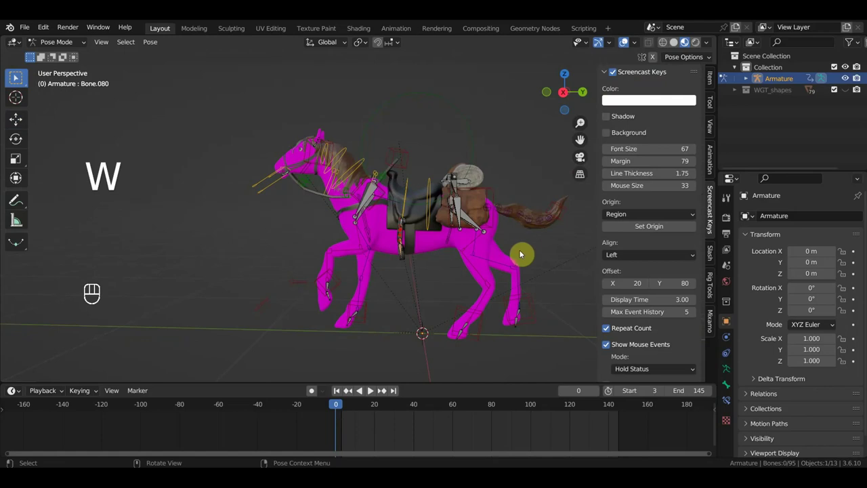
Frame the whole horse and rider in a straight side view with the sidebar hidden.
key(n)
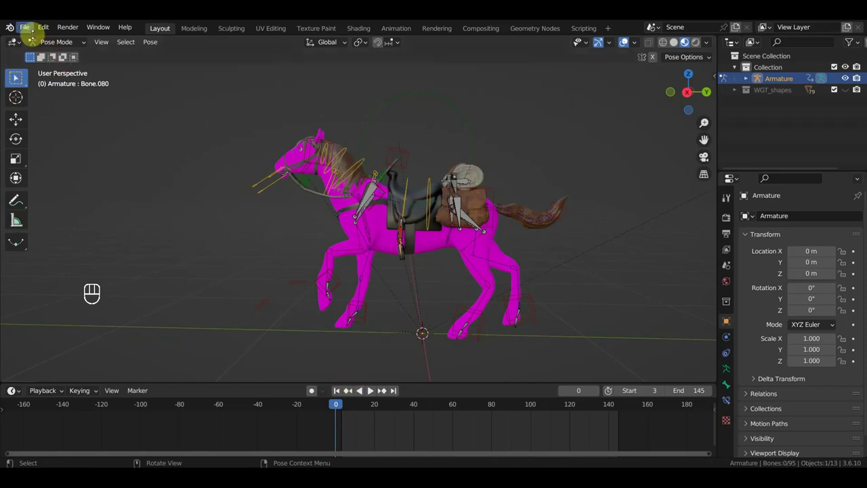
drag(31, 33, 48, 65)
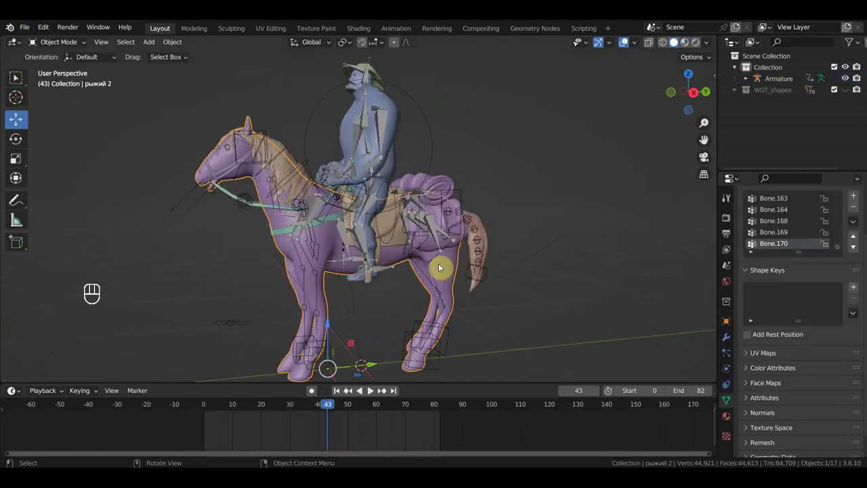
key(KP_3)
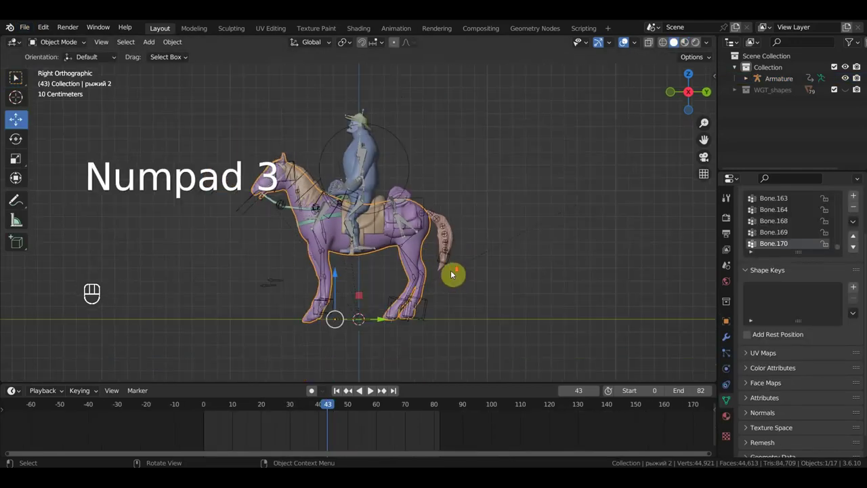
drag(456, 274, 509, 276)
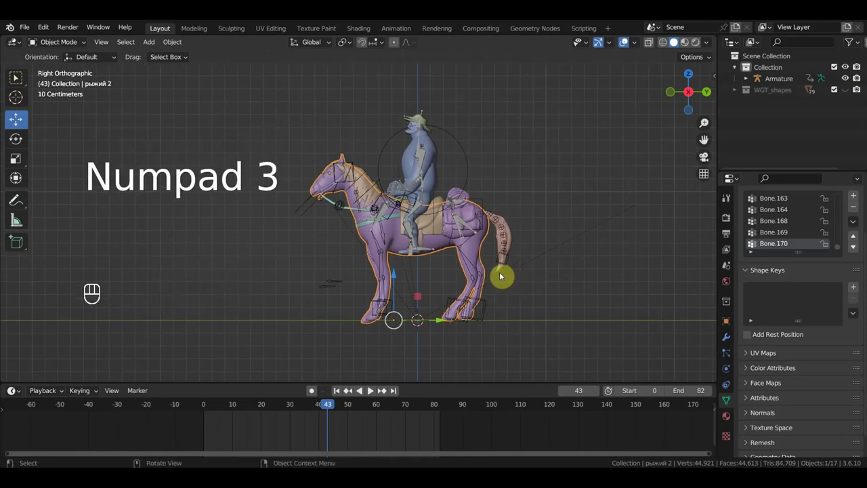
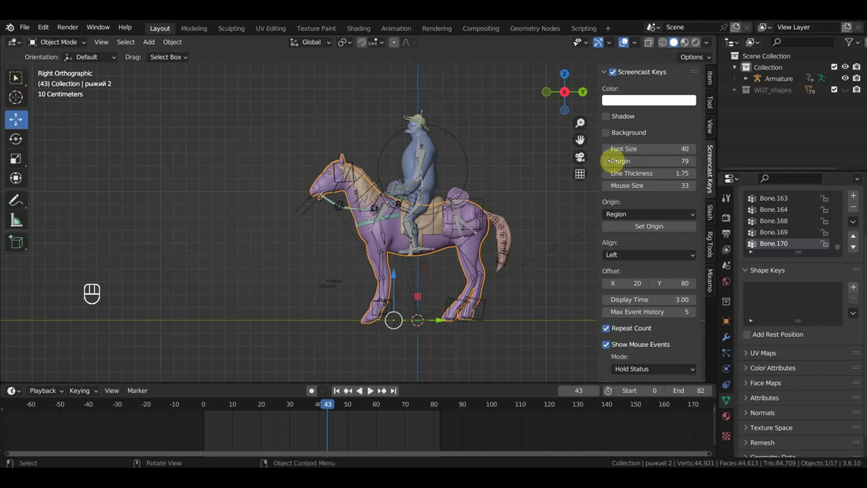
Undo a stray rotate and select the Armature in the Outliner.
key(r)
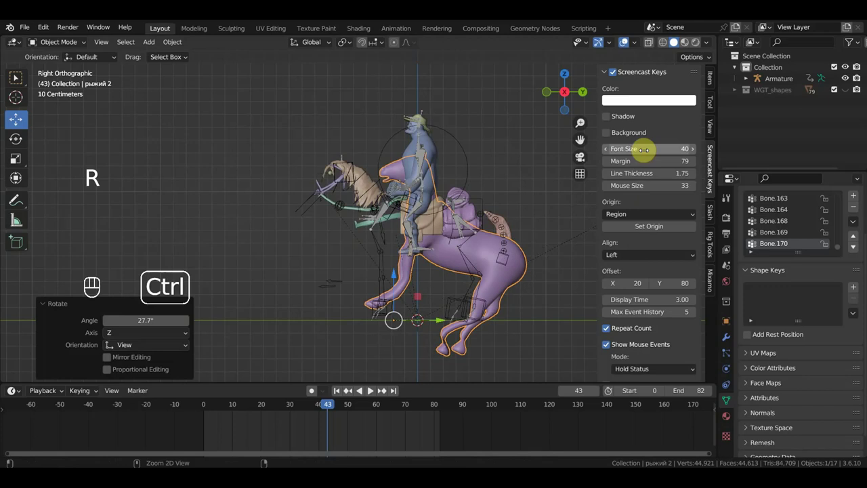
key(ctrl+z)
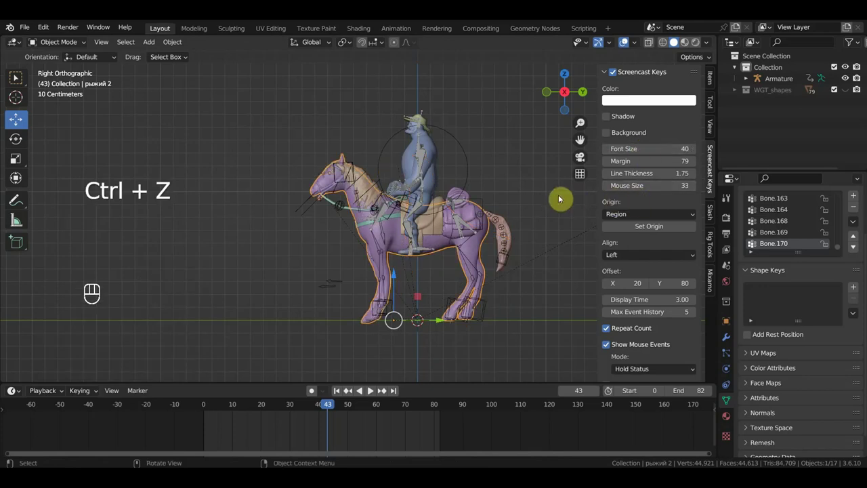
key(n)
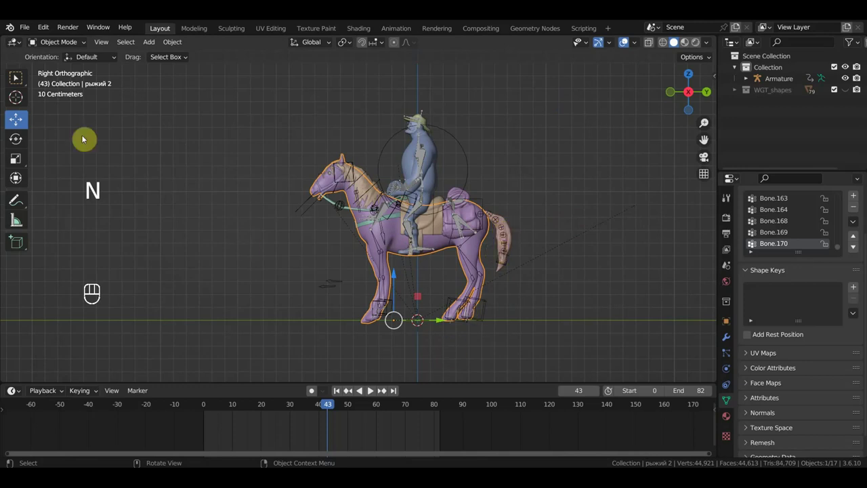
click(57, 44)
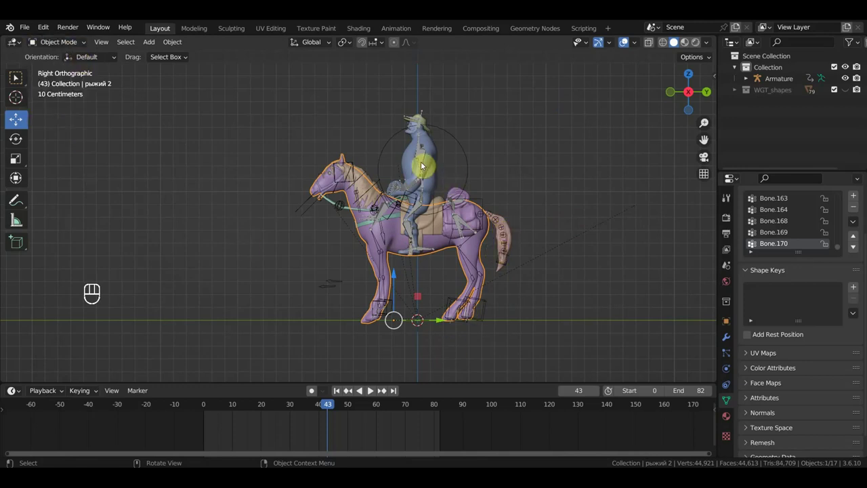
Jump to frame 85 in the Dope Sheet and select every bone of the rig.
drag(69, 48, 248, 385)
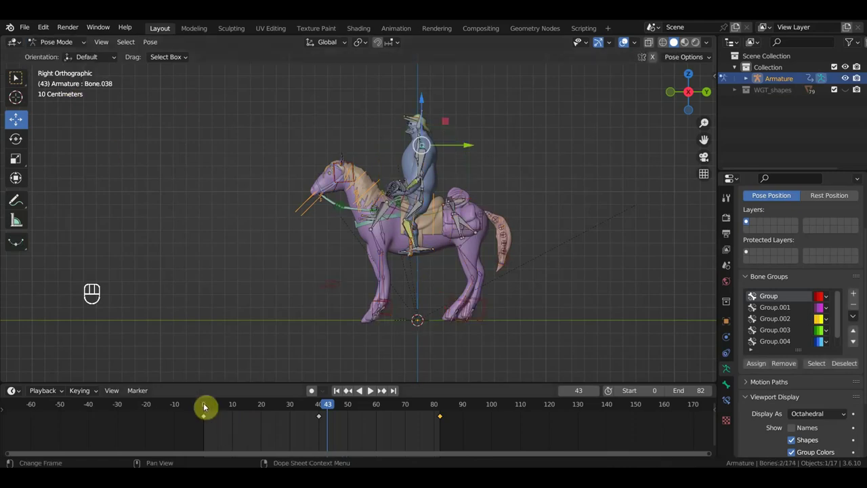
click(453, 407)
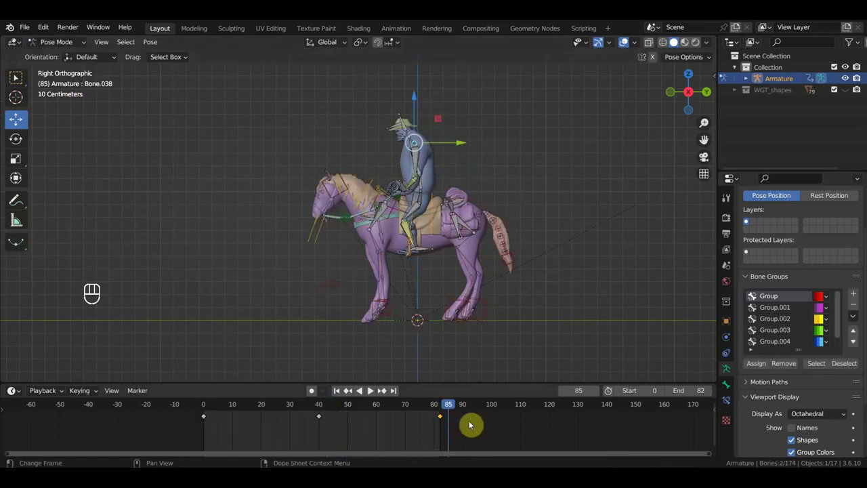
key(a)
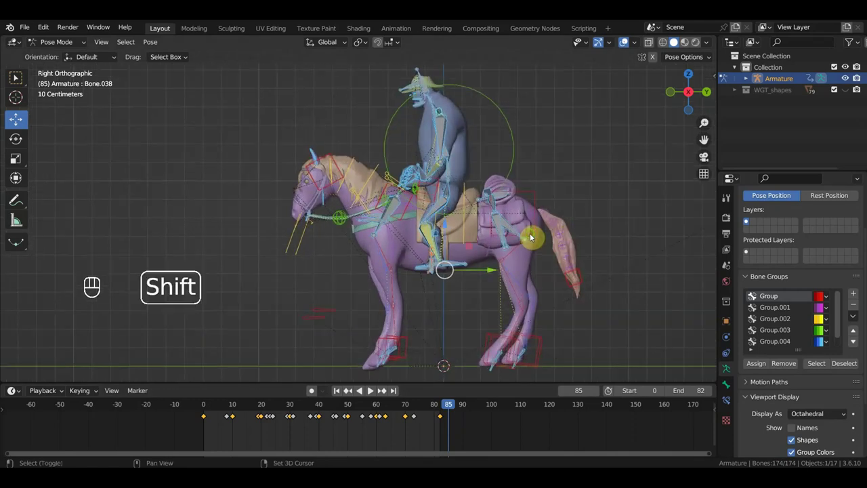
Zoom in on the rider's head and pick its head bones one by one.
drag(499, 239, 501, 158)
drag(502, 158, 507, 168)
middle_click(507, 168)
drag(508, 173, 498, 175)
drag(498, 176, 548, 134)
click(548, 134)
middle_click(548, 134)
click(554, 151)
middle_click(558, 154)
click(550, 147)
click(540, 143)
click(569, 131)
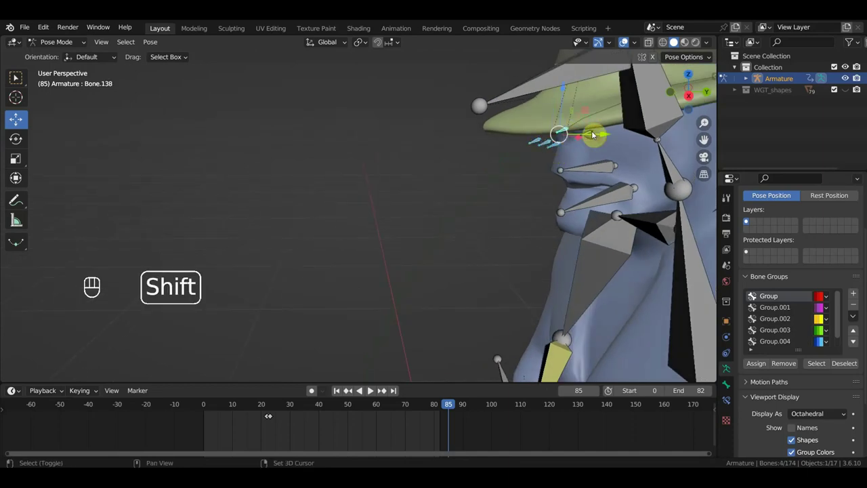
click(595, 138)
Invert the selection to all other bones and clear their location and rotation.
drag(599, 227, 590, 219)
key(KP_3)
drag(568, 234, 574, 182)
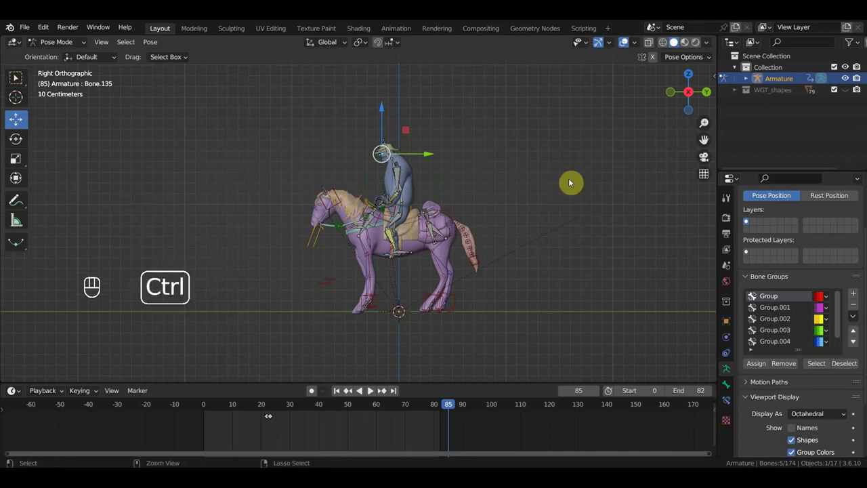
key(ctrl+i)
key(ctrl+g)
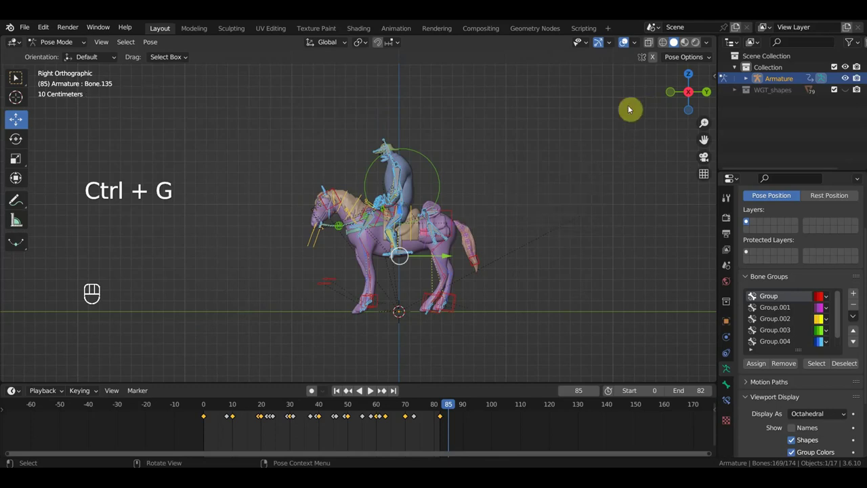
key(alt+g)
key(alt+r)
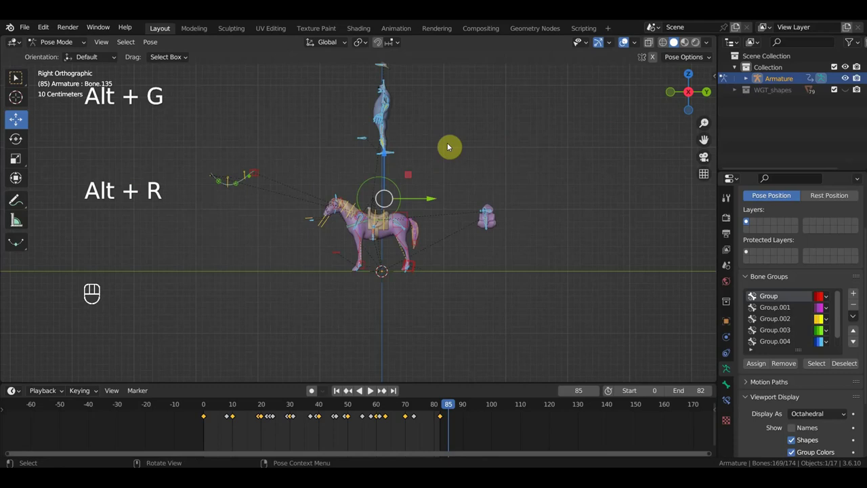
Box-deselect the rider's bones and add the remaining horse bones, leaving 76 horse bones selected.
drag(478, 155, 544, 160)
drag(535, 195, 533, 277)
middle_click(505, 131)
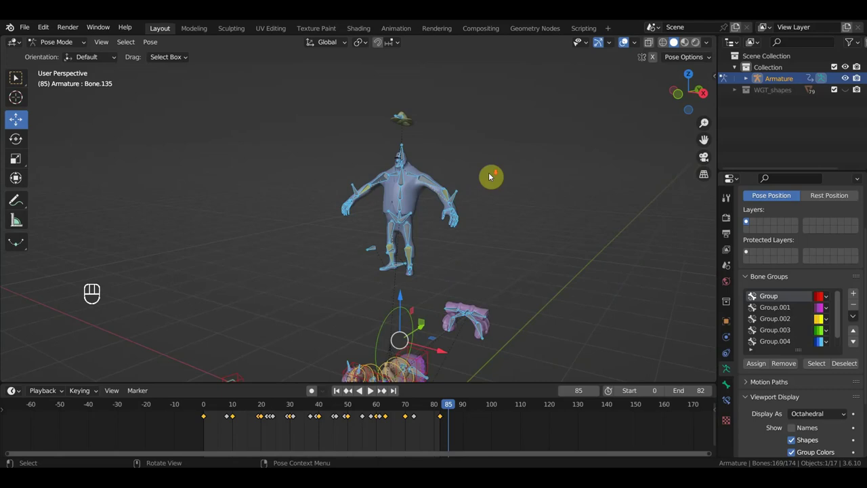
key(KP_3)
drag(542, 228, 506, 270)
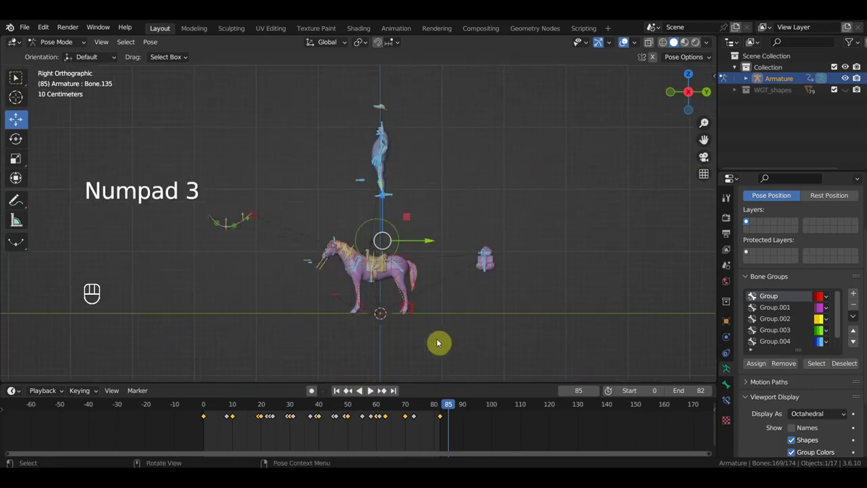
drag(402, 297, 318, 224)
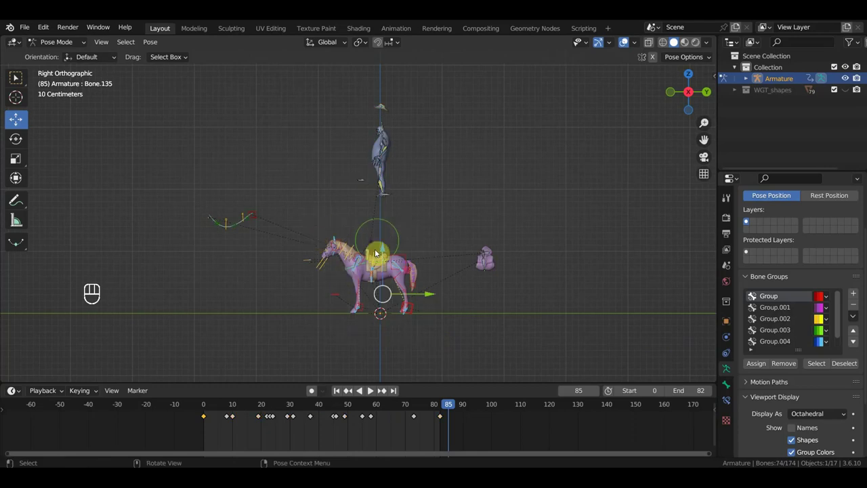
drag(254, 219, 299, 265)
drag(440, 327, 313, 219)
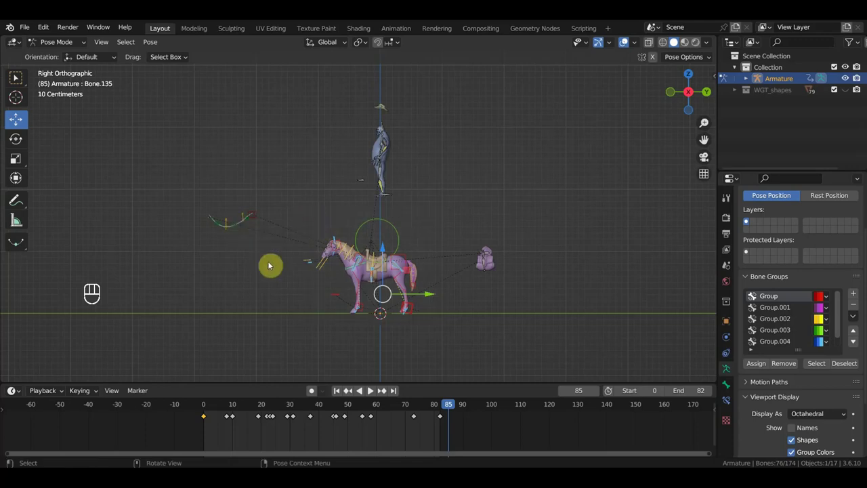
drag(416, 323, 409, 283)
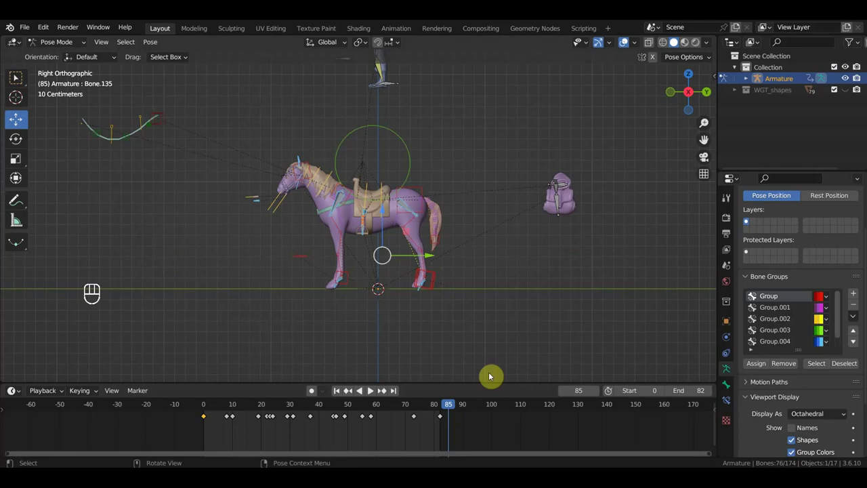
Paste the horse keys, delete the original block, shift the pasted keys to frame 0 and go to frame 105.
key(ctrl+v)
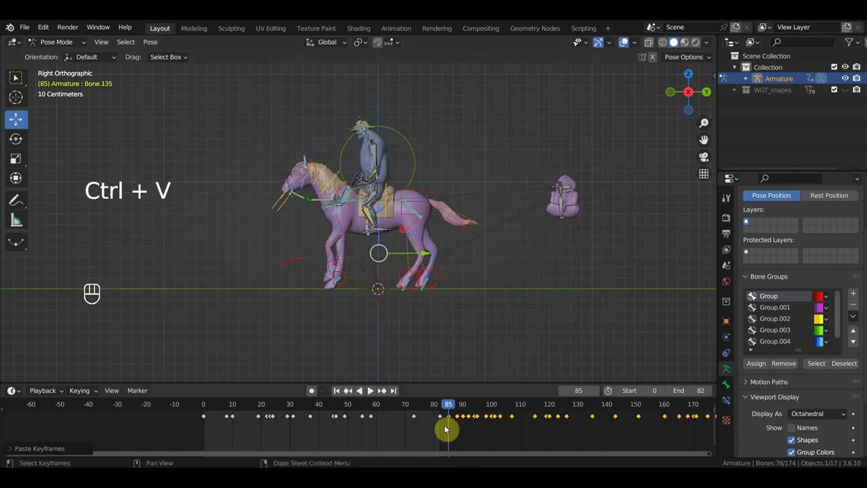
drag(449, 428, 191, 398)
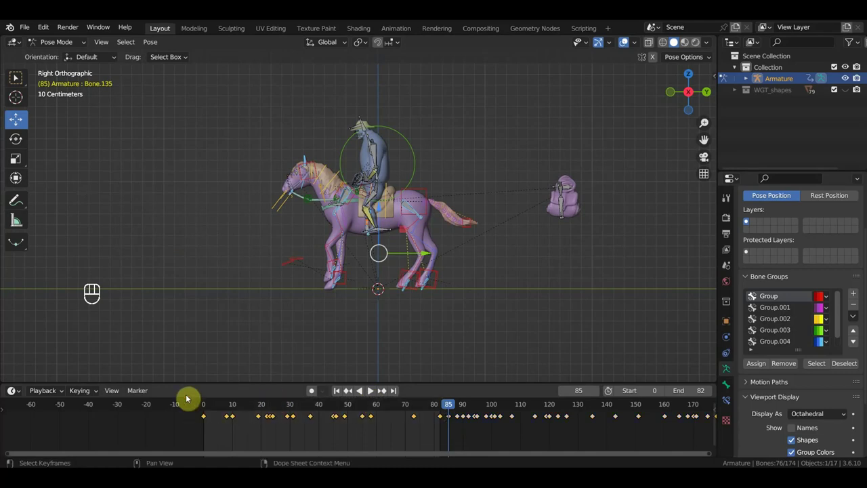
key(Delete)
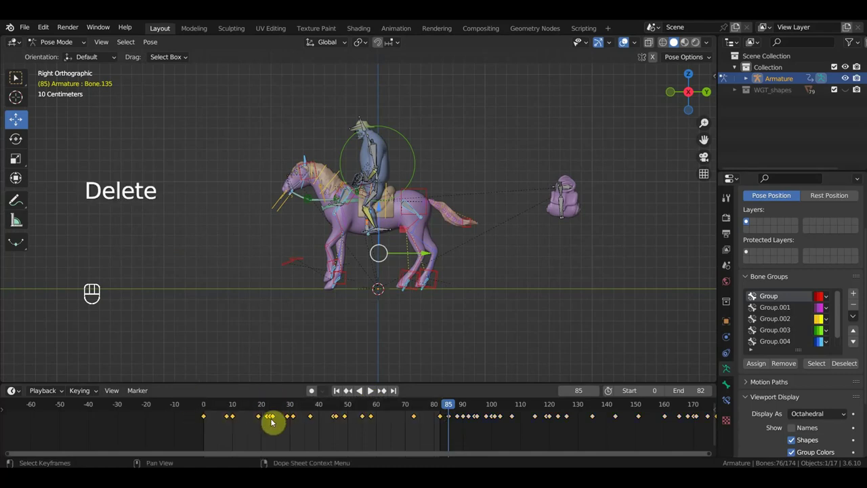
key(Delete)
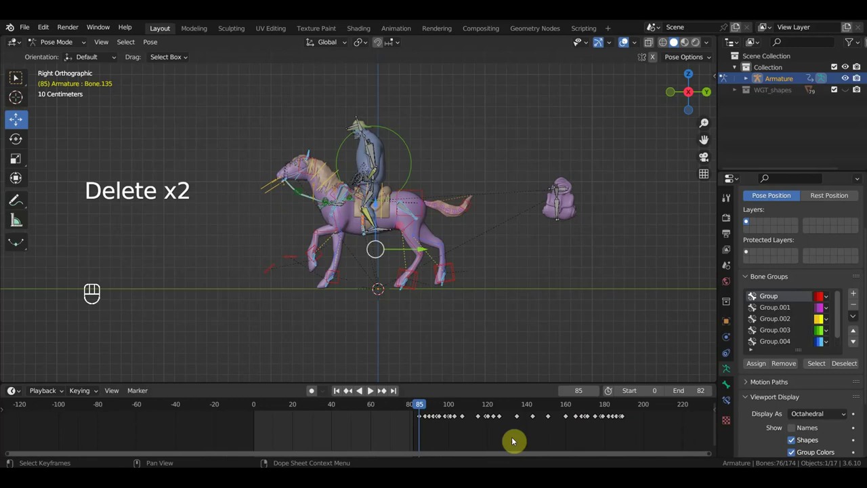
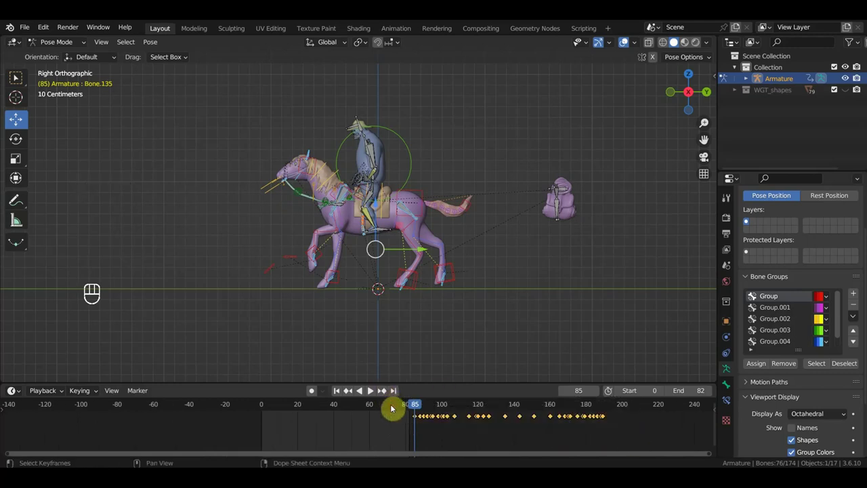
key(g)
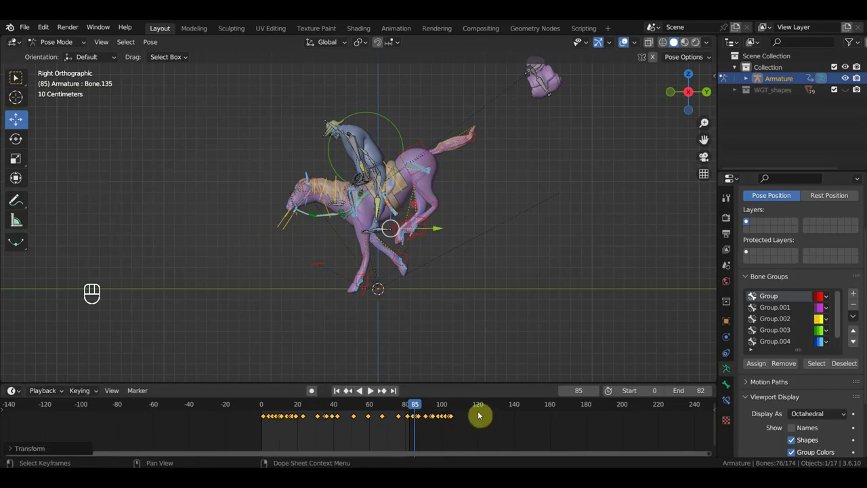
click(456, 405)
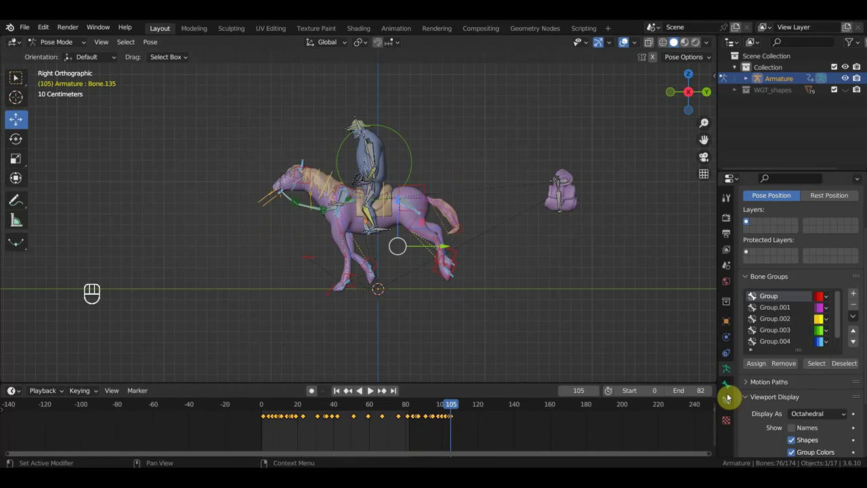
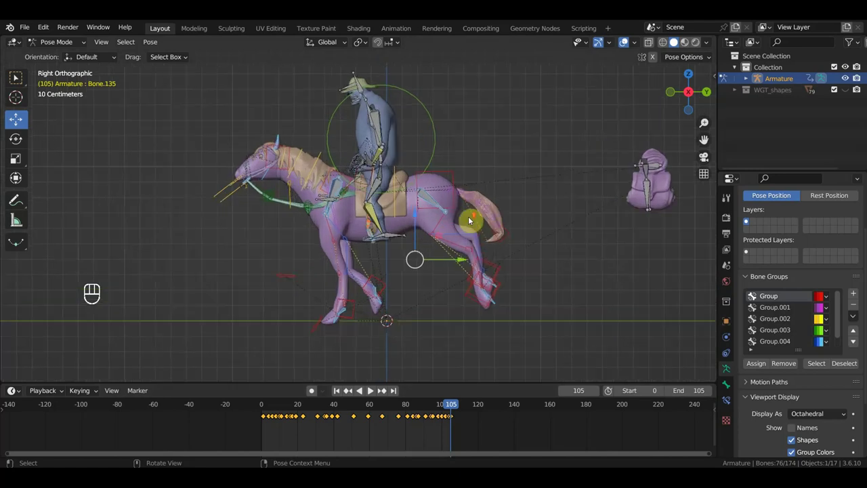
Scrub the timeline to review the gallop at several frames.
drag(444, 411, 414, 411)
drag(453, 283, 389, 192)
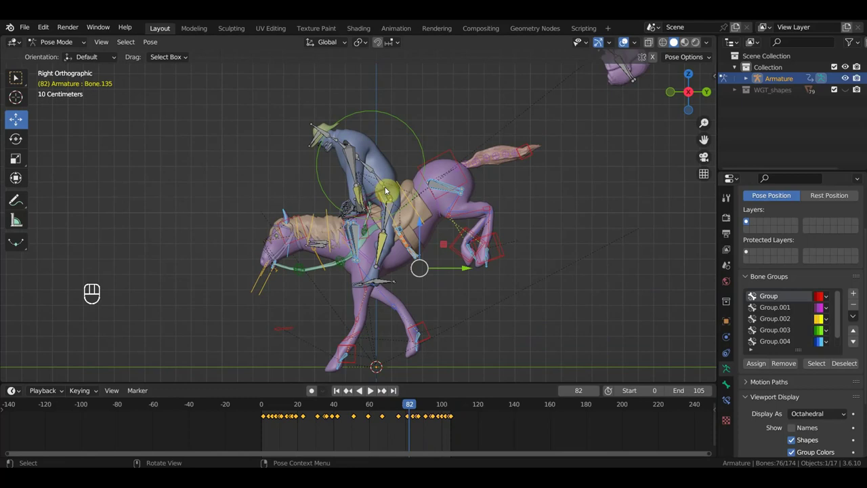
click(265, 408)
click(462, 411)
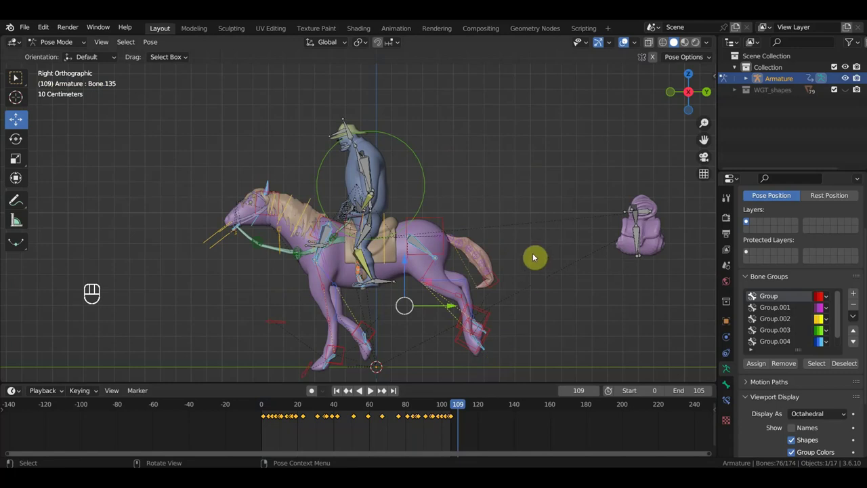
Select all bones, strip the unwanted gallop keys and step through the thinned animation.
key(a)
key(alt+g)
key(alt+r)
drag(451, 149, 440, 204)
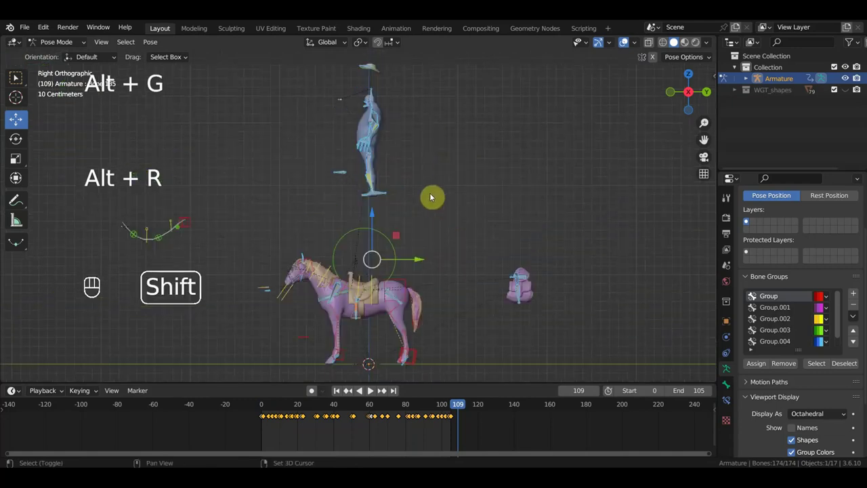
drag(432, 207, 325, 70)
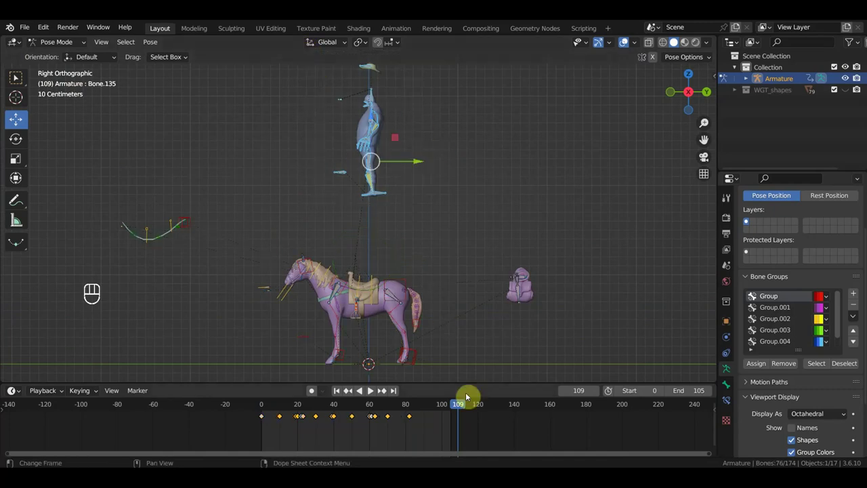
drag(454, 407, 470, 409)
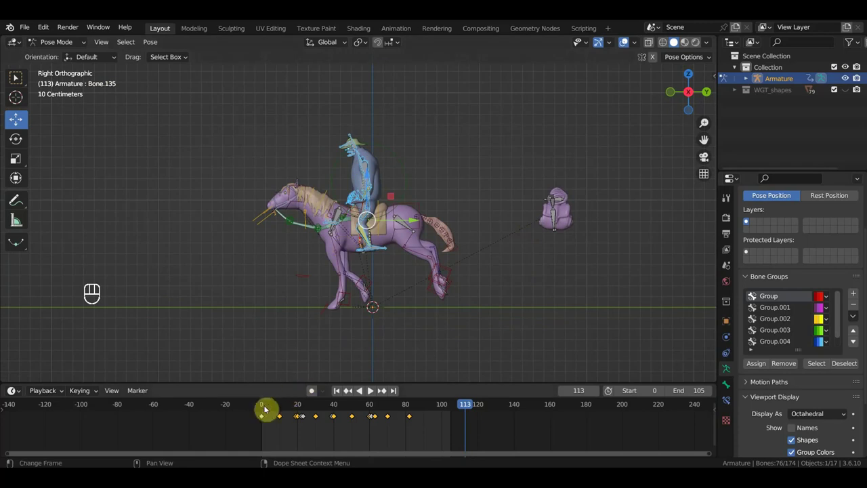
Check the pose at a few frames, return to frame 0 and delete the remaining keyframes.
click(265, 406)
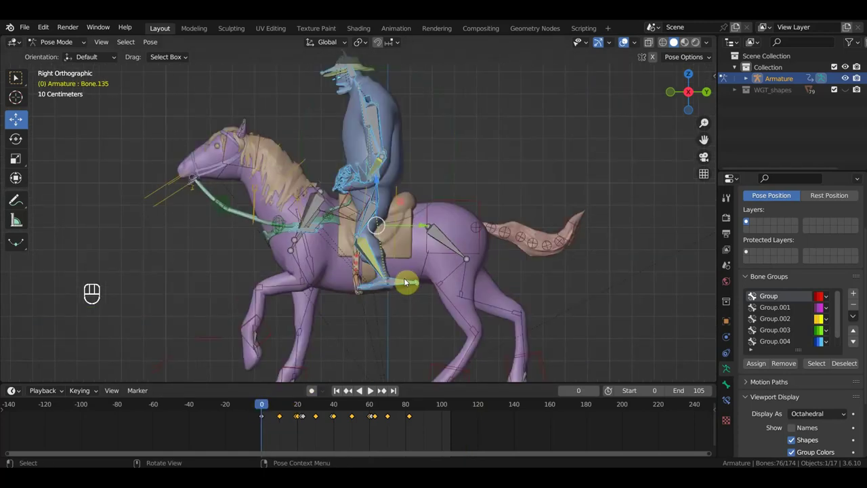
click(302, 406)
click(340, 408)
click(392, 407)
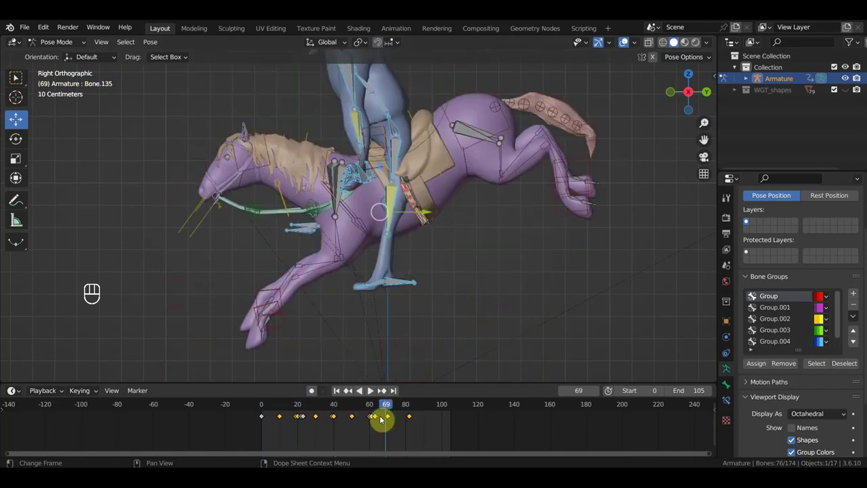
click(267, 407)
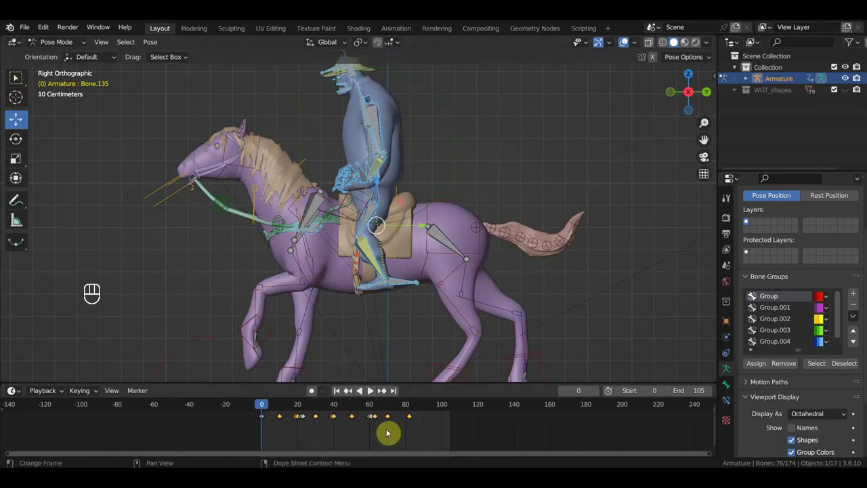
drag(347, 420, 286, 415)
key(Delete)
Orbit around the rig, return to side view and select a back-leg bone to start rotating it.
drag(391, 179, 377, 163)
drag(391, 189, 412, 210)
drag(464, 204, 532, 187)
middle_click(540, 168)
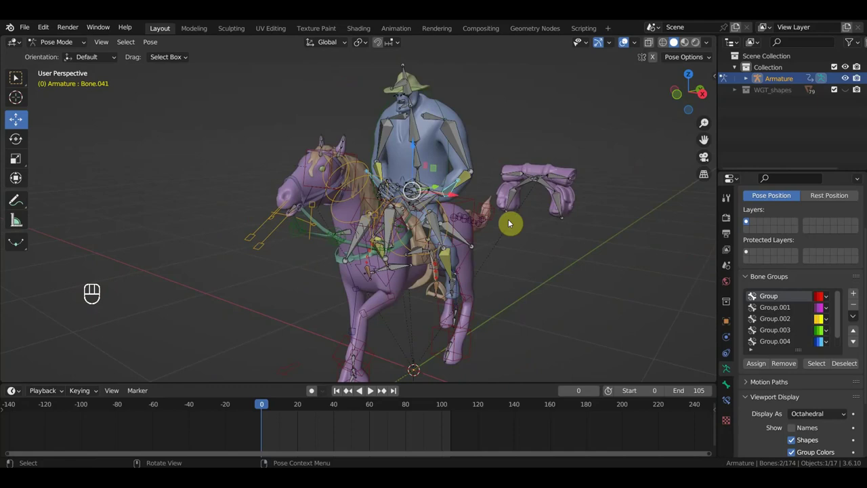
drag(493, 227, 439, 222)
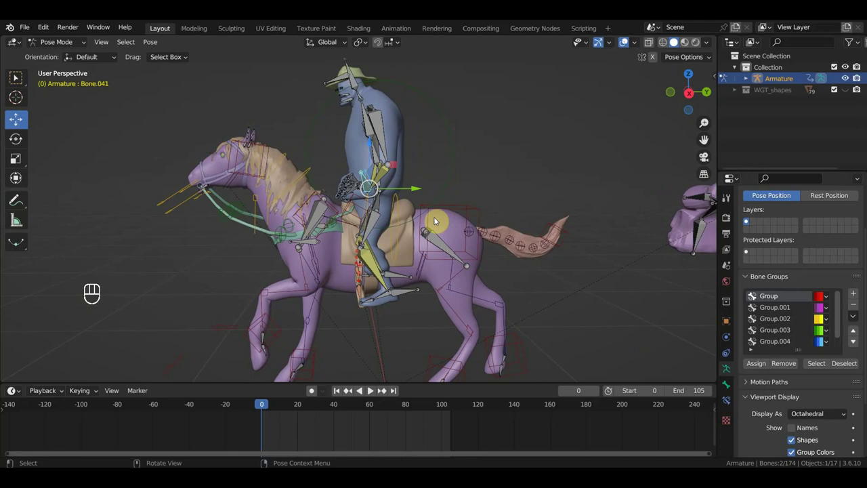
key(KP_3)
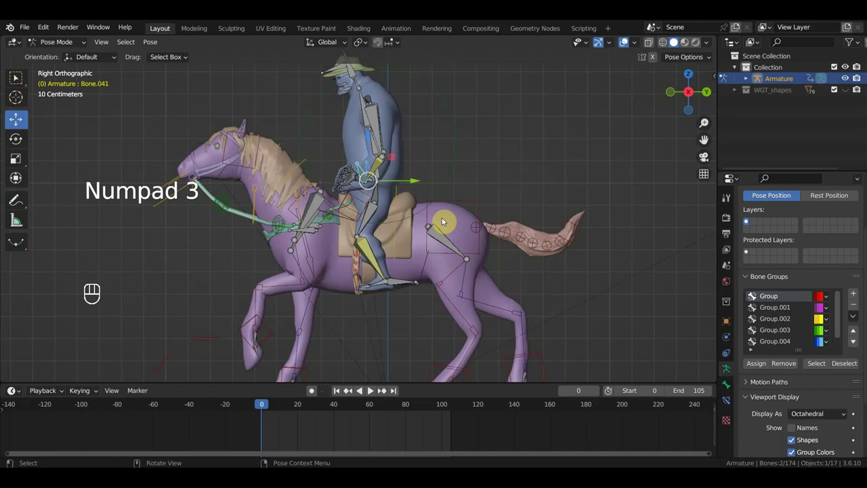
key(g)
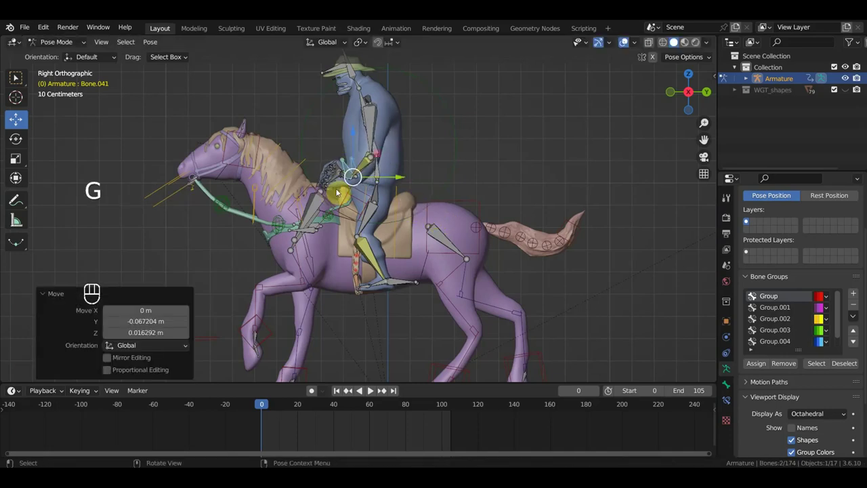
click(357, 101)
key(r)
drag(436, 155, 404, 143)
Rotate a horse leg bone into its frame-0 gallop angle and confirm it.
click(392, 133)
key(KP_3)
key(r)
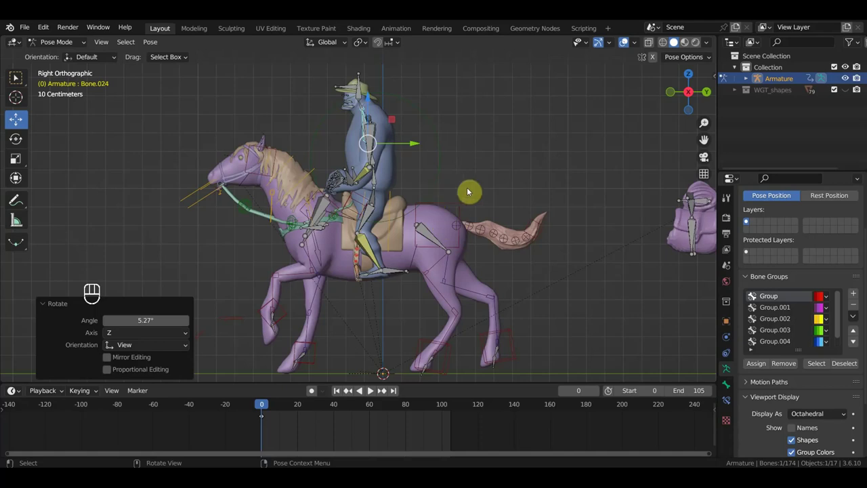
key(r)
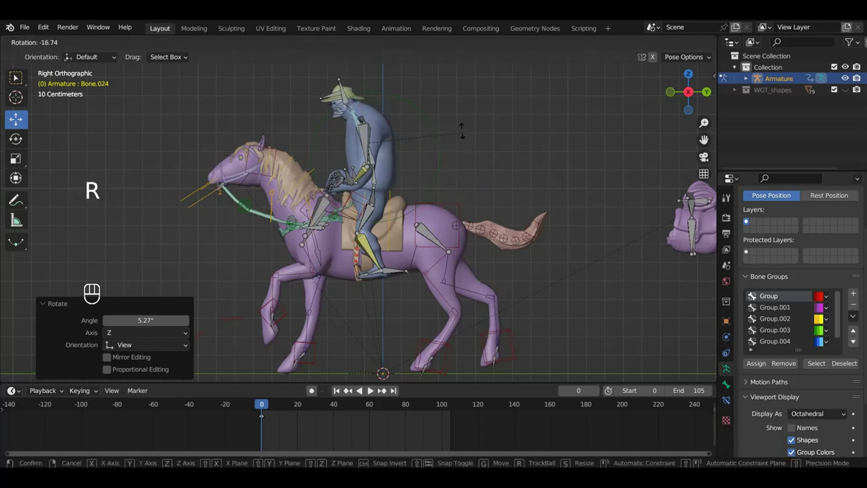
key(r)
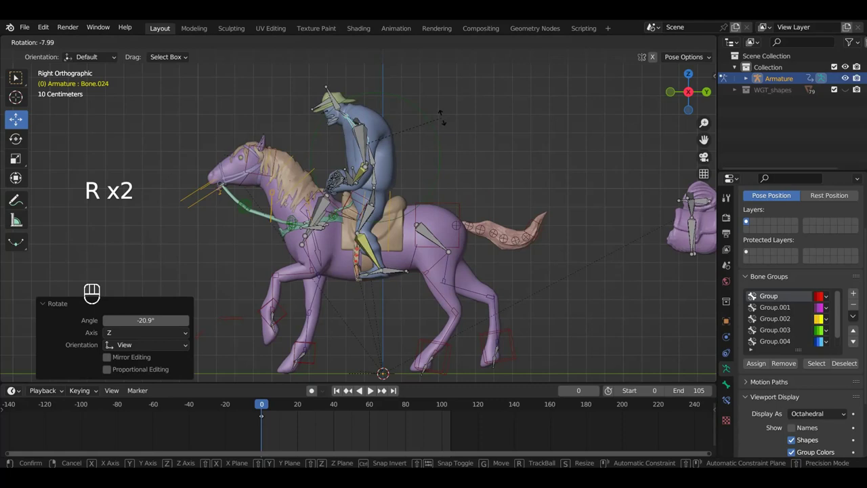
click(341, 96)
Rotate and move another bone for the opening pose, orbiting to check the rider from the side.
key(r)
drag(411, 282, 402, 269)
key(g)
drag(426, 285, 506, 283)
middle_click(510, 285)
drag(553, 281, 505, 322)
drag(493, 302, 427, 290)
middle_click(437, 296)
drag(439, 319, 470, 313)
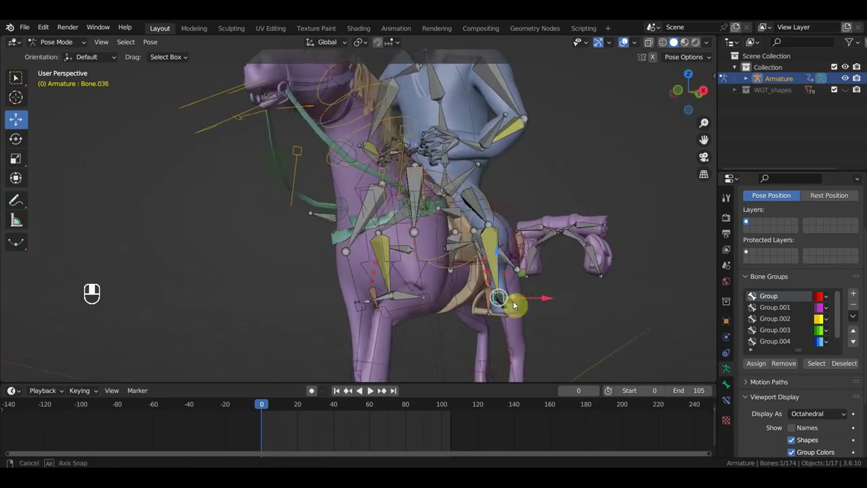
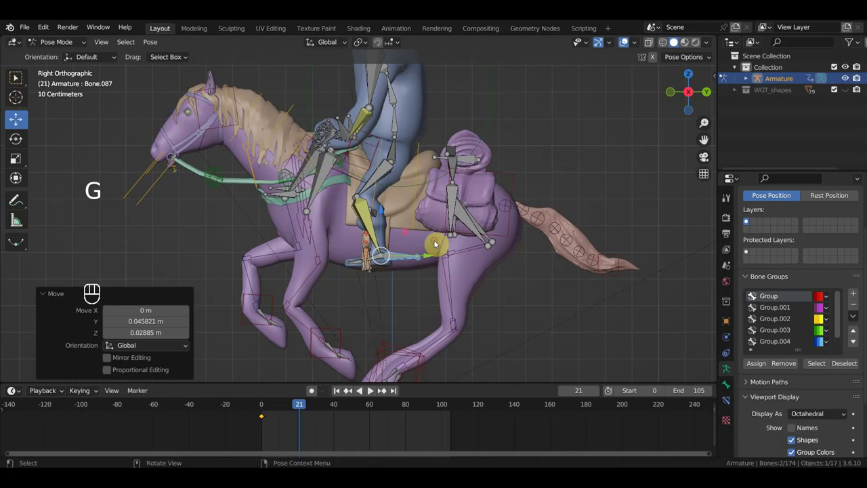
Key the current pose at frame 21 and orbit to check it.
key(i)
drag(450, 271, 466, 274)
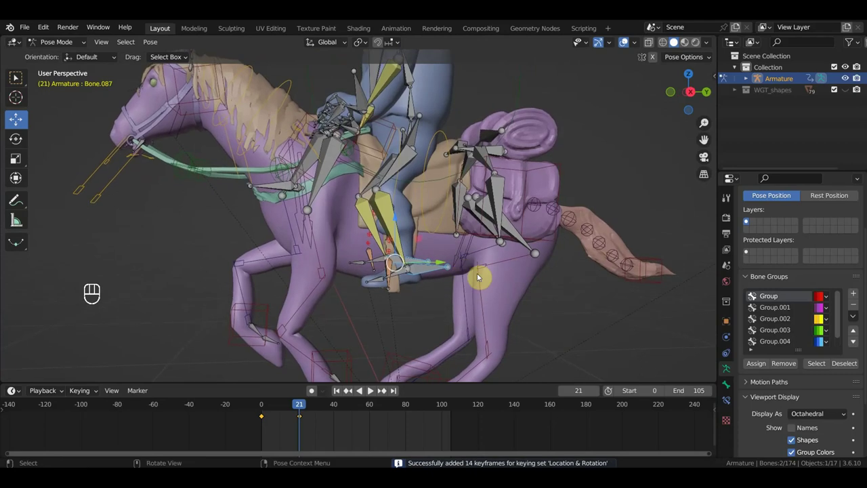
middle_click(338, 407)
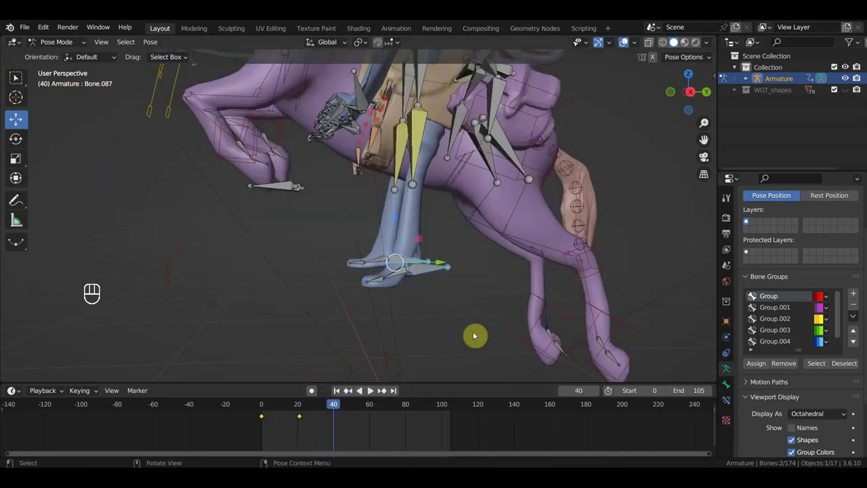
At frame 40, move the leg bone to place the hoof and key the pose.
key(KP_3)
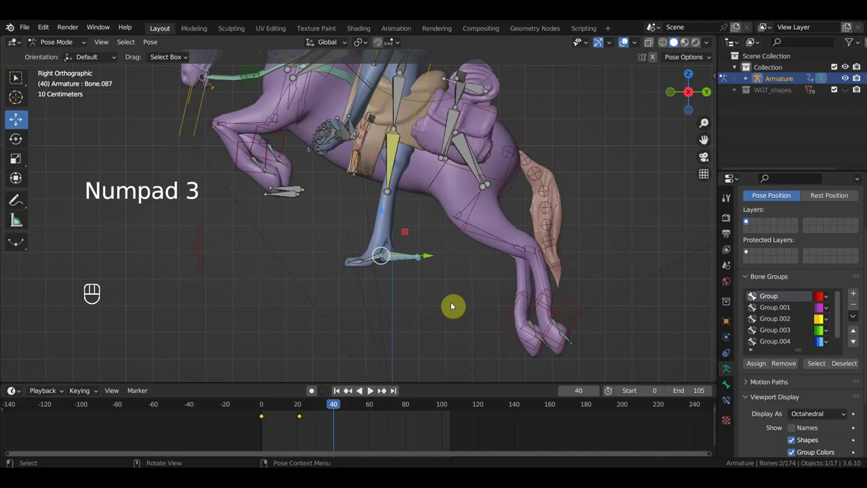
key(g)
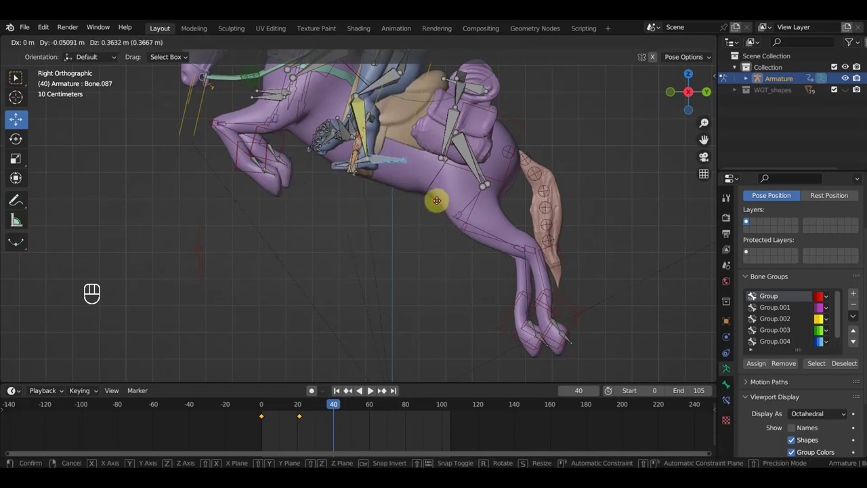
key(i)
drag(464, 210, 389, 282)
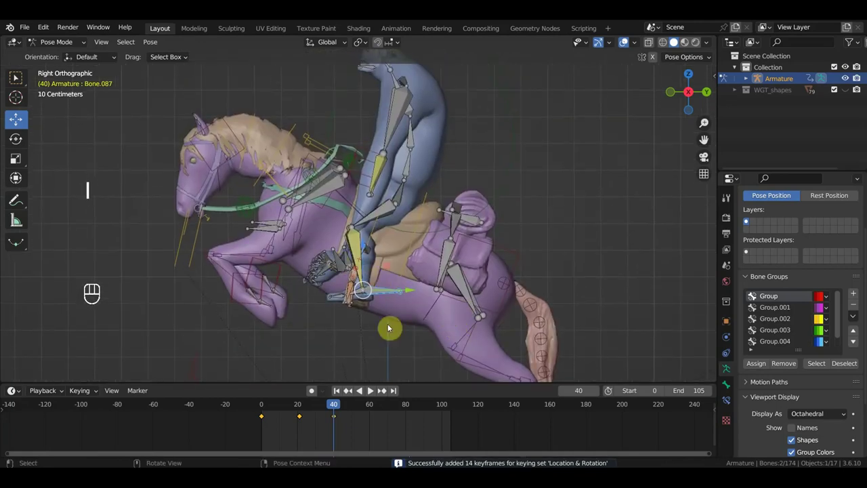
middle_click(373, 407)
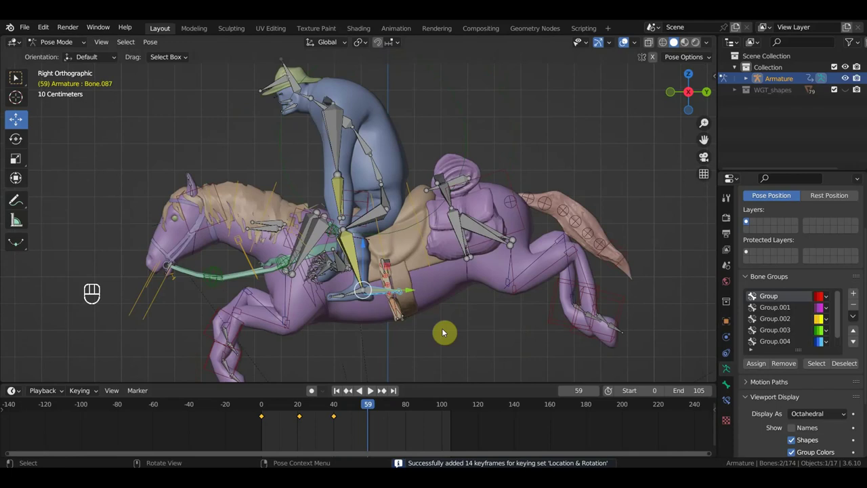
At frame 59, move and rotate the bone and key the pose.
key(g)
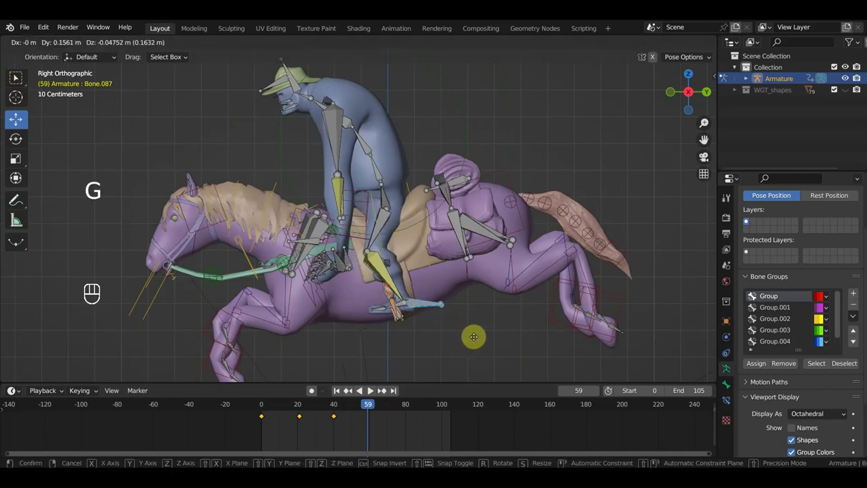
key(r)
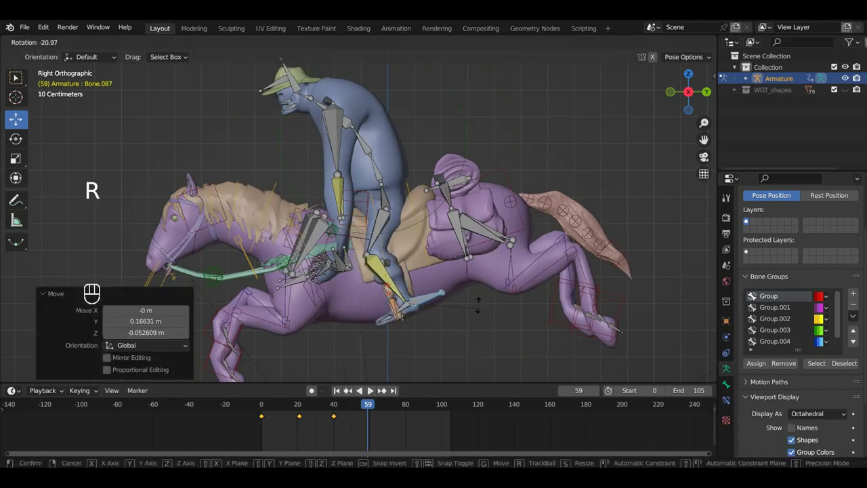
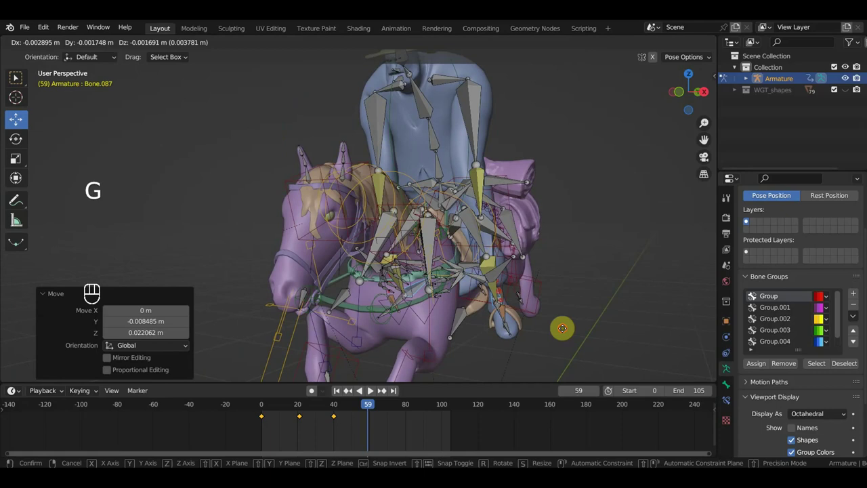
key(i)
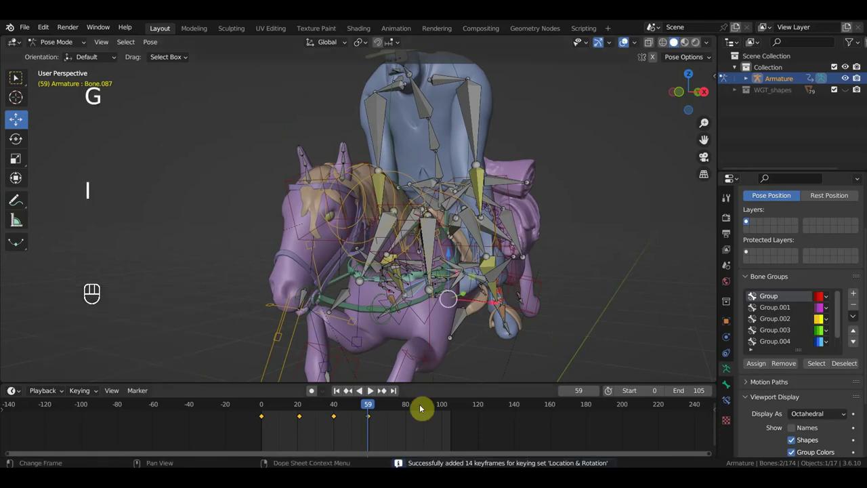
At frame 80, place the hind leg in side view and key the pose.
click(410, 409)
drag(514, 344, 455, 333)
drag(455, 333, 442, 333)
key(KP_3)
drag(477, 292, 456, 268)
key(g)
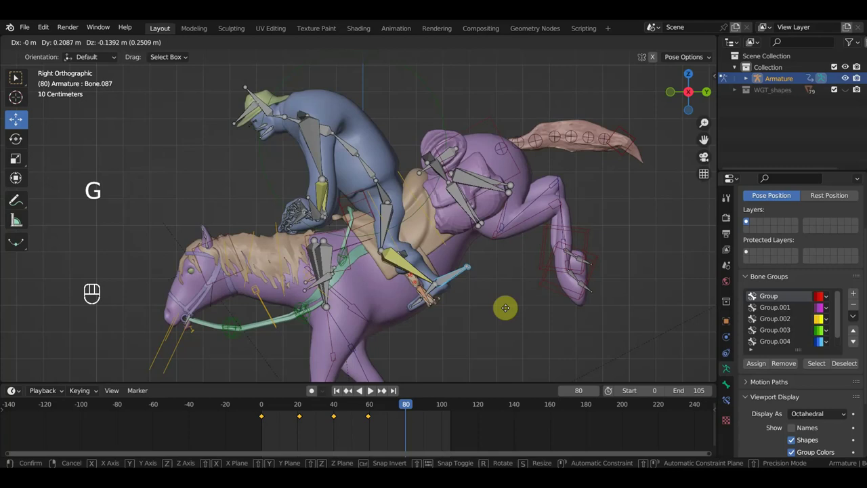
drag(510, 311, 566, 305)
key(i)
Advance to frame 105 and reposition the leg bones for the final gallop pose.
drag(583, 331, 455, 409)
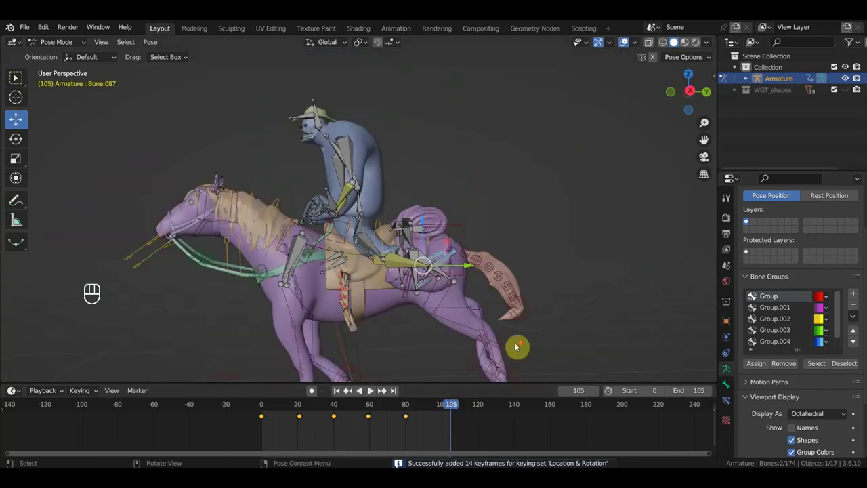
key(g)
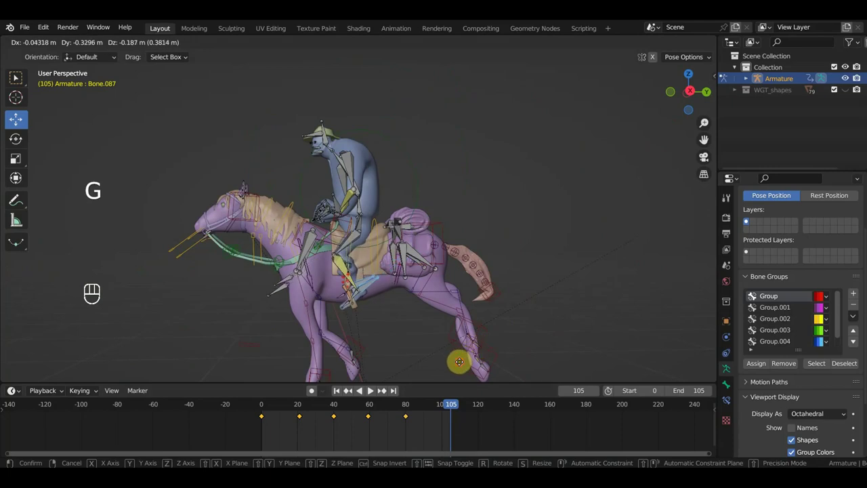
drag(540, 318, 574, 309)
click(570, 311)
key(g)
click(589, 316)
key(KP_1)
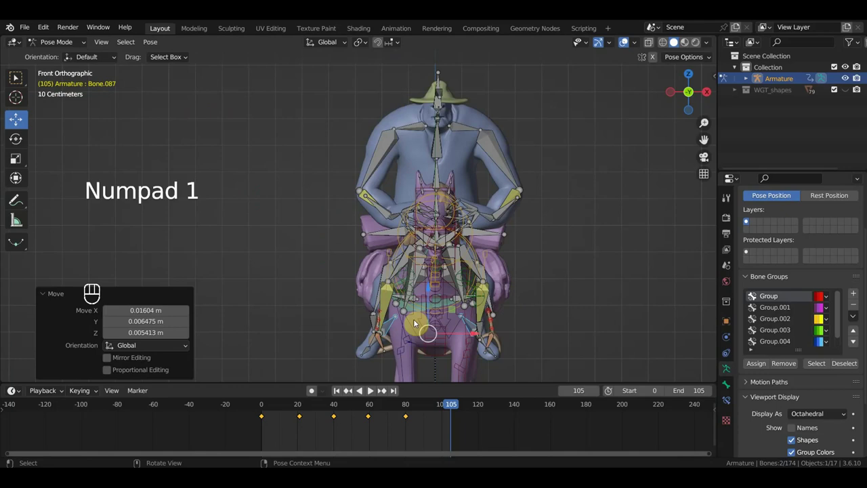
Adjust a horse control bone, then zoom in and move the head control bone.
click(393, 327)
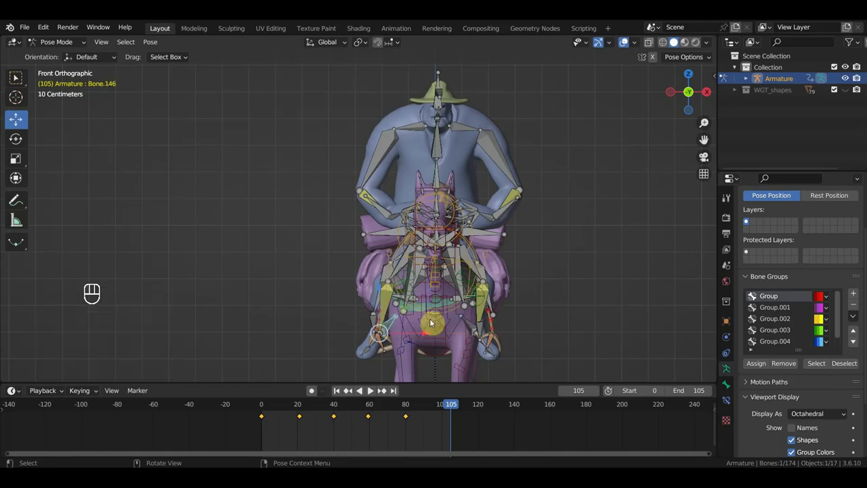
key(r)
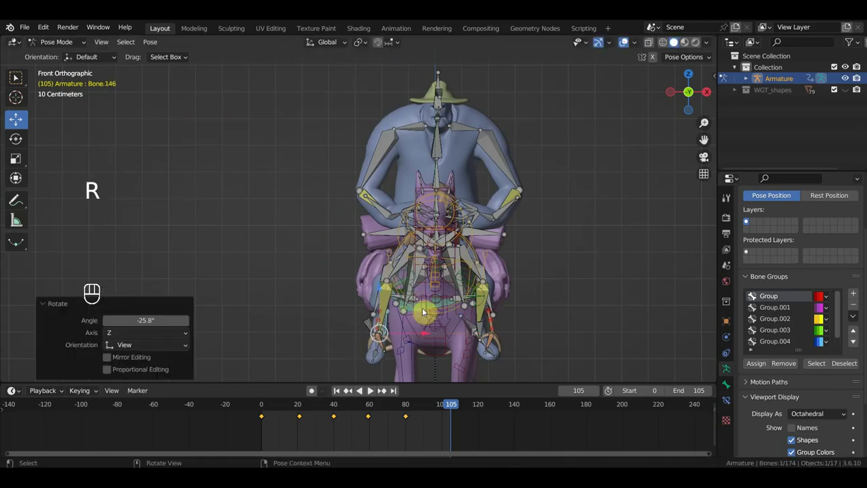
key(g)
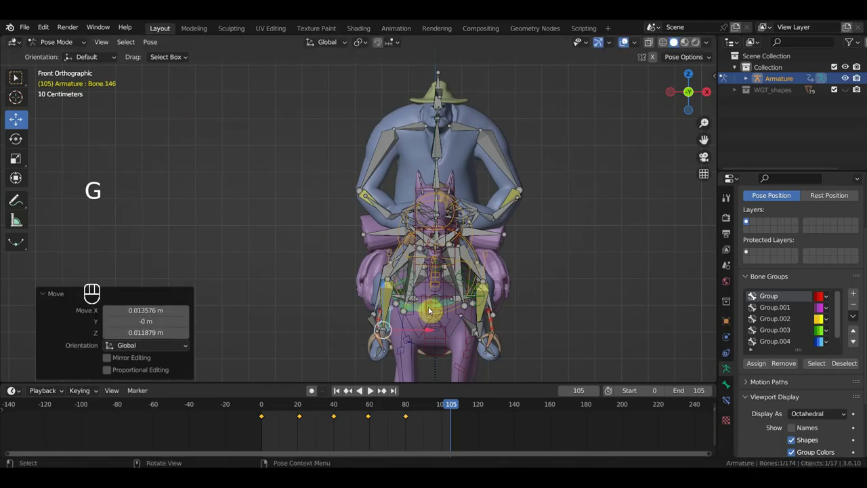
drag(504, 334, 432, 332)
drag(444, 291, 440, 274)
drag(428, 280, 394, 275)
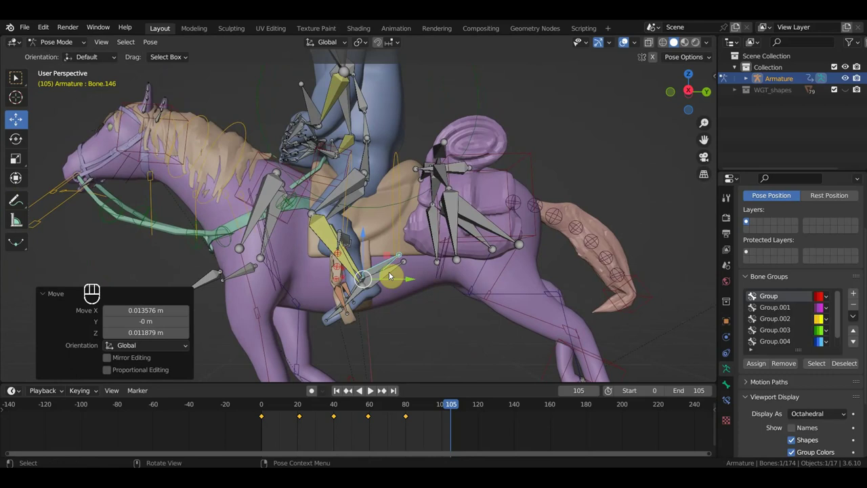
click(395, 275)
key(g)
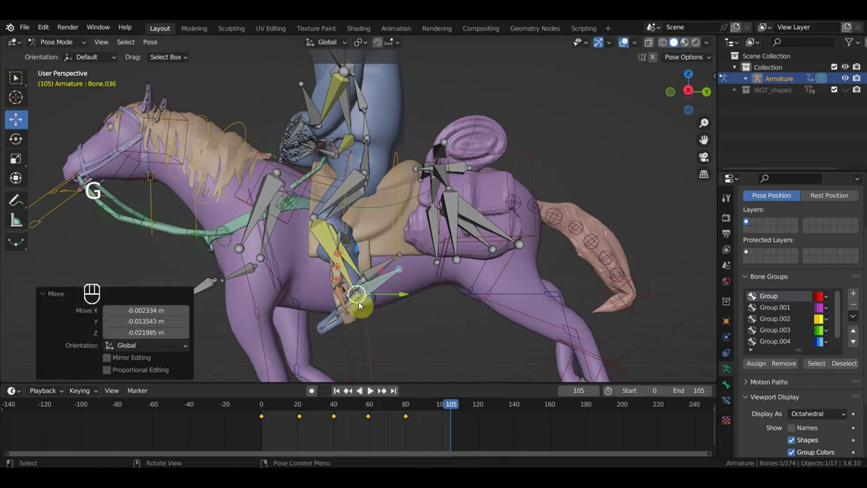
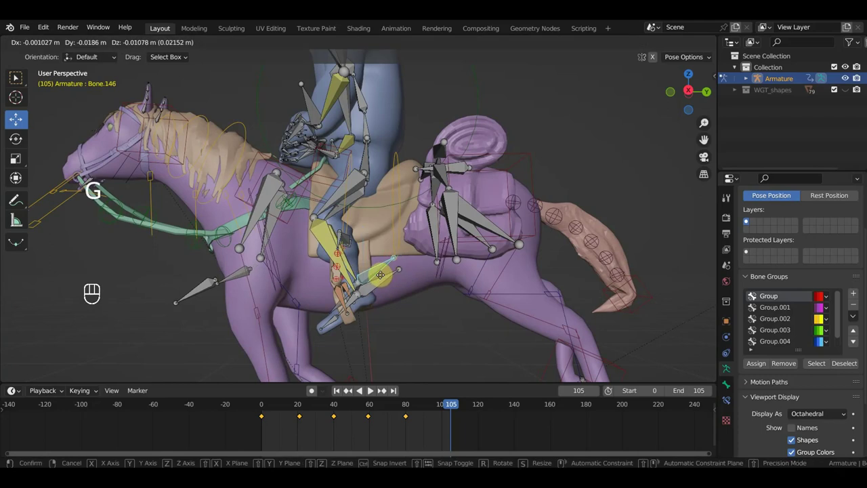
Select all bones and insert Location & Rotation keyframes at frame 105.
key(a)
key(i)
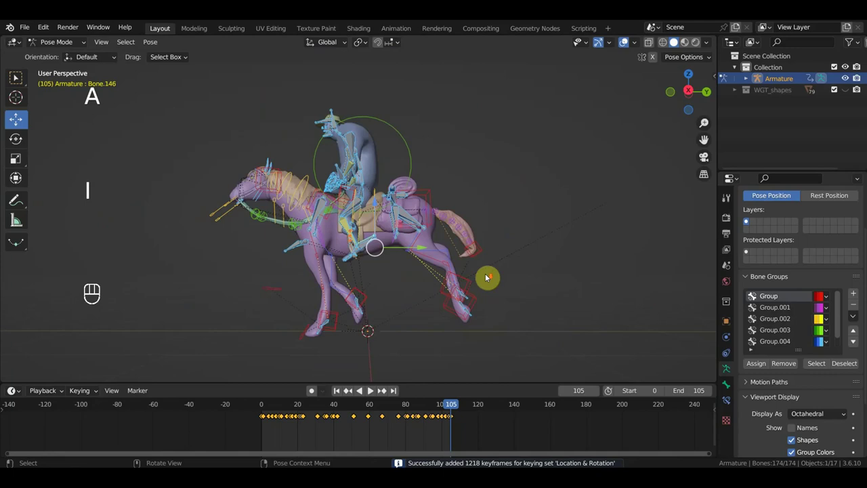
drag(419, 220, 432, 190)
Key the head pose with Location & Rotation at frame 20, then begin re-posing the head at frame 41.
click(362, 158)
key(KP_3)
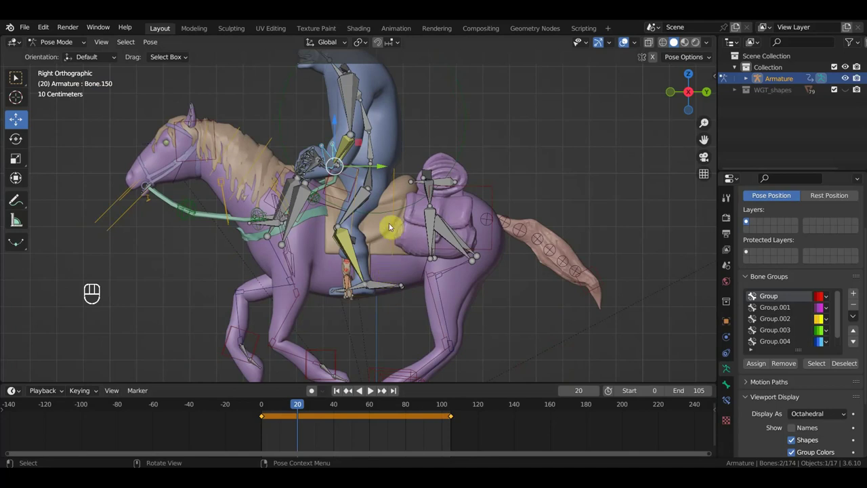
key(g)
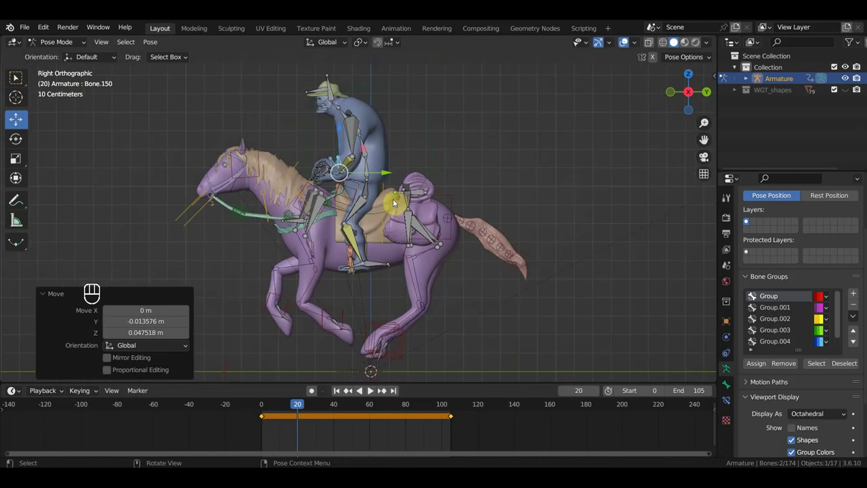
key(i)
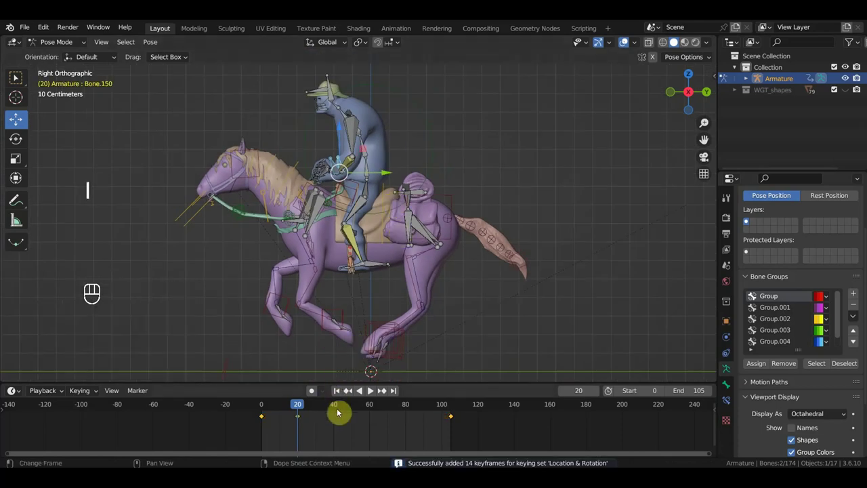
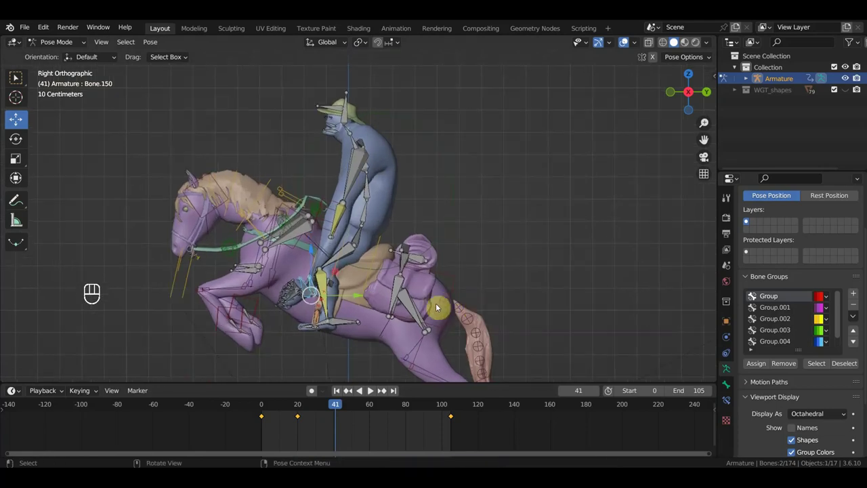
key(g)
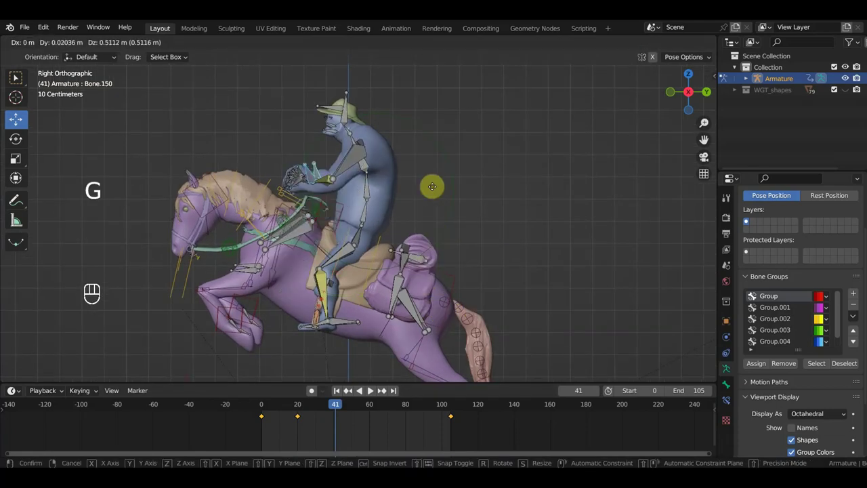
key(r)
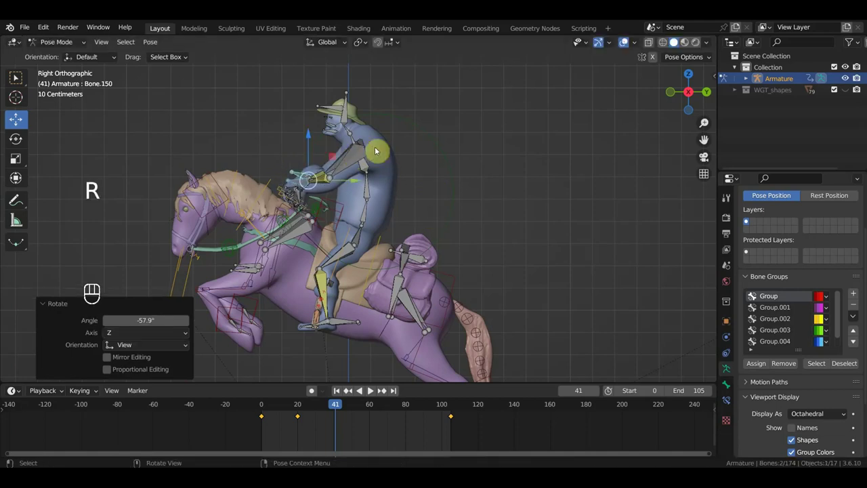
click(371, 214)
key(r)
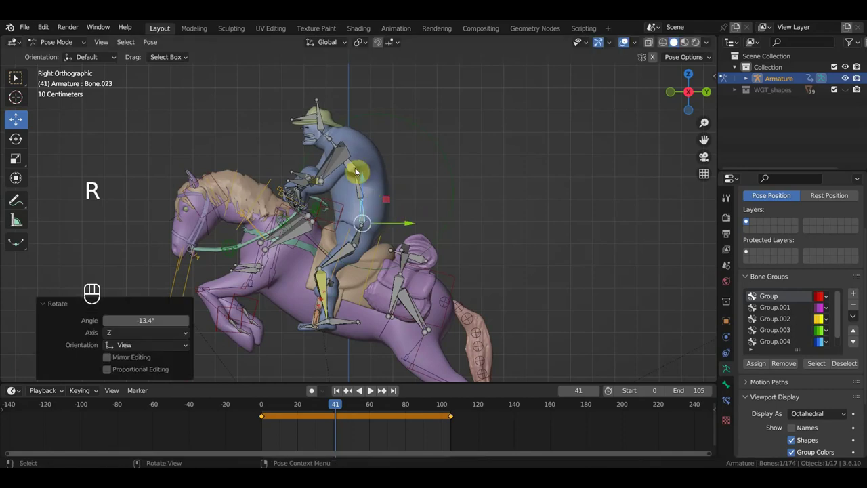
click(358, 170)
key(r)
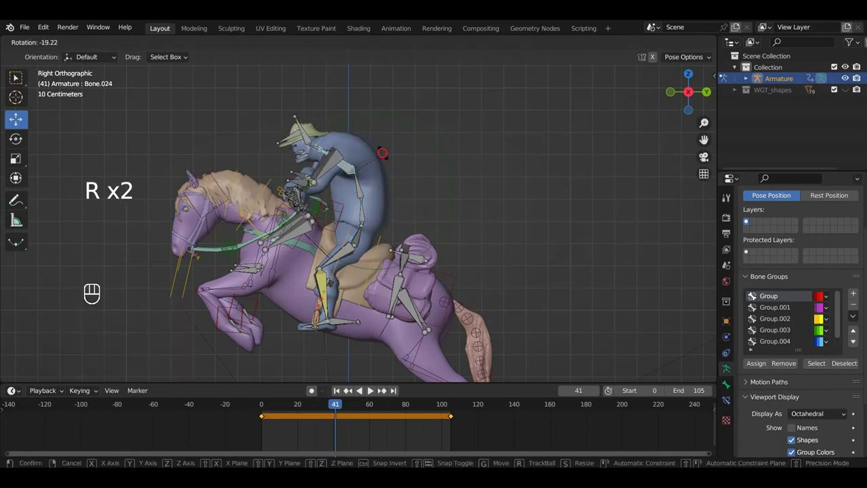
click(308, 133)
key(r)
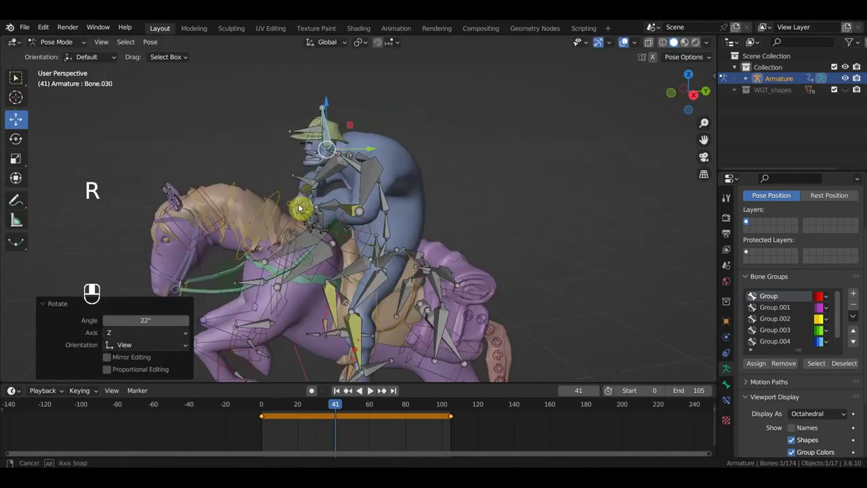
drag(308, 218, 343, 220)
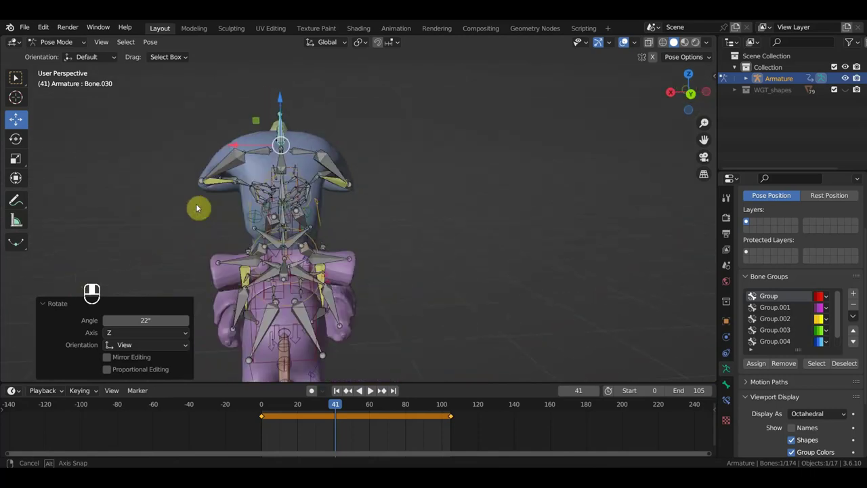
drag(234, 185, 289, 239)
drag(292, 240, 295, 236)
drag(291, 232, 351, 219)
middle_click(423, 290)
key(KP_7)
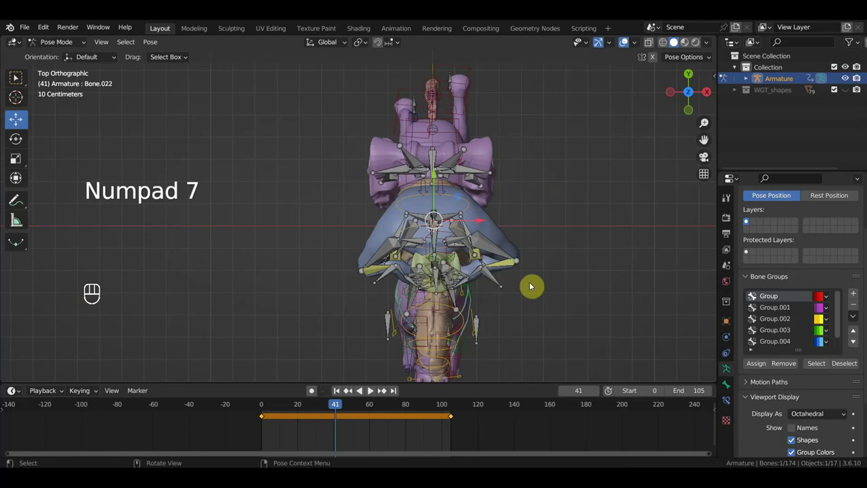
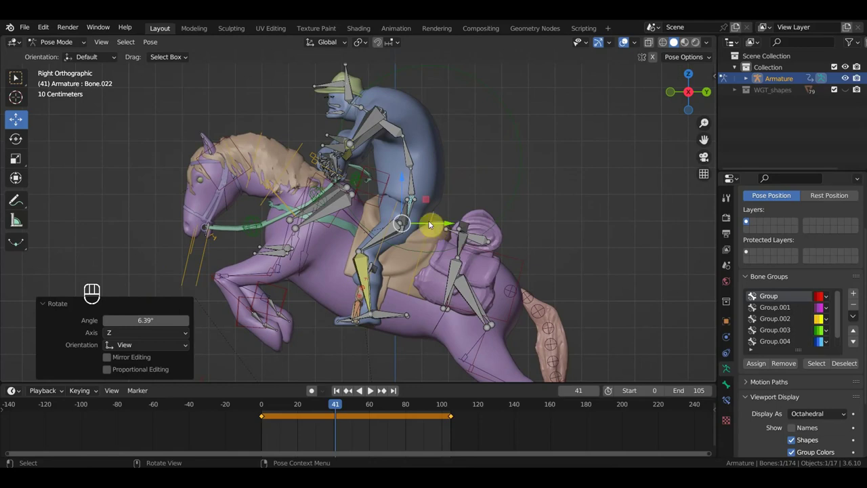
Nudge the horse's head bone at frame 59 and check the pose from angled and side views.
key(r)
key(g)
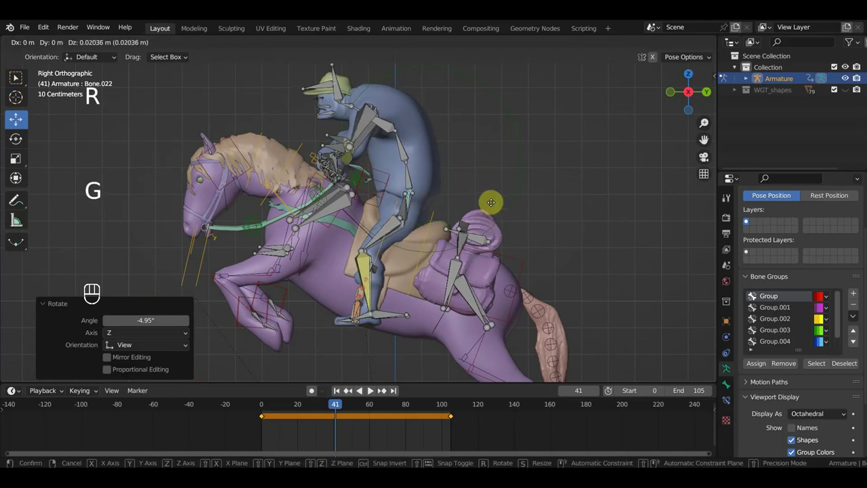
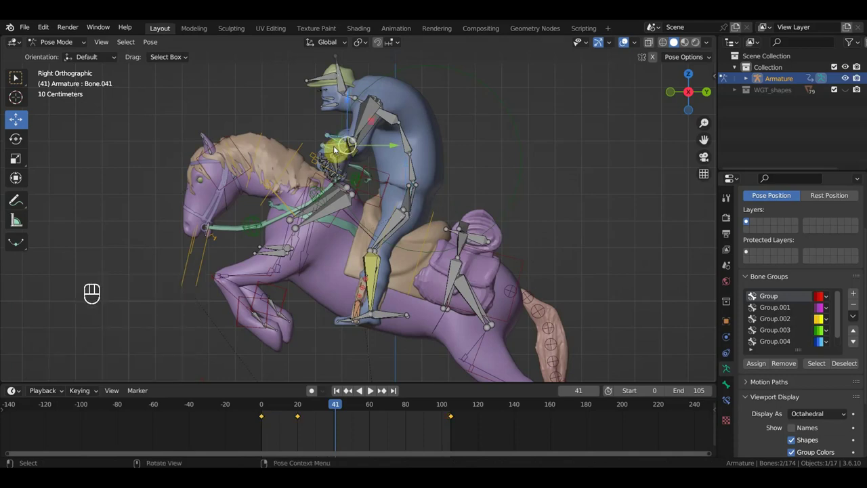
key(g)
drag(404, 208, 433, 209)
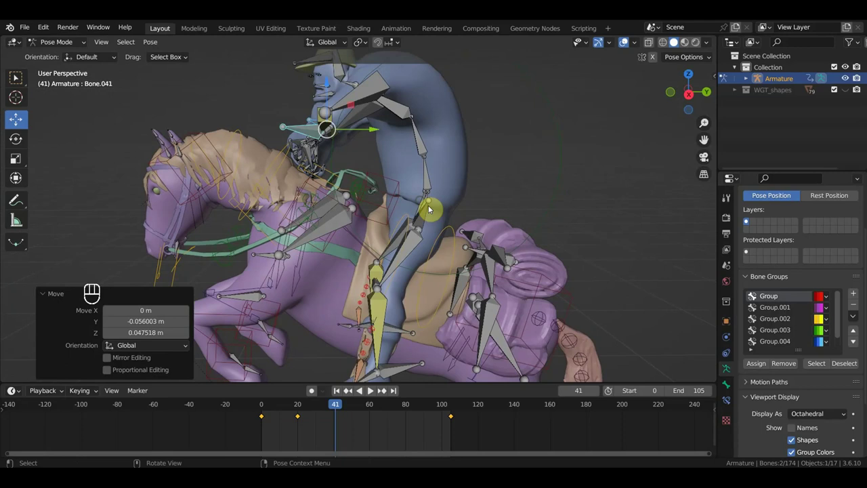
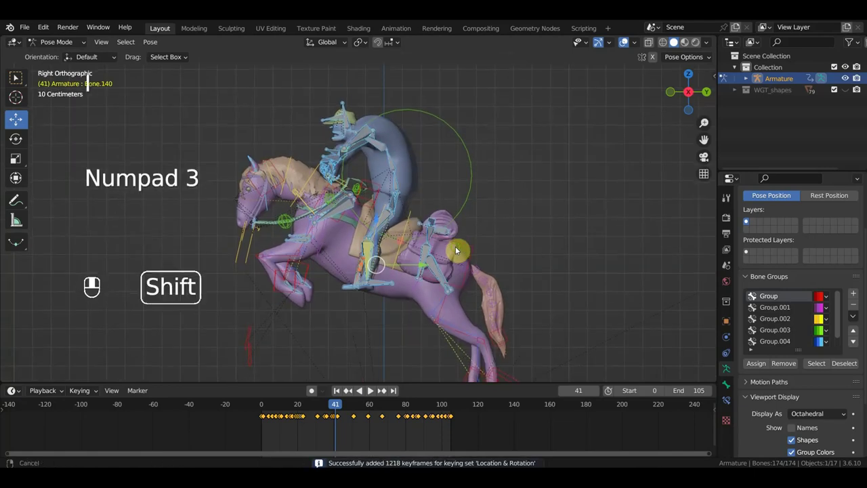
drag(352, 408, 390, 291)
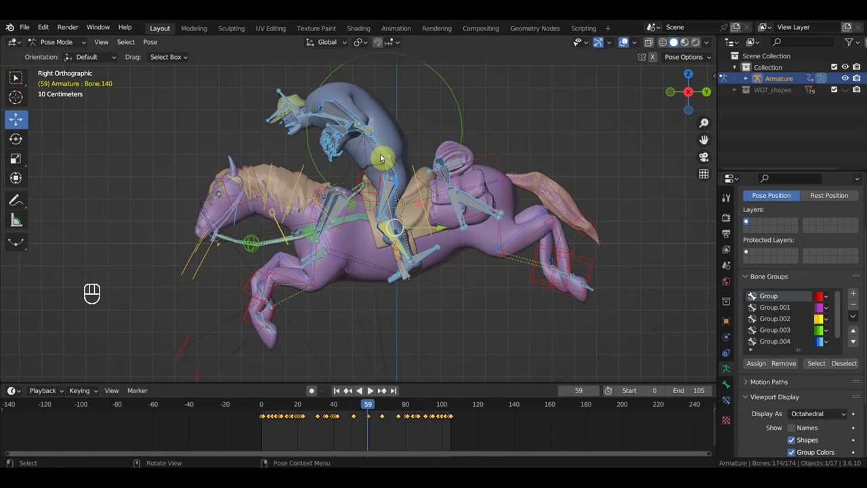
drag(400, 170, 367, 163)
click(367, 163)
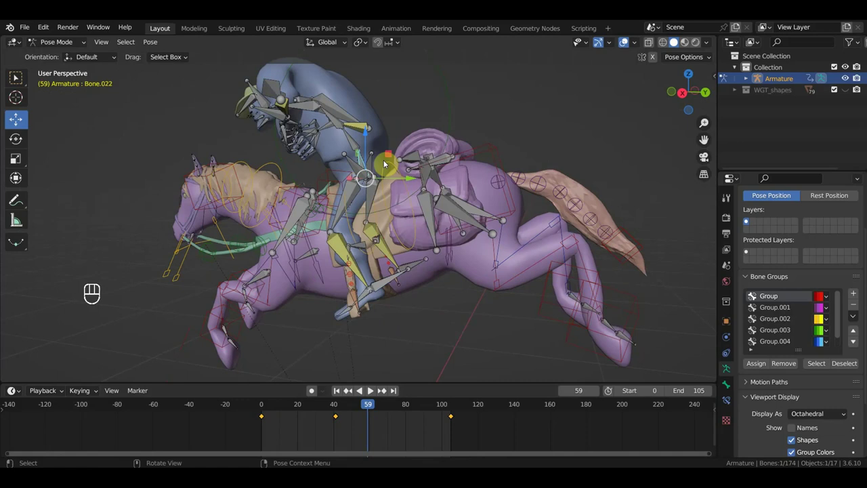
key(KP_3)
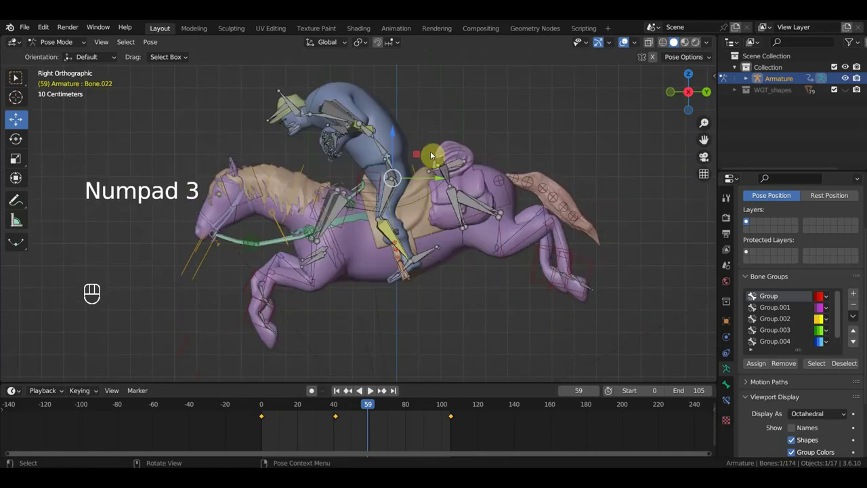
Select two head control bones together and move the horse's head to a new position.
drag(381, 149, 389, 121)
click(420, 111)
click(364, 122)
key(KP_3)
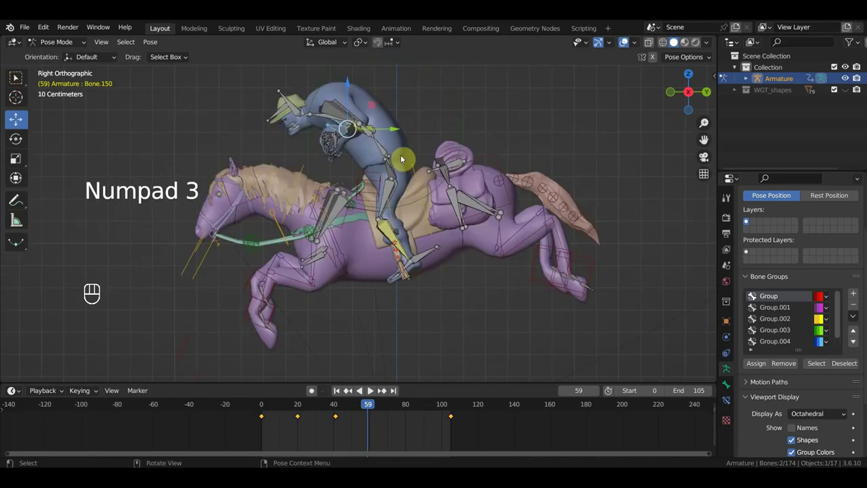
key(g)
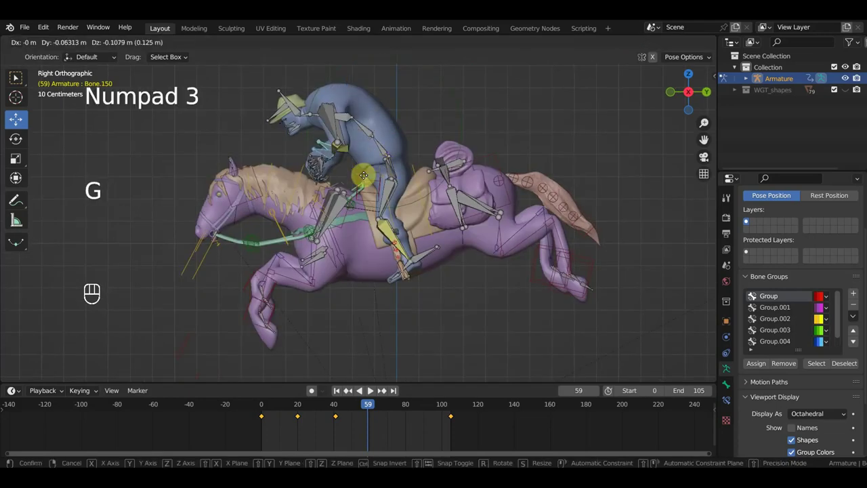
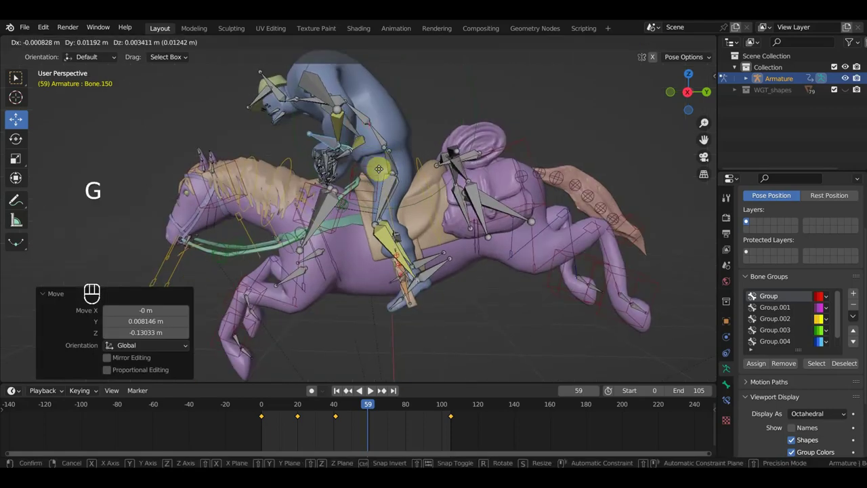
drag(458, 179, 492, 176)
key(g)
Rotate the head bone to its final angle and key location/rotation for all 174 bones at frame 59.
middle_click(512, 170)
drag(405, 122, 352, 124)
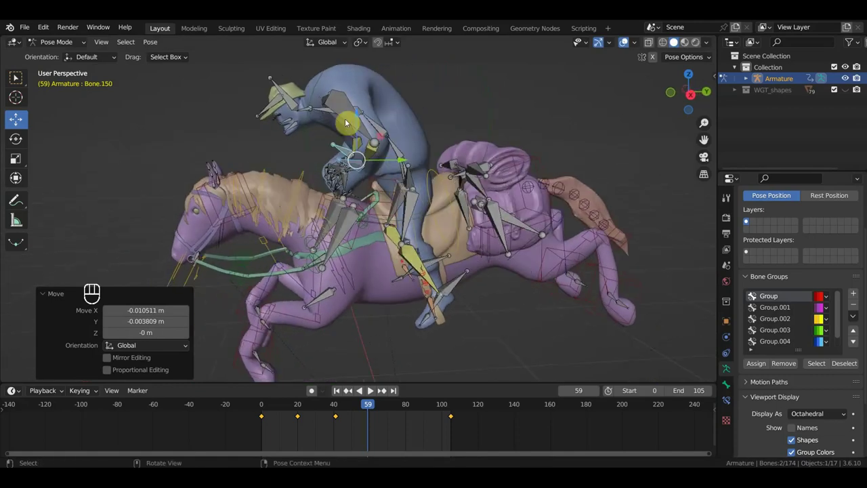
key(KP_3)
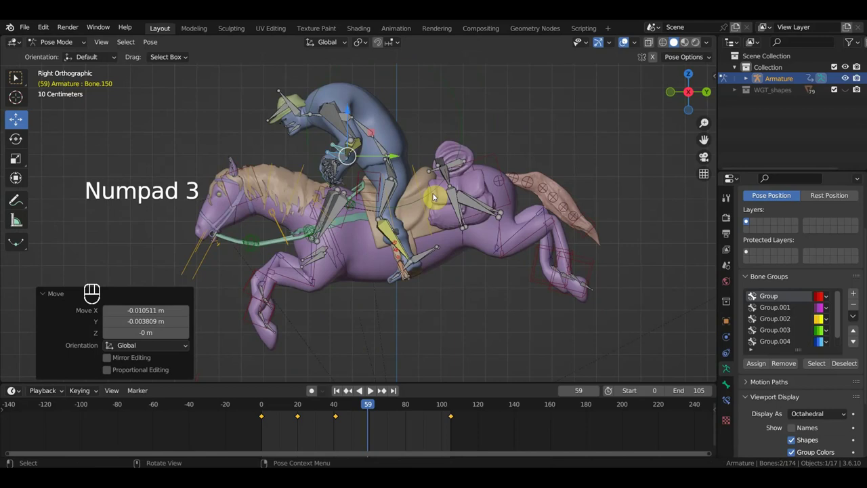
middle_click(397, 181)
middle_click(364, 164)
drag(422, 170, 423, 167)
key(g)
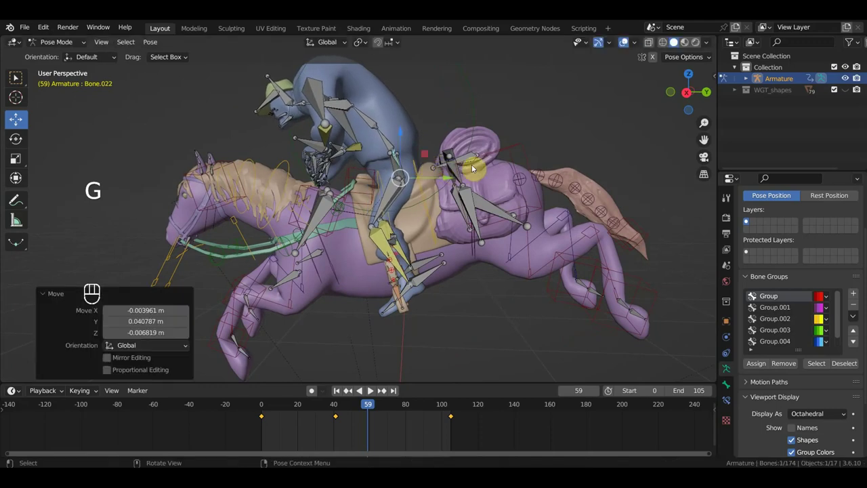
key(r)
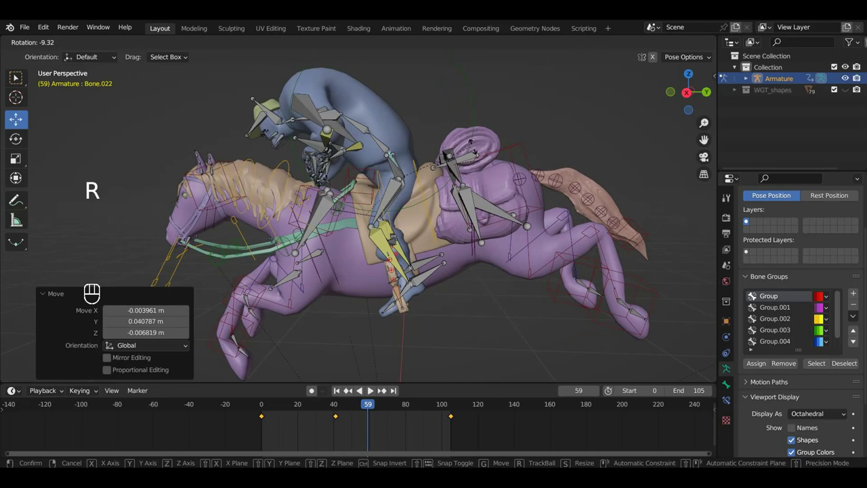
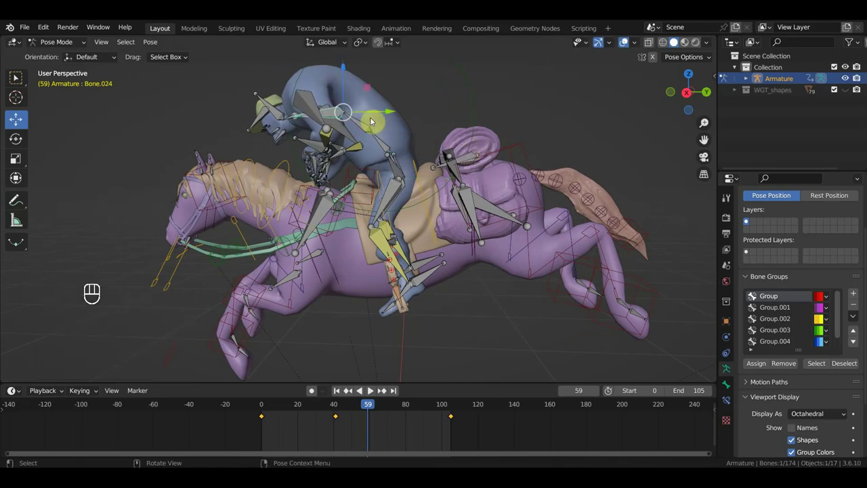
key(KP_3)
key(r)
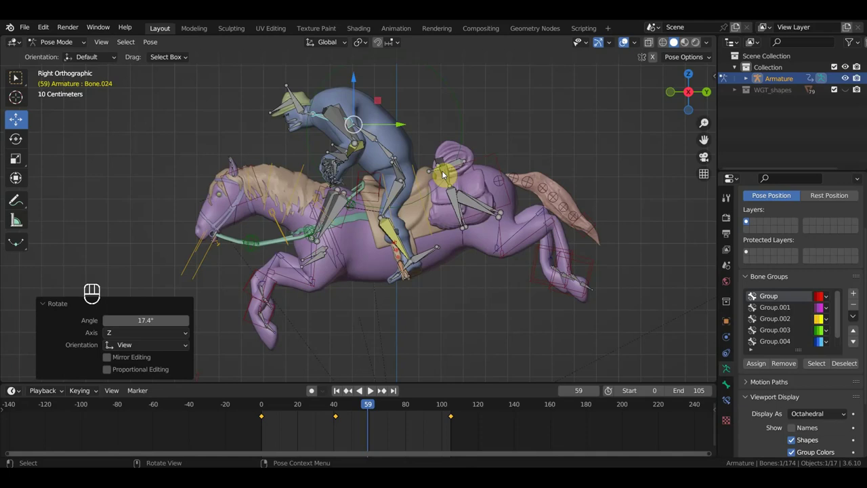
key(a)
key(i)
At frame 77 rotate the horse's neck bone into place and key the whole rig's location and rotation.
drag(376, 407, 418, 326)
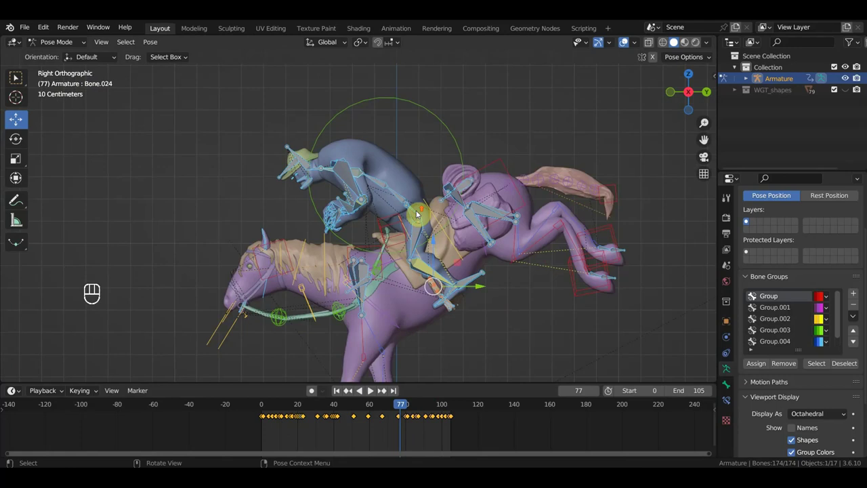
drag(417, 221, 393, 230)
middle_click(390, 224)
key(KP_3)
key(r)
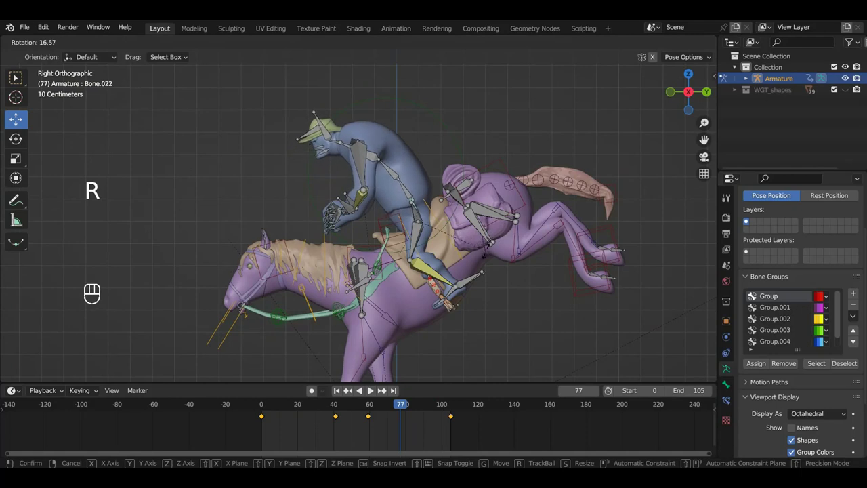
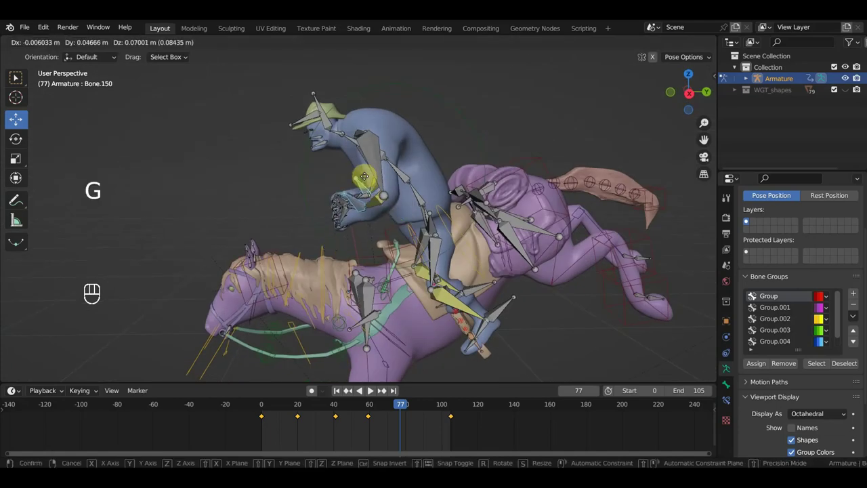
key(KP_3)
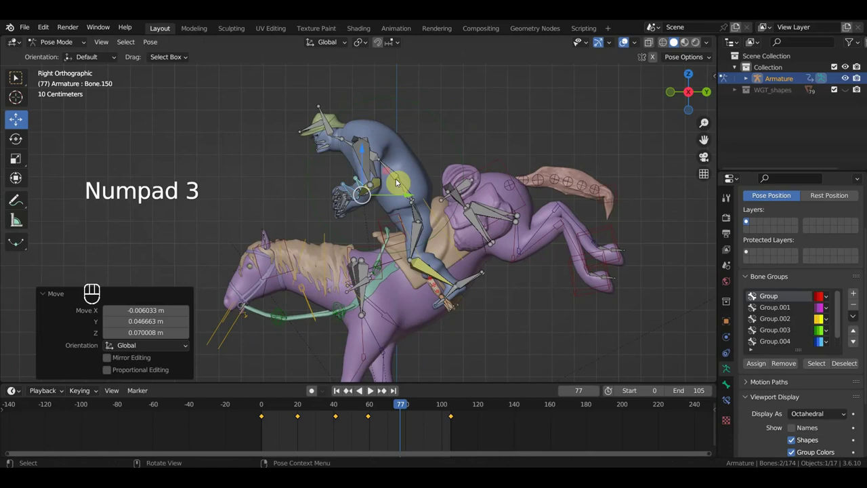
key(a)
key(i)
drag(409, 407, 363, 402)
At frame 55 shift the rider's spine bone into place, checking from side and perspective views.
drag(363, 401, 402, 336)
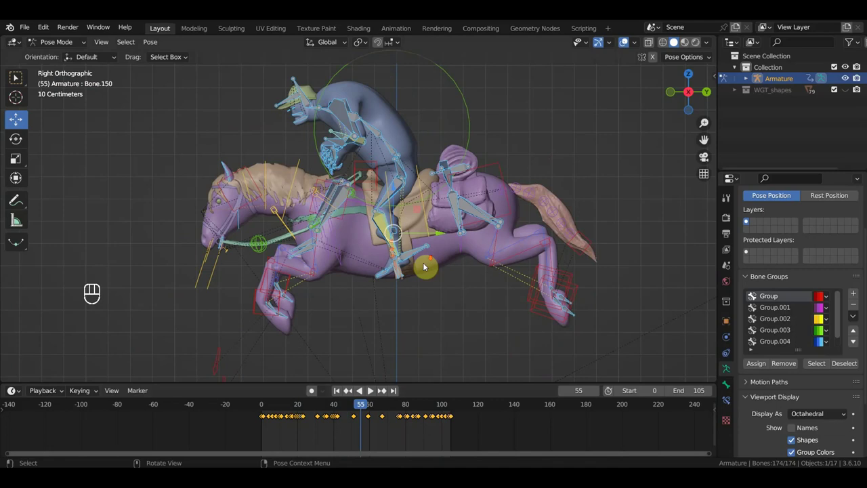
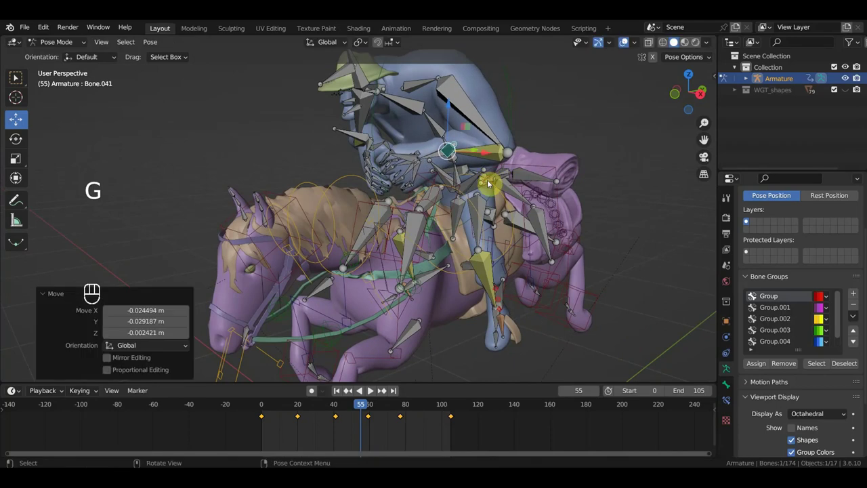
key(r)
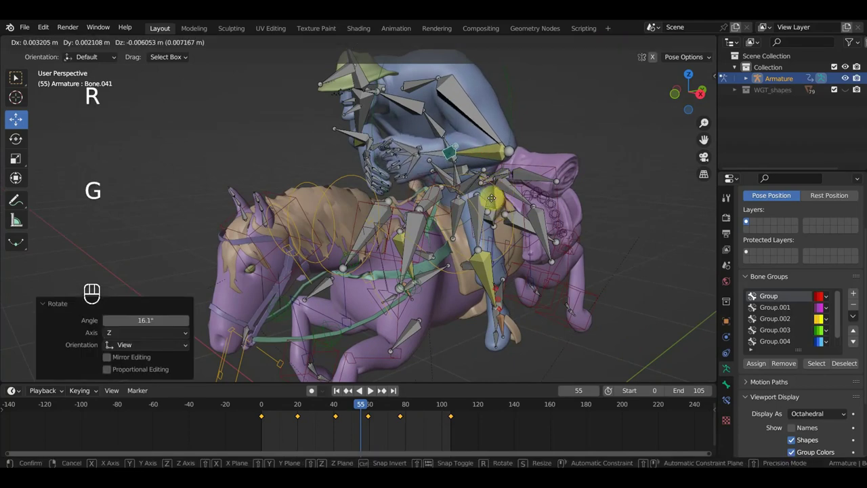
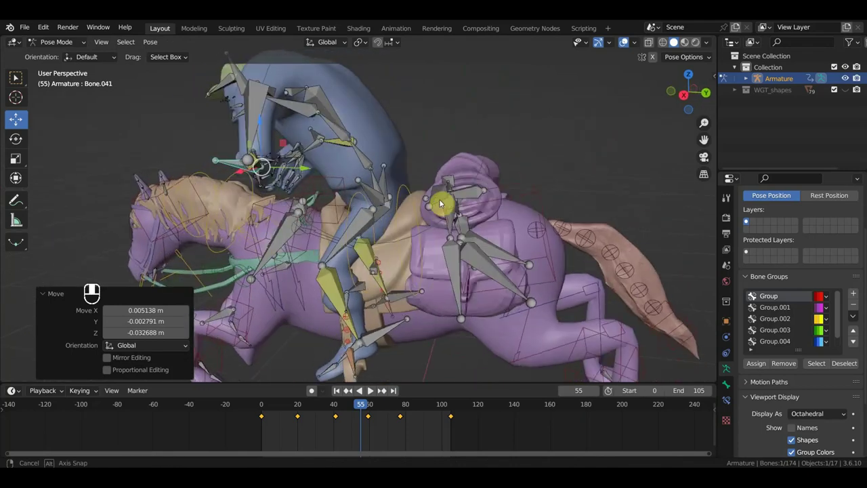
key(KP_3)
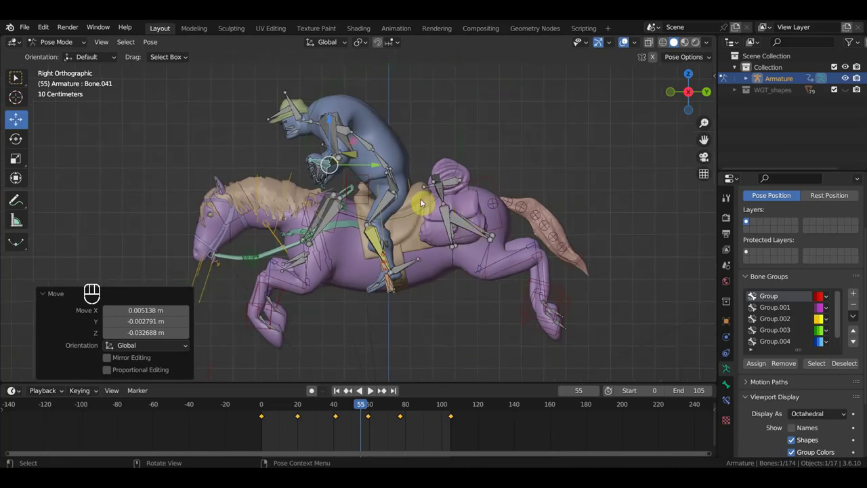
drag(377, 180, 406, 272)
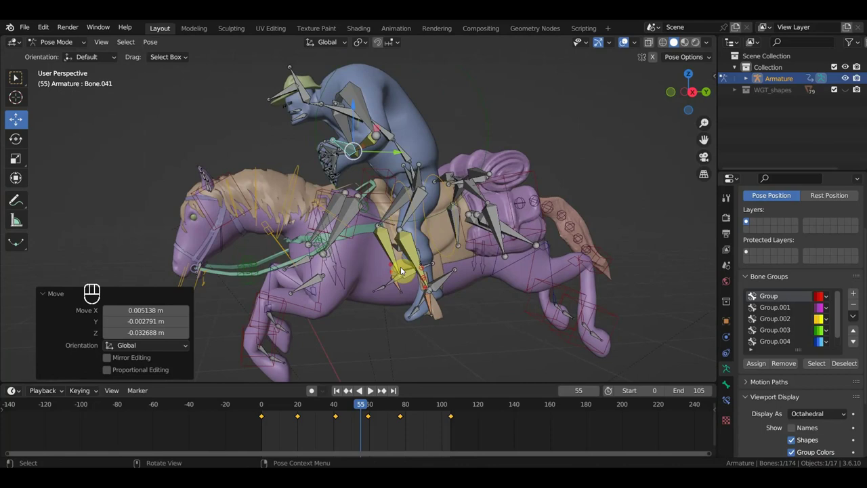
drag(371, 408, 374, 414)
key(KP_3)
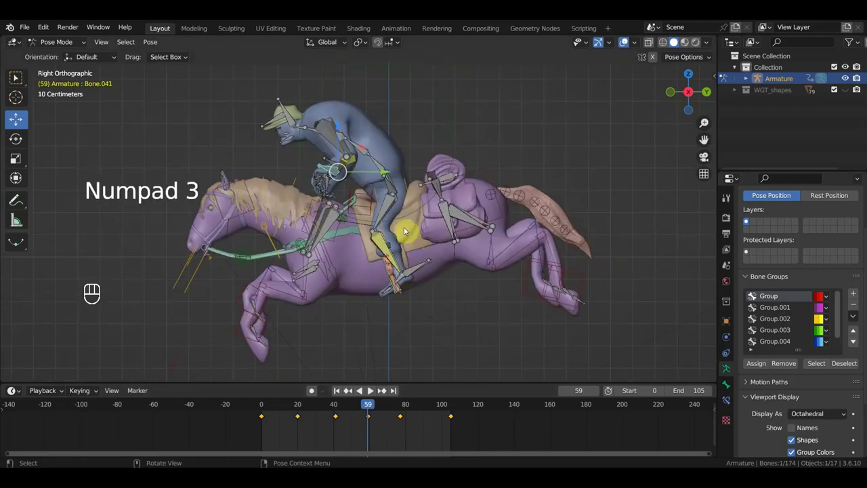
Zoom in on the rider and select the three bones whose keys need cleaning up.
drag(381, 240, 390, 243)
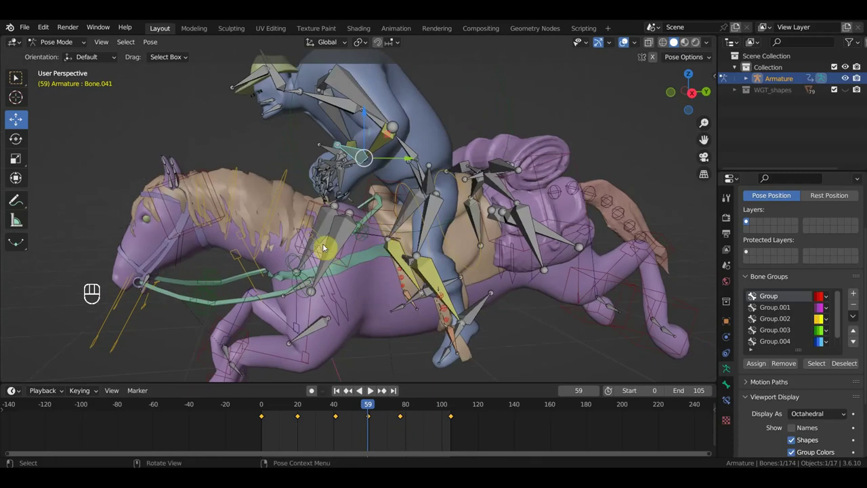
click(328, 243)
drag(335, 237, 341, 233)
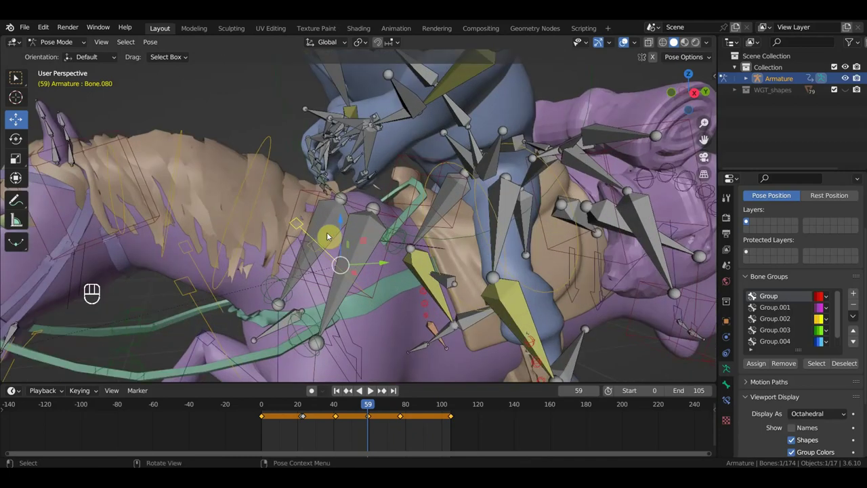
middle_click(321, 238)
click(323, 233)
drag(326, 233, 347, 242)
drag(339, 243, 405, 173)
click(405, 173)
drag(405, 173, 409, 212)
drag(406, 214, 399, 230)
key(KP_3)
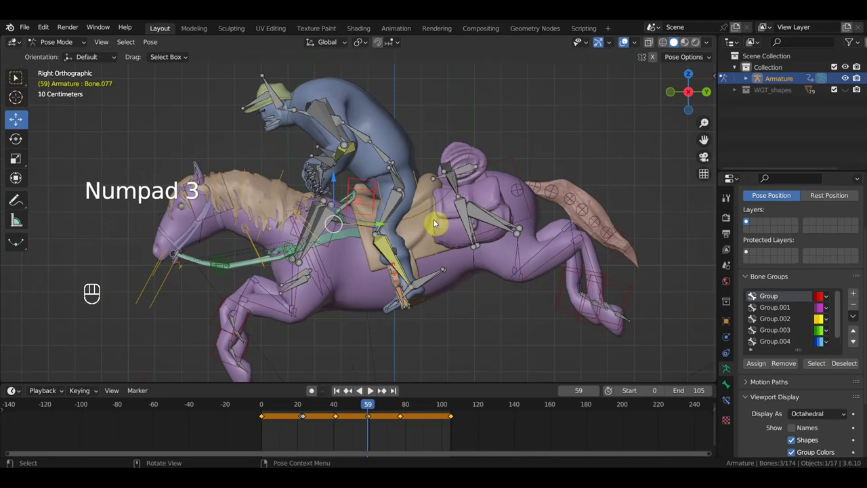
Delete those bones' in-between keyframes, then check the result at frames 0, 105 and 10.
drag(356, 413, 303, 416)
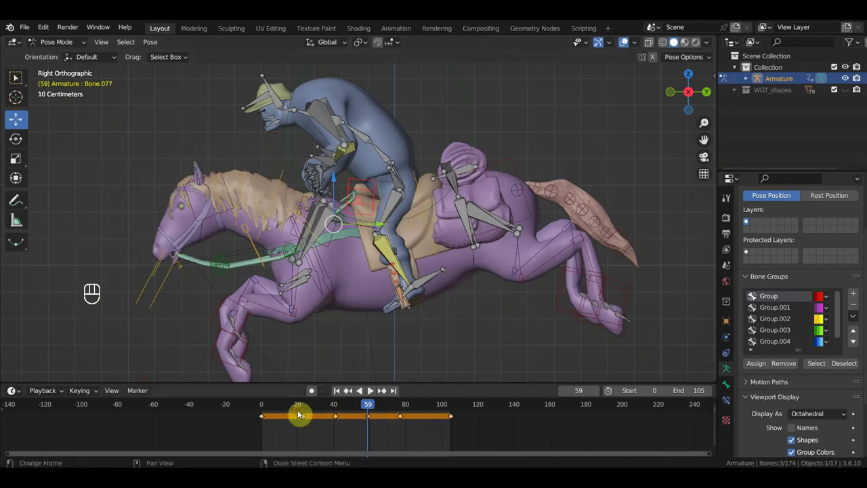
key(Delete)
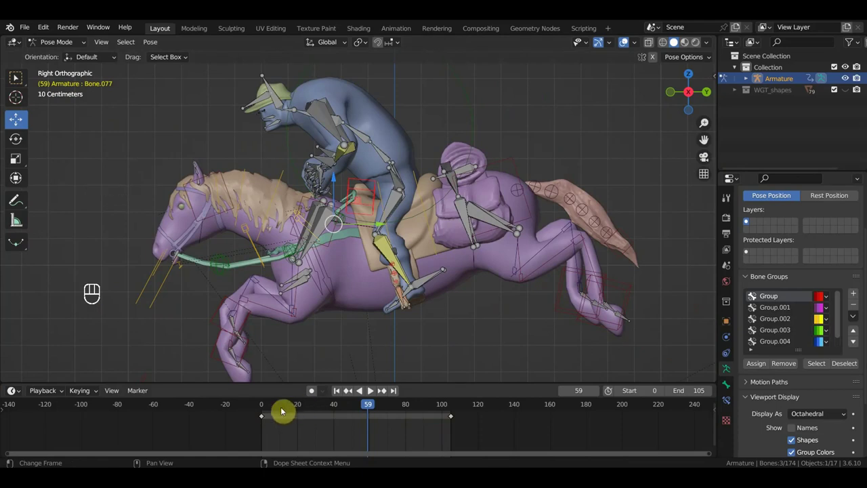
click(266, 405)
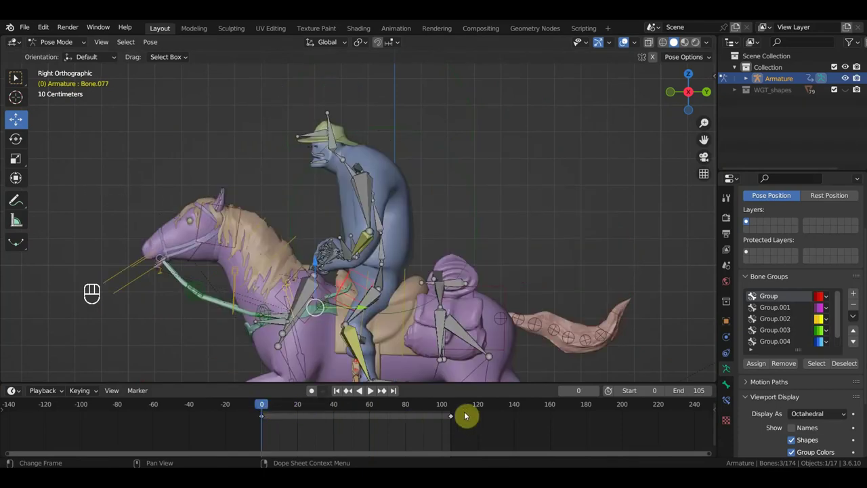
click(456, 410)
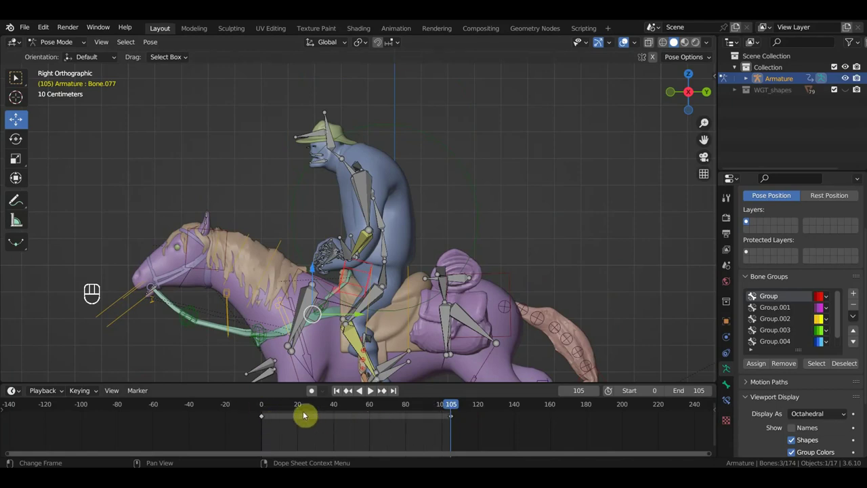
click(301, 409)
click(285, 408)
Move to frame 50 and adjust the rider's bone position for the gallop pose.
drag(422, 279, 426, 232)
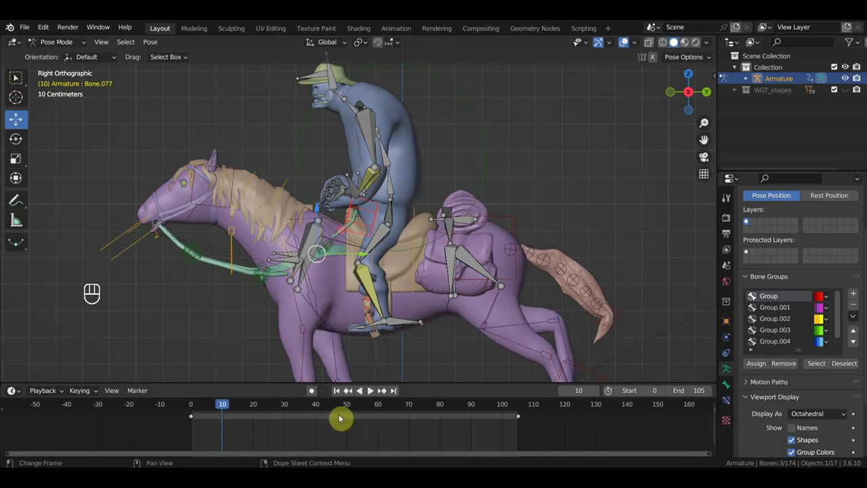
middle_click(351, 408)
drag(414, 255, 413, 273)
key(g)
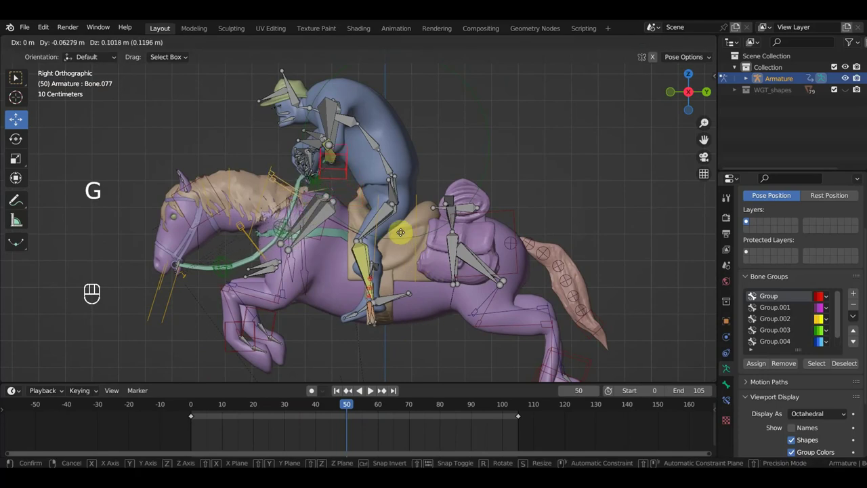
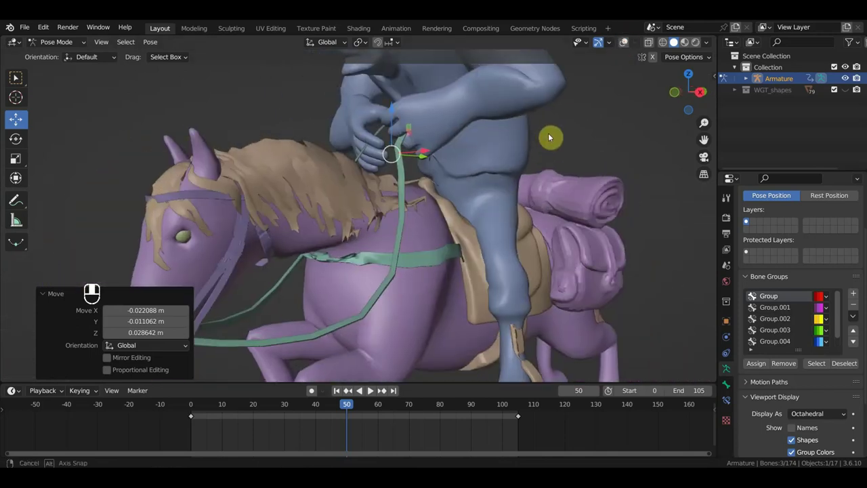
middle_click(514, 135)
key(r)
key(g)
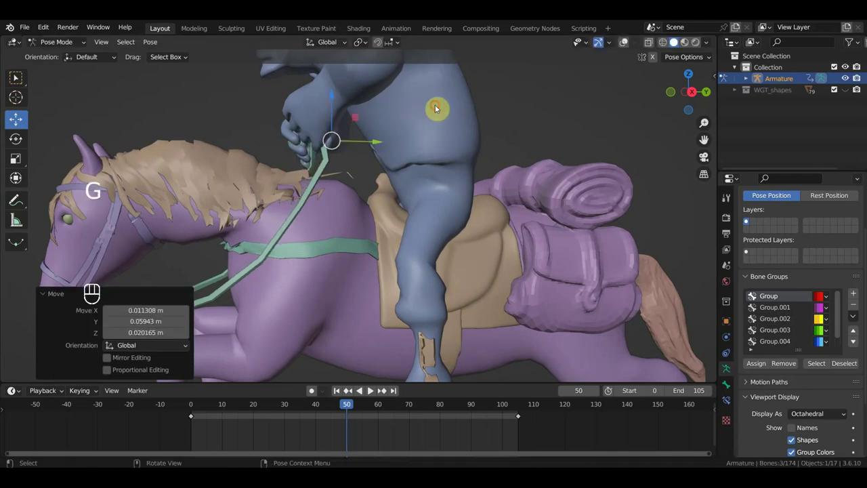
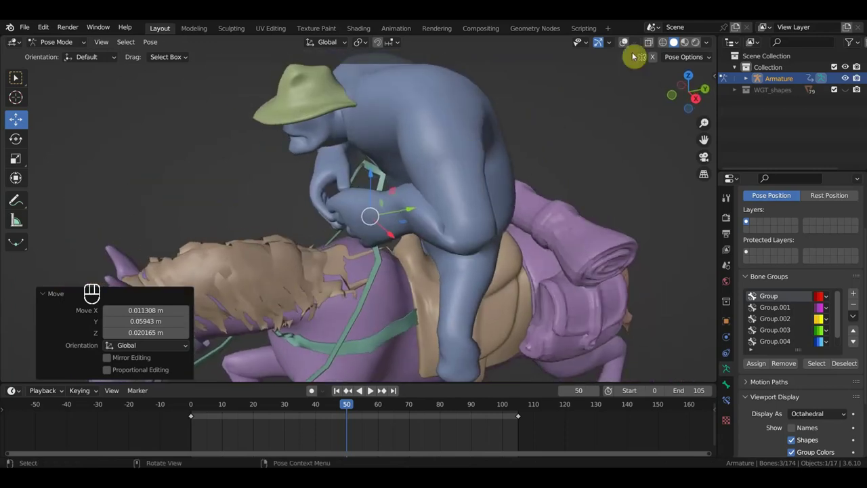
Restore the bone overlay, select every bone and key location and rotation for the whole rig at frame 50.
click(625, 45)
middle_click(594, 66)
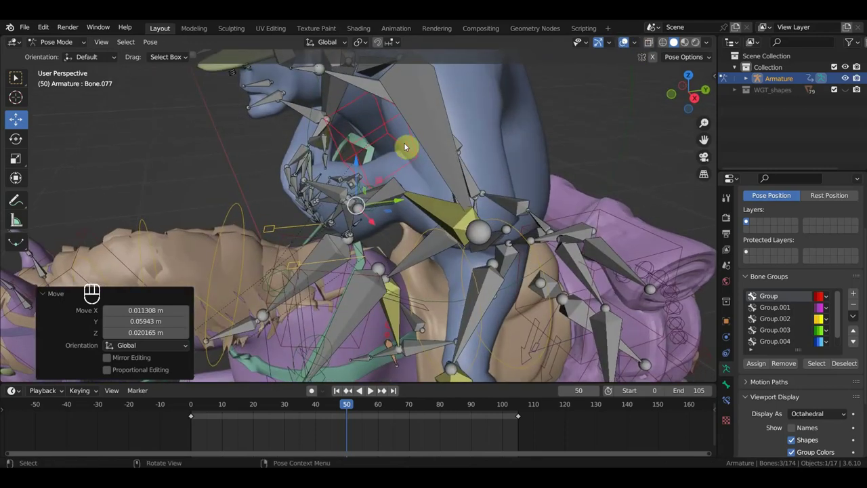
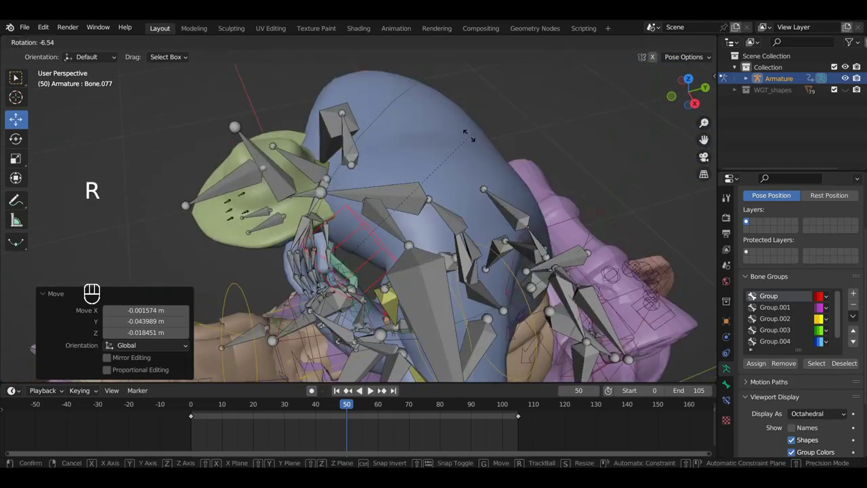
key(g)
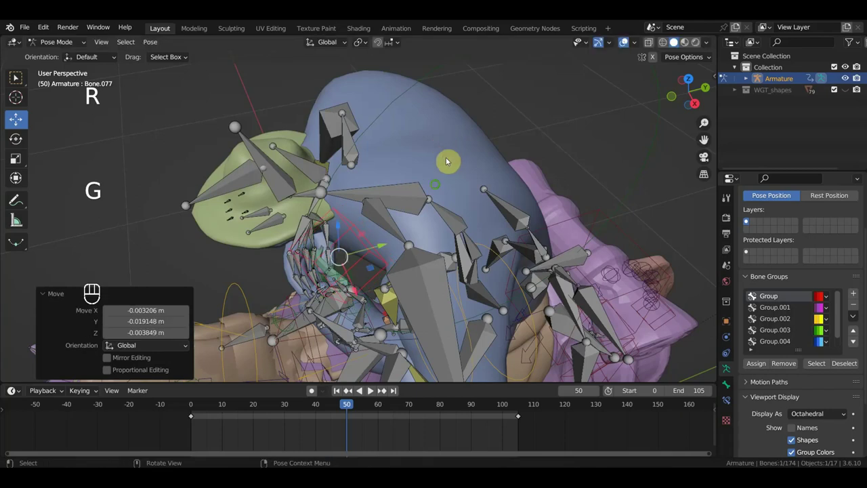
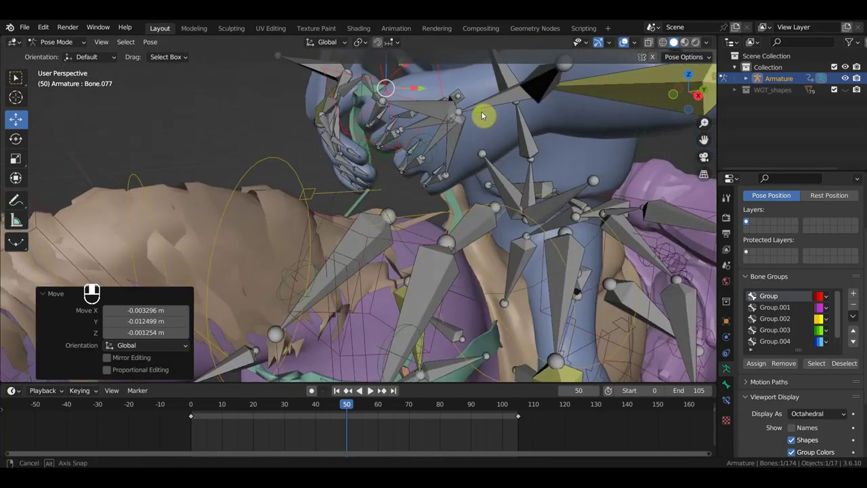
middle_click(482, 118)
key(KP_3)
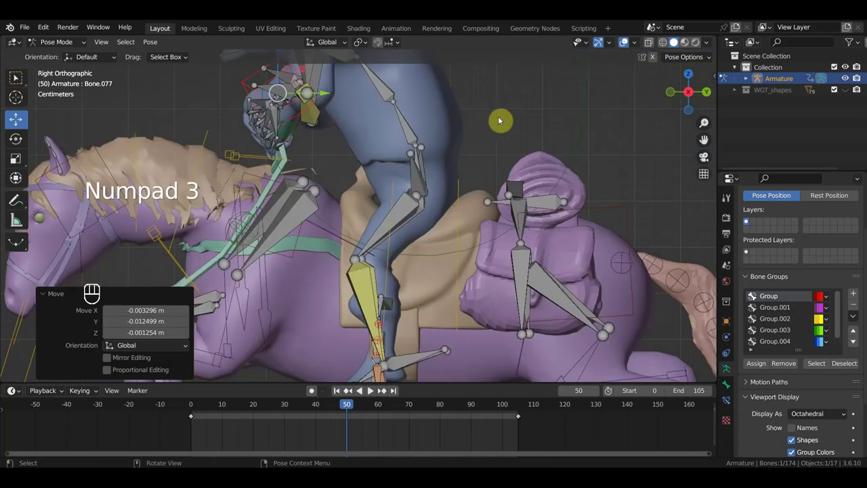
key(a)
key(i)
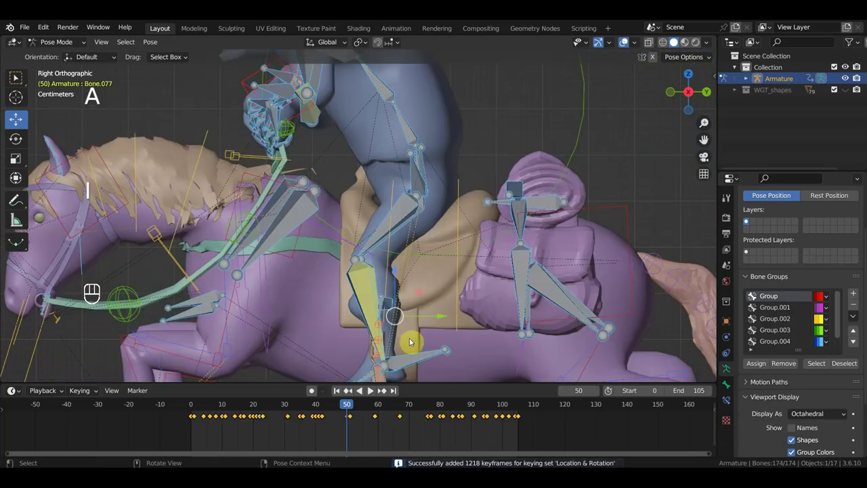
Repose the rider's bones and key them at frames 31 and 19.
drag(450, 275, 502, 281)
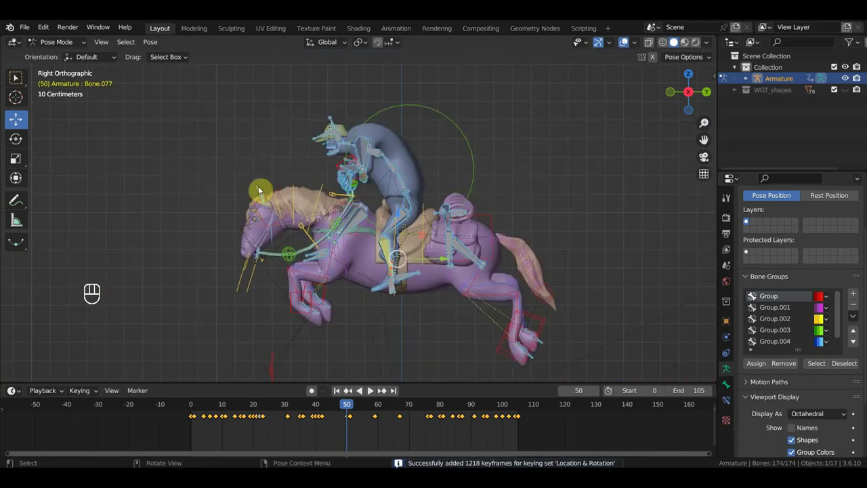
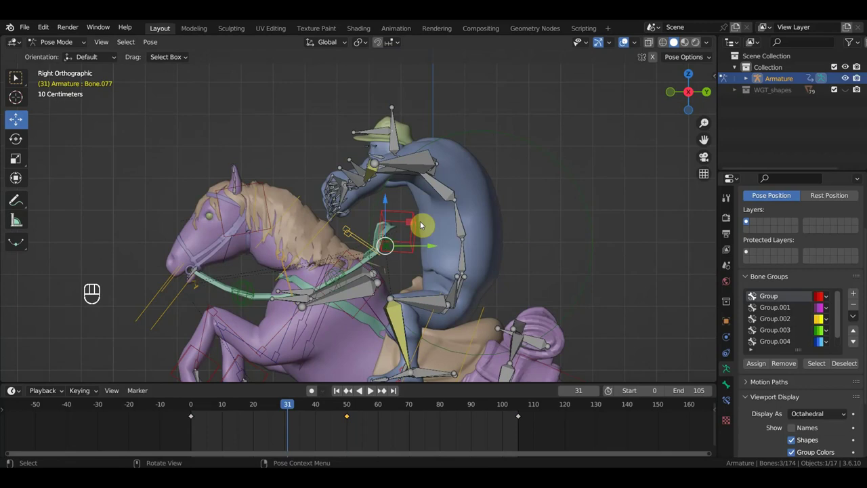
key(g)
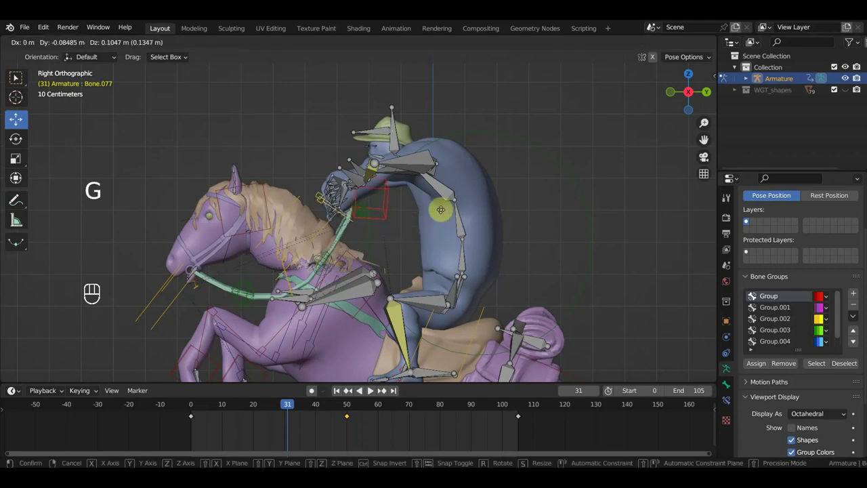
key(i)
click(256, 409)
key(g)
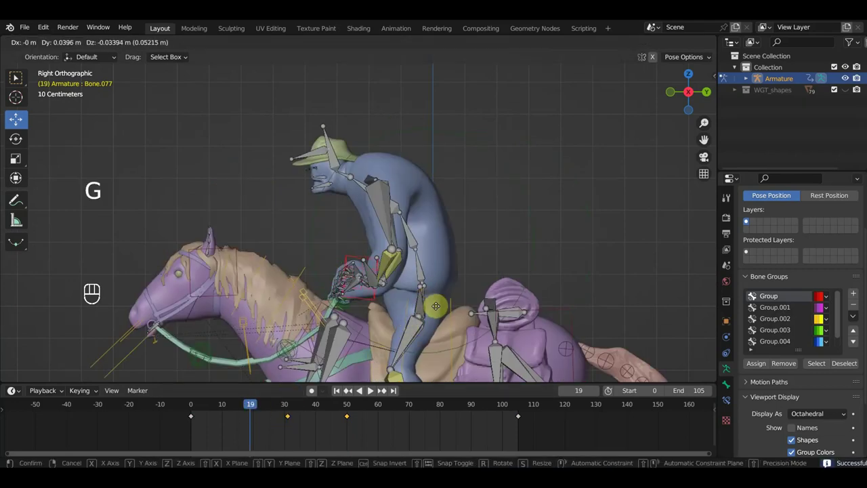
key(i)
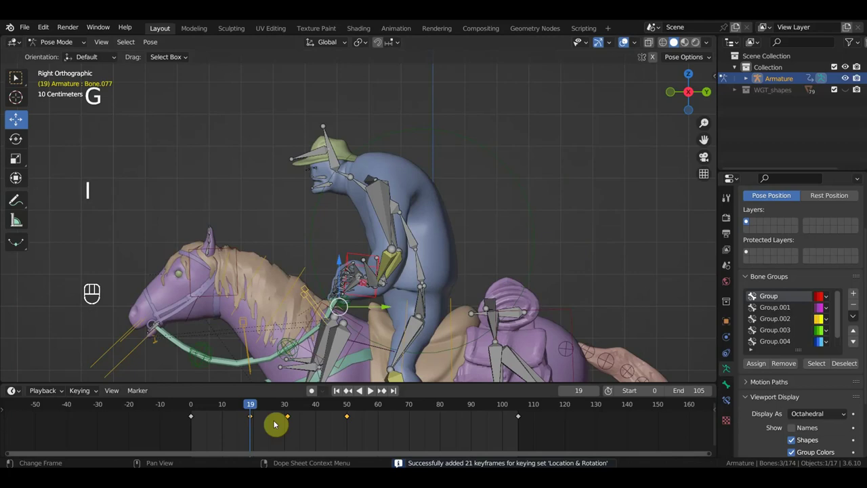
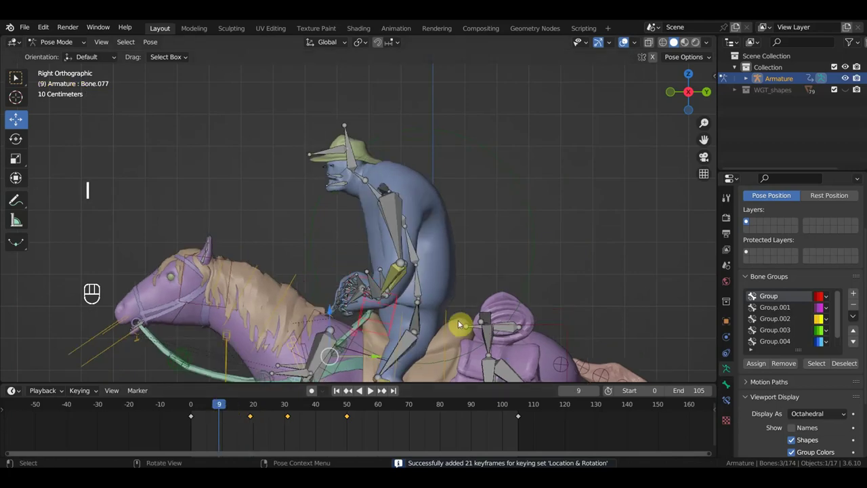
Repose and key the rider's bones at frame 9, then begin moving them at frame 40.
key(g)
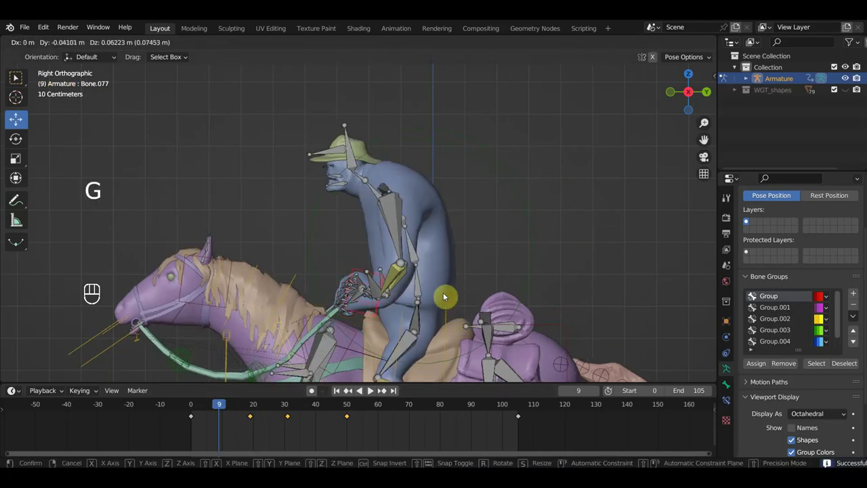
drag(465, 305, 471, 221)
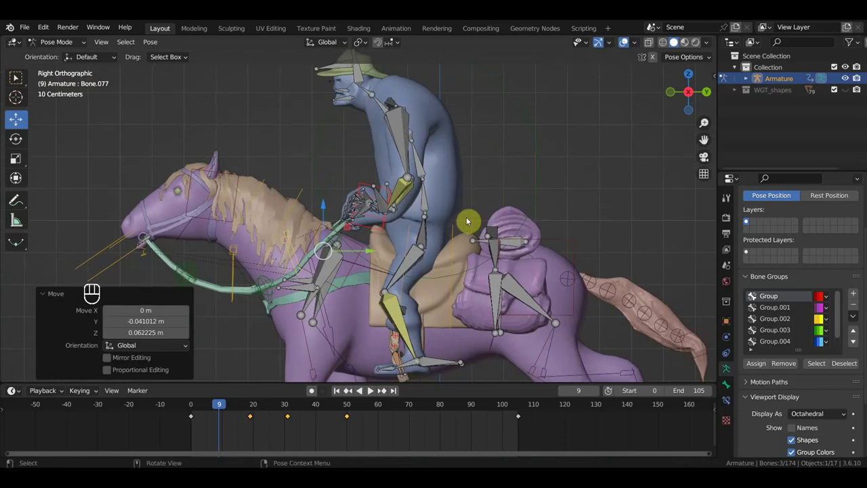
key(i)
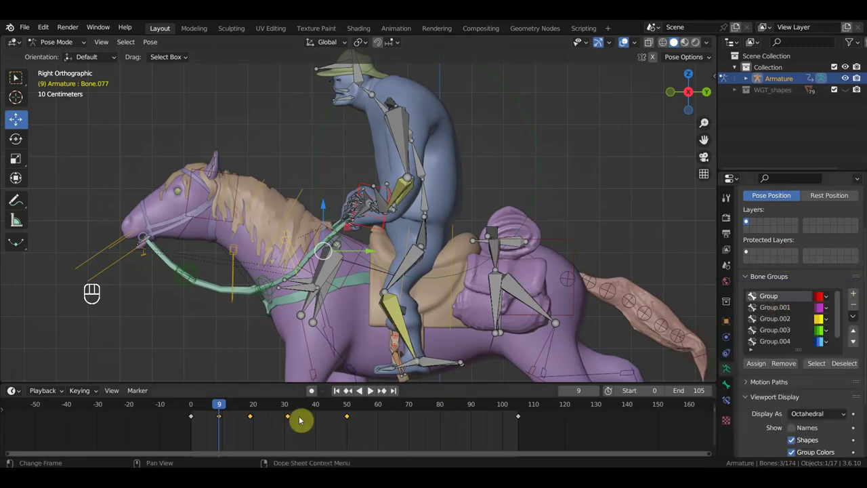
drag(323, 412, 335, 404)
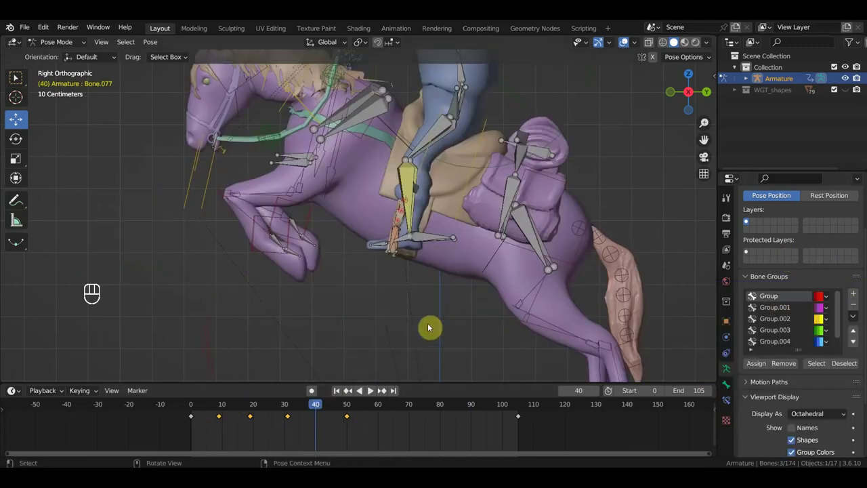
drag(524, 88, 502, 205)
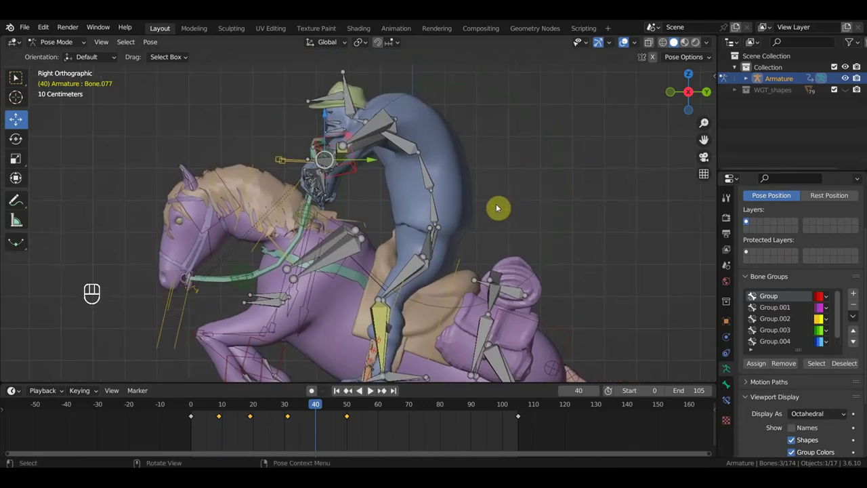
key(g)
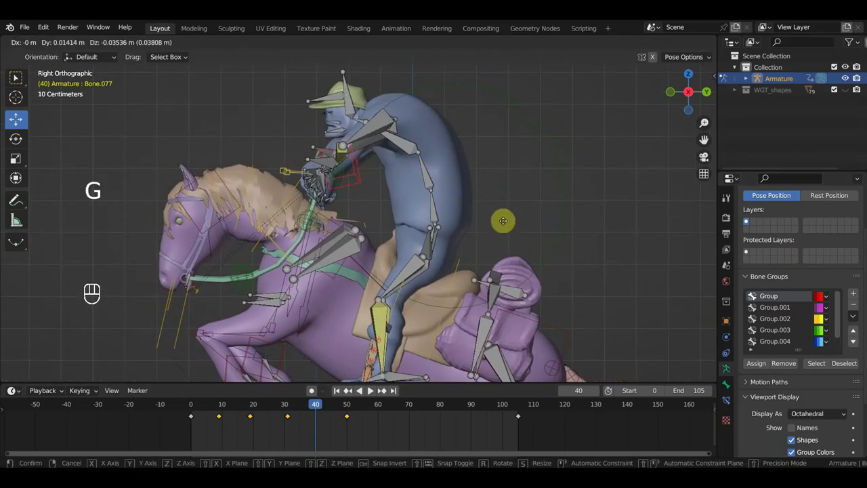
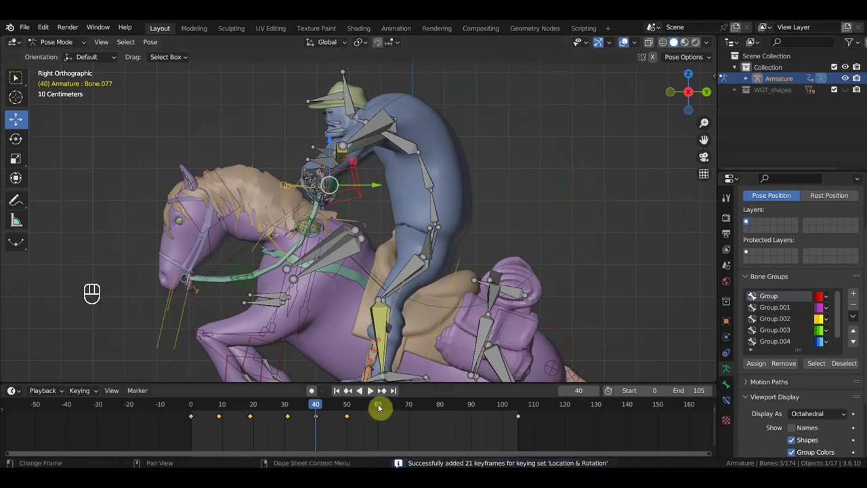
Review frames 60 and 105, then repose and key the horse's bones at frames 79 and 70.
click(383, 409)
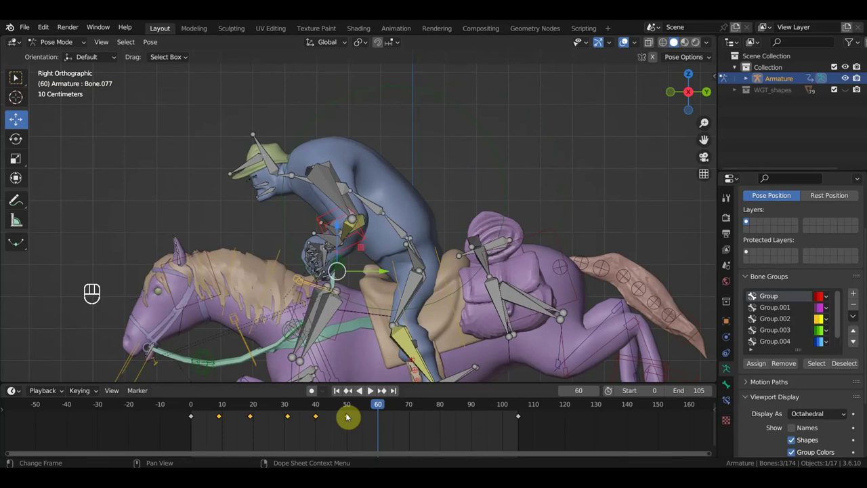
click(523, 407)
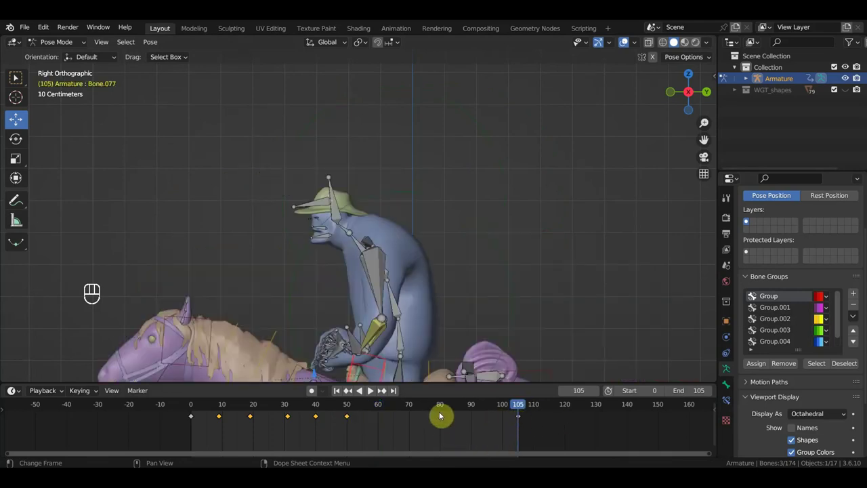
click(434, 410)
click(443, 413)
drag(512, 225, 485, 151)
drag(484, 151, 472, 204)
key(g)
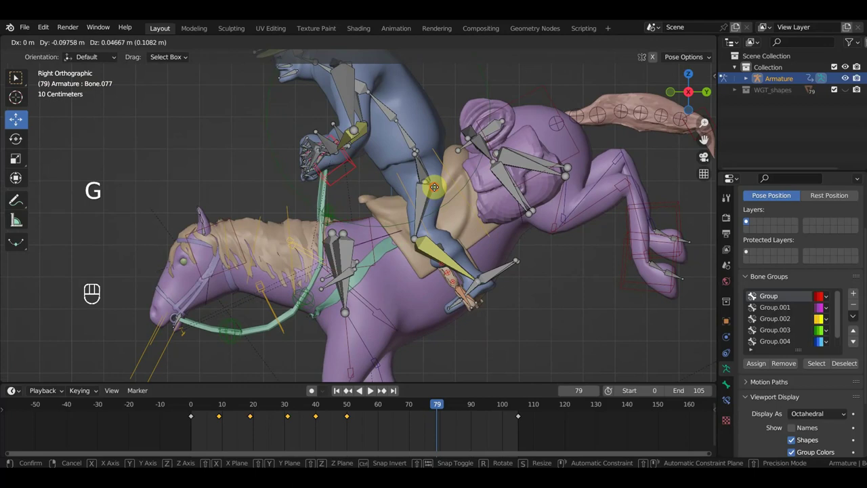
key(i)
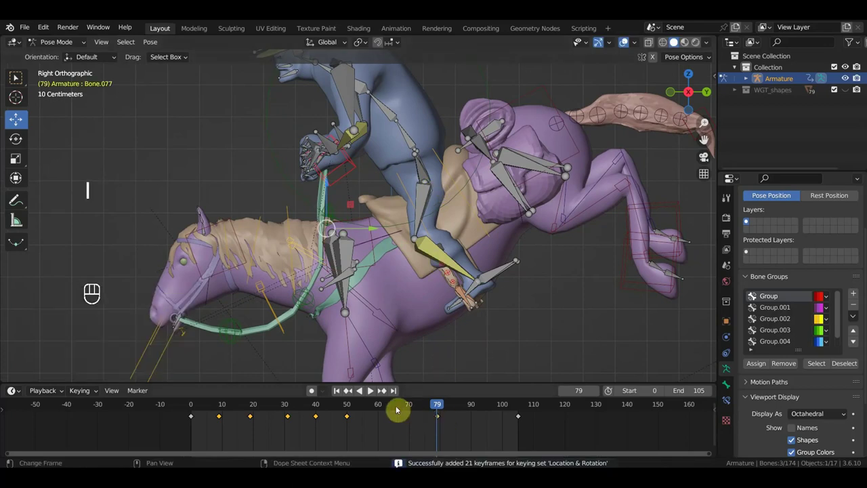
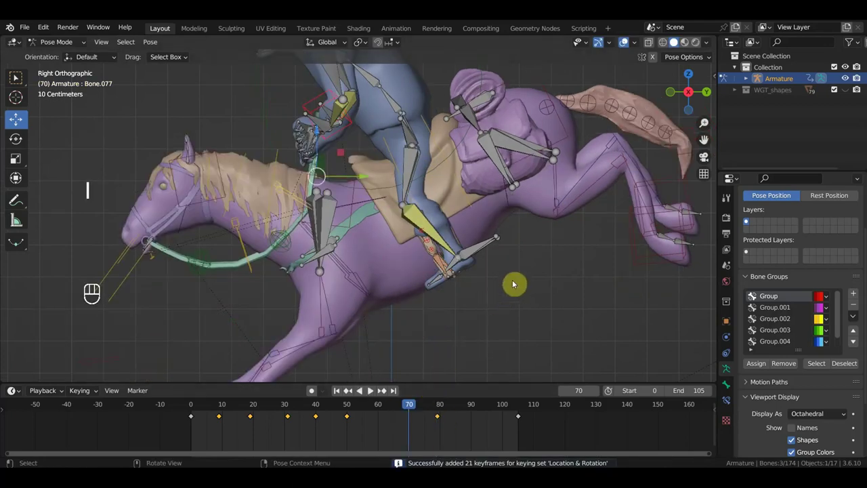
key(g)
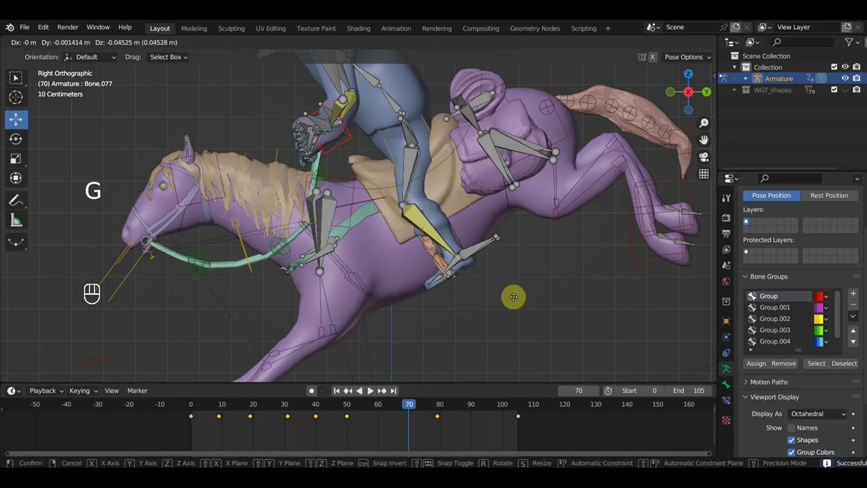
key(i)
Repose and key the horse's bones at frames 60 and 90, inspecting the legs from several angles.
drag(512, 347, 381, 408)
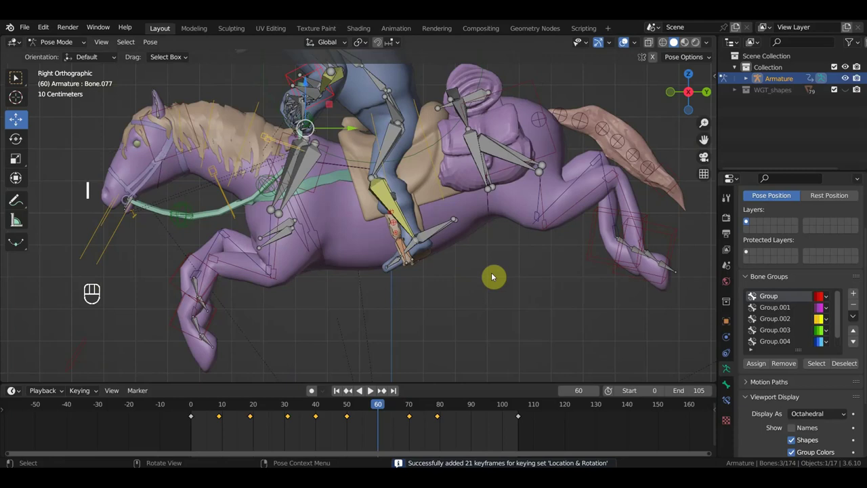
key(g)
drag(544, 295, 510, 286)
key(i)
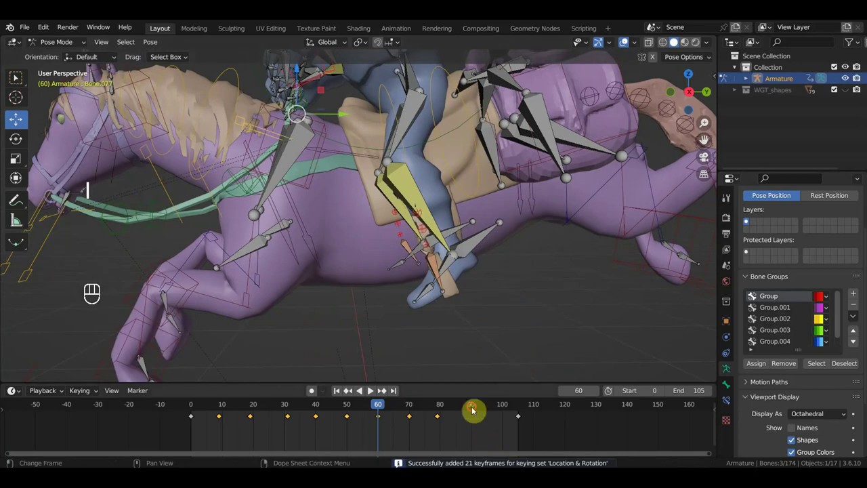
middle_click(490, 316)
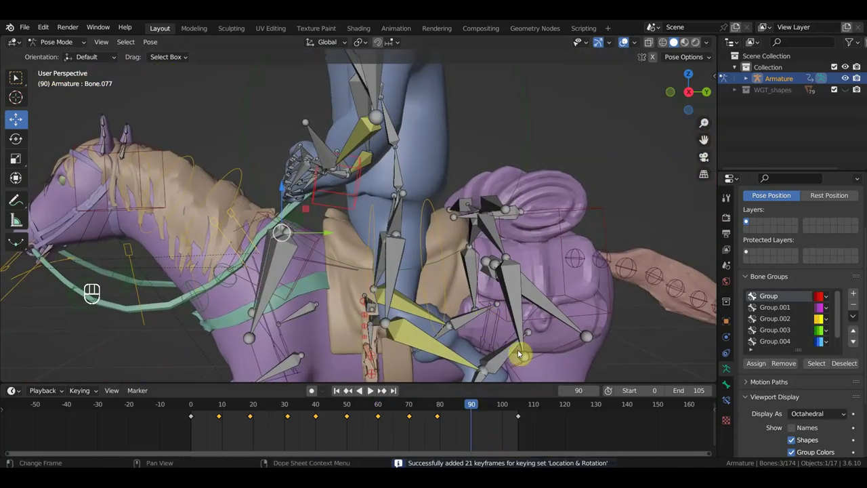
key(i)
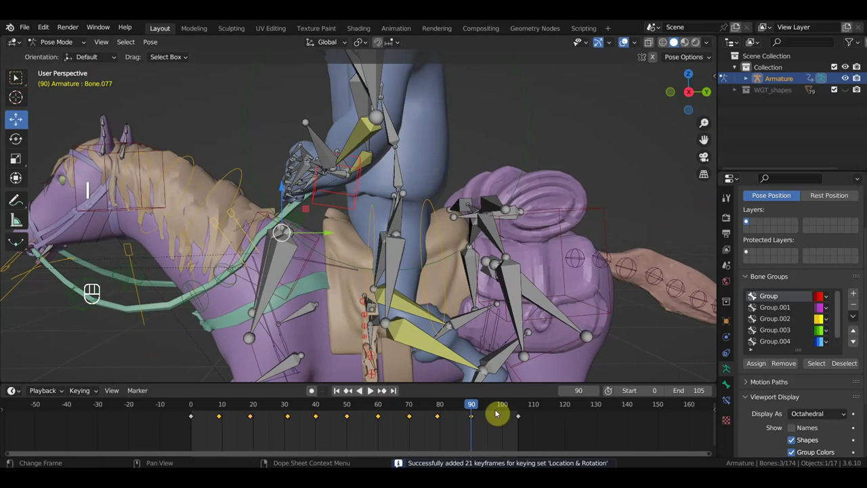
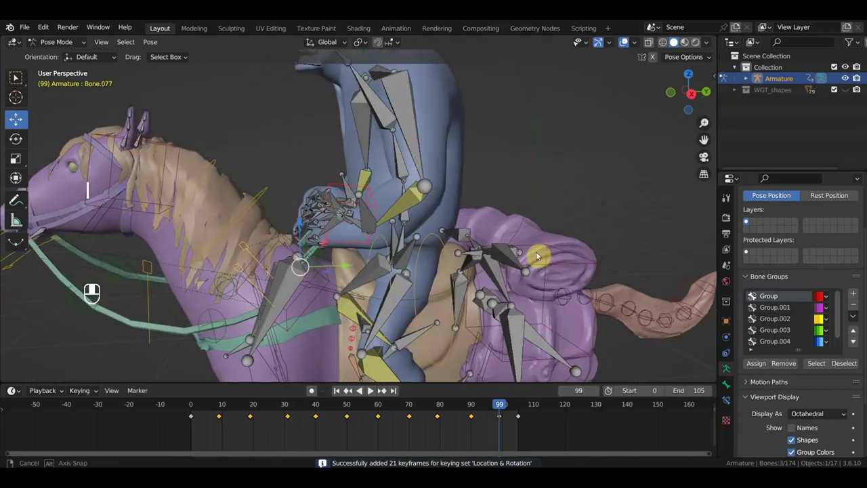
drag(541, 253, 535, 252)
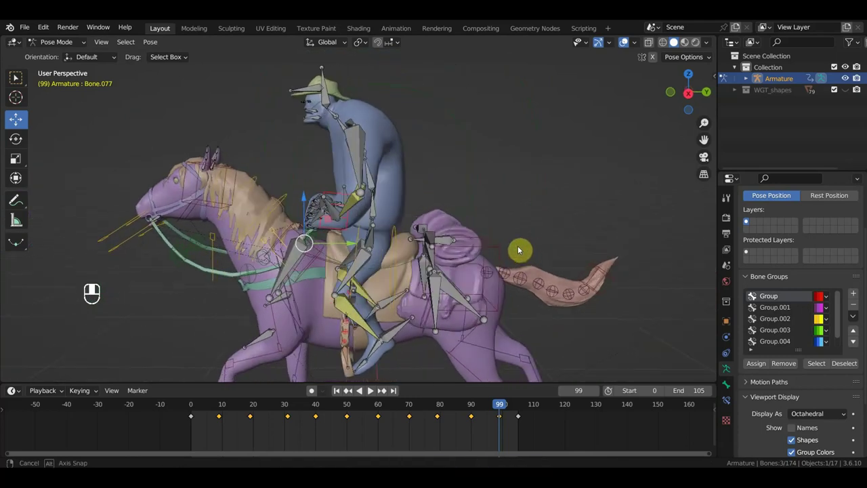
drag(522, 249, 504, 410)
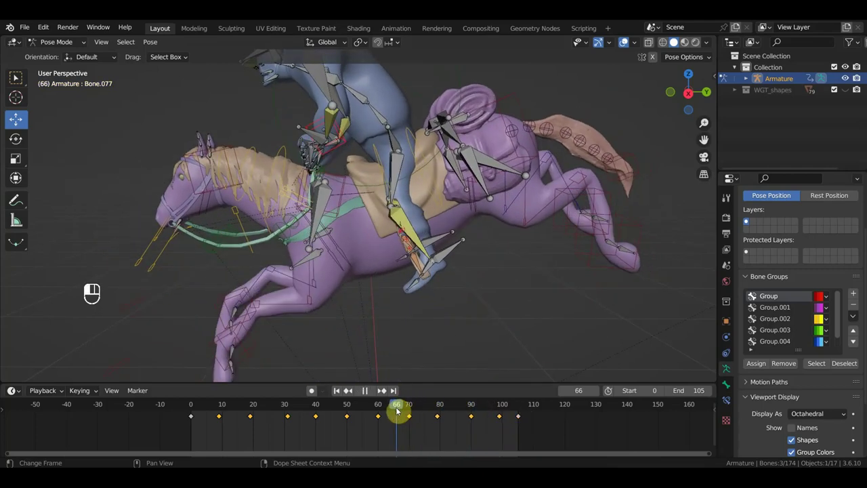
Select the horse's leg control bones and key a corrected leg position at frame 65.
click(398, 411)
drag(415, 394, 436, 292)
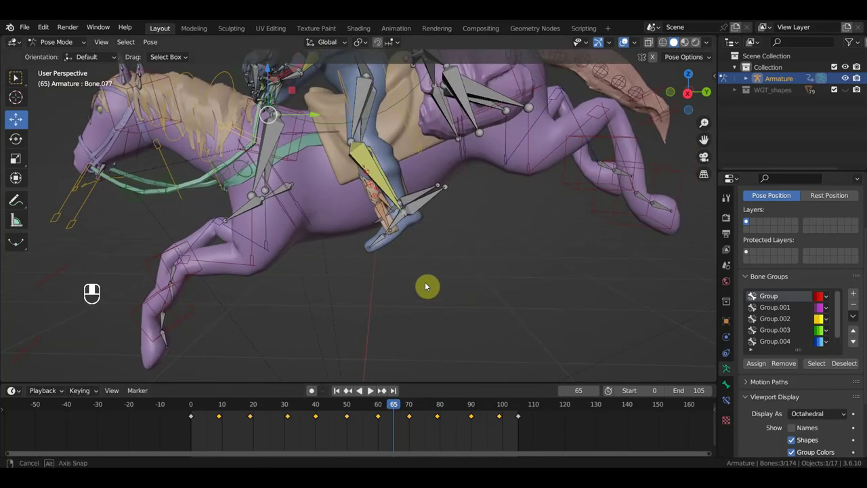
drag(428, 285, 436, 197)
drag(436, 197, 429, 187)
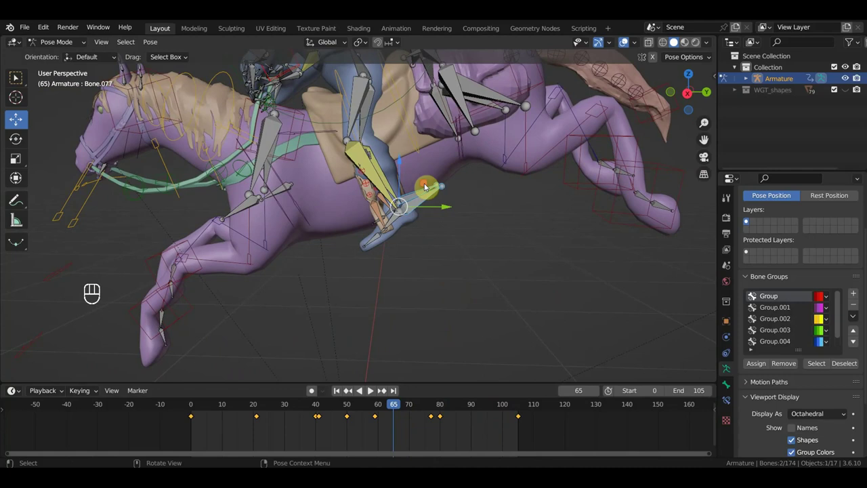
key(g)
key(i)
Repose and key the leg bones again at frames 71 and 90.
click(416, 407)
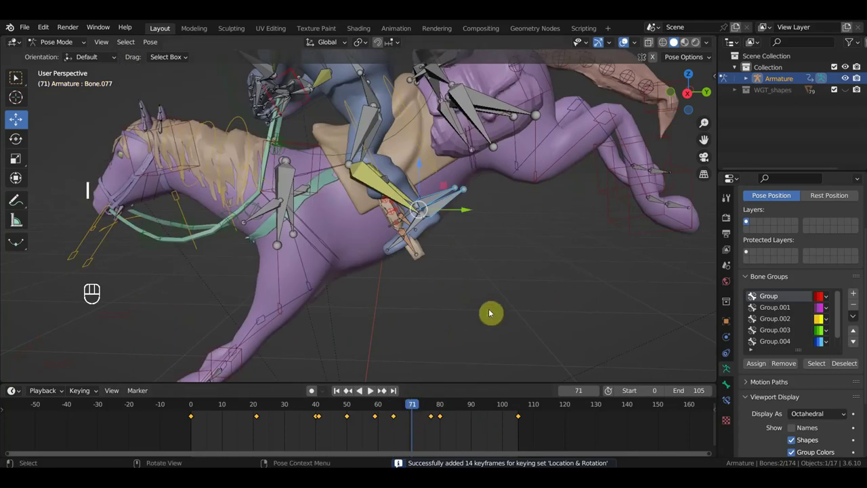
key(g)
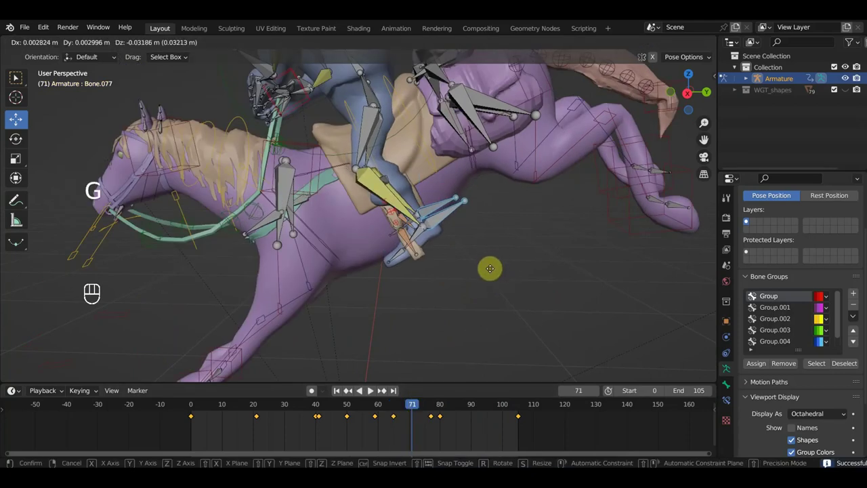
key(i)
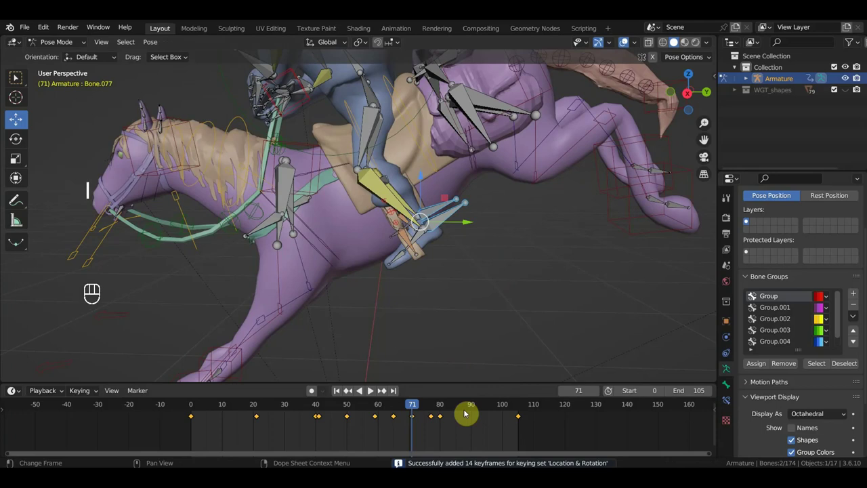
click(476, 408)
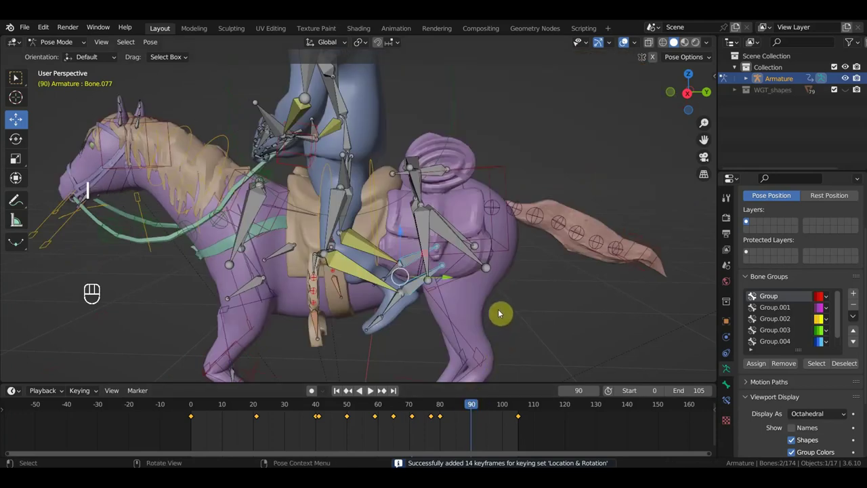
key(KP_3)
key(r)
key(g)
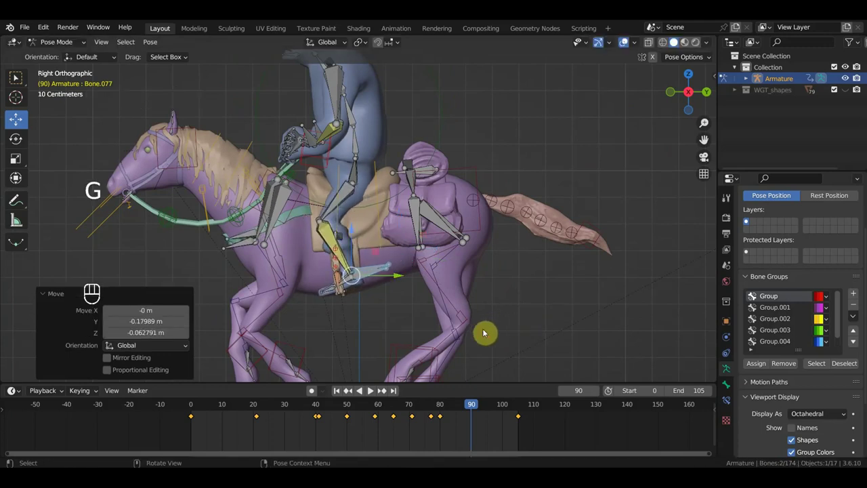
key(i)
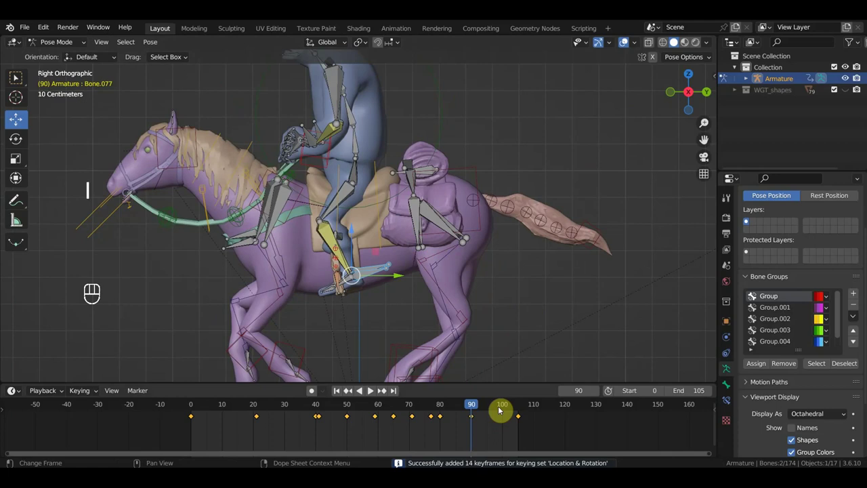
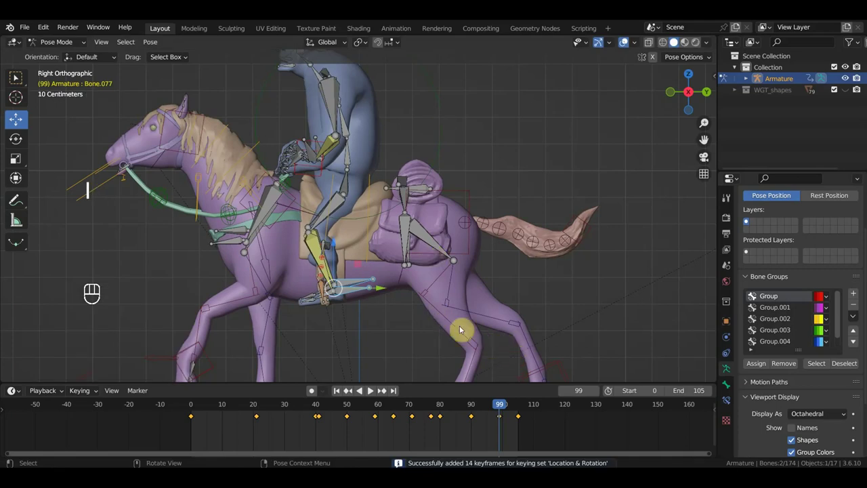
Delete the stray leg keyframes near frame 20 in the timeline and jump to frame 41.
drag(288, 436, 252, 415)
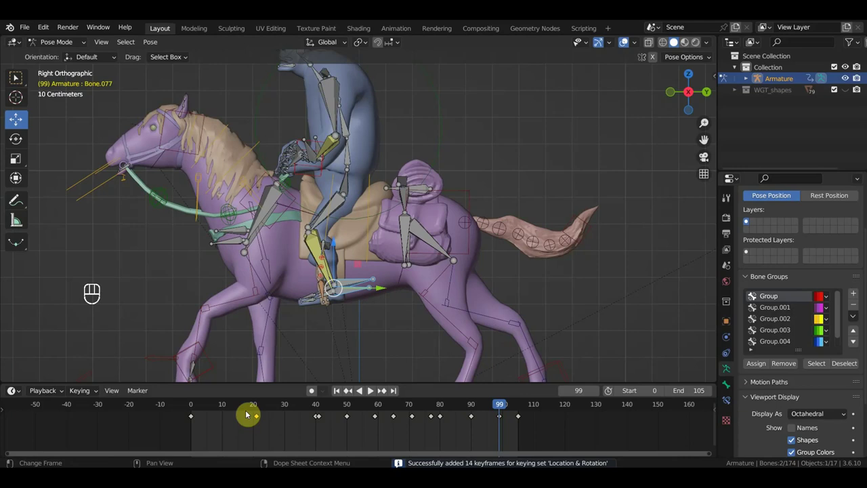
key(Delete)
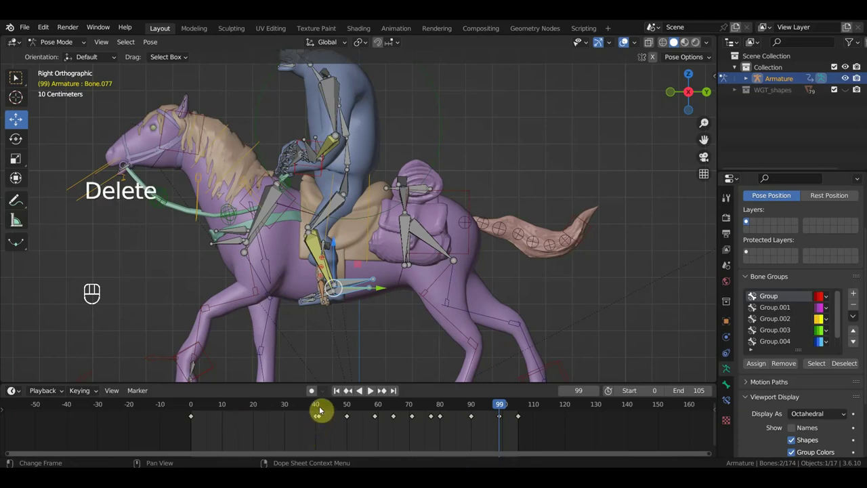
click(306, 420)
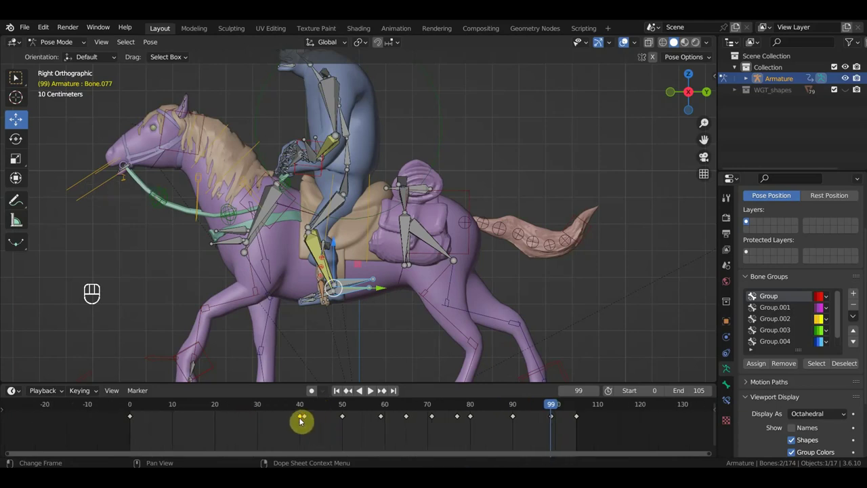
key(Delete)
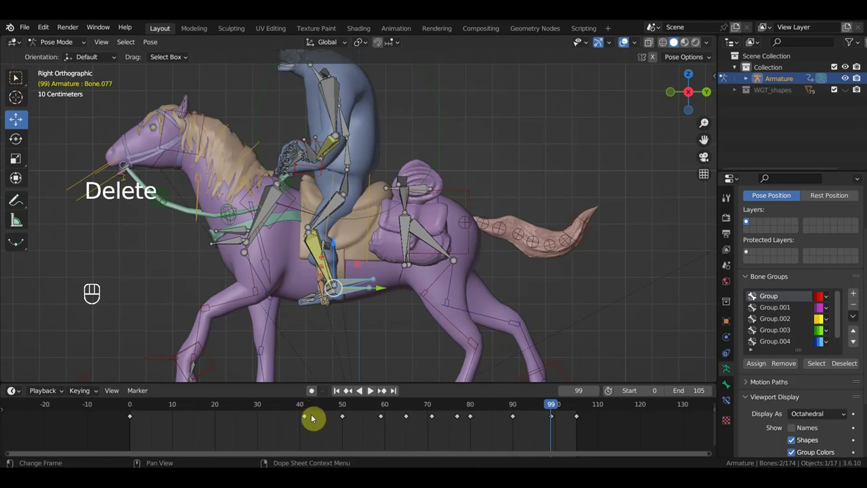
click(310, 407)
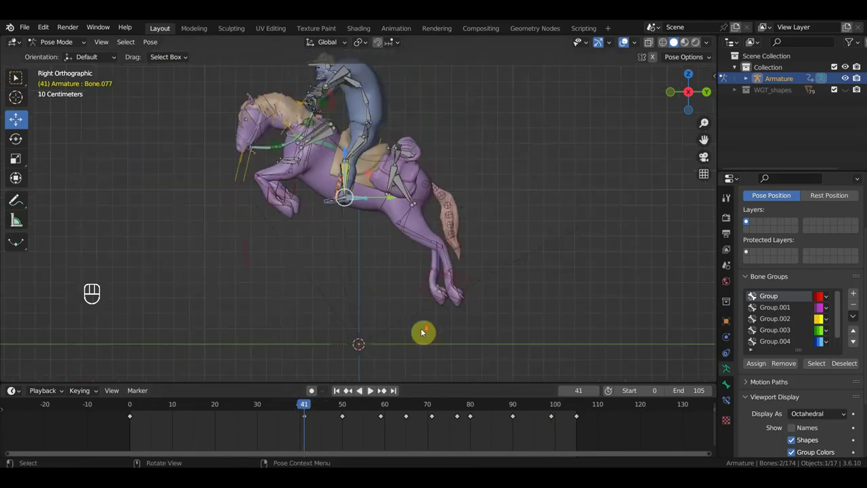
Key location and rotation for the whole rig at frame 41, then reselect the leg control bones.
key(a)
key(i)
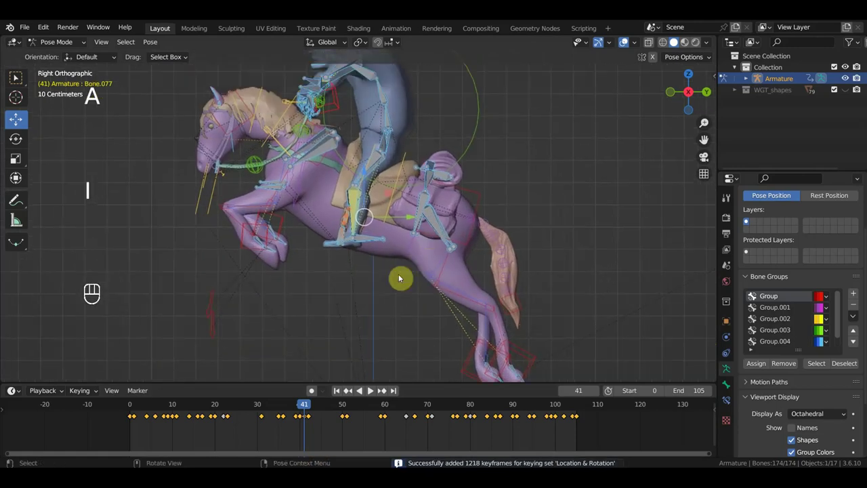
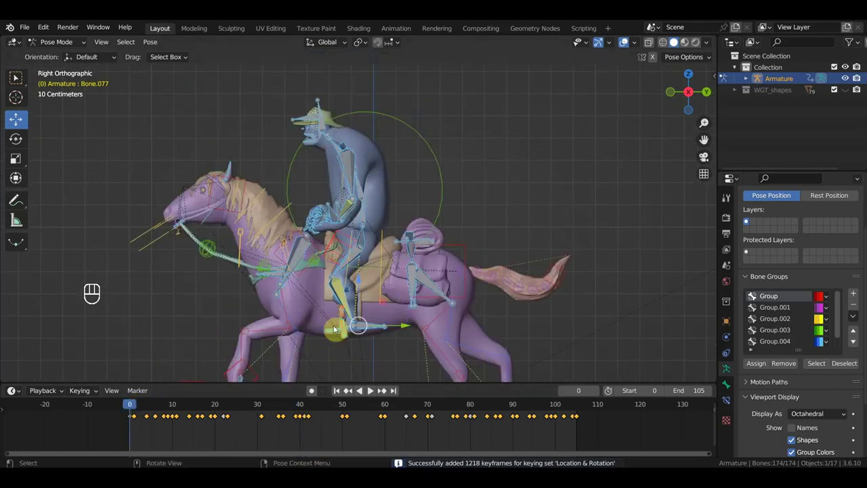
key(a)
key(i)
drag(384, 331, 377, 333)
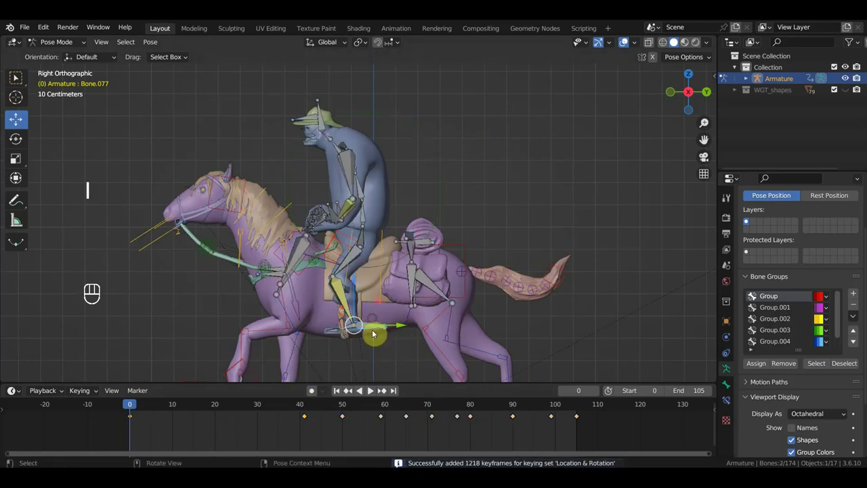
Move the leg bones and key their in-between poses at frames 20 and 30.
drag(430, 318, 382, 284)
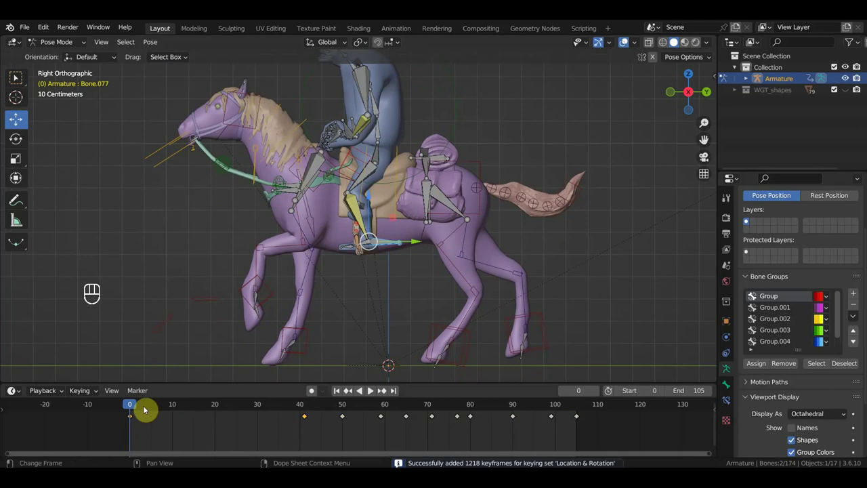
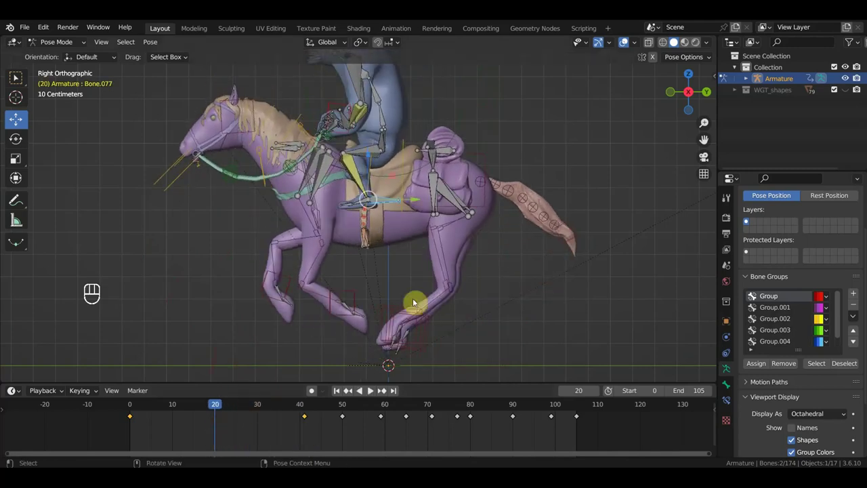
key(g)
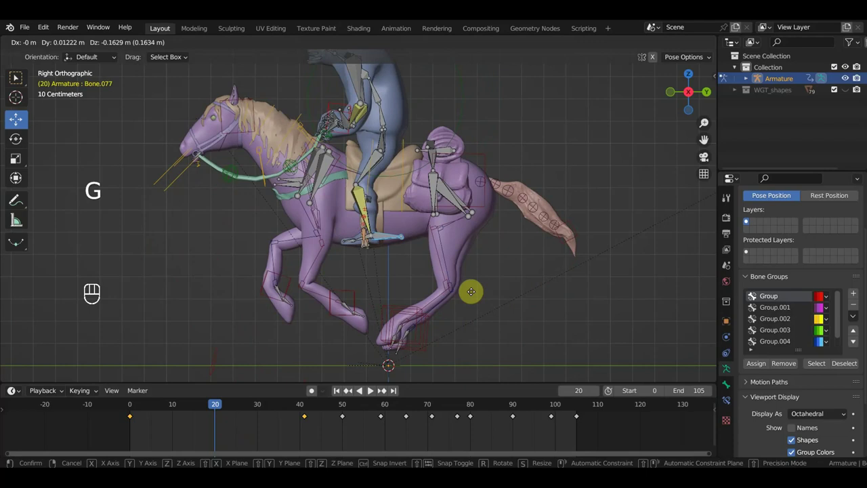
key(i)
drag(273, 402, 353, 348)
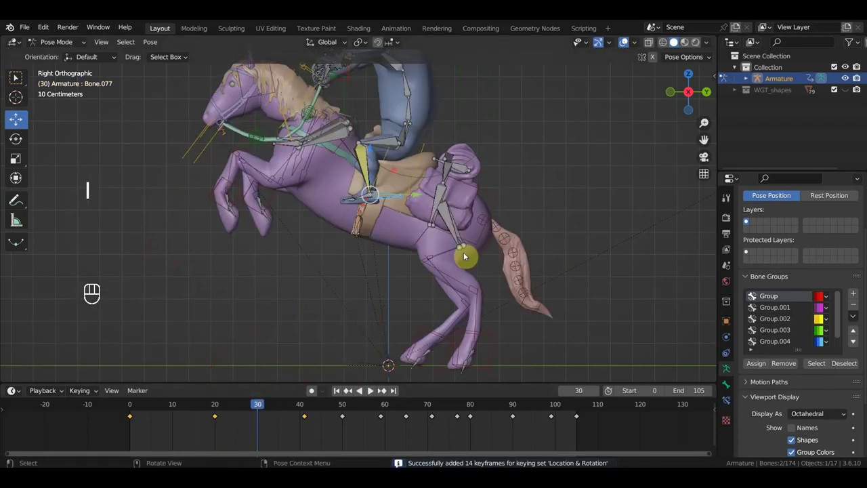
key(g)
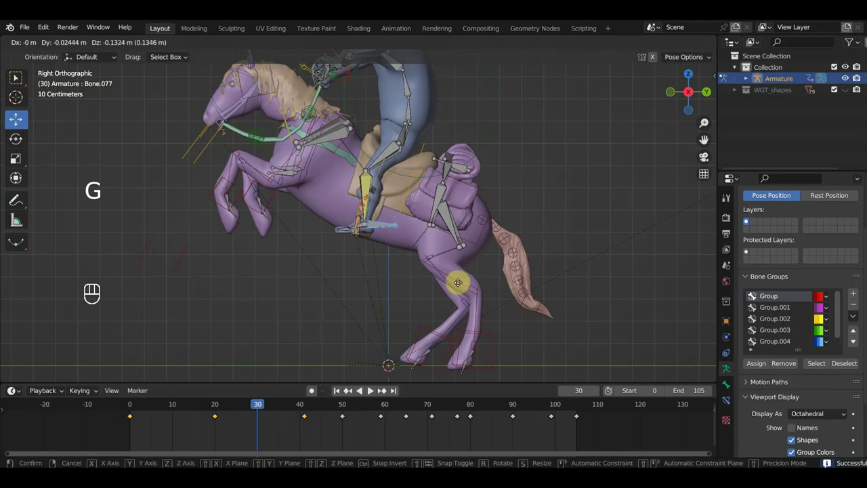
key(i)
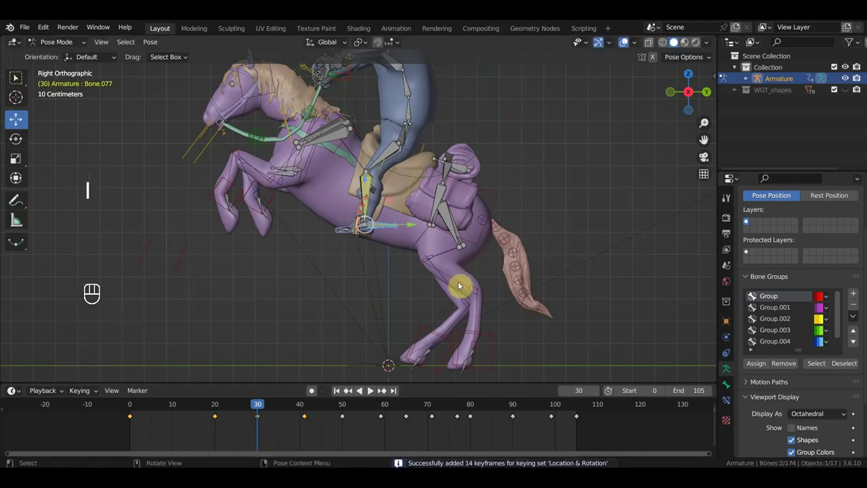
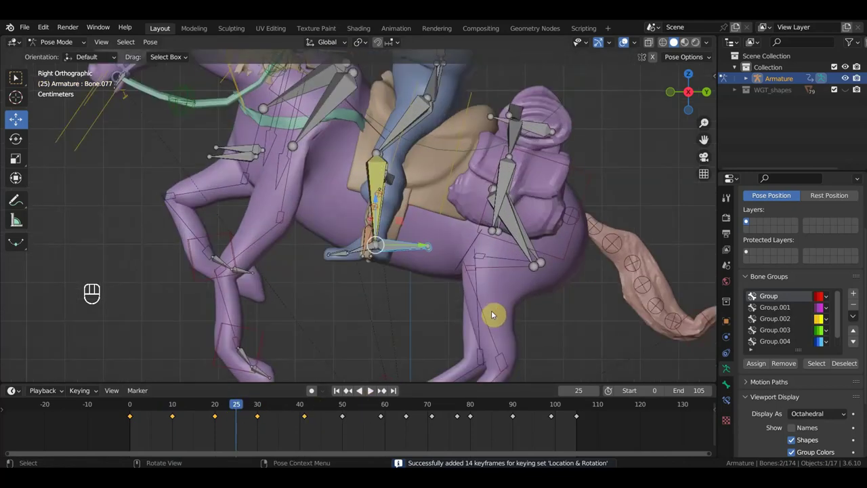
Key further leg in-betweens at frames 25, 35 and 45 so the motion flows into frame 41.
key(g)
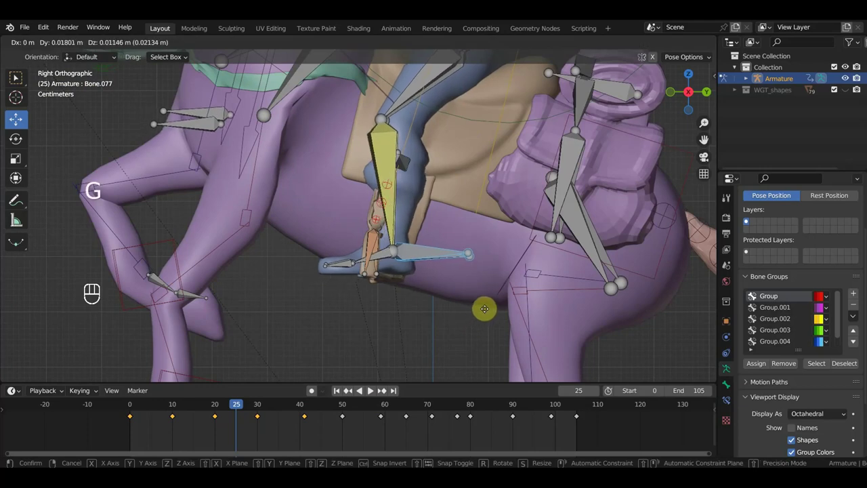
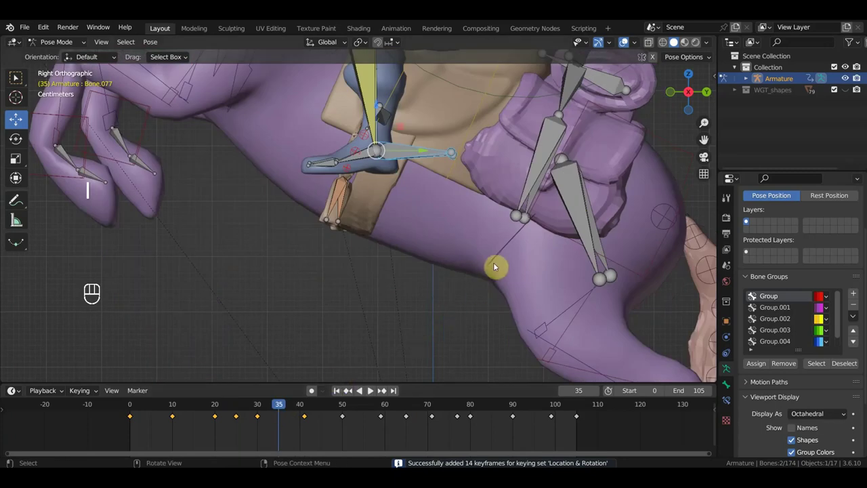
key(g)
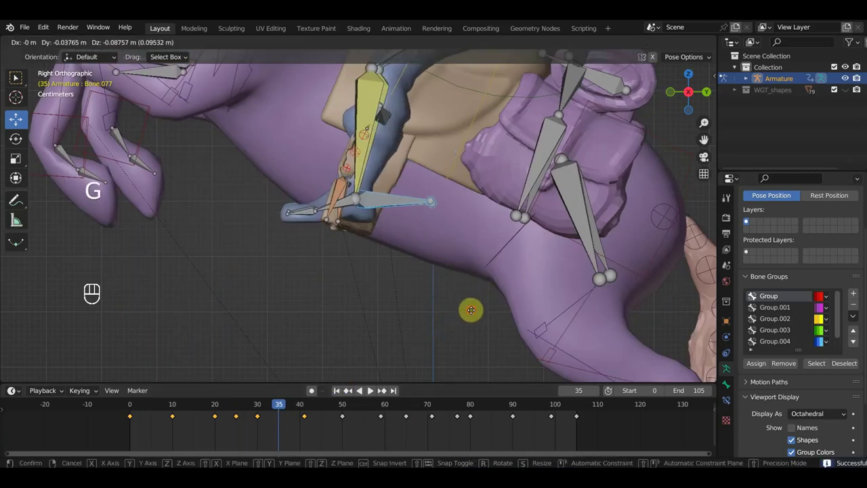
key(i)
click(324, 410)
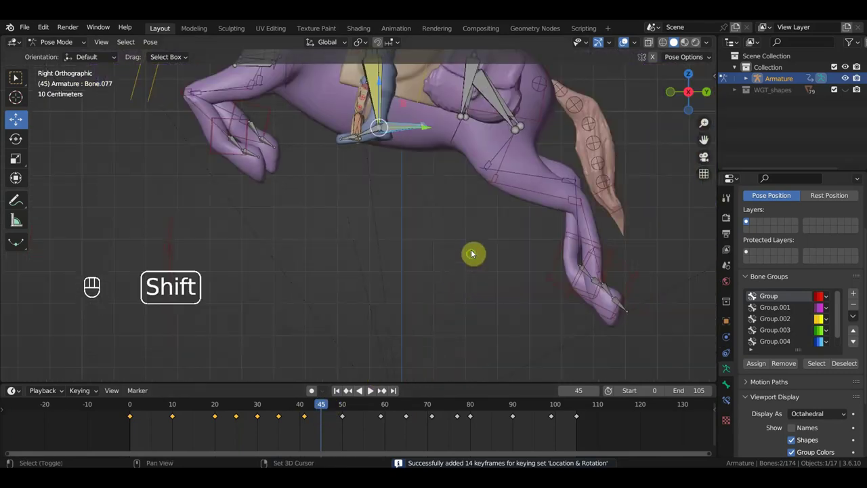
drag(472, 326, 472, 372)
key(g)
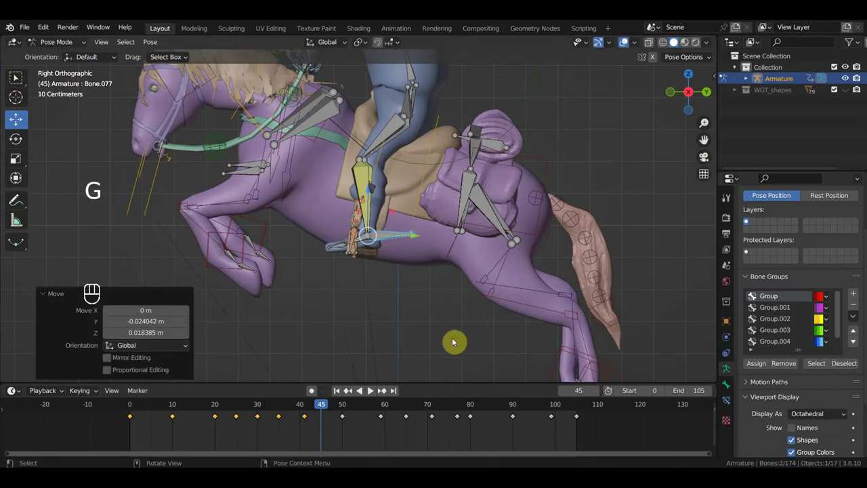
key(i)
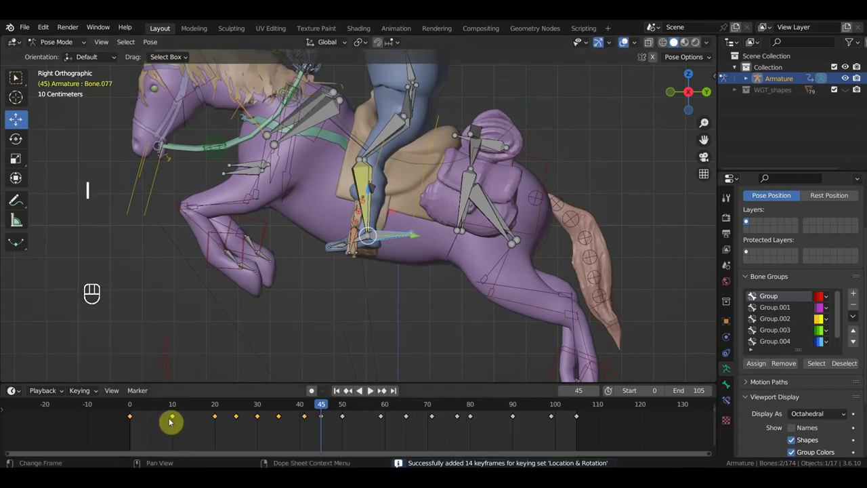
Key the horse pose at frame 5, then adjust the leg bones and key frame 16.
drag(396, 338, 398, 223)
key(i)
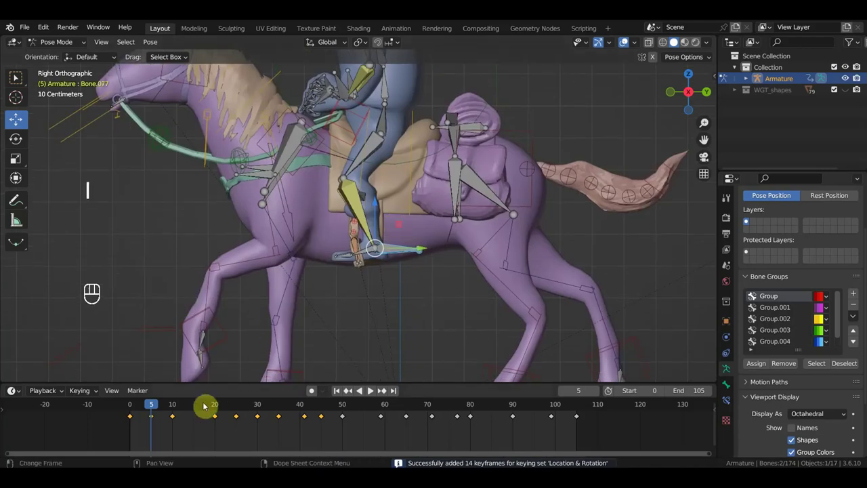
click(201, 411)
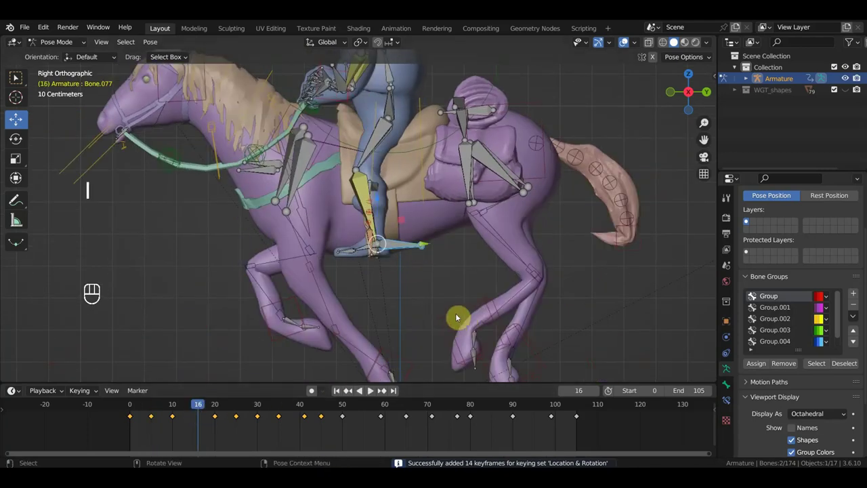
key(g)
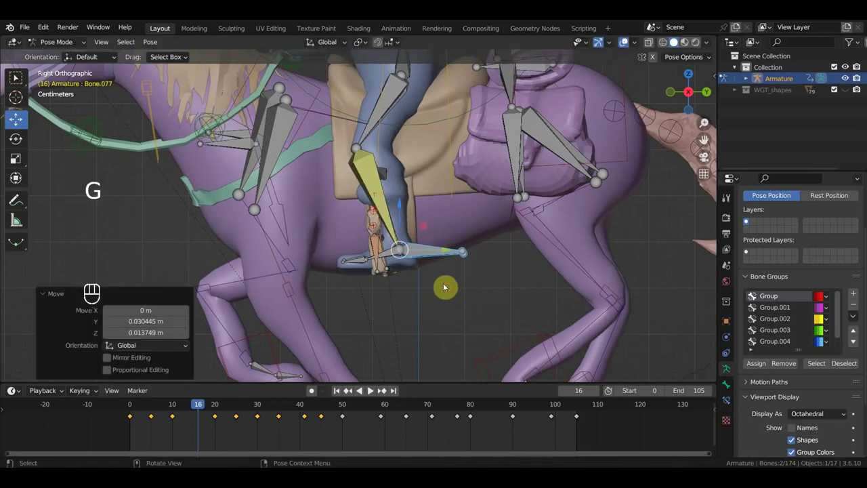
key(i)
Reposition the leg bones at frames 85 and 94 and key the pose at 94.
click(495, 408)
key(g)
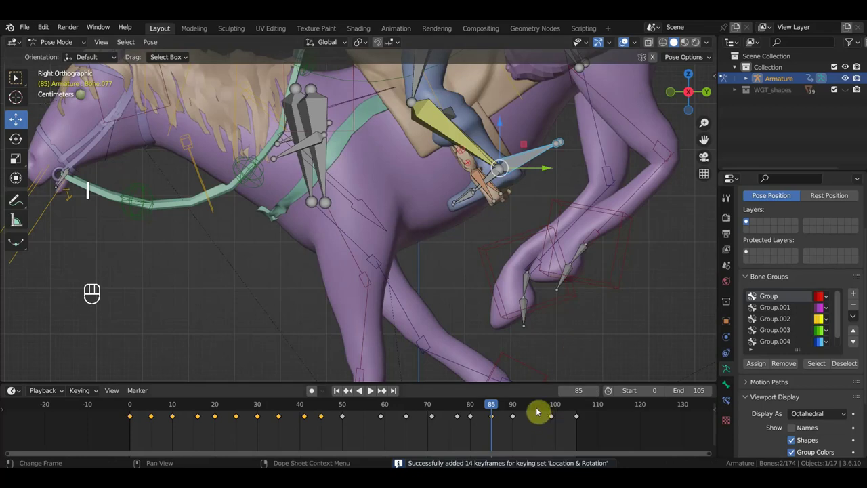
click(535, 408)
key(g)
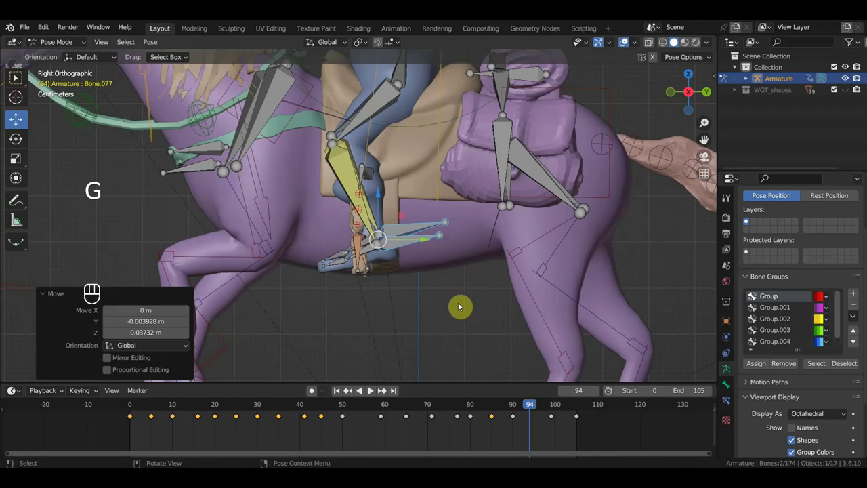
key(i)
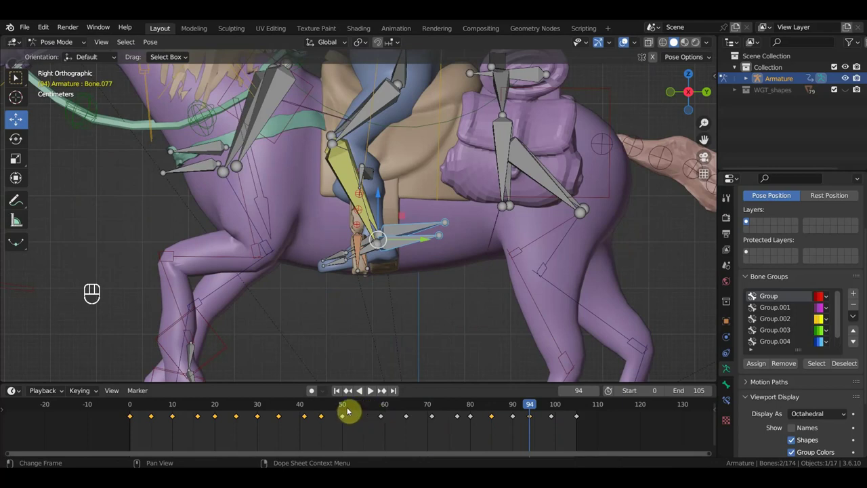
Select the gallop keyframes around frames 60-65 in the Dope Sheet and key the current pose.
click(344, 419)
click(347, 422)
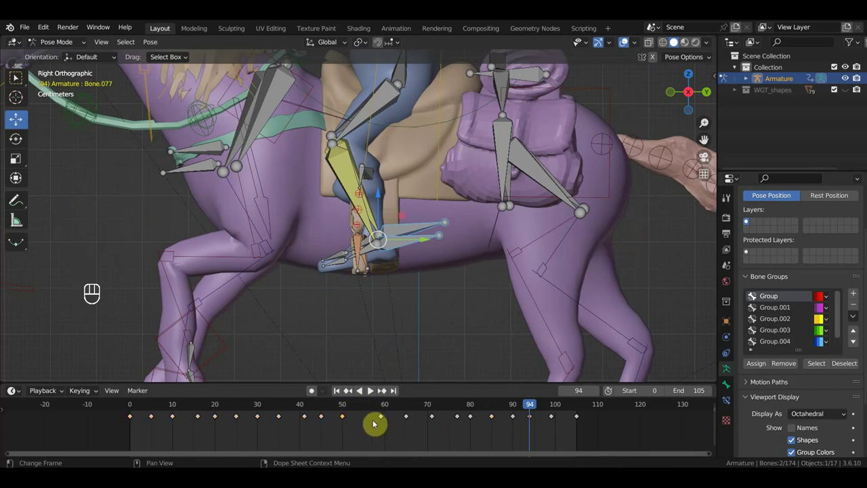
click(385, 417)
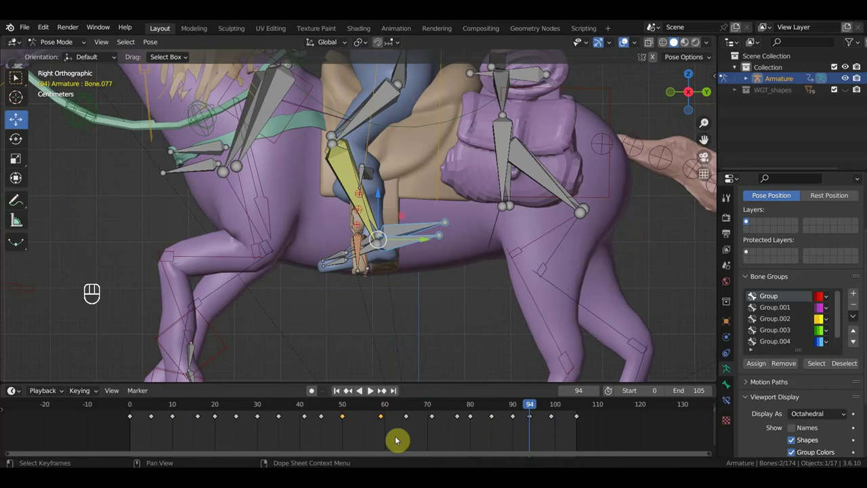
drag(390, 419, 404, 423)
click(407, 420)
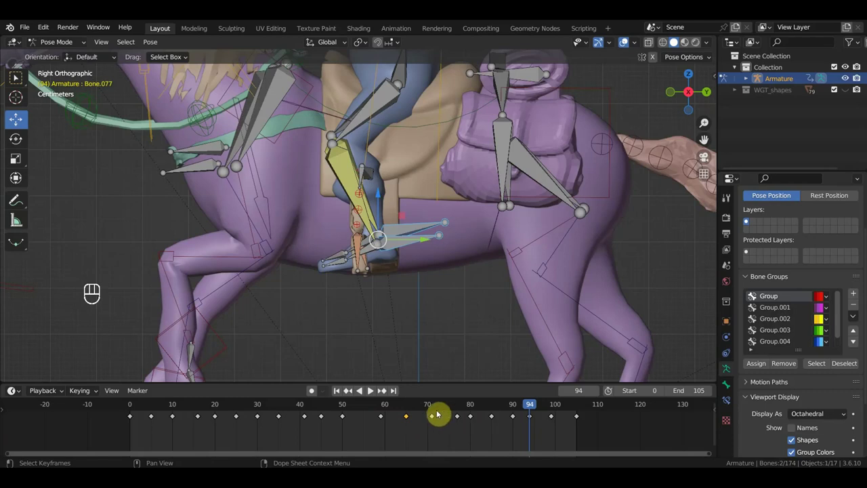
click(426, 411)
drag(532, 251, 528, 282)
key(i)
Reposition the front bone and key new poses at frames 55 and 88.
click(368, 410)
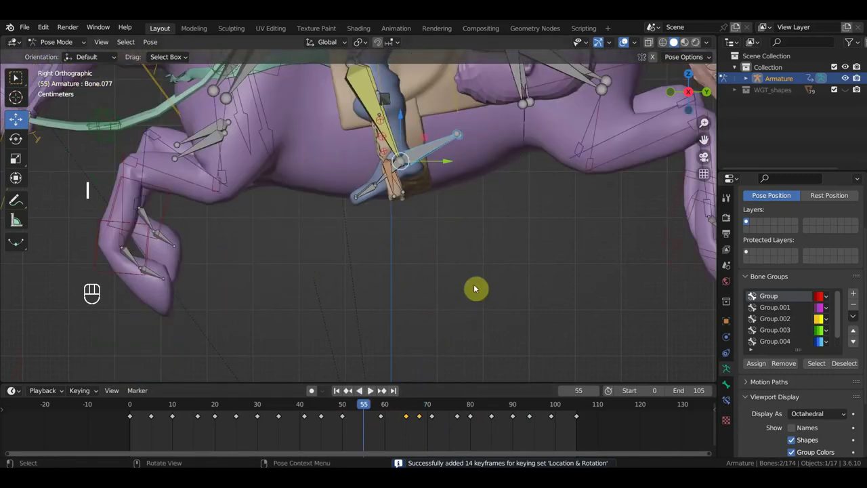
key(g)
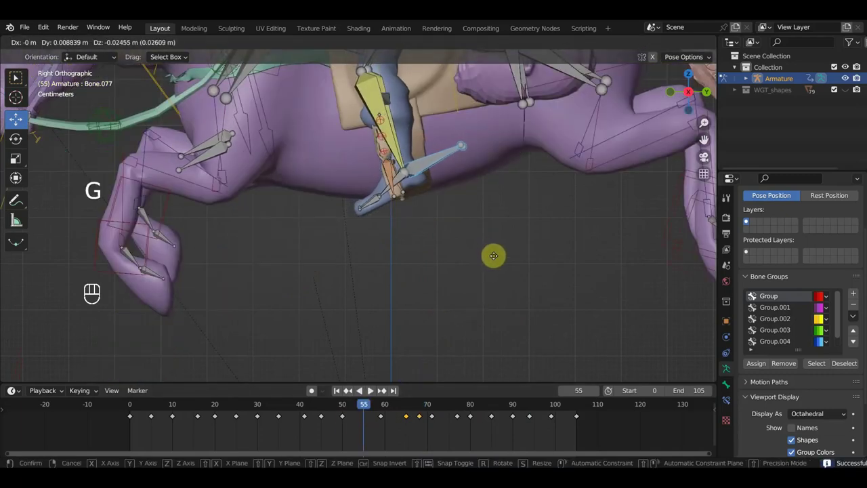
key(i)
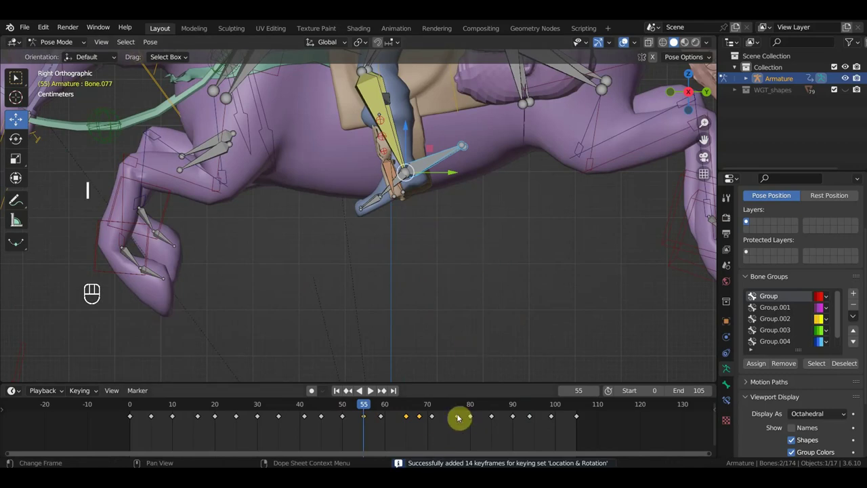
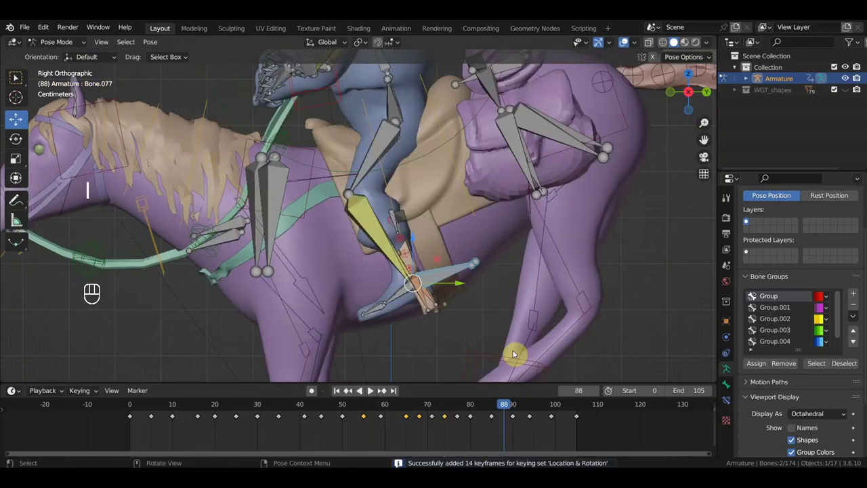
key(g)
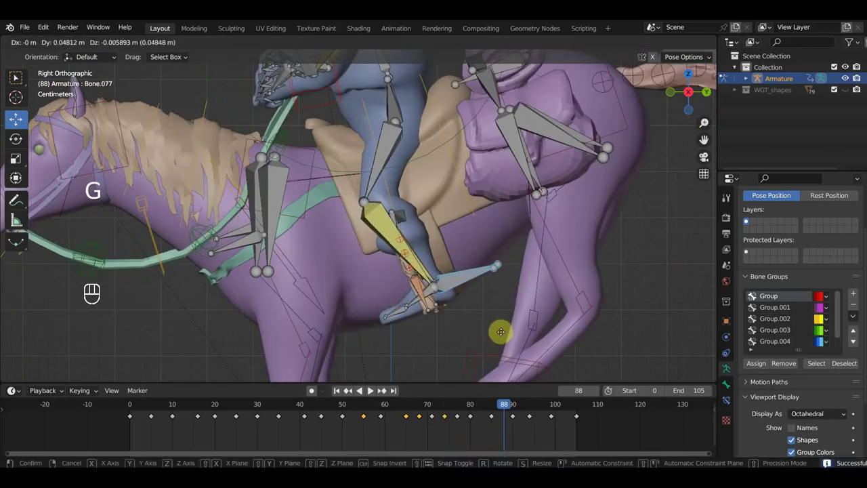
key(i)
Adjust and key the pose at frame 102, then move to frame 62.
click(545, 411)
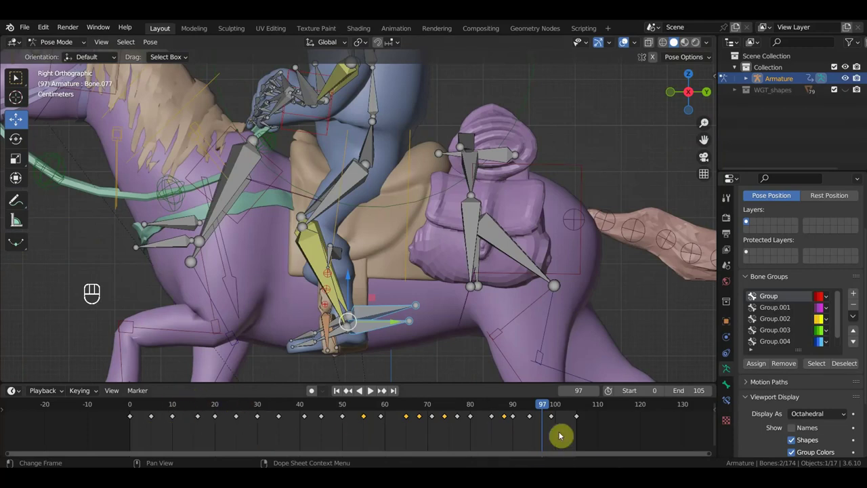
click(569, 413)
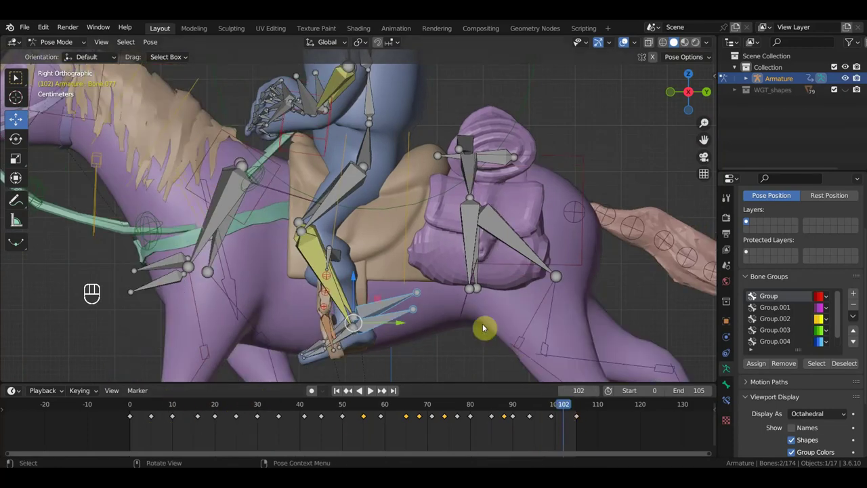
key(g)
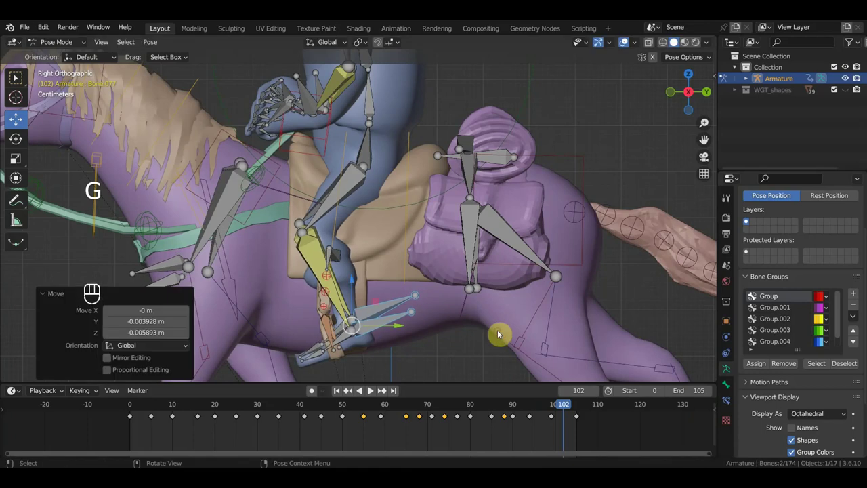
key(i)
click(399, 411)
Key the adjusted pose at frame 62 and scrub forward through the gallop to frame 81.
key(g)
key(i)
drag(484, 296, 458, 384)
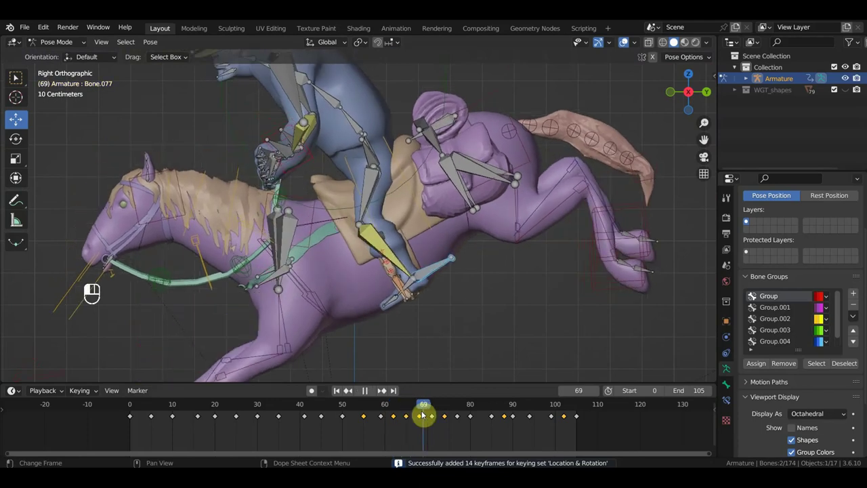
drag(442, 414, 459, 414)
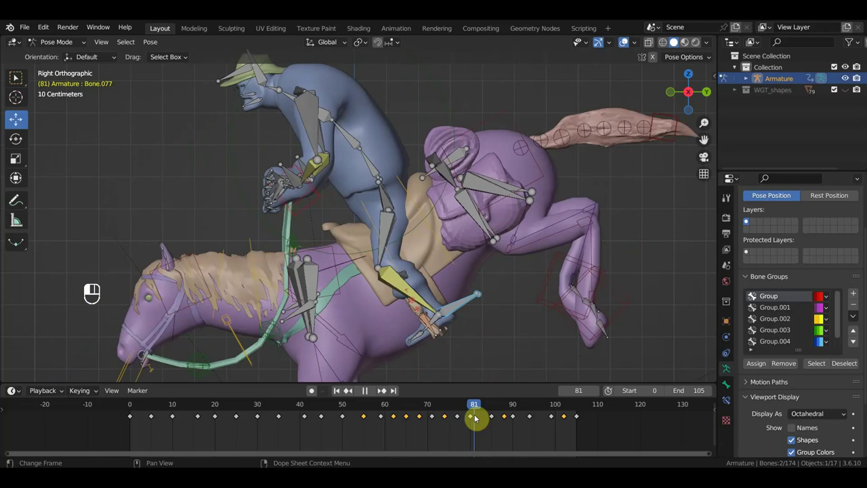
Delete the keyframes after frame 50 and re-key the whole rig at frame 105.
drag(489, 381, 574, 441)
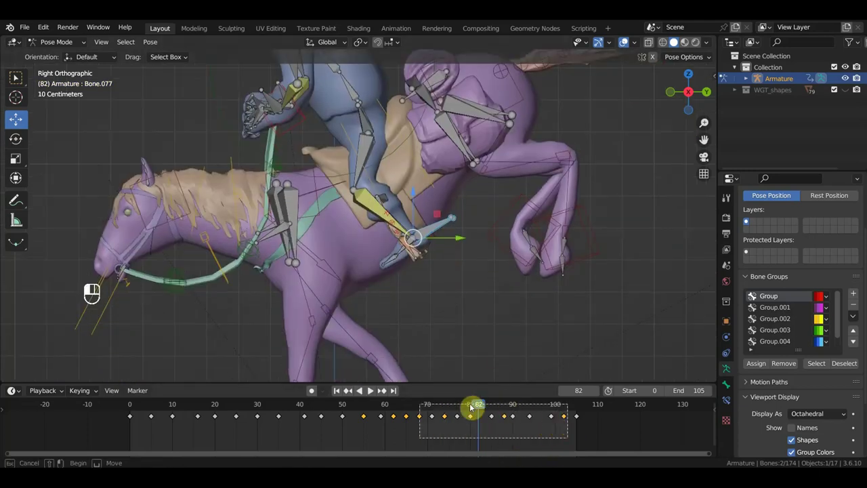
drag(394, 410, 366, 414)
key(Delete)
click(580, 408)
key(a)
key(i)
Select a leg bone in the viewport and set the playhead to frame 50.
click(338, 291)
click(336, 283)
click(348, 407)
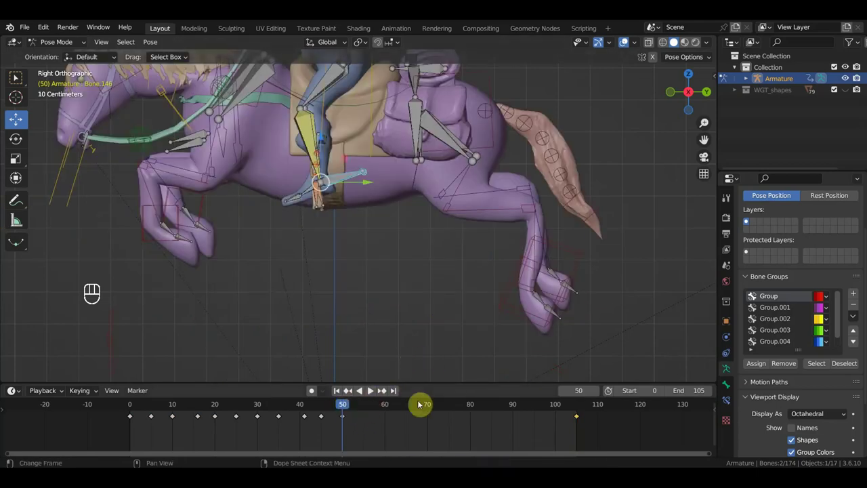
From frame 60, reposition the front bone and key poses at frames 70 and 80.
click(389, 408)
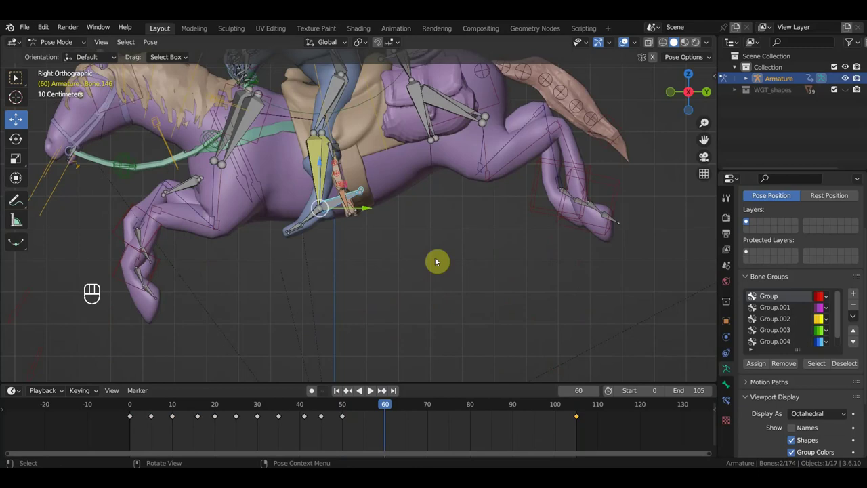
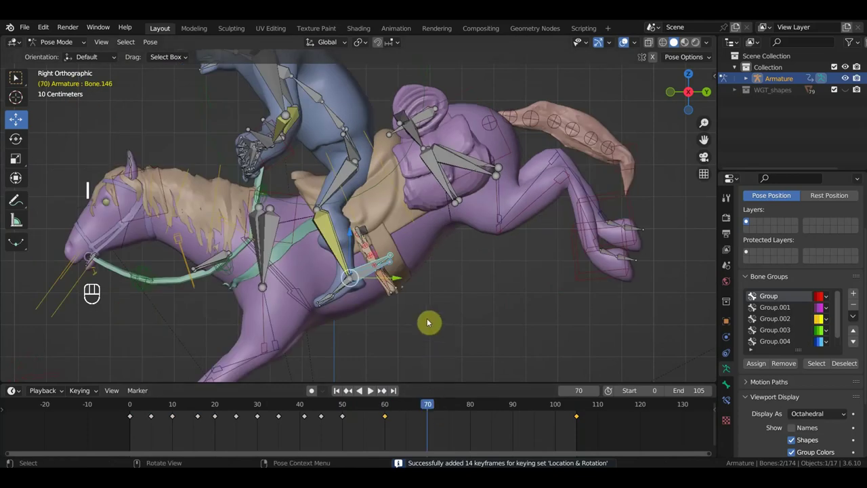
key(g)
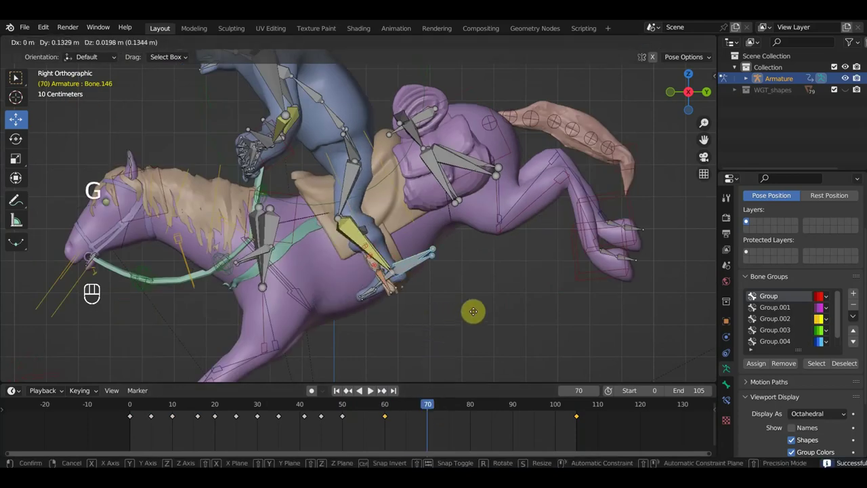
key(i)
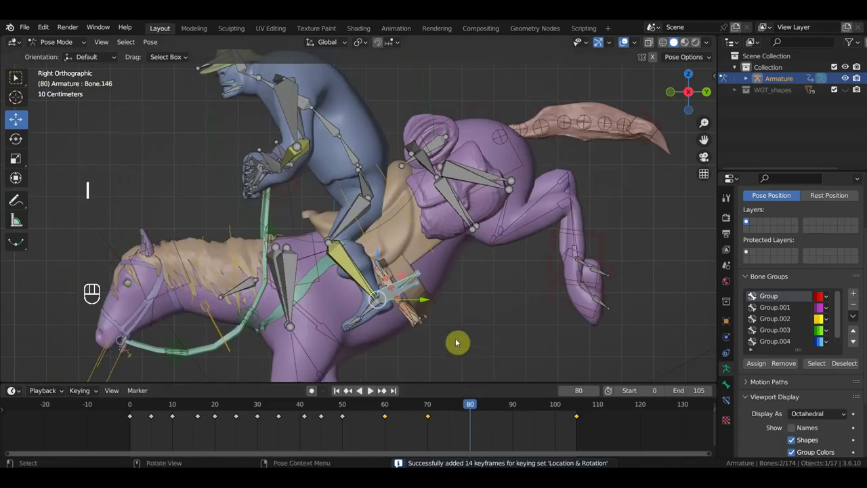
key(g)
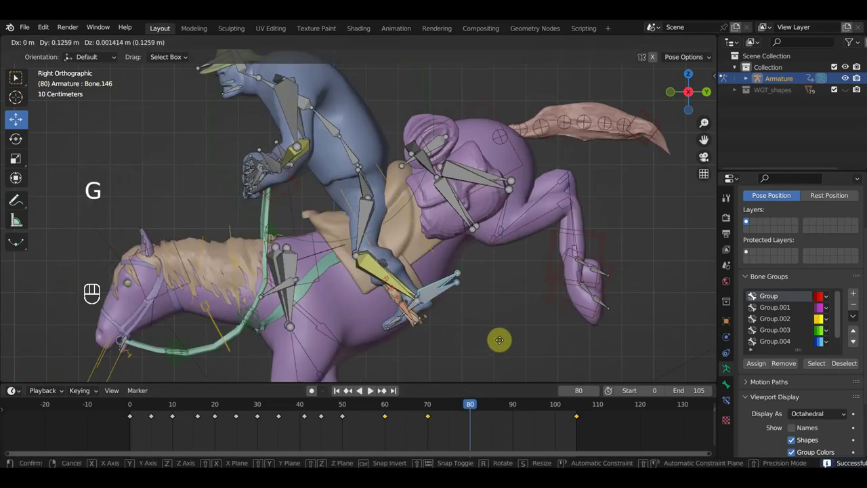
key(i)
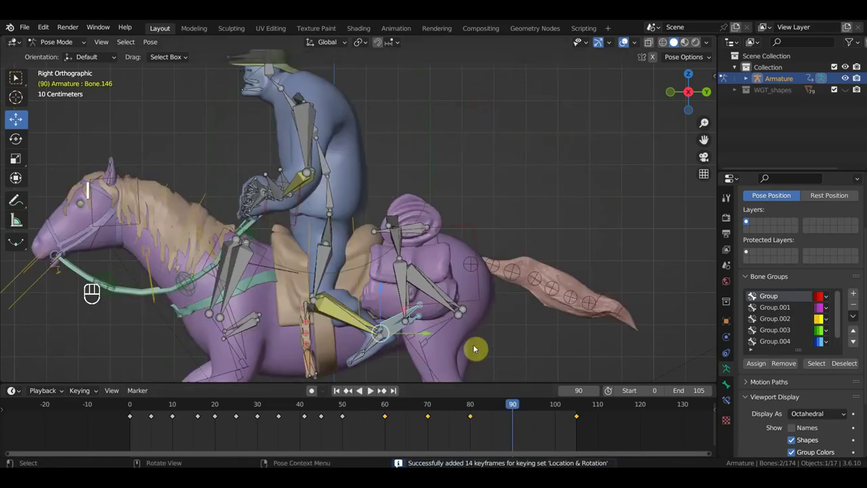
Key the adjusted front bone at frame 90, then move to frame 100 and start reposing.
drag(498, 275, 500, 213)
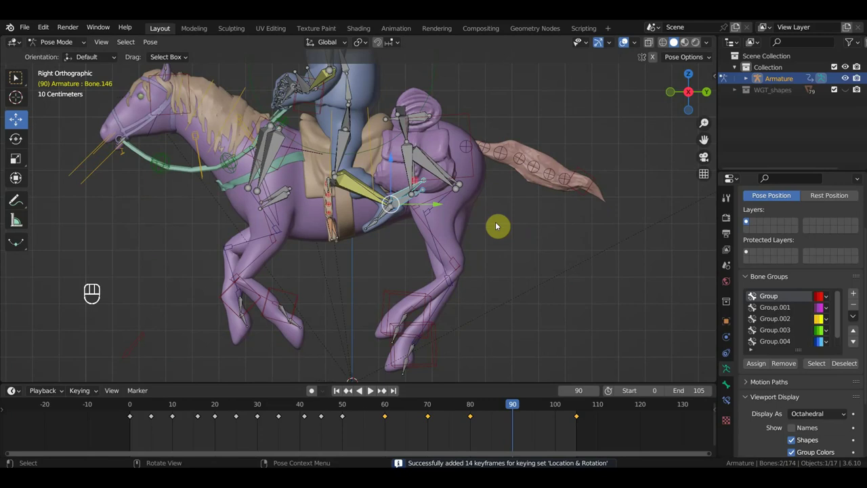
key(g)
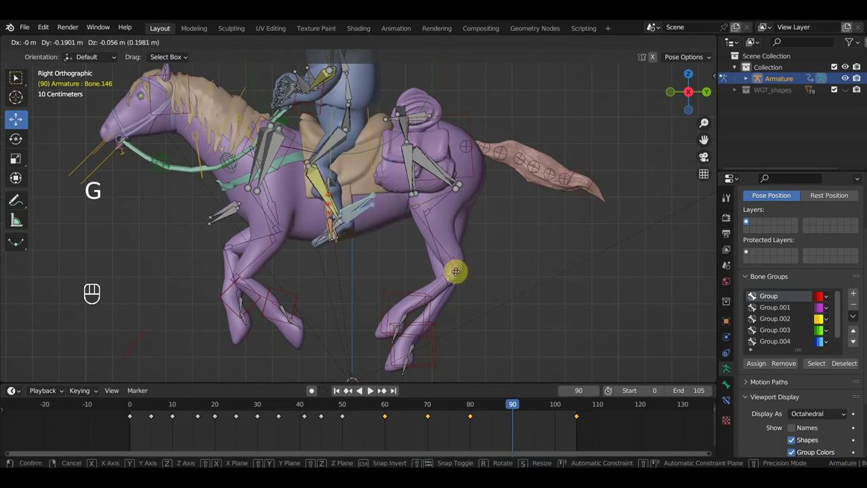
key(i)
click(561, 407)
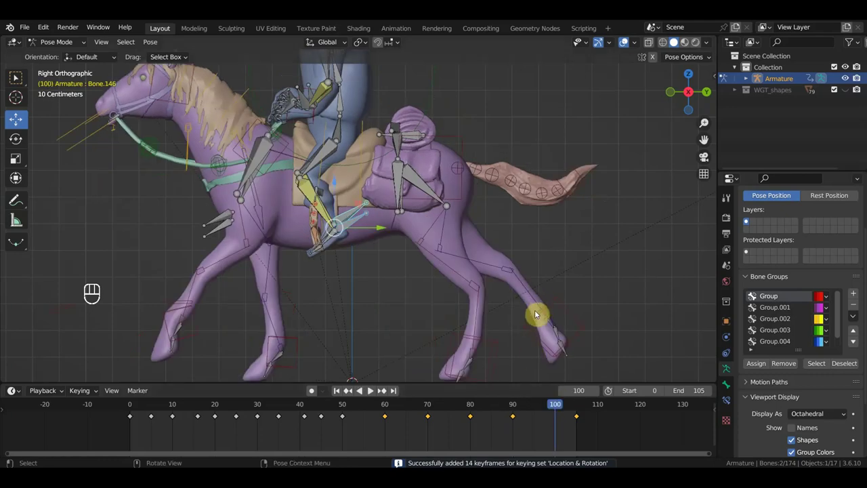
key(g)
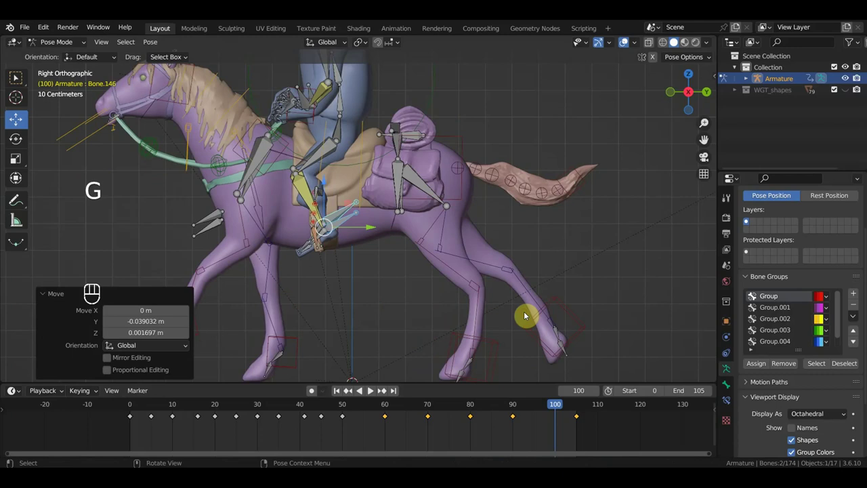
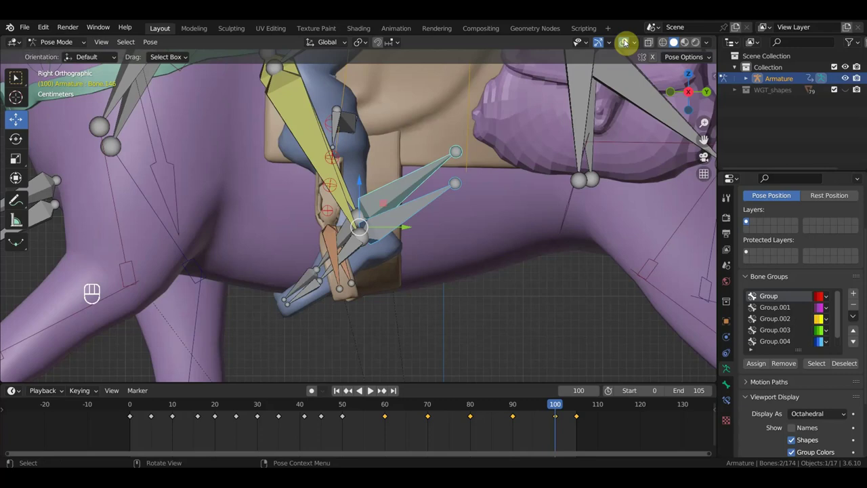
Duplicate the frame-100 keyframes with Shift+D so frame 105 holds the same pose.
click(582, 407)
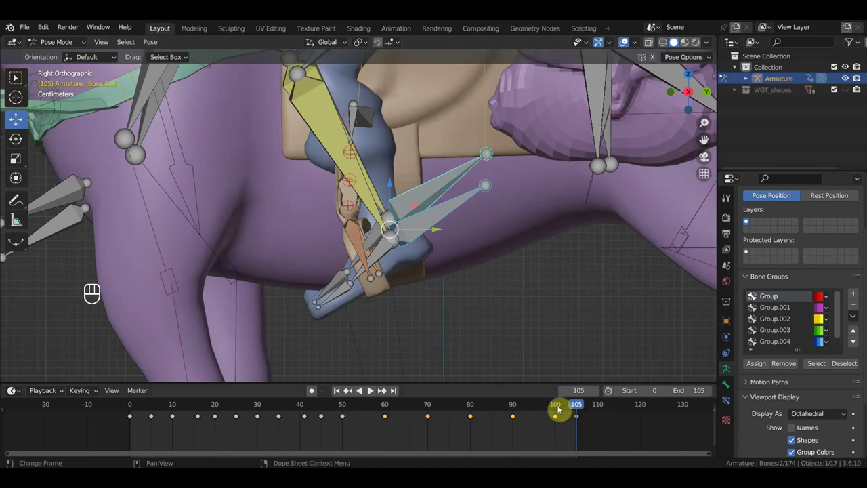
click(561, 407)
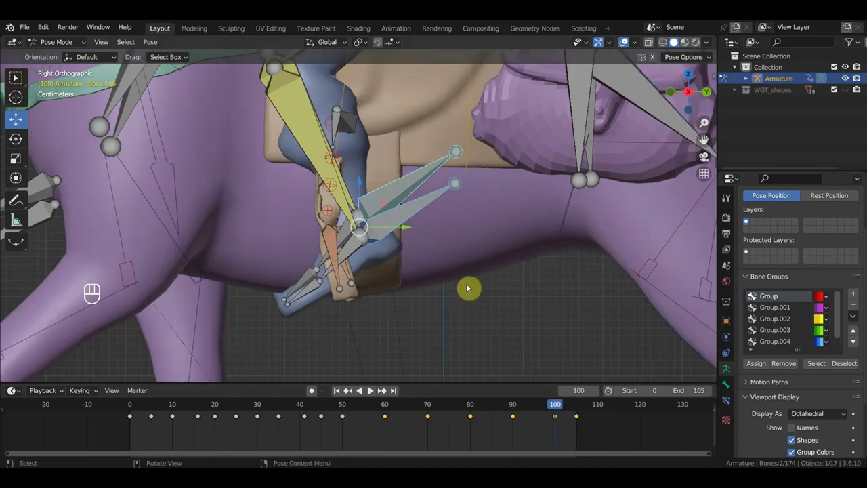
click(583, 406)
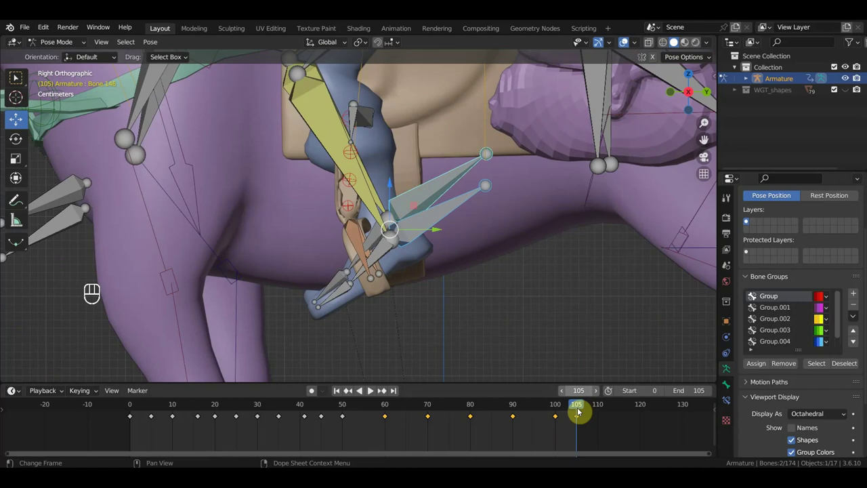
click(582, 419)
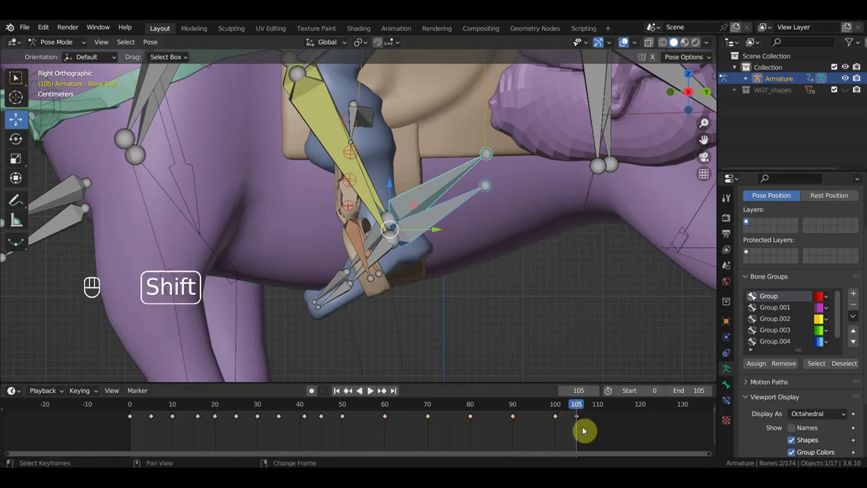
key(shift+d)
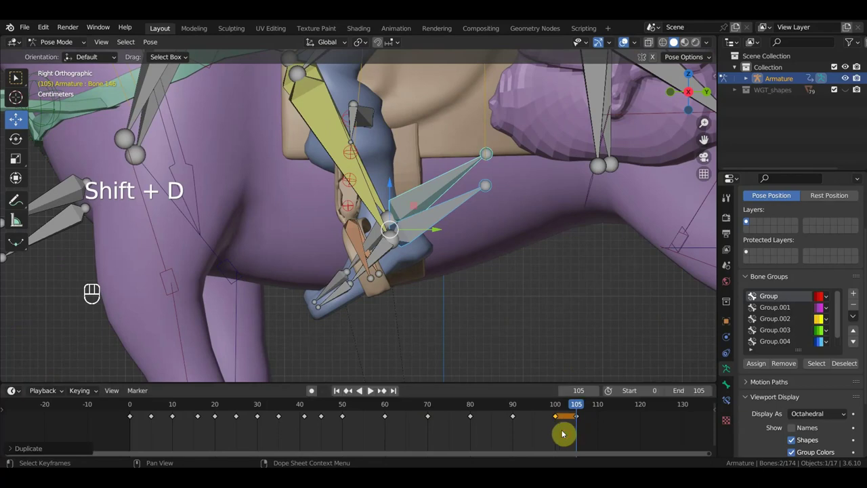
click(571, 411)
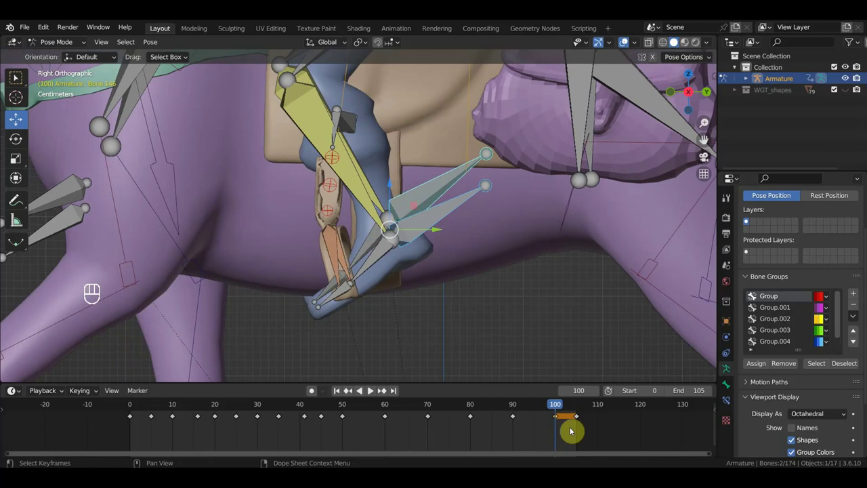
Clean up stray keys near the cycle end and key the pose at frame 105.
drag(594, 430, 573, 414)
key(Delete)
drag(567, 409, 582, 413)
click(583, 413)
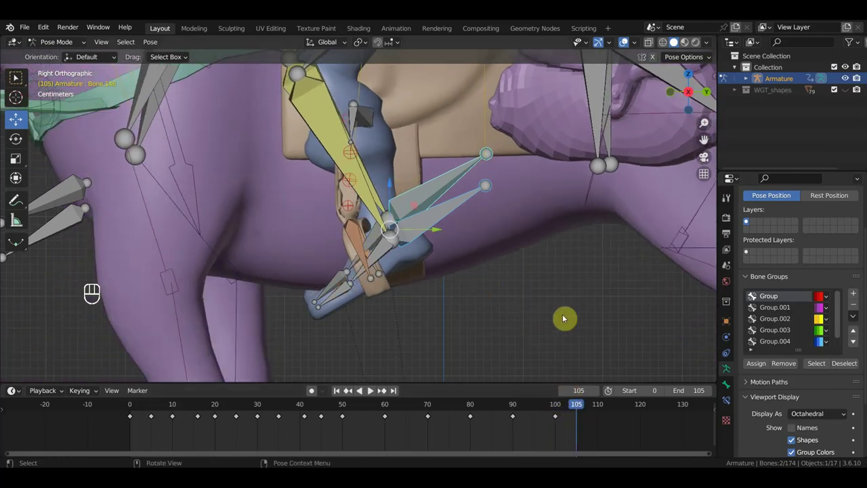
click(572, 408)
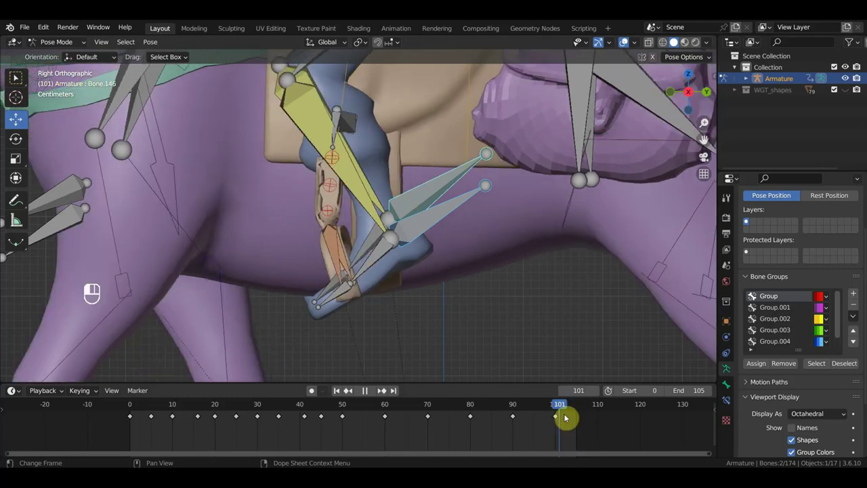
drag(578, 420, 582, 410)
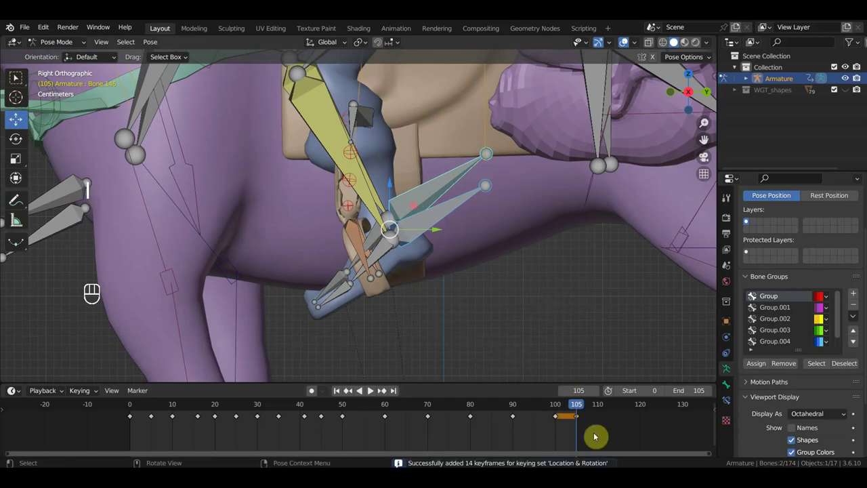
key(Delete)
Return to frame 100 and start repositioning the rider's foot.
click(558, 412)
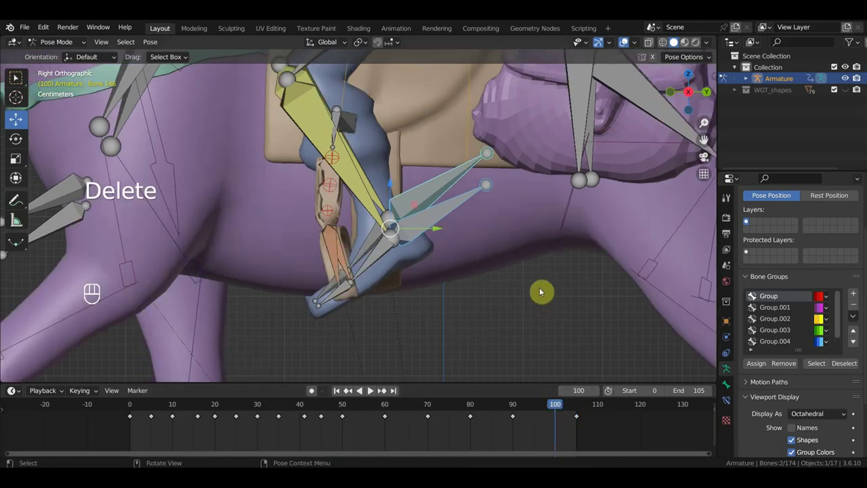
key(g)
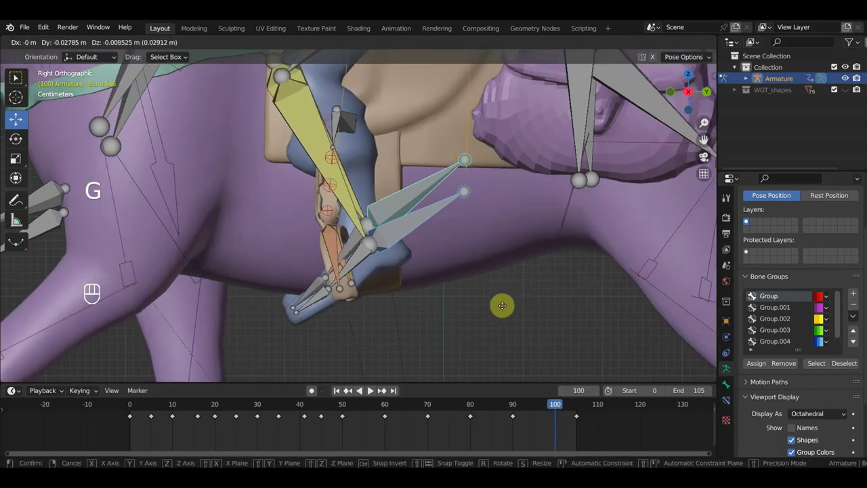
Key the adjusted foot at frame 100, then move and key it around frame 95.
key(i)
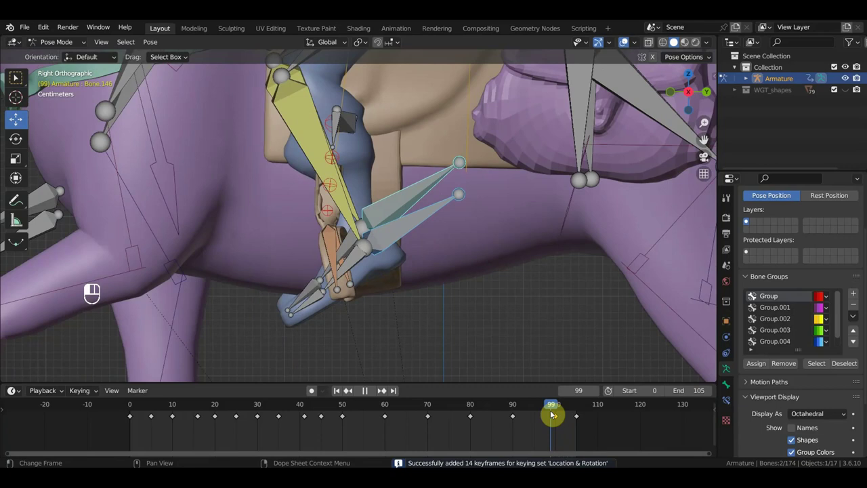
click(579, 414)
key(g)
key(i)
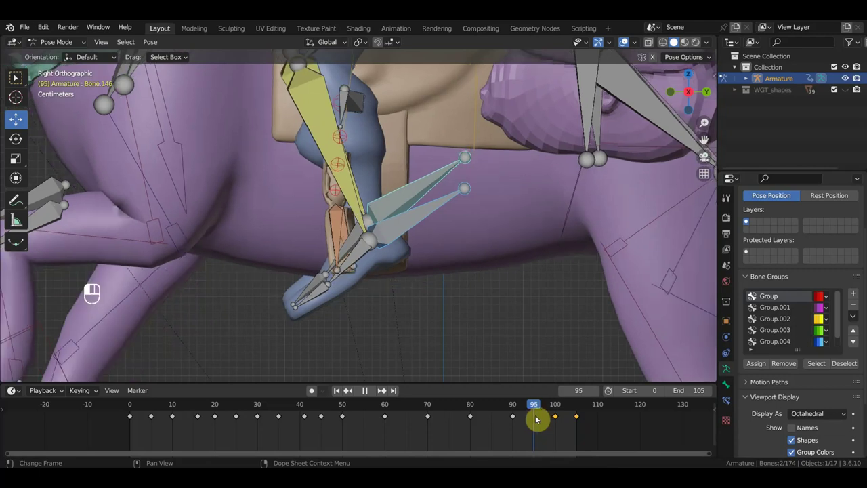
Rotate and reposition the rider's foot, keying the pose at frames 95 and 85.
key(r)
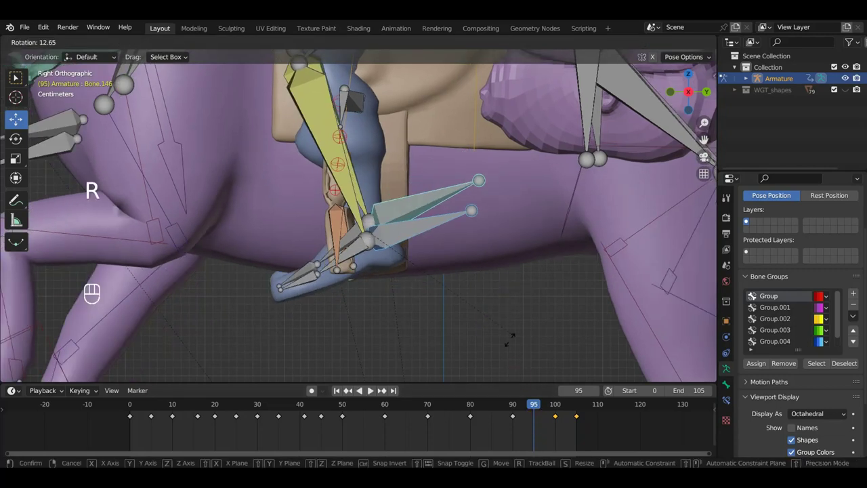
key(g)
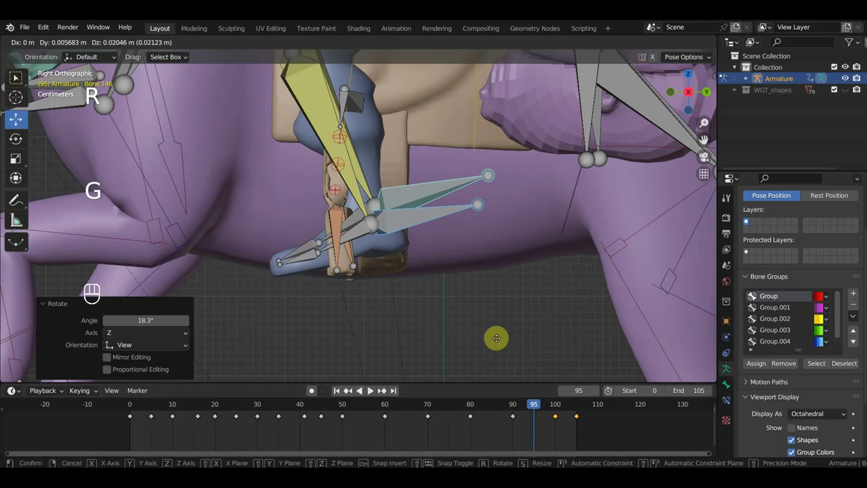
key(i)
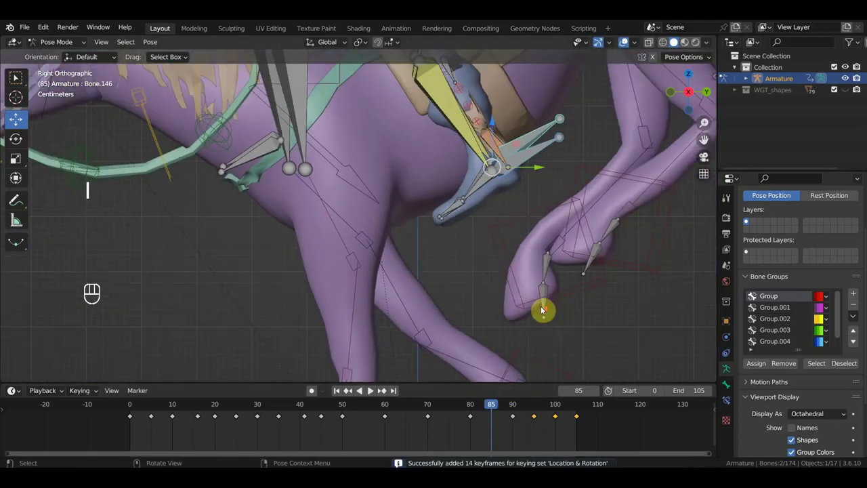
drag(551, 263, 468, 323)
key(g)
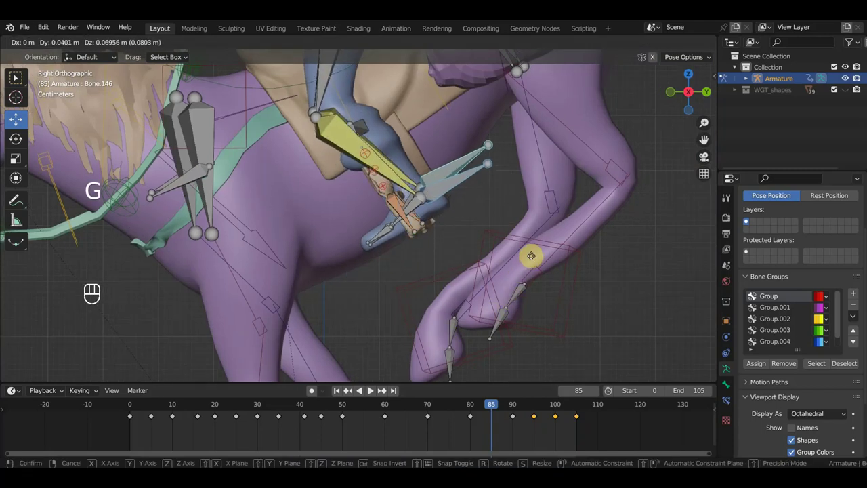
key(i)
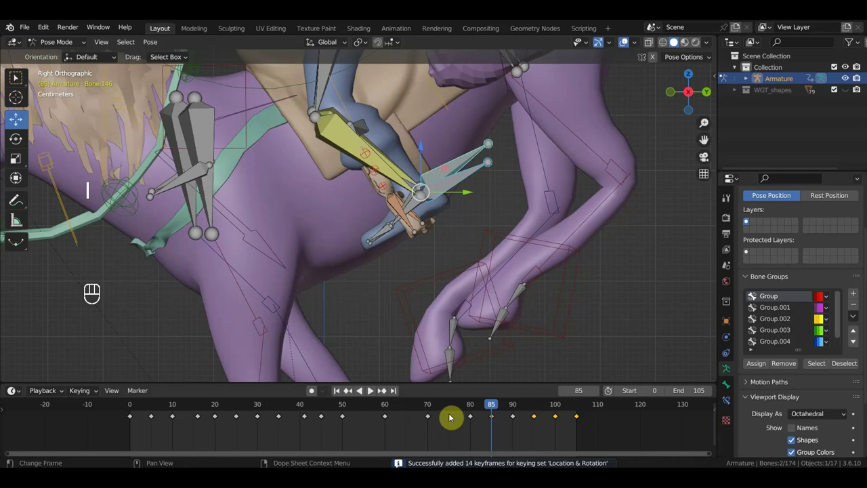
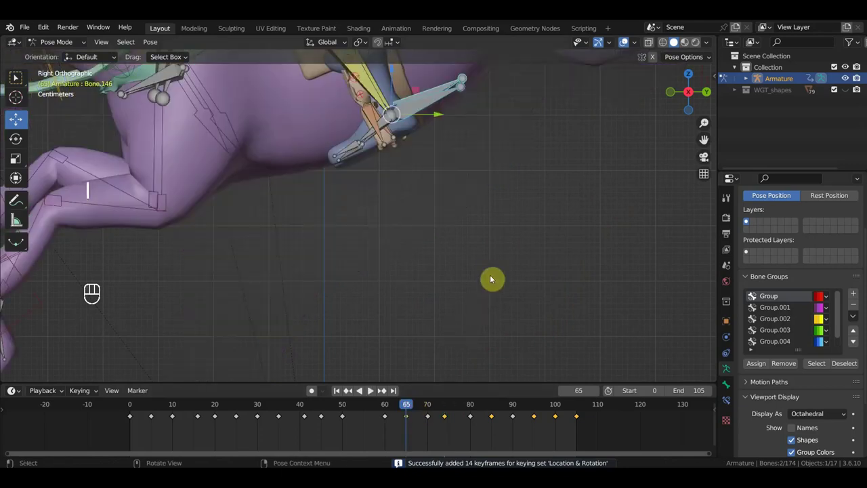
Reposition the rider's foot and key in-between poses at frames 55 and 77.
drag(497, 243, 460, 400)
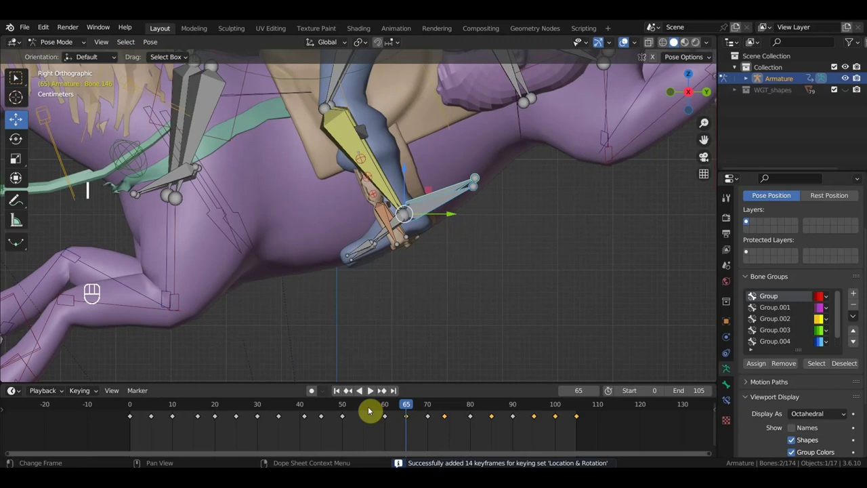
click(368, 409)
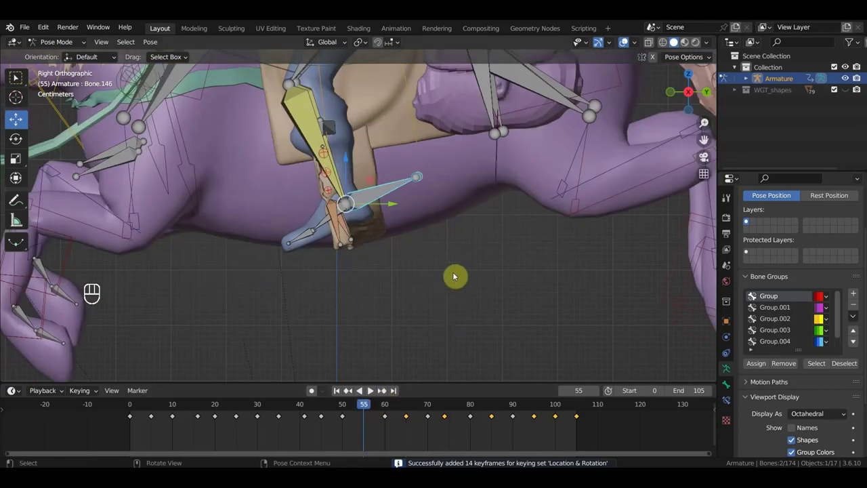
key(g)
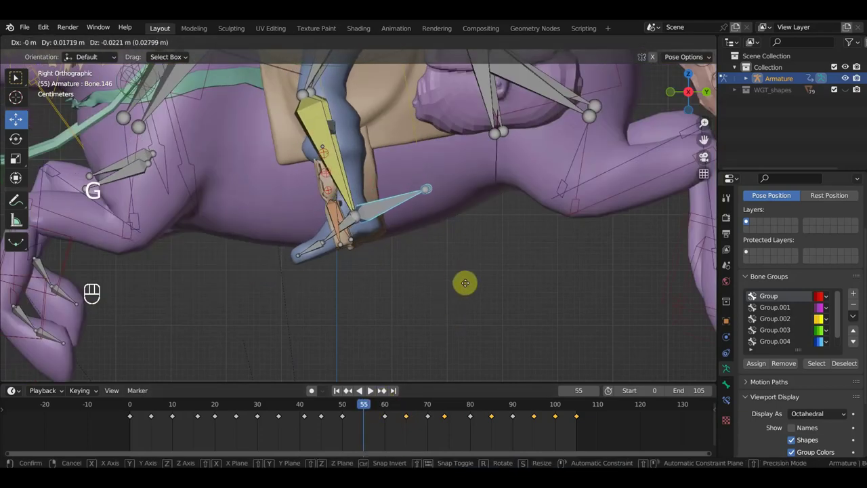
key(i)
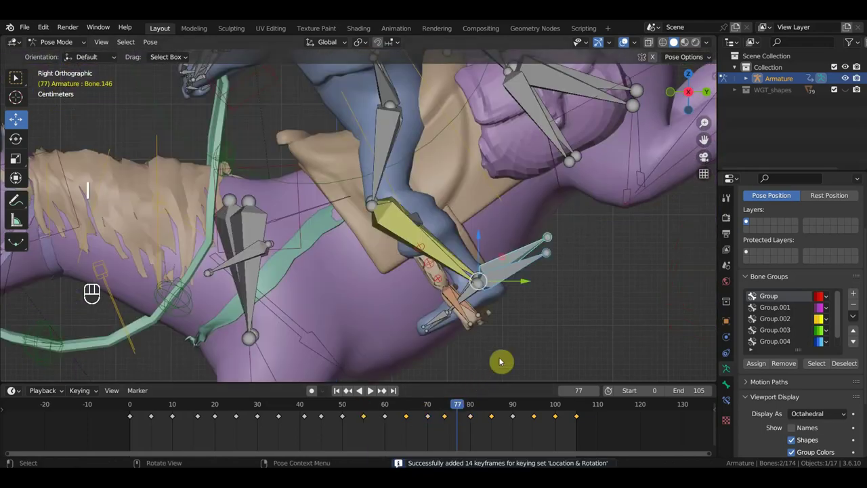
key(g)
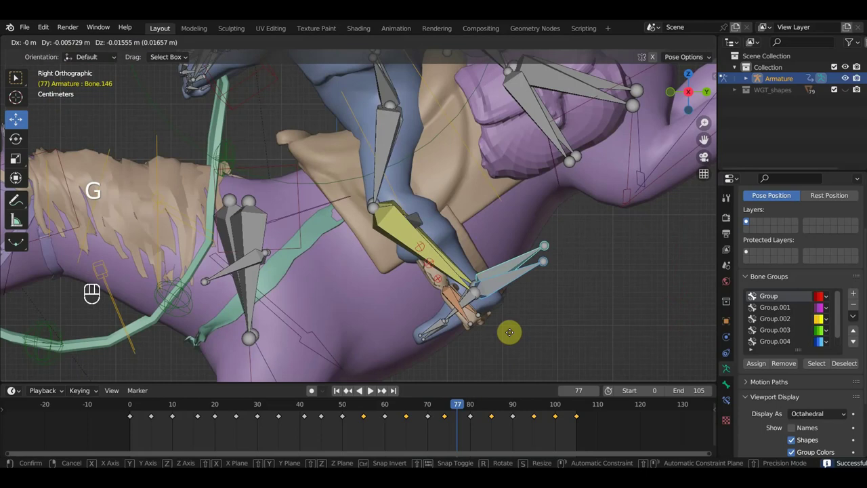
key(i)
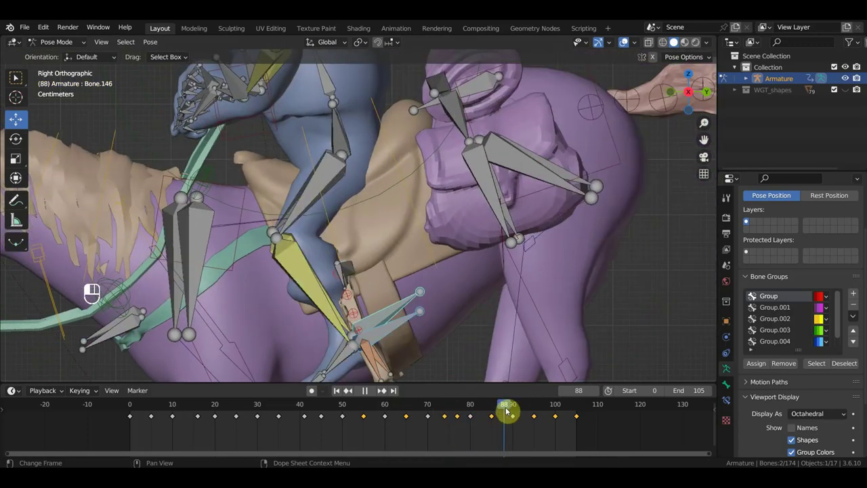
Key the adjusted foot pose at frame 87, then move to frame 92.
drag(502, 350, 501, 236)
key(g)
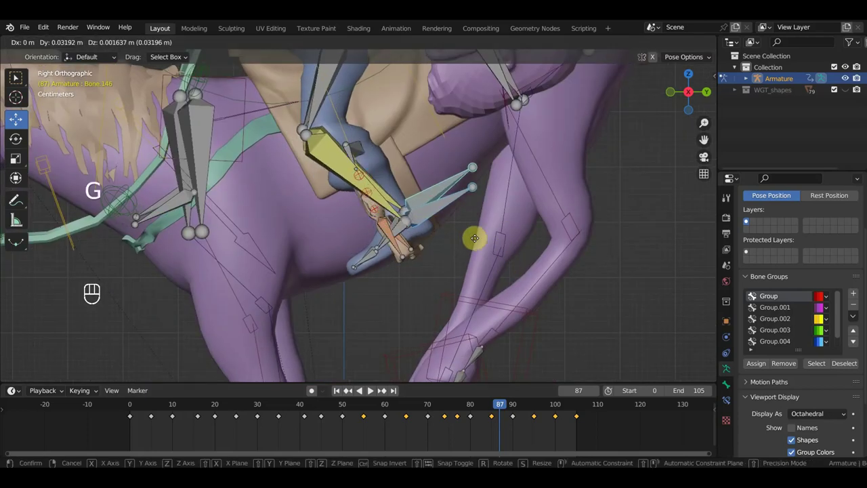
key(i)
click(528, 408)
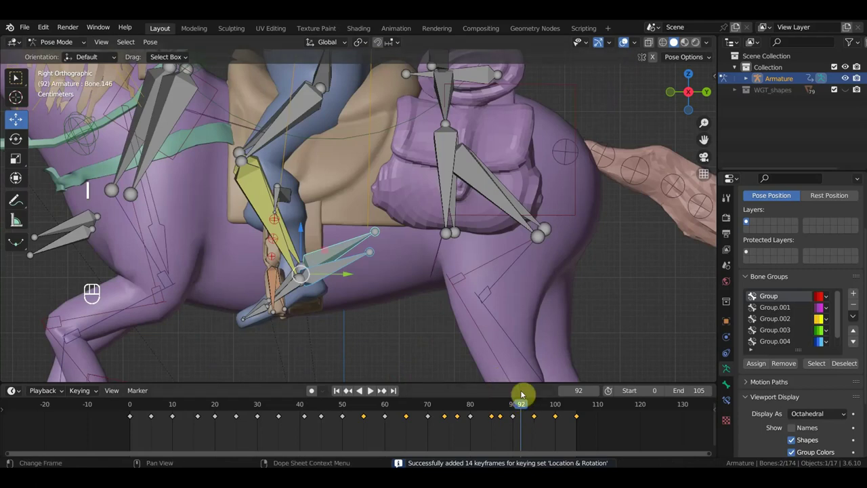
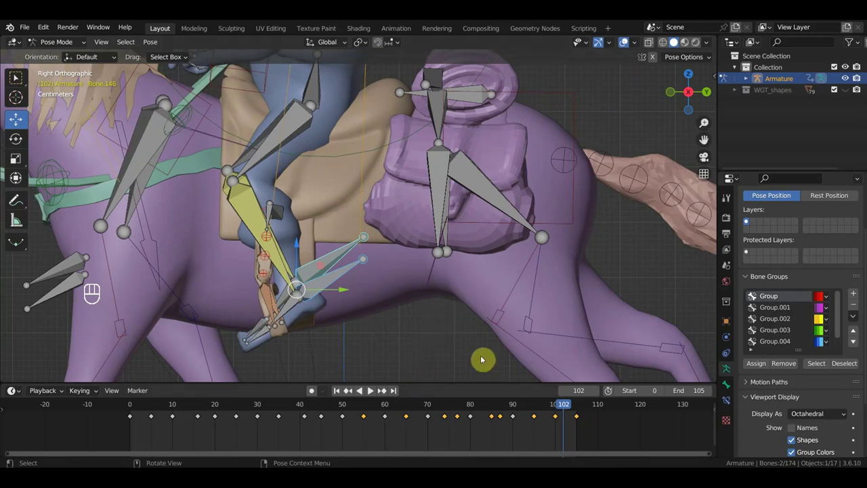
Scrub to frame 100 and delete the stray keyframes near the cycle end.
drag(577, 412, 560, 419)
drag(569, 435, 554, 415)
key(Delete)
drag(550, 412, 518, 413)
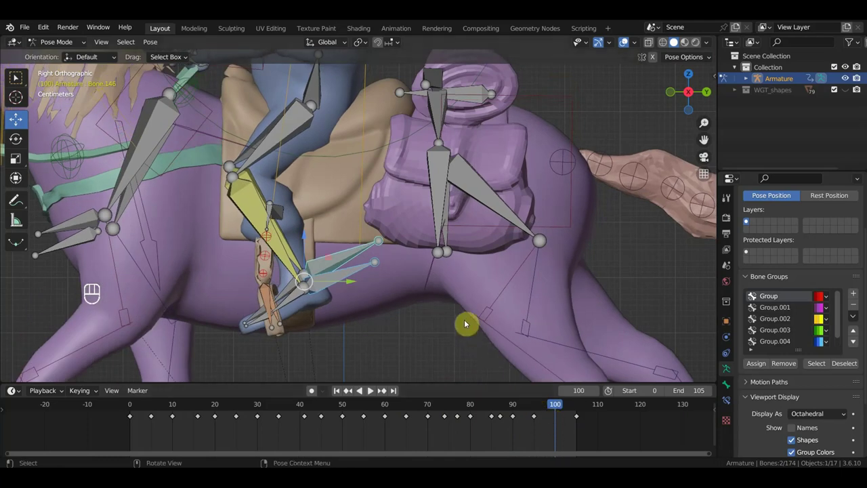
Move and rotate the horse bones, keying location and rotation at frame 105, then scrub back to frame 29.
key(g)
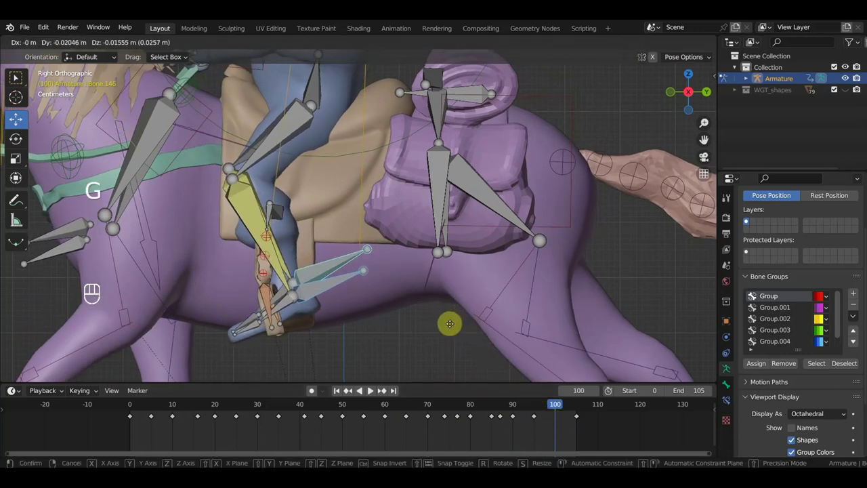
key(i)
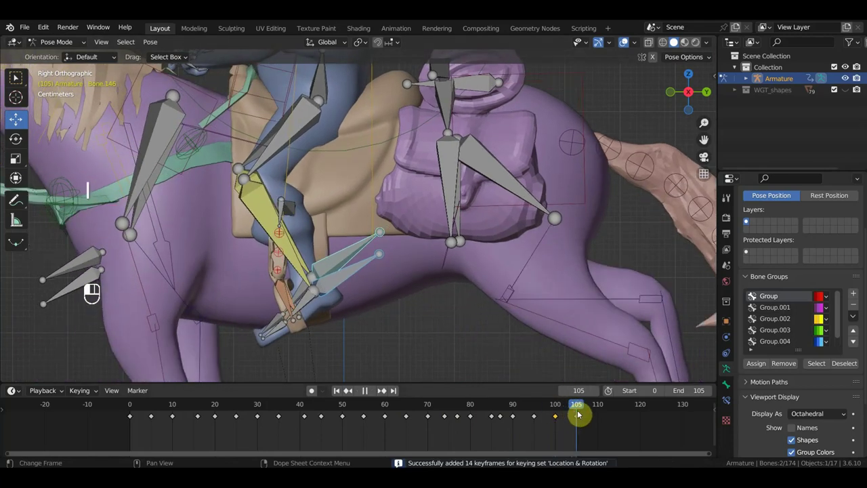
key(r)
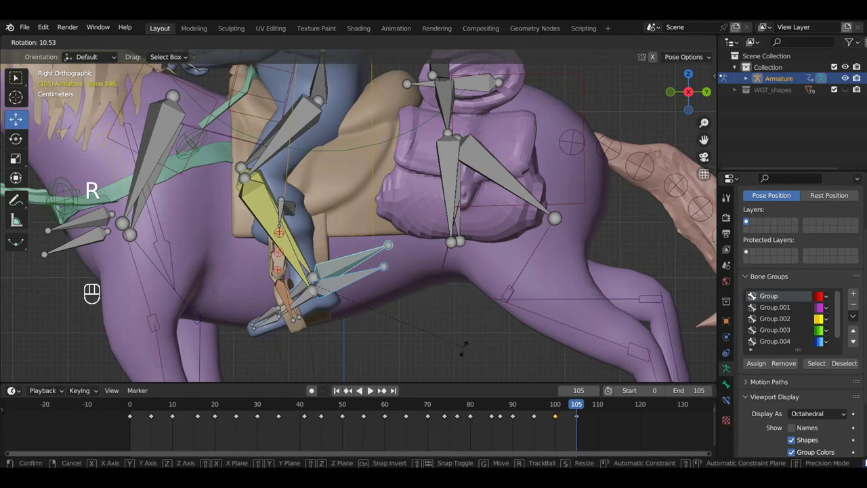
key(i)
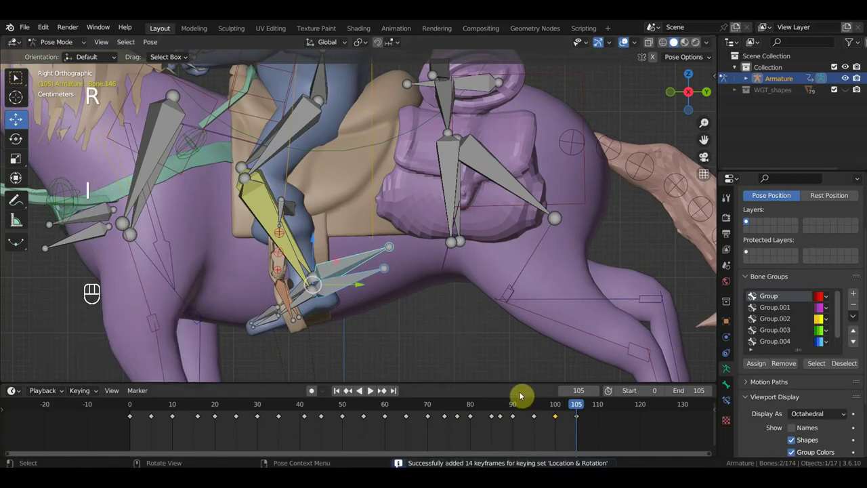
drag(582, 407, 521, 414)
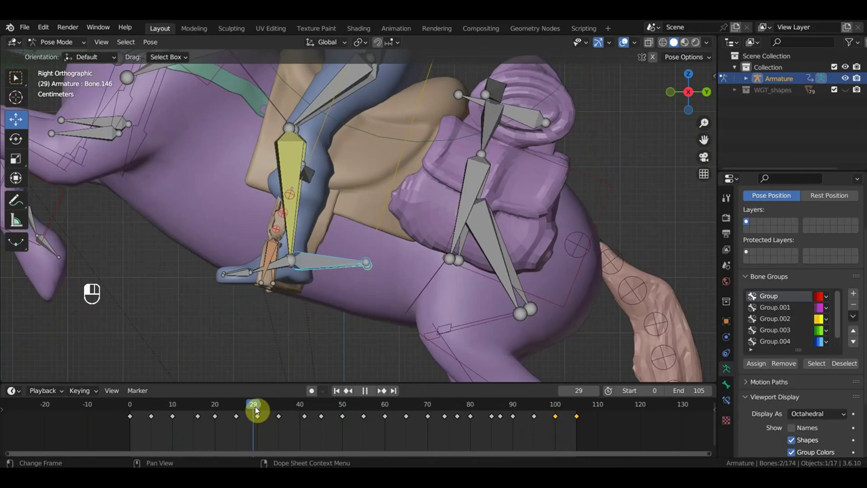
Remove the rider's foot key around frame 84 and re-key the pose at frame 83.
drag(214, 404, 251, 408)
drag(252, 408, 488, 400)
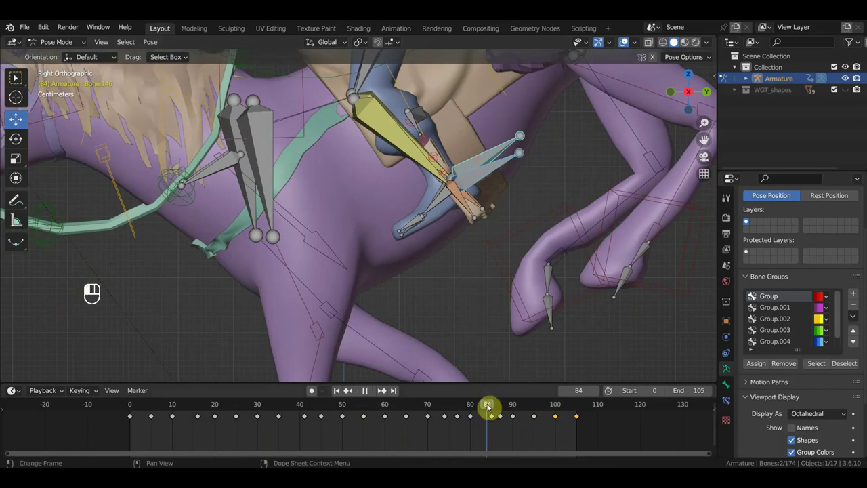
click(501, 429)
key(Delete)
click(489, 412)
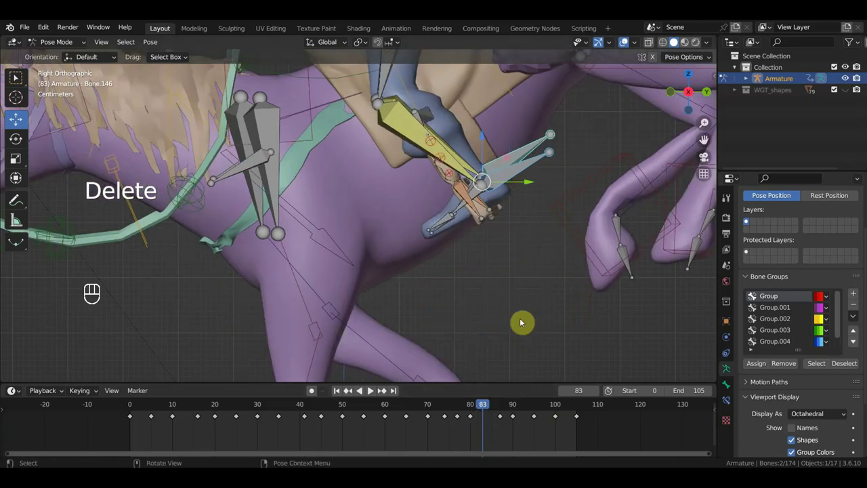
key(i)
Reposition the rider's foot and key poses at frames 85 and 89.
drag(498, 413, 511, 414)
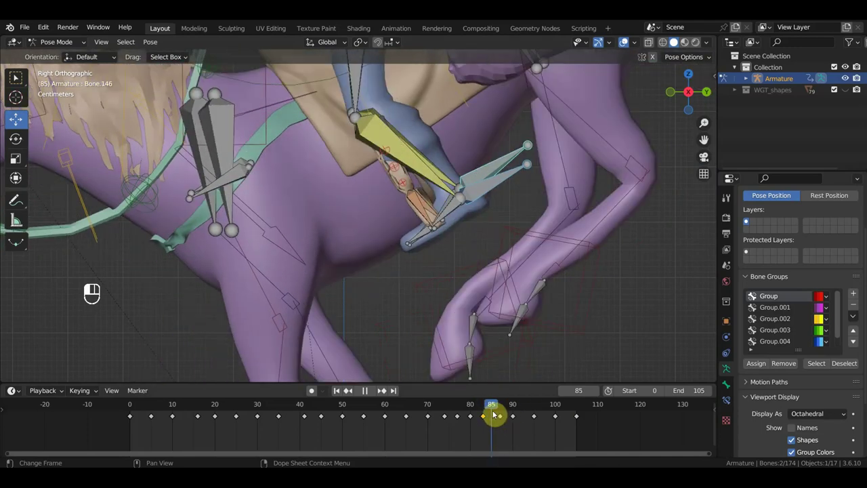
key(g)
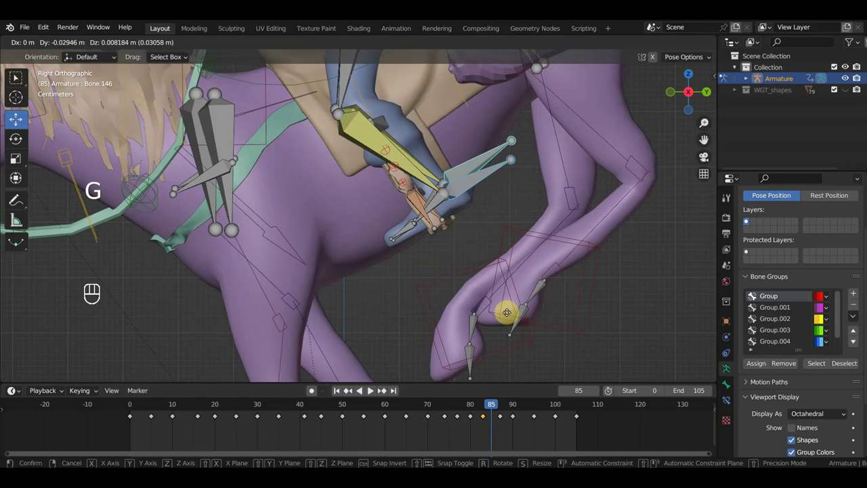
key(i)
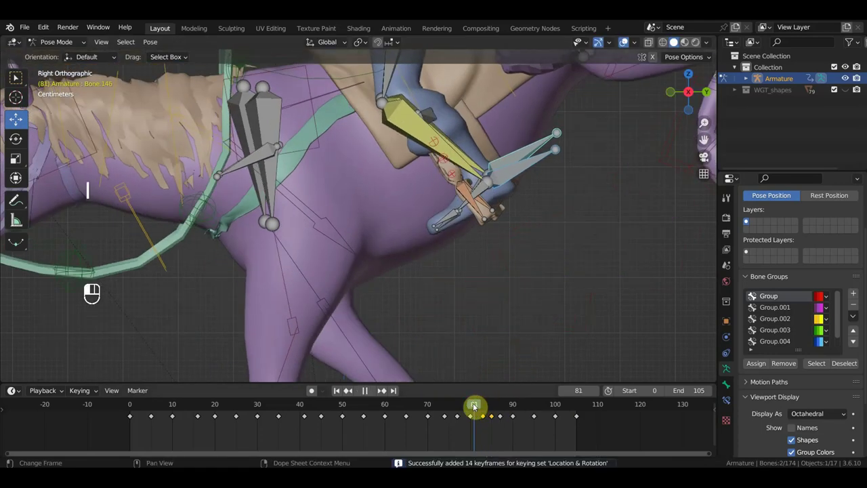
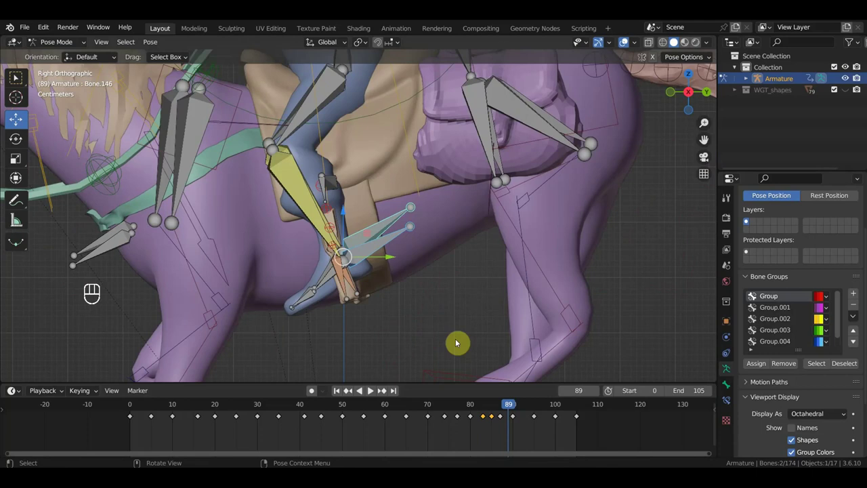
double_click(531, 430)
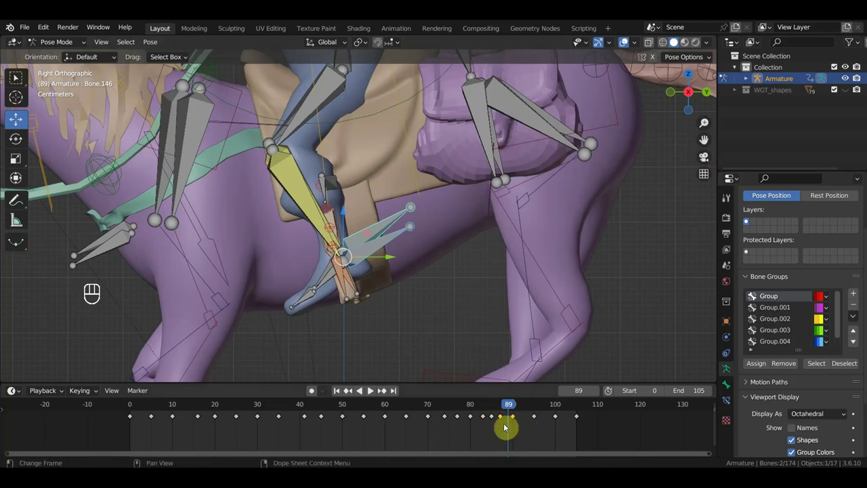
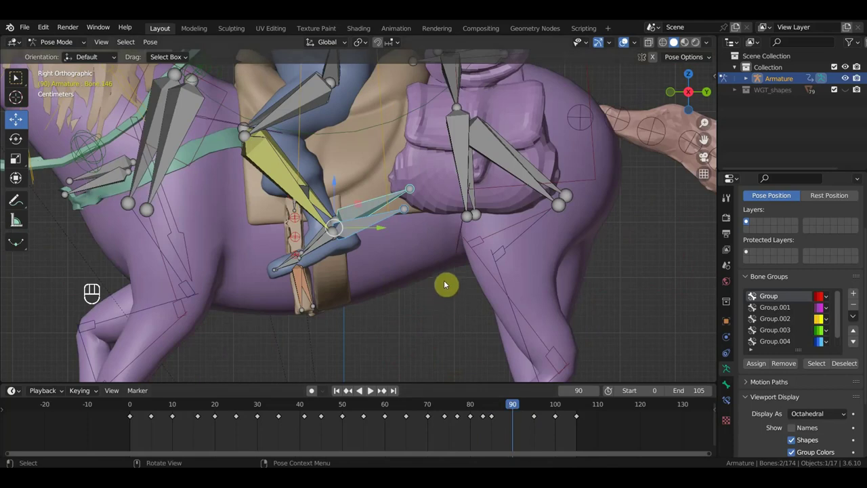
key(g)
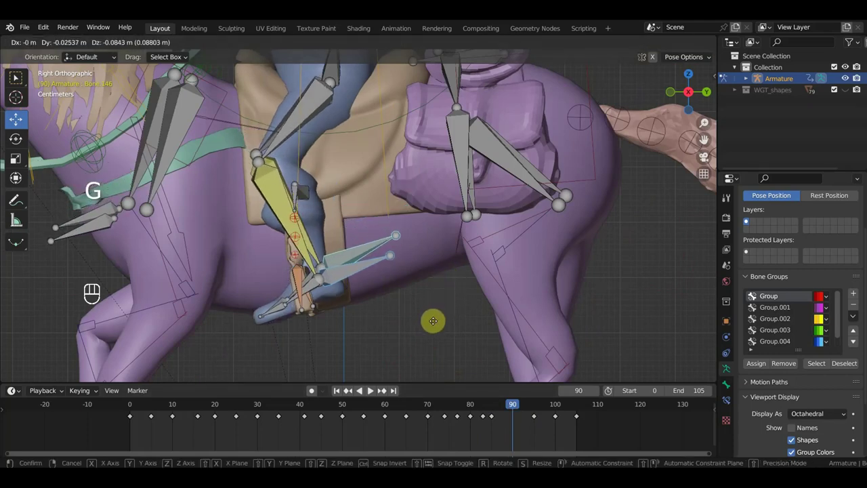
key(i)
Adjust a hindquarter bone at frame 41 and key its location and rotation.
drag(525, 408, 539, 410)
drag(583, 411, 558, 415)
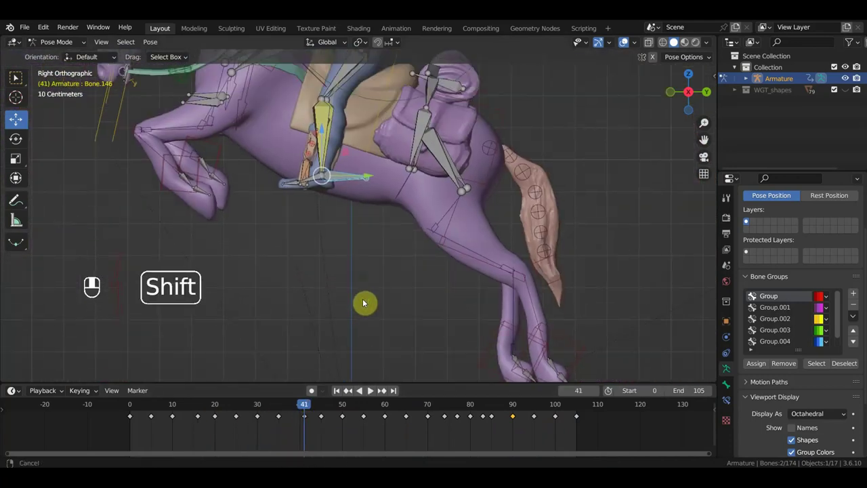
click(376, 297)
key(g)
key(i)
Move to frame 50 and start repositioning the leg bone.
drag(315, 405, 344, 412)
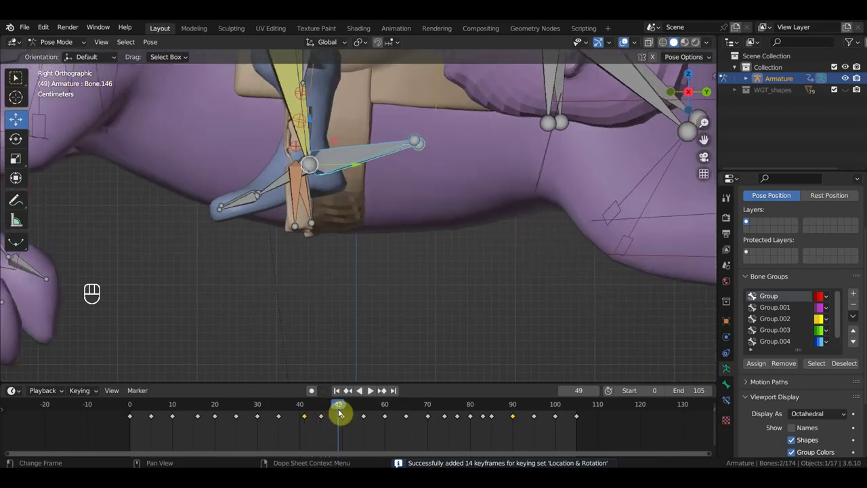
click(348, 407)
key(g)
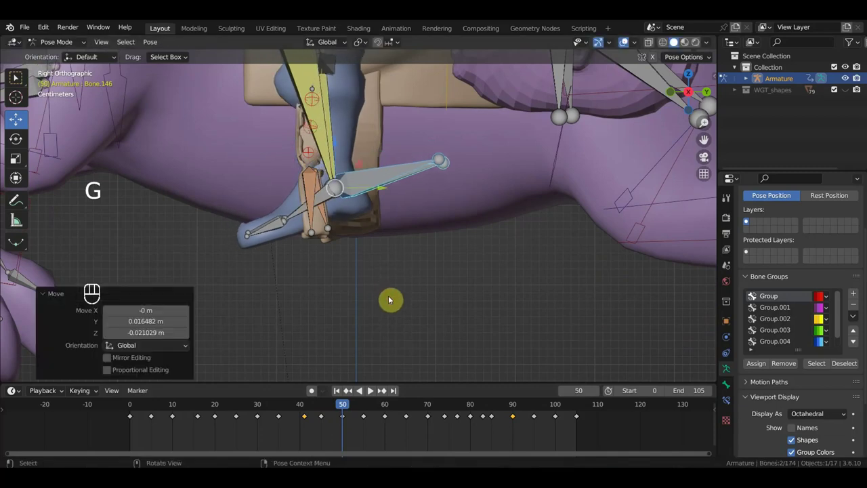
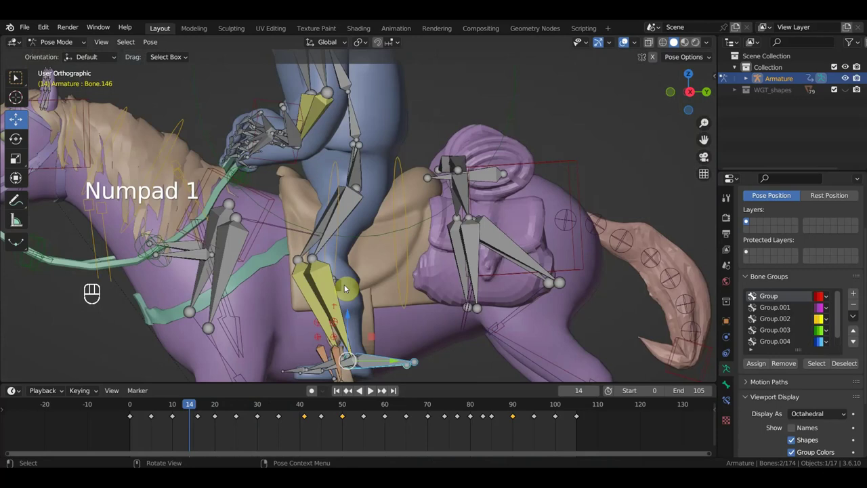
Zoom out to frame the whole horse and play back the gallop to review the motion.
drag(409, 271, 324, 280)
drag(324, 280, 341, 270)
middle_click(353, 265)
middle_click(370, 244)
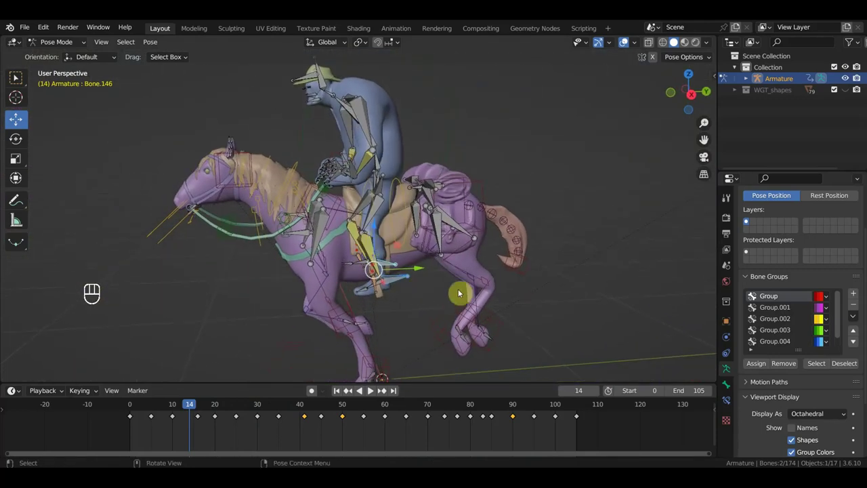
drag(189, 404, 149, 392)
key(space)
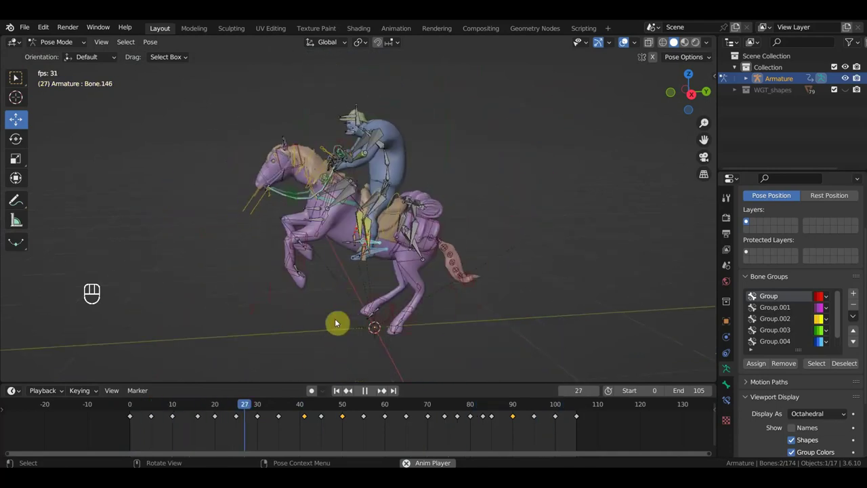
key(space)
Orbit to face the rider's upper body and select the shoulder bone.
drag(401, 217, 424, 244)
drag(371, 329, 425, 280)
drag(437, 271, 454, 248)
click(385, 167)
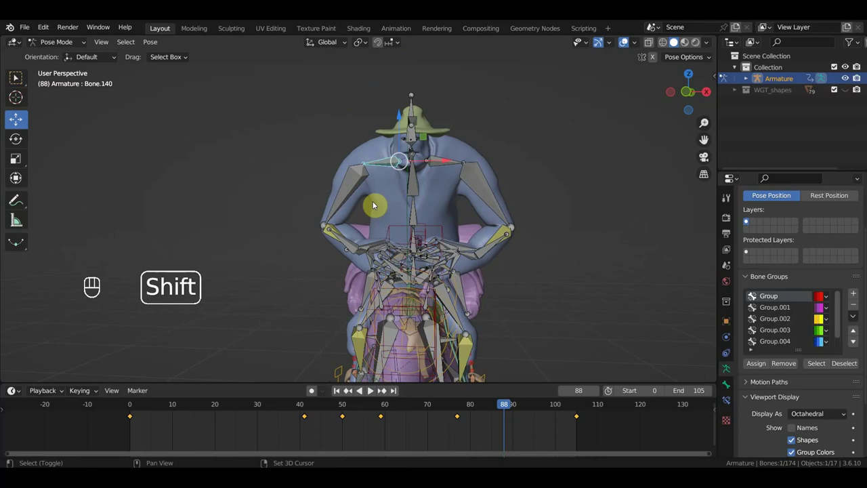
At frame 77 rotate the rider's shoulder bone into a new pose, key it, and play back.
click(442, 162)
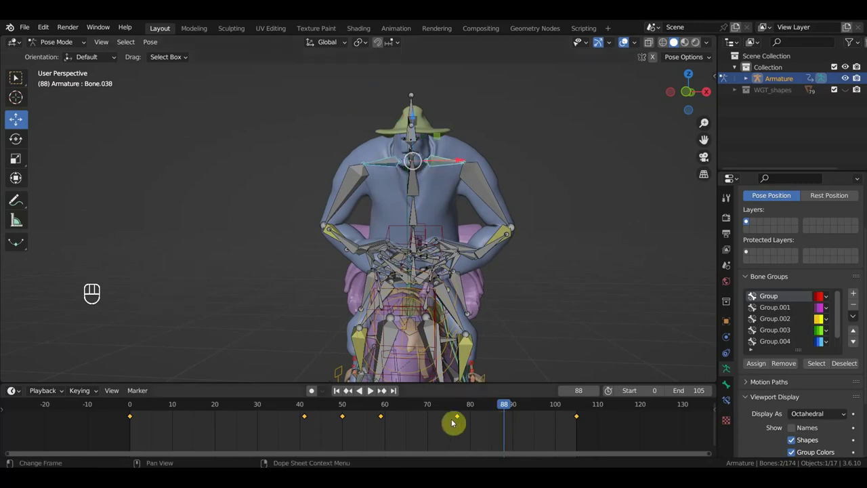
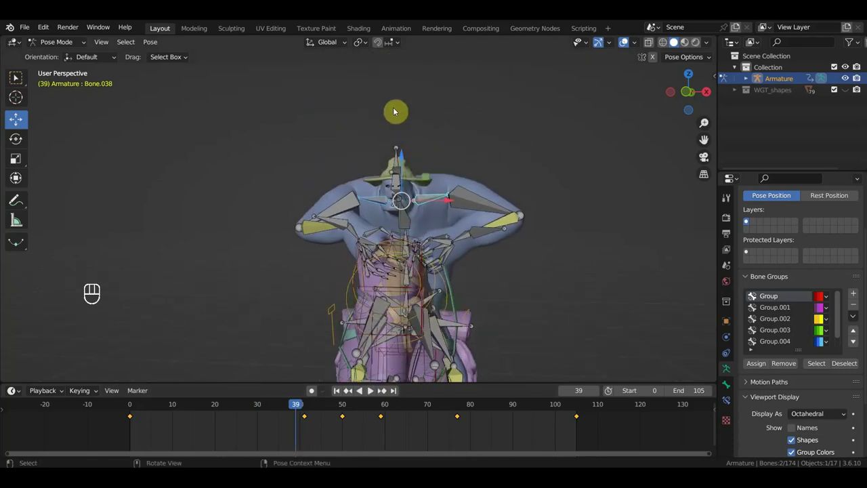
drag(306, 410, 463, 432)
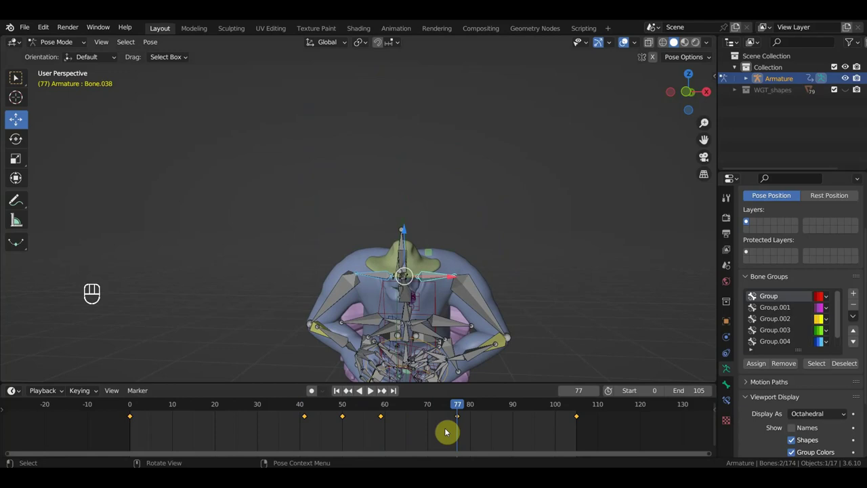
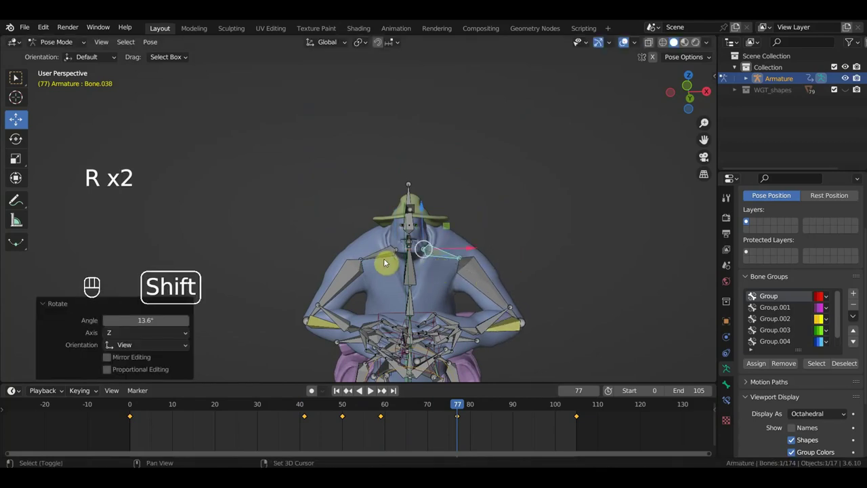
click(386, 254)
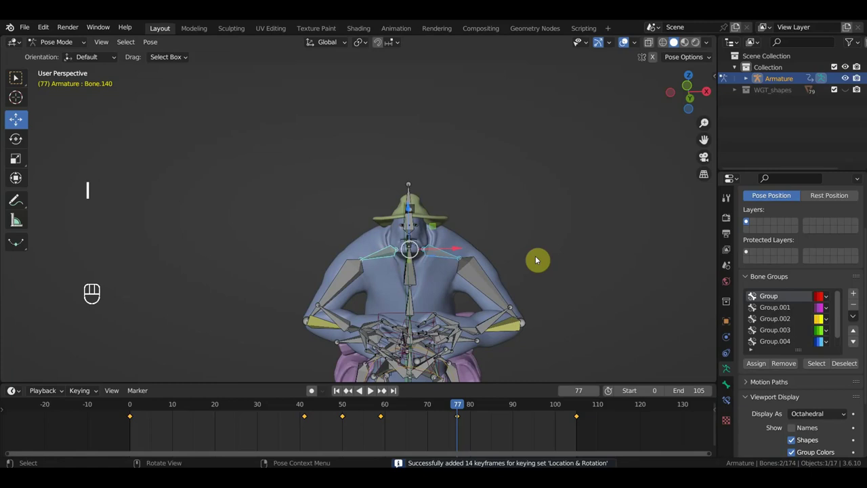
drag(475, 411, 474, 334)
drag(497, 304, 497, 335)
drag(491, 323, 491, 195)
key(space)
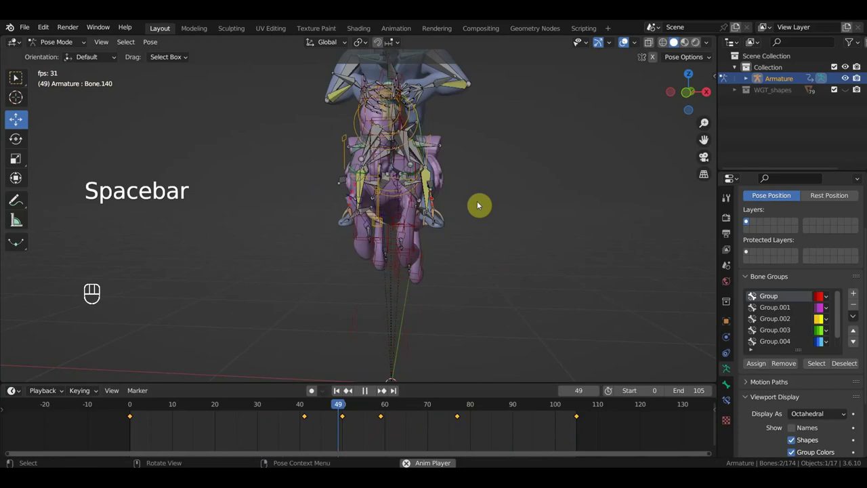
Stop playback and move to around frame 85 in a side view of the horse.
key(space)
drag(486, 210, 380, 407)
key(space)
drag(394, 408, 507, 422)
key(KP_3)
drag(475, 273, 480, 298)
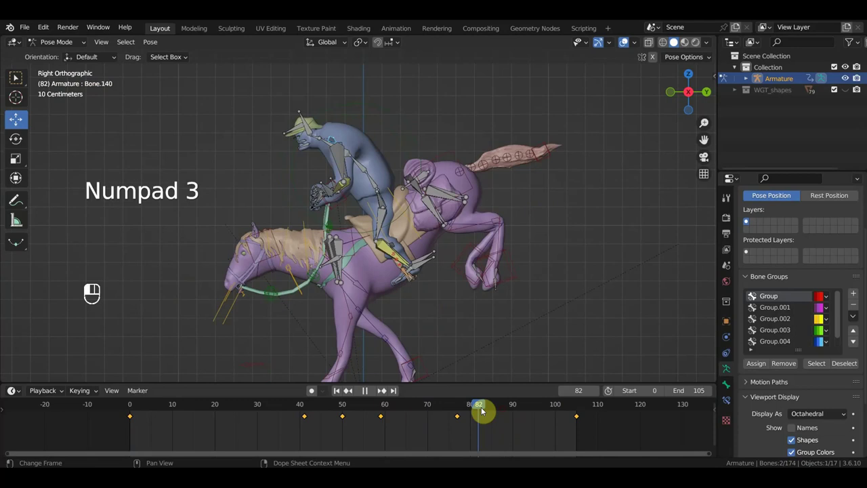
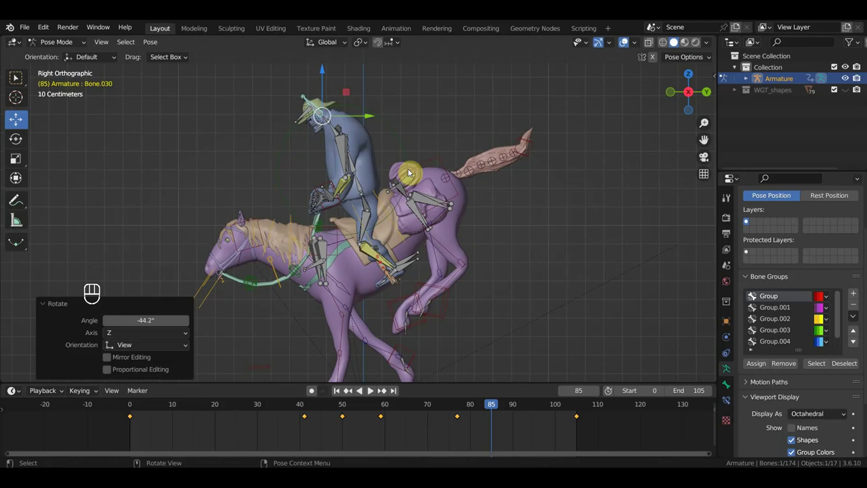
Key location and rotation for every rig bone, then scrub through to the cycle's end at frame 106.
key(a)
key(i)
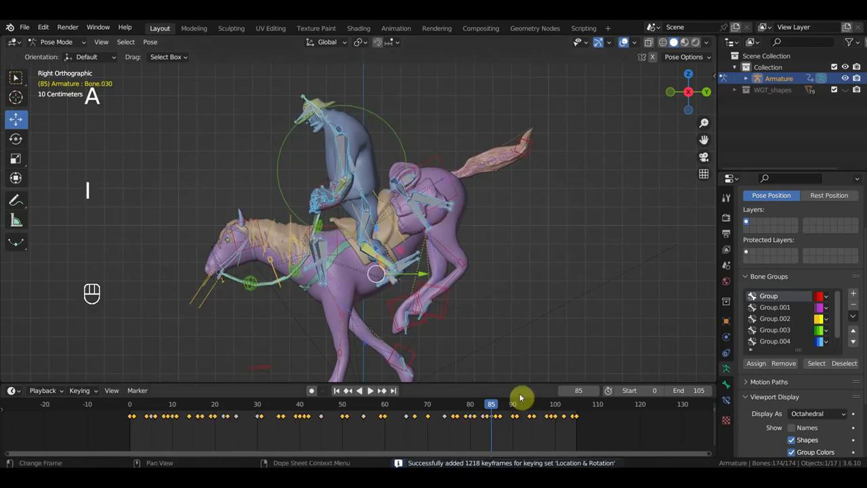
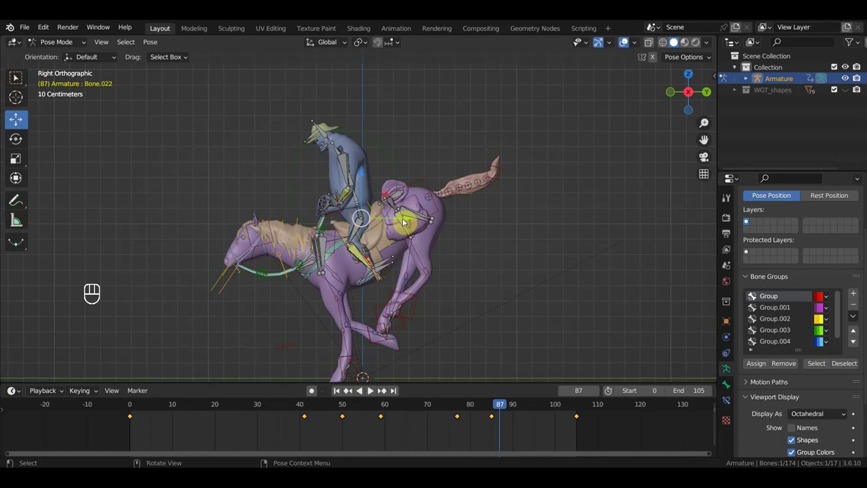
click(386, 406)
drag(393, 406, 583, 419)
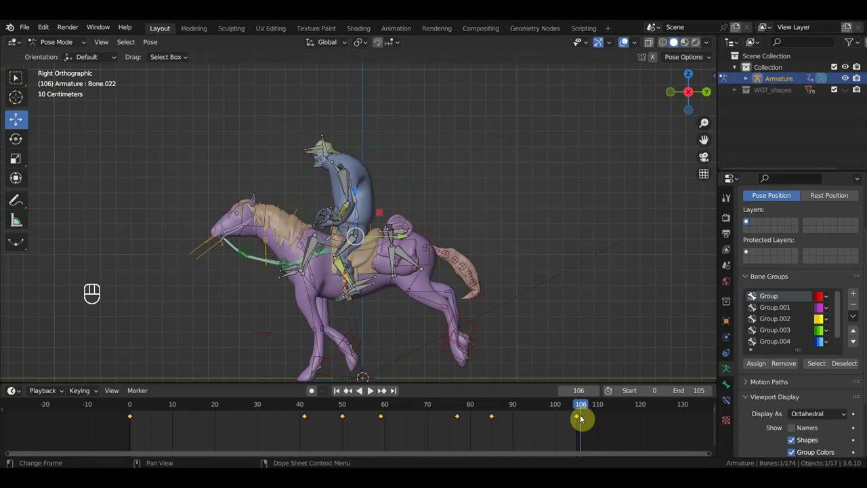
Scrub the dope sheet between frame 0 and the final frame 105 to review the gallop poses.
click(133, 411)
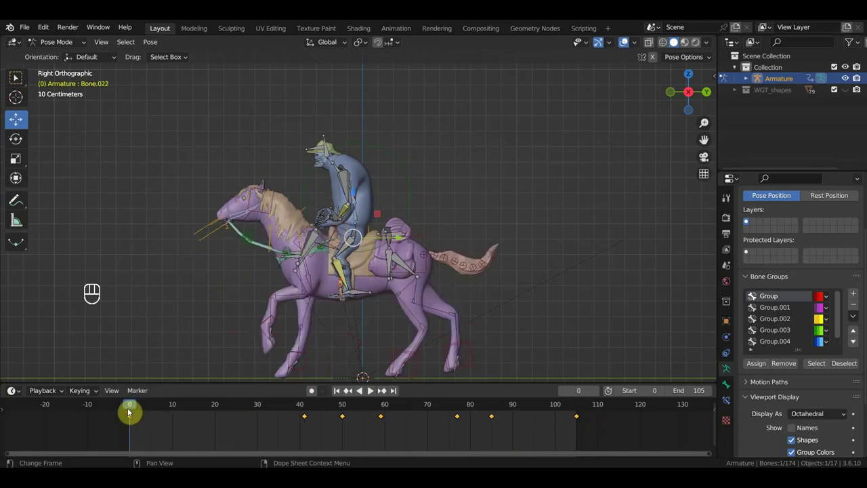
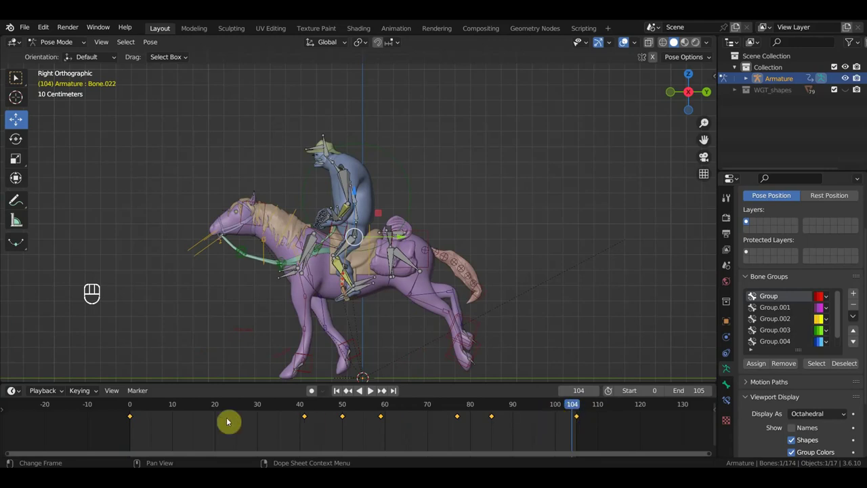
click(135, 408)
drag(136, 408, 418, 426)
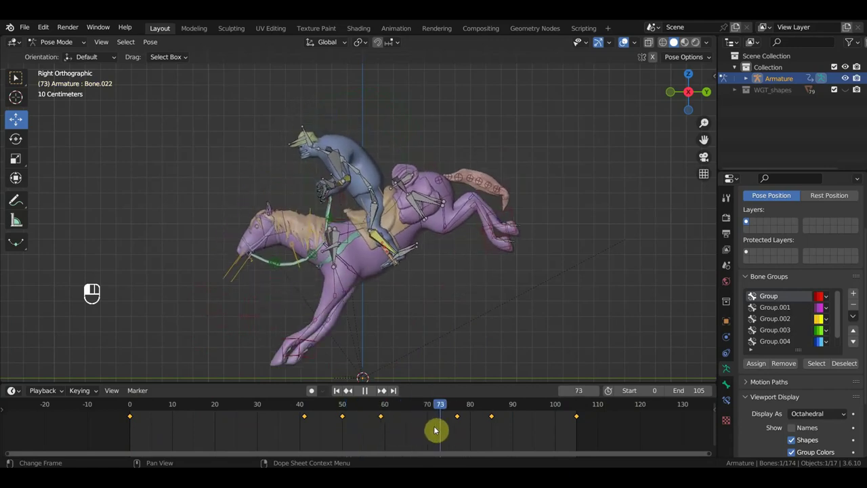
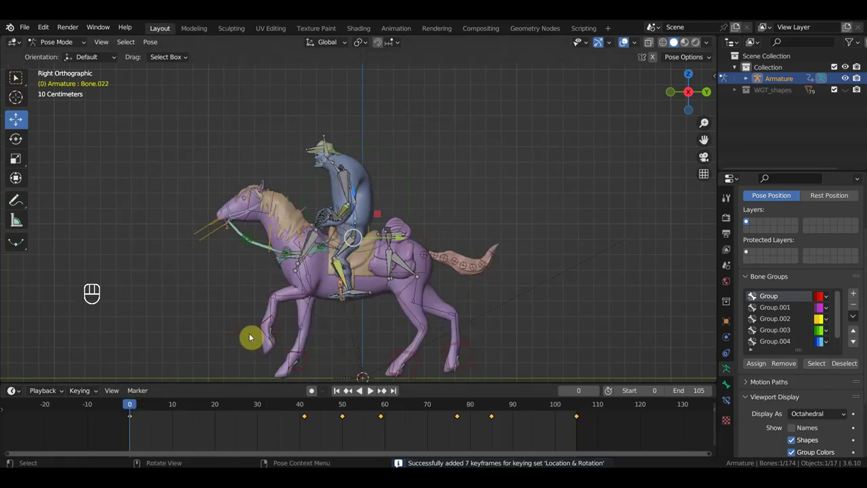
click(582, 407)
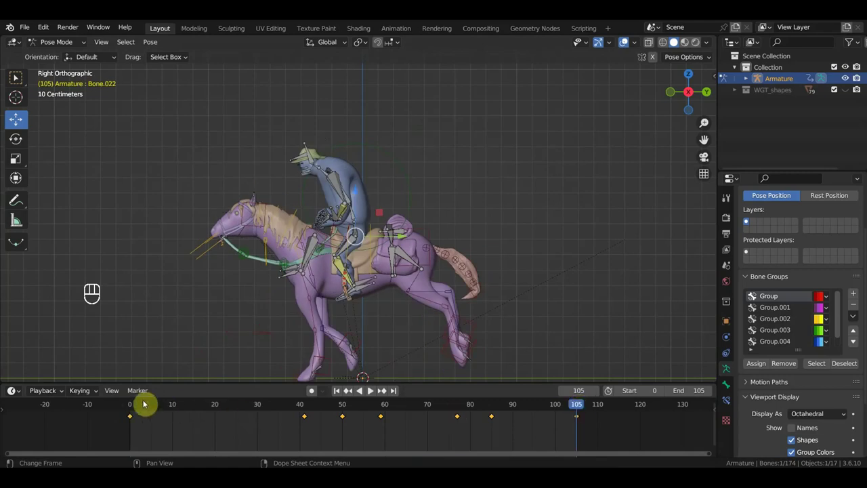
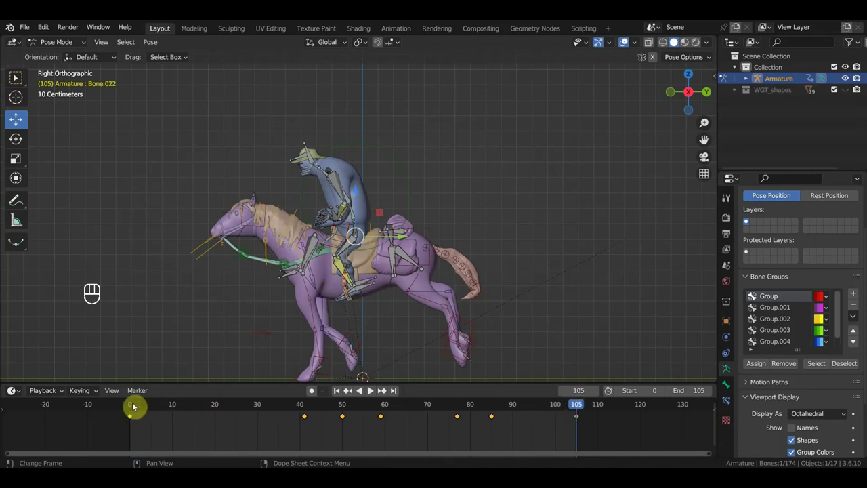
click(136, 408)
click(582, 407)
click(492, 405)
Play the gallop, stop it, and scrub the whole cycle through to frame 105.
key(space)
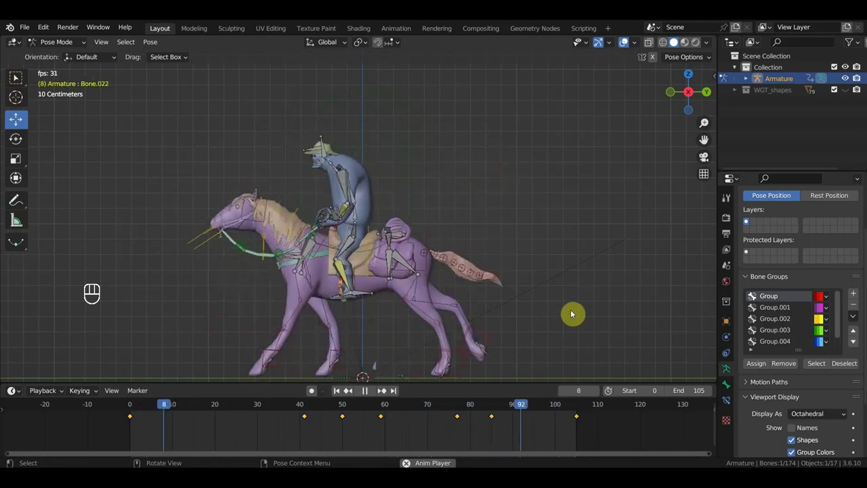
key(space)
click(132, 404)
drag(140, 404, 583, 433)
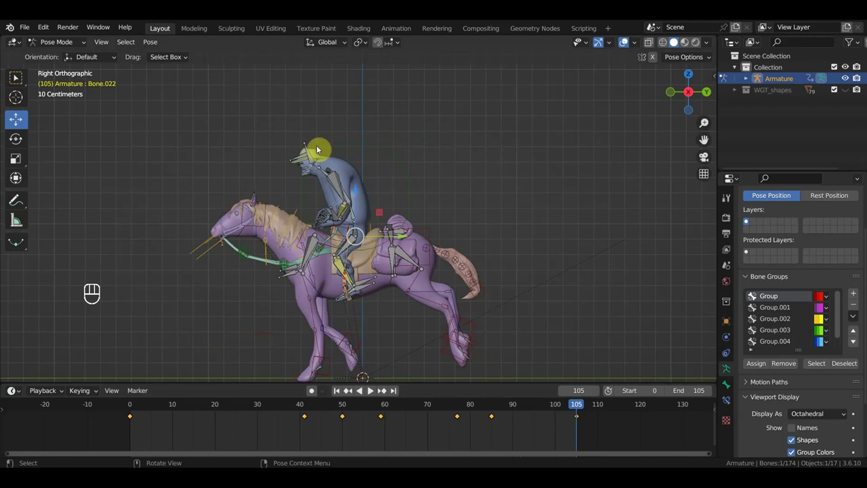
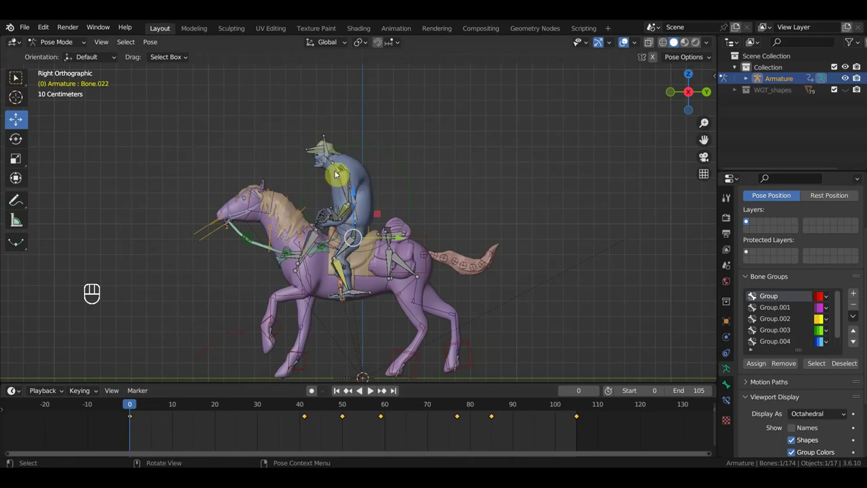
In side view rotate the horse's hip bone at frame 0, key it, and play the gallop back.
drag(374, 232, 371, 231)
key(KP_3)
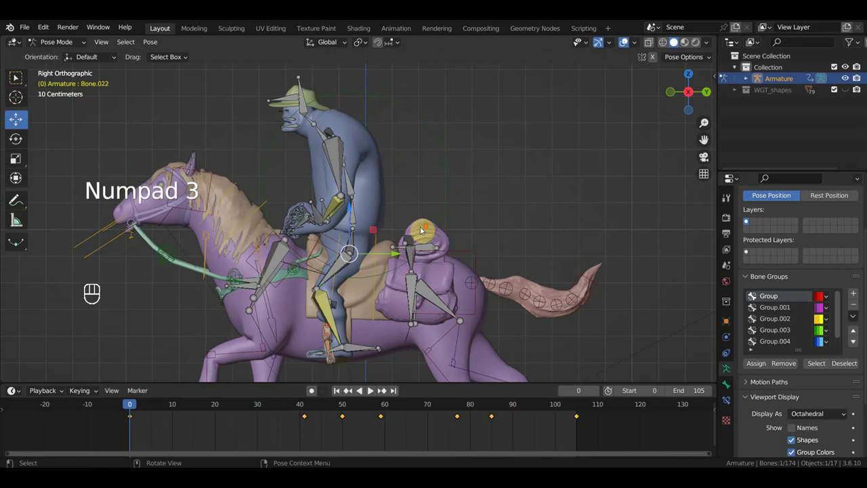
key(r)
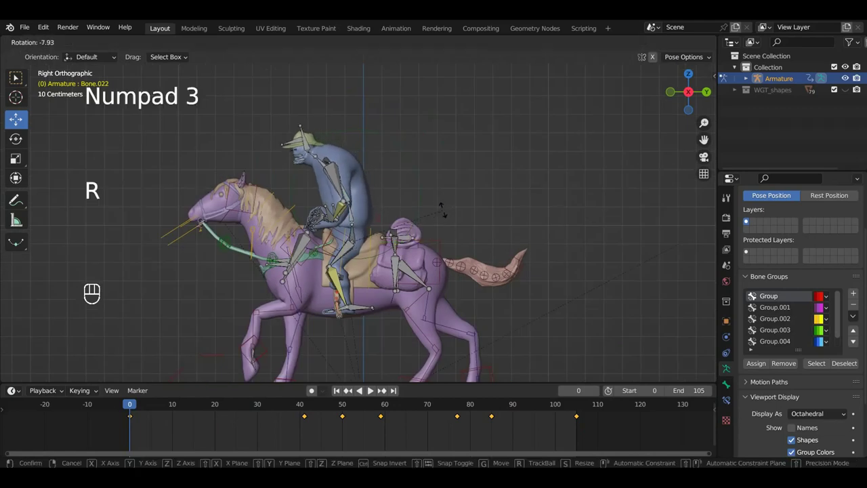
key(i)
middle_click(505, 406)
key(space)
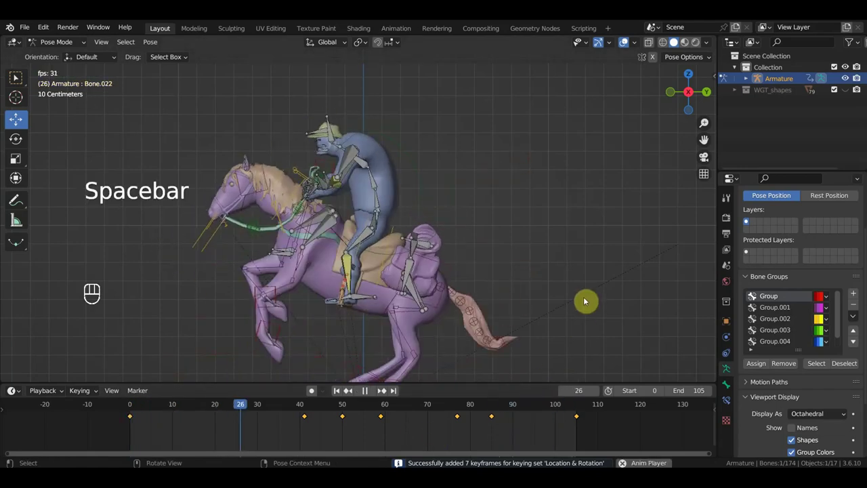
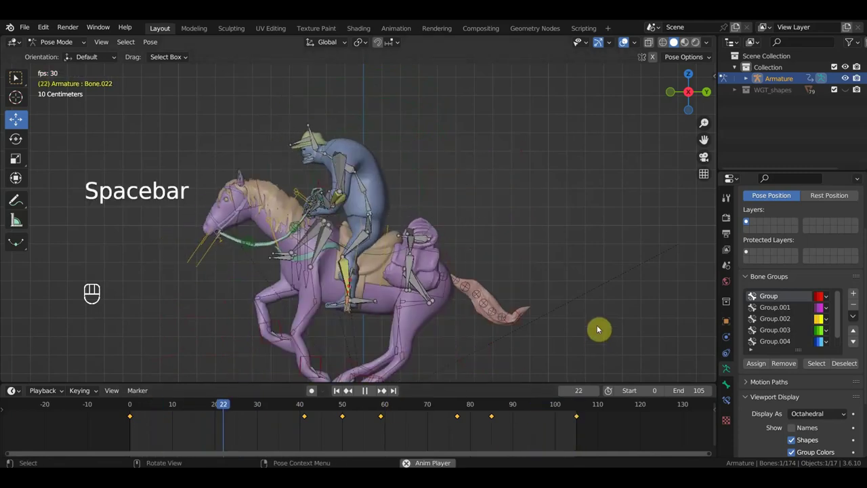
key(space)
Scrub to around frame 35–37 and frame the horse's hindquarters in the viewport.
drag(445, 432, 359, 368)
drag(378, 256, 368, 231)
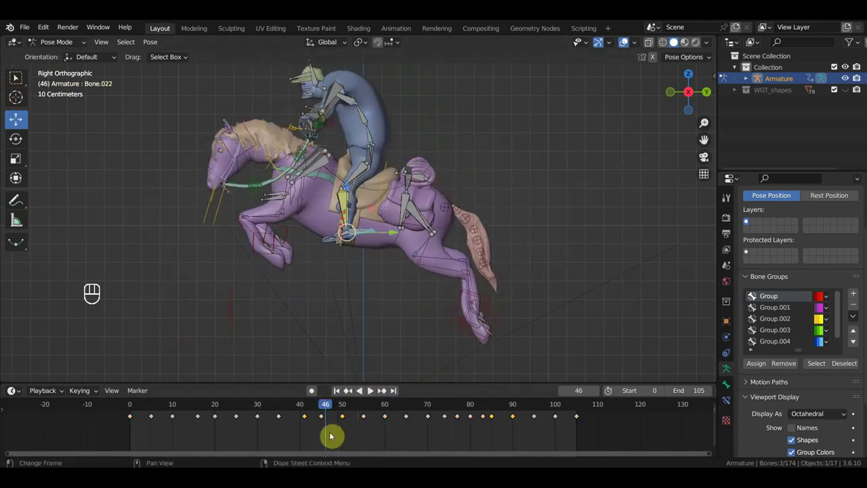
drag(317, 407, 292, 406)
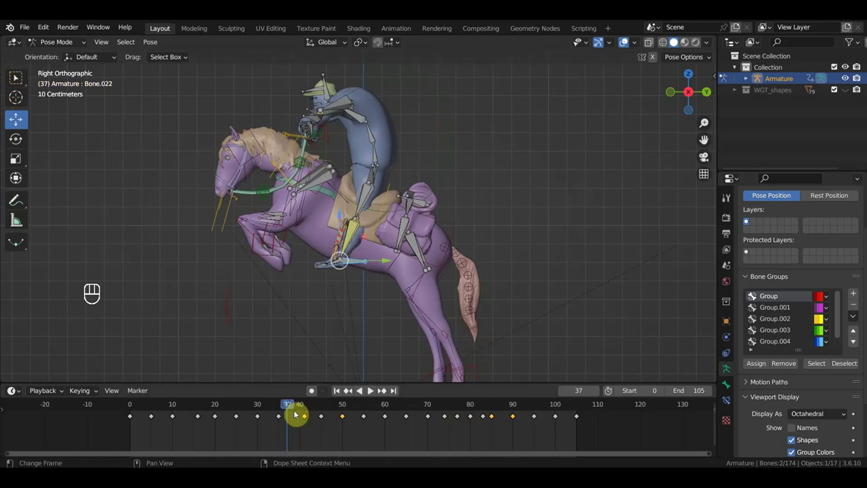
click(288, 410)
drag(291, 421, 281, 413)
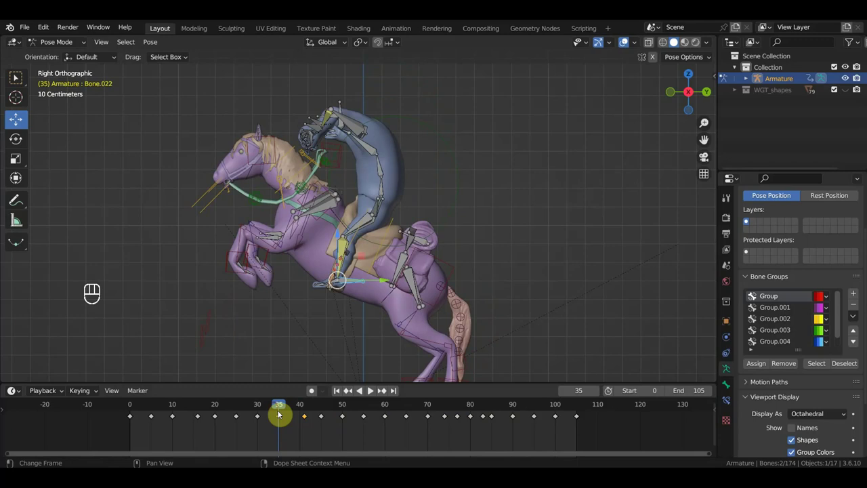
key(Delete)
drag(394, 321, 435, 267)
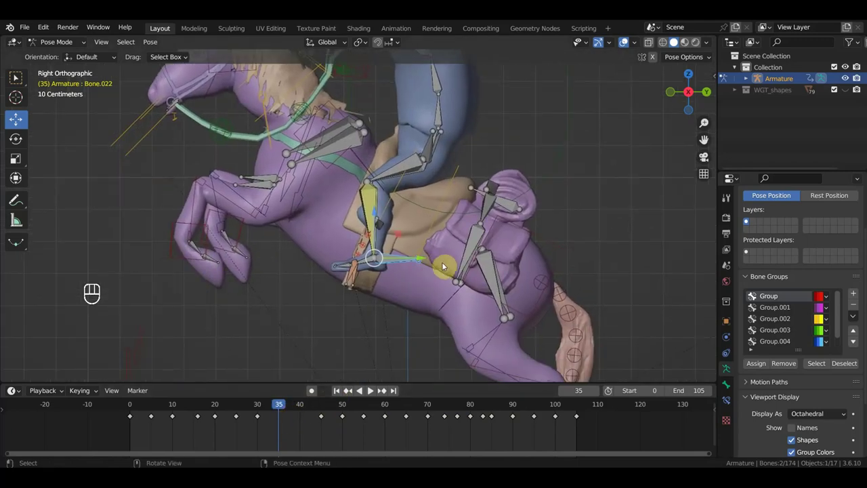
Move the hip bones into a new position and key them at frame 37.
key(g)
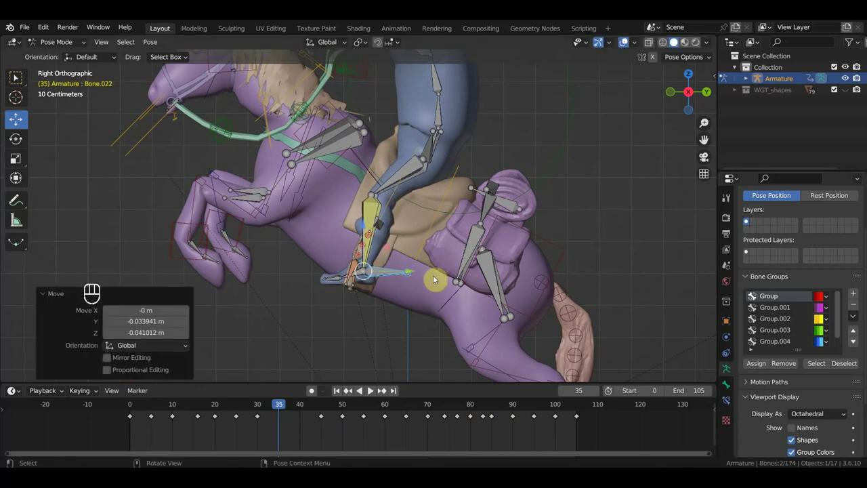
key(i)
drag(283, 407, 305, 420)
key(g)
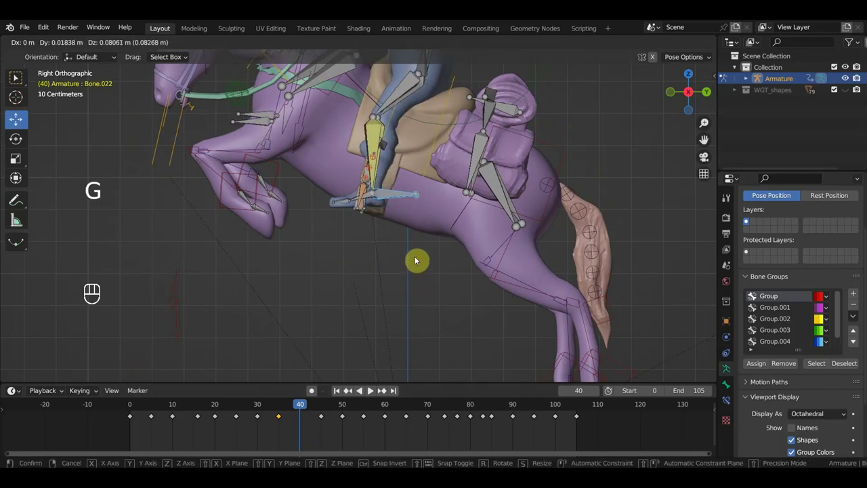
key(i)
drag(302, 406, 293, 410)
key(g)
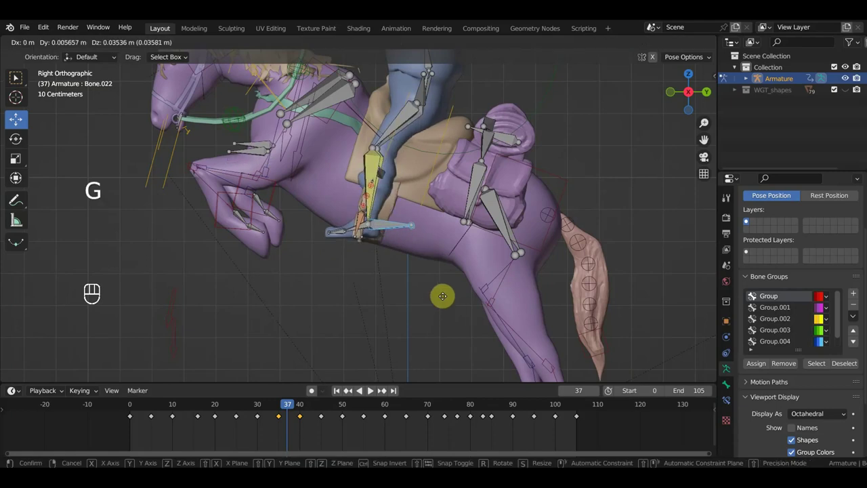
key(i)
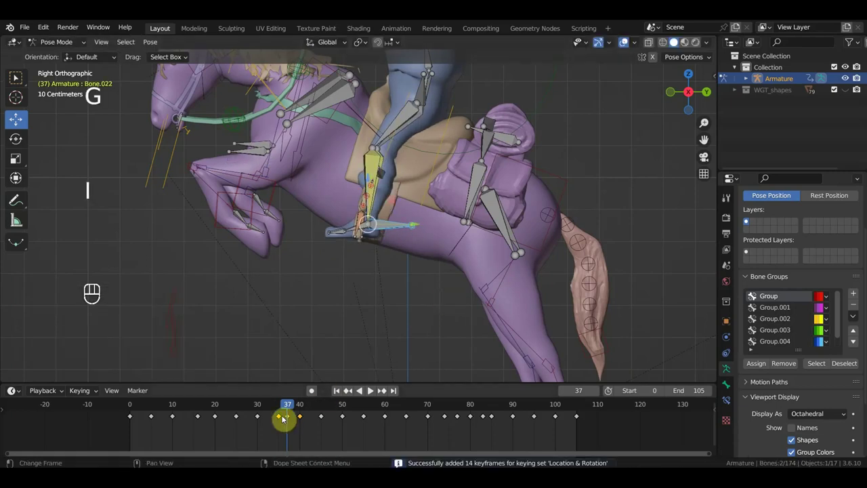
From an angled view rotate the selected bones and key that pose at frame 37.
drag(294, 409, 453, 318)
drag(468, 357, 468, 372)
drag(433, 294, 379, 232)
drag(407, 238, 438, 230)
key(KP_3)
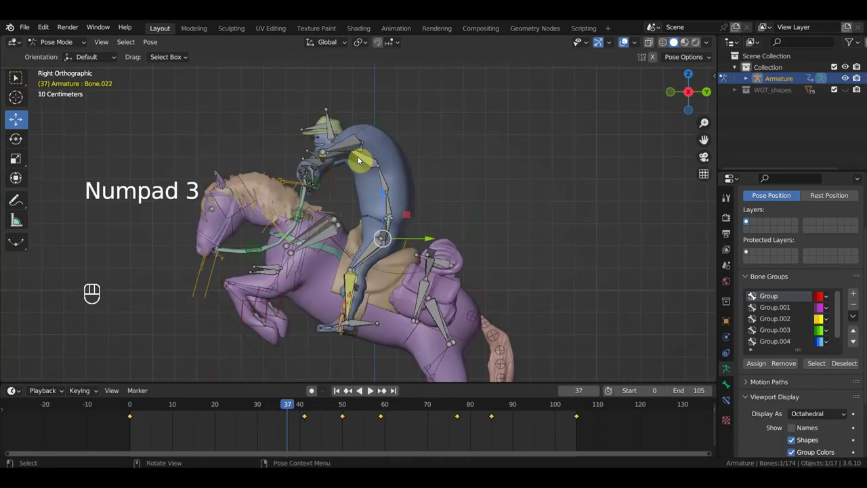
drag(398, 193, 478, 258)
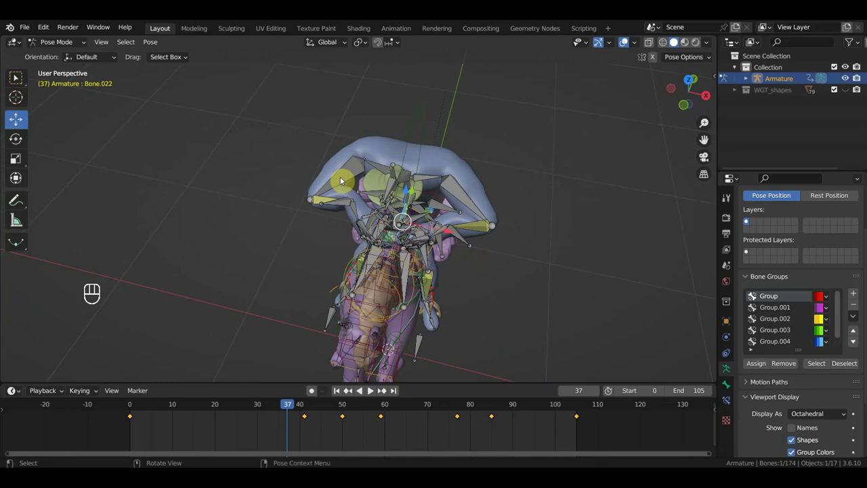
drag(352, 185, 387, 198)
key(r)
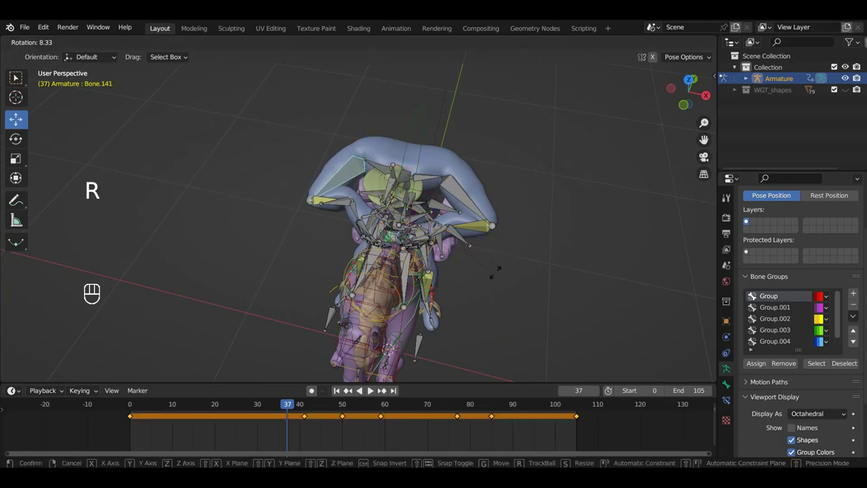
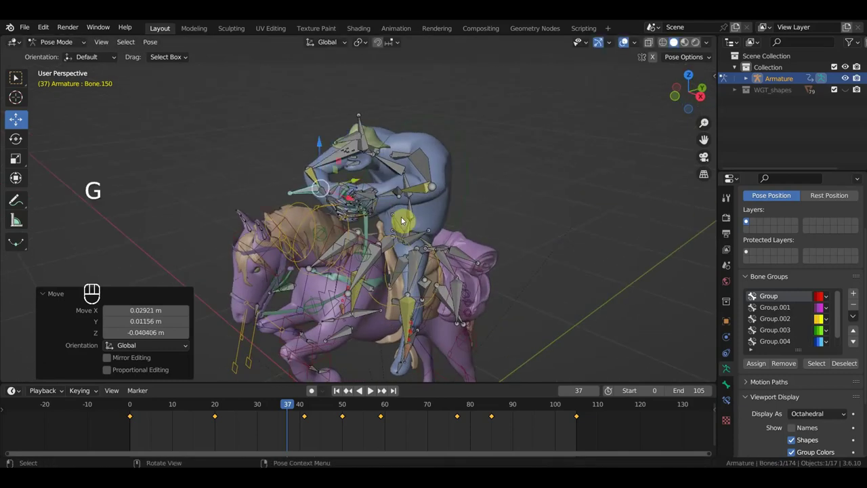
key(i)
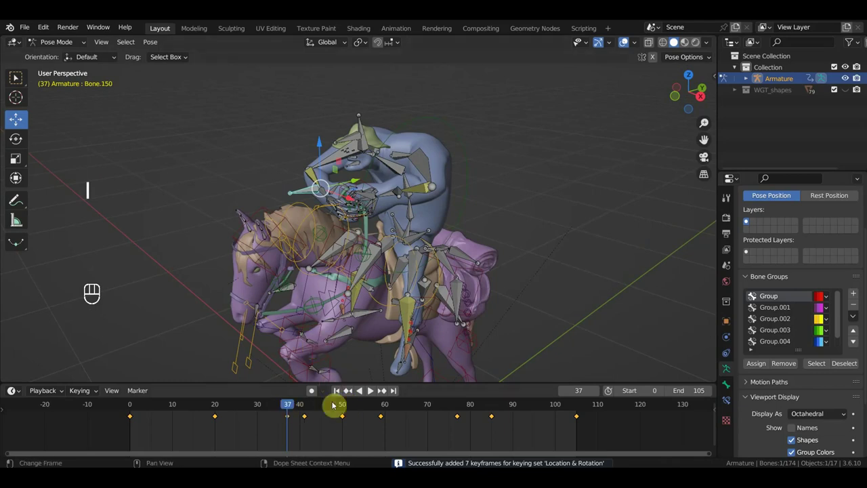
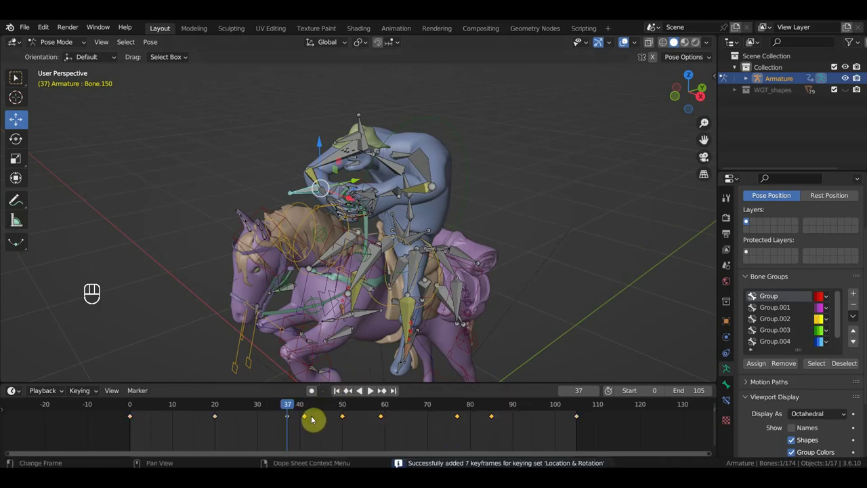
Delete the extra in-between keyframes so only three keys remain, then face the rider from the front.
key(Delete)
drag(289, 408, 271, 413)
drag(256, 430, 201, 417)
key(Delete)
drag(378, 337, 442, 328)
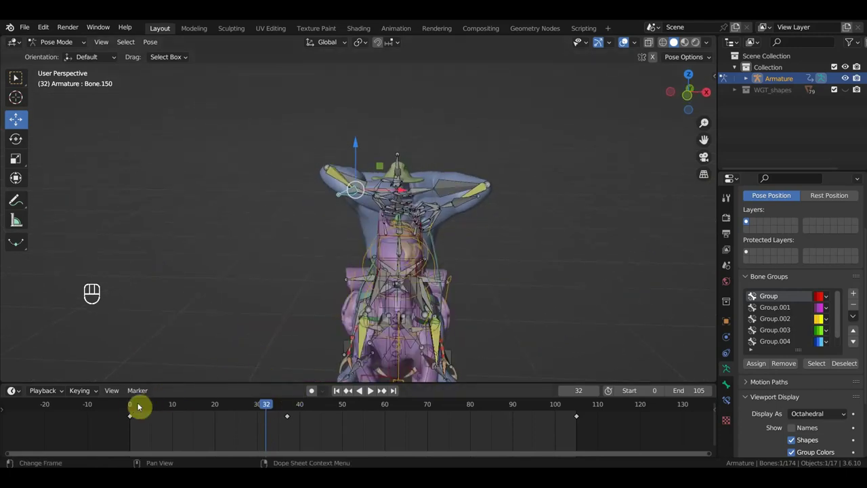
Key the adjusted bone, then key location and rotation for all 174 bones at frame 50 and deselect.
click(133, 407)
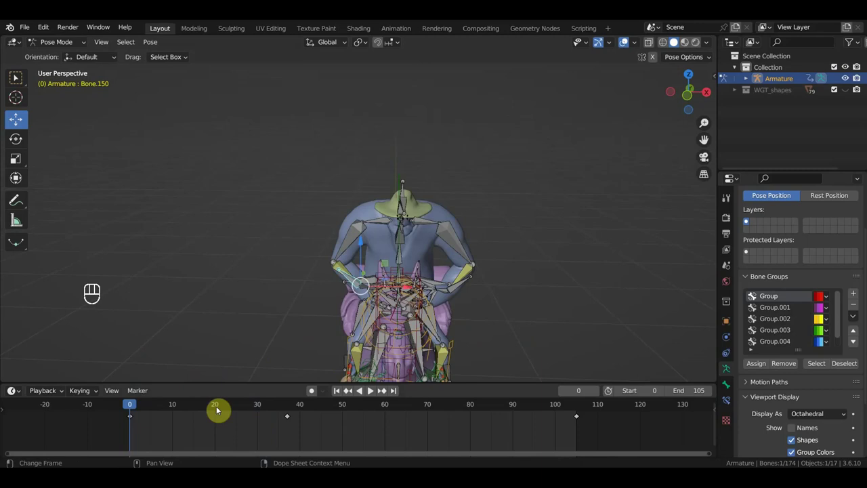
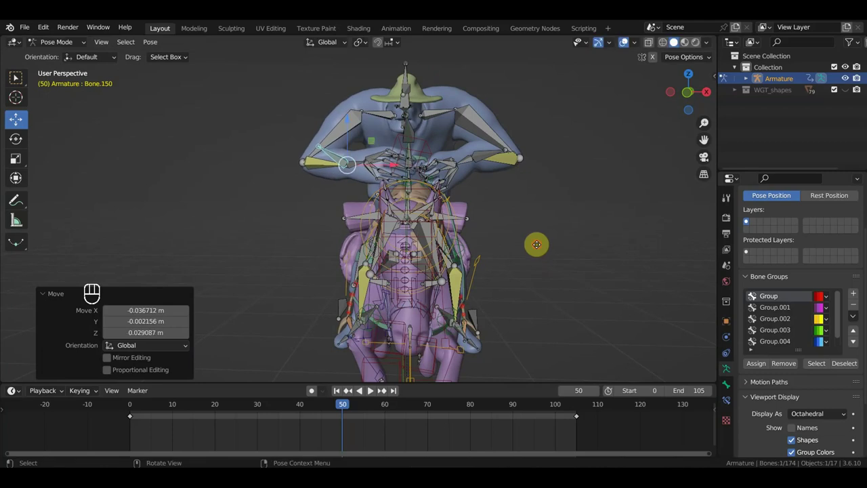
key(i)
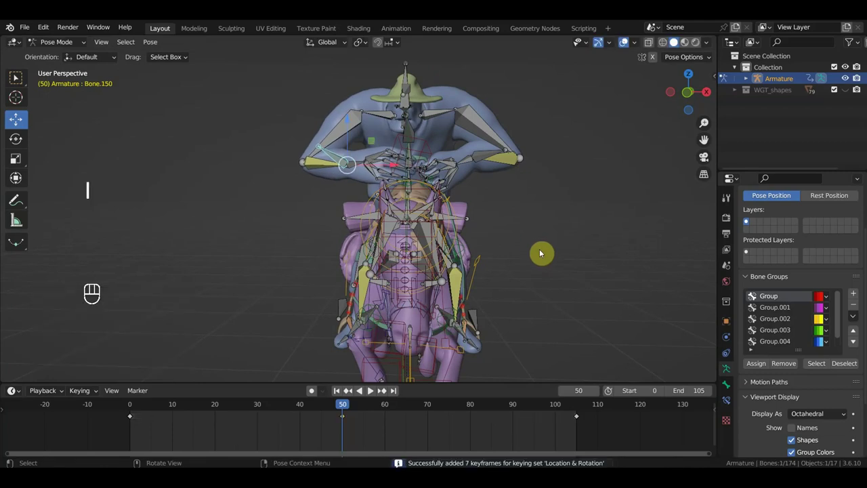
key(a)
key(i)
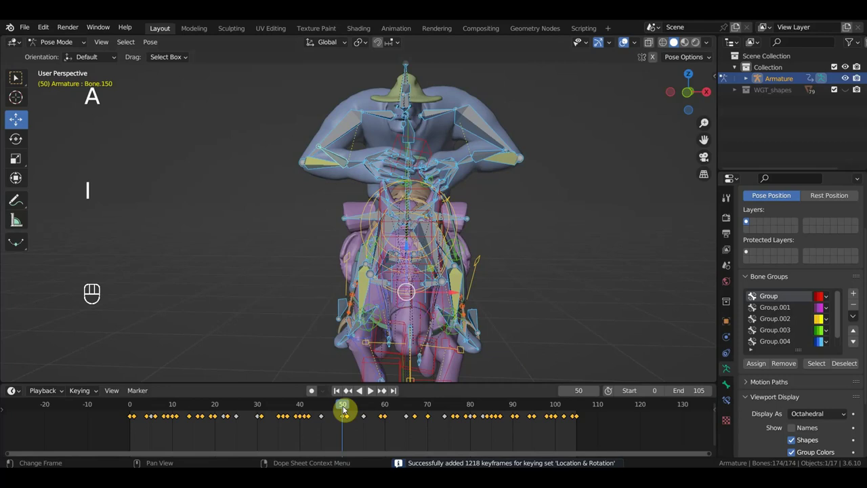
click(343, 162)
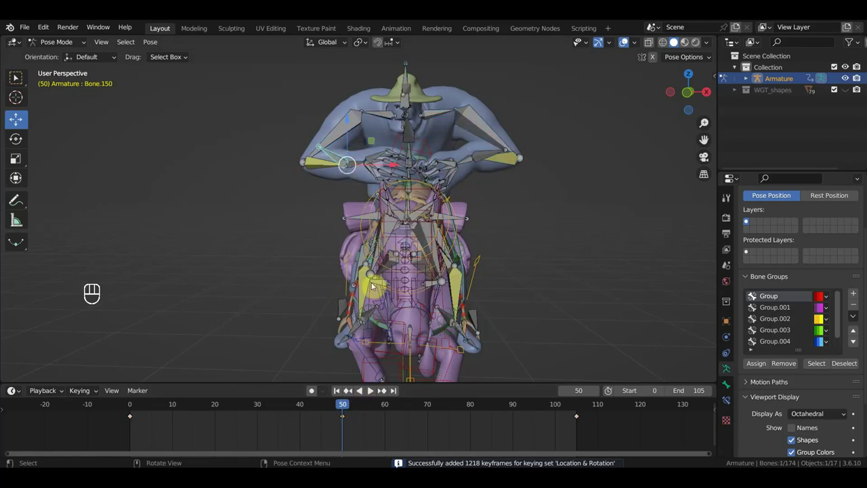
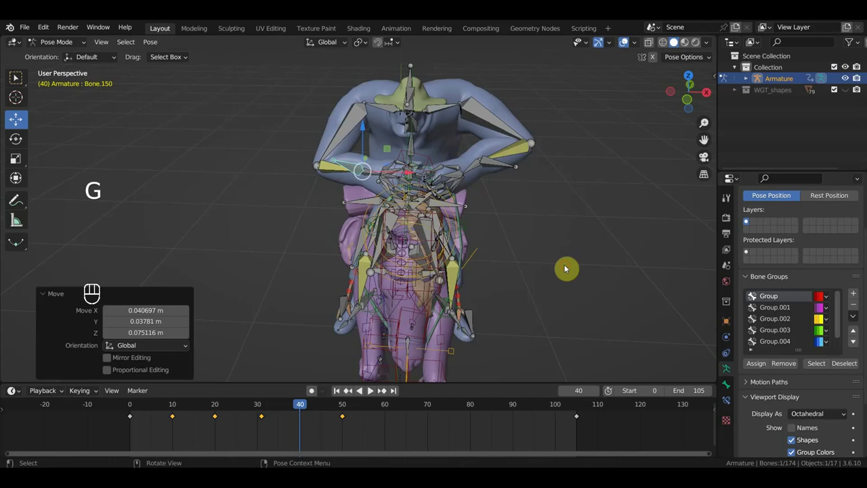
Jump to frame 80 and key location and rotation for the whole rig there.
key(i)
drag(301, 409, 486, 405)
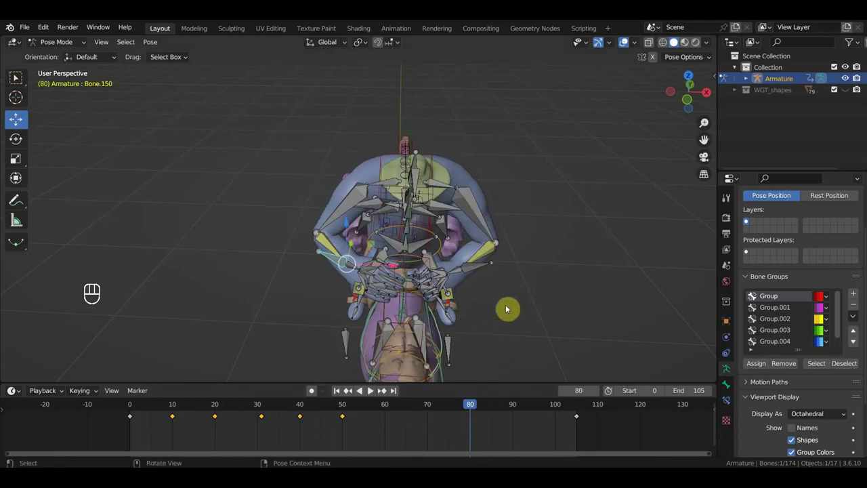
key(a)
key(i)
Move the selected bones into a new pose and key it at frame 90.
click(340, 265)
click(428, 410)
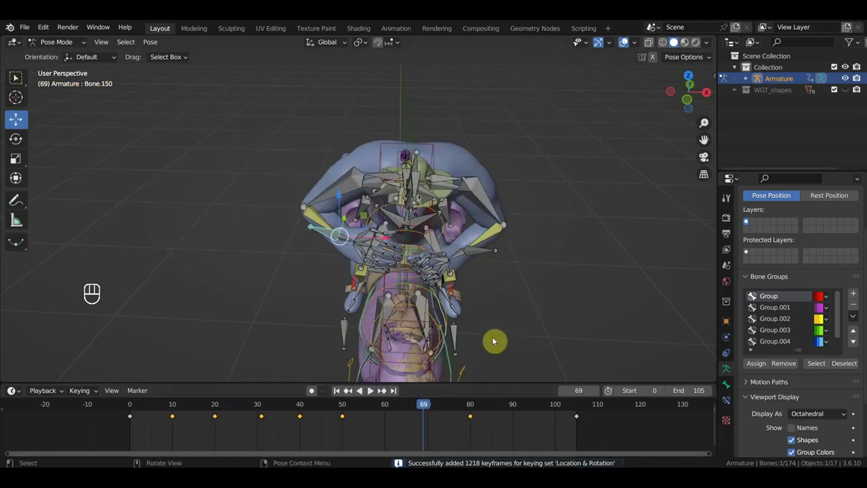
key(g)
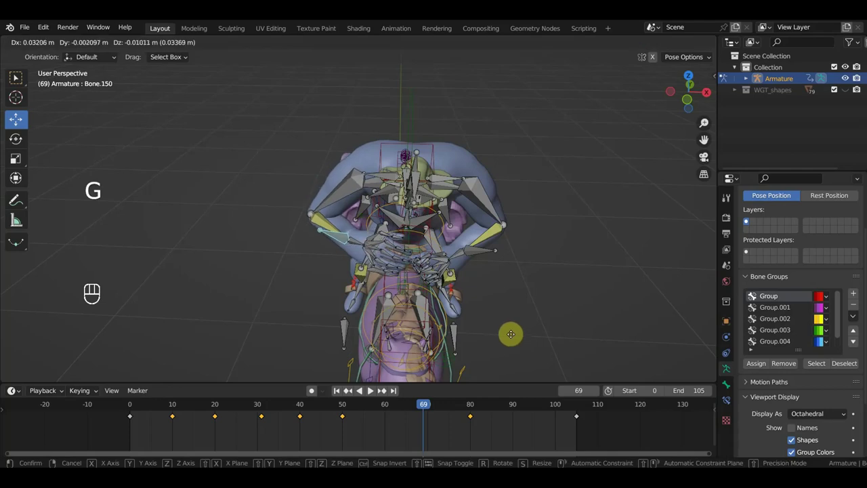
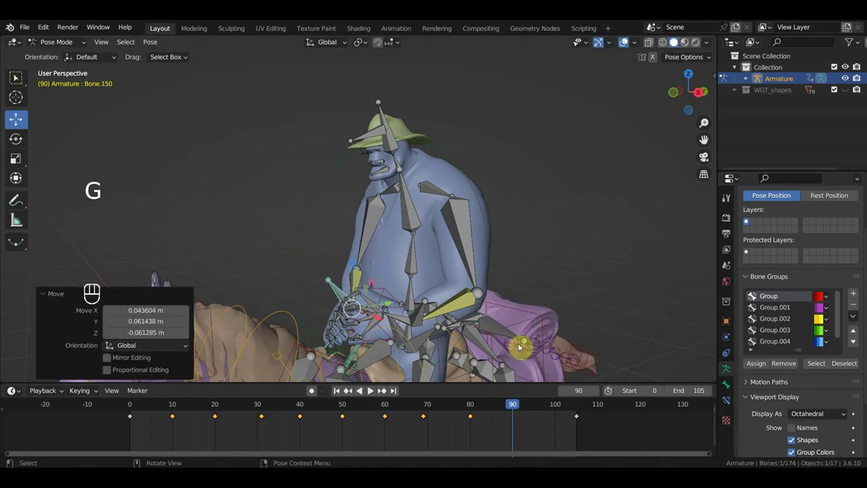
key(i)
Repose the bones at frame 100, key them, and check the rig in a straight side view.
click(559, 409)
drag(524, 341, 519, 341)
key(g)
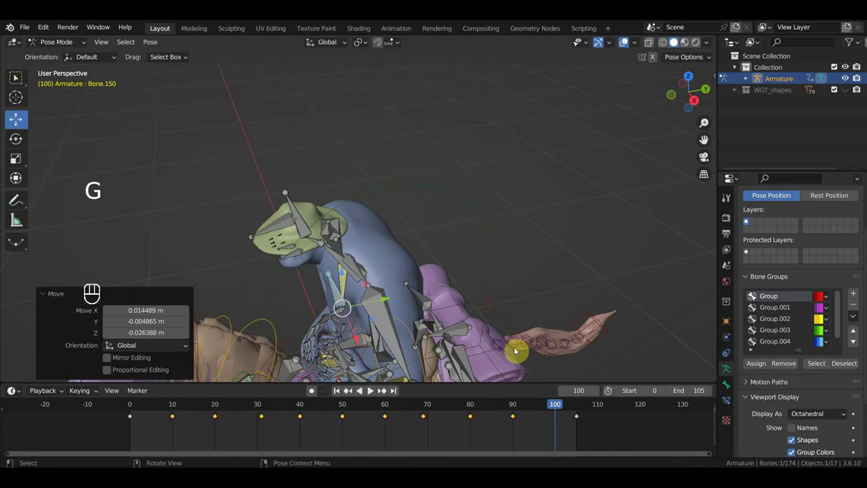
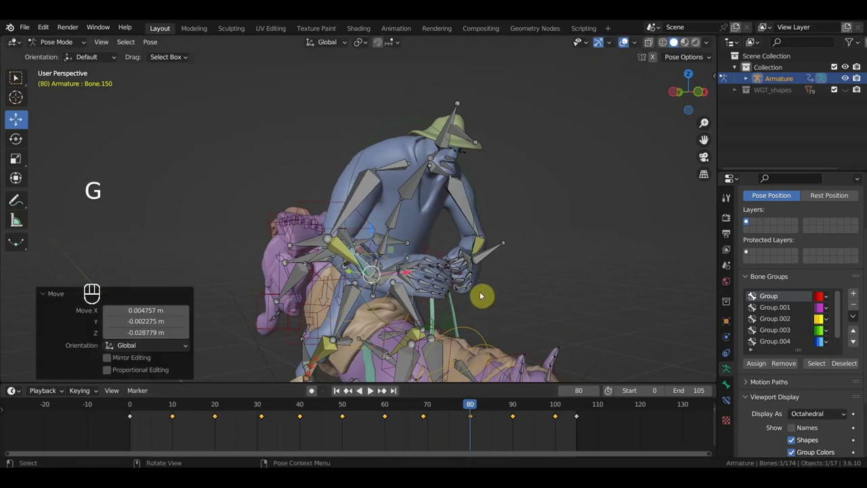
key(i)
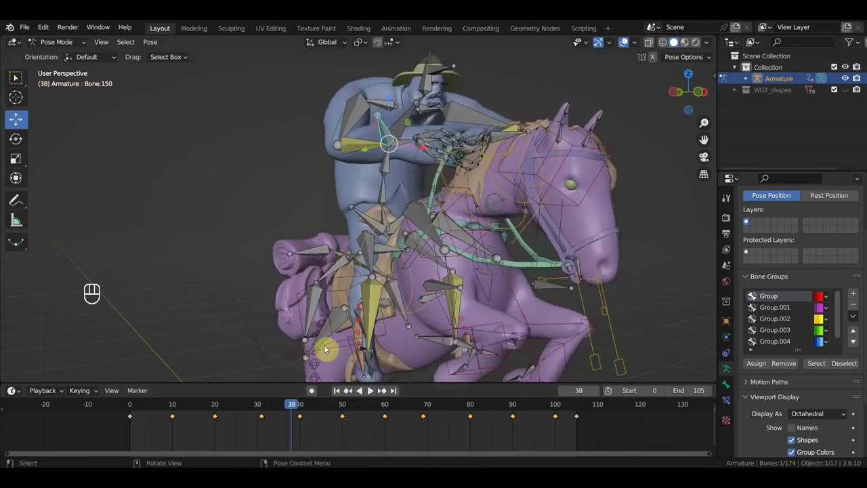
key(KP_3)
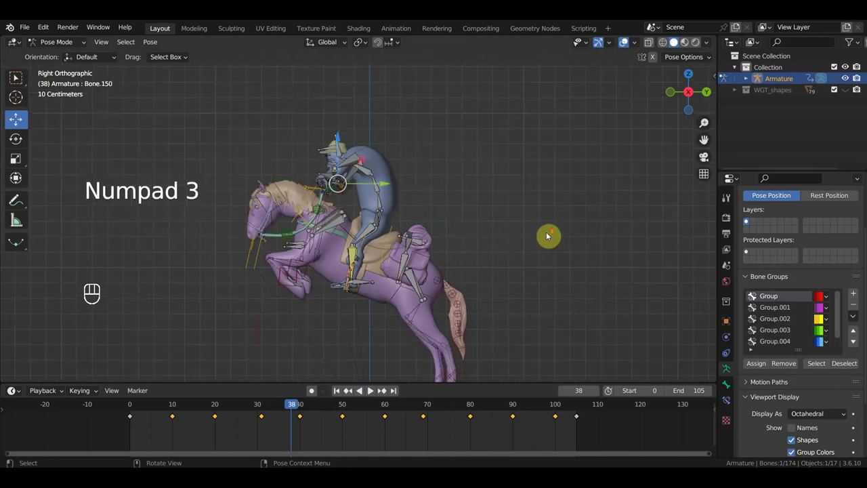
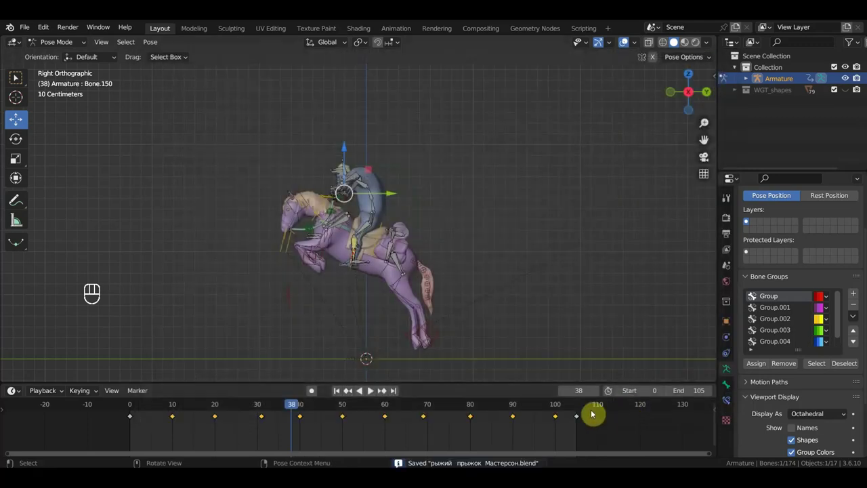
Switch to a side view and plain box selection around saving 'рыжий прыжок Мастерсон.blend'.
key(KP_2)
key(KP_3)
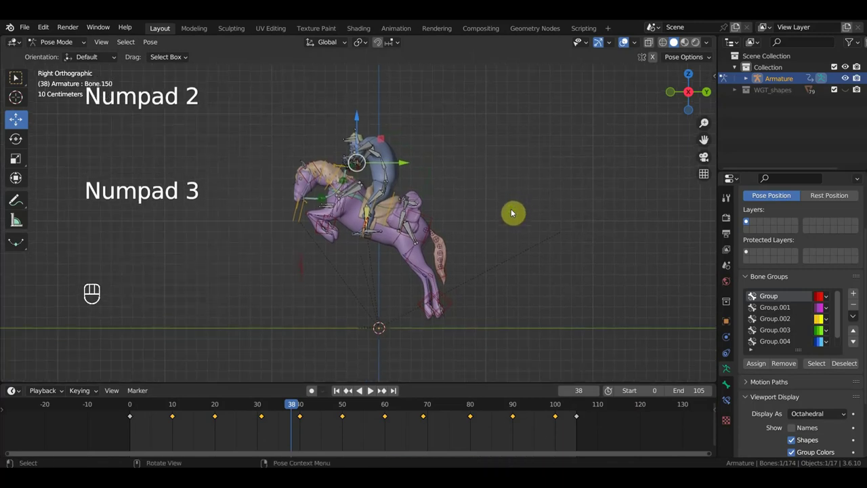
click(22, 84)
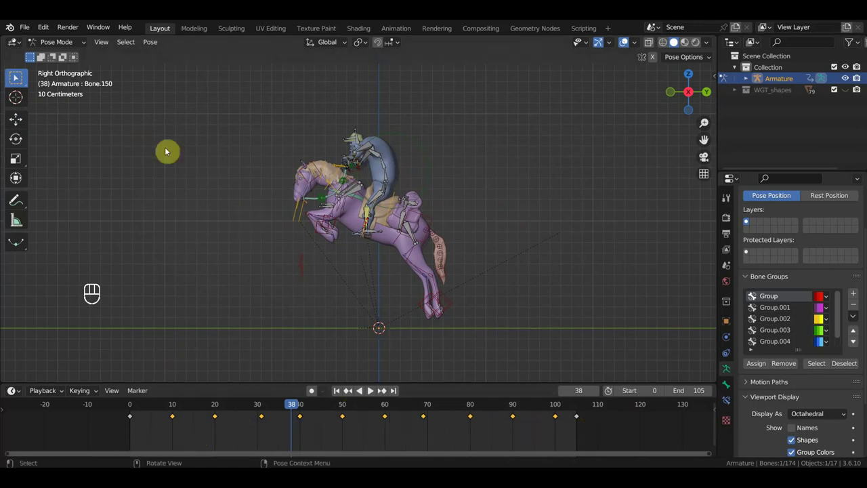
Select all bones, bake the action onto every frame, and start FBX export as 'рыжий прыжок Мастерсон.fbx'.
key(a)
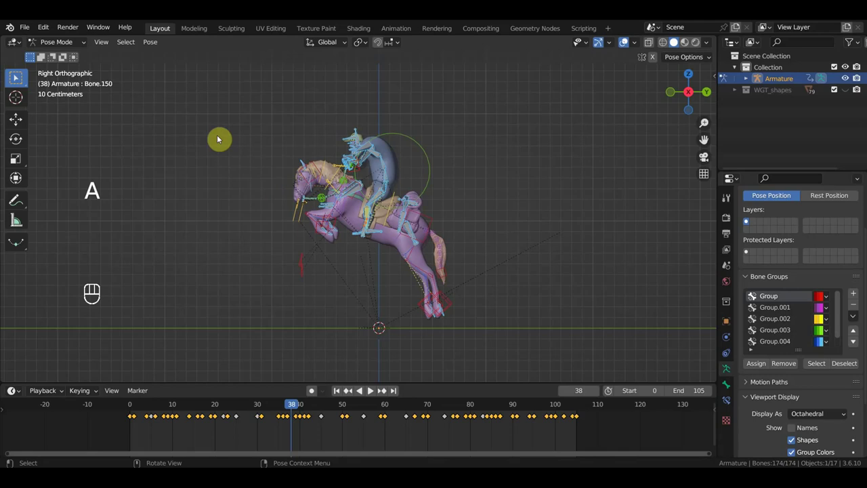
drag(154, 44, 359, 251)
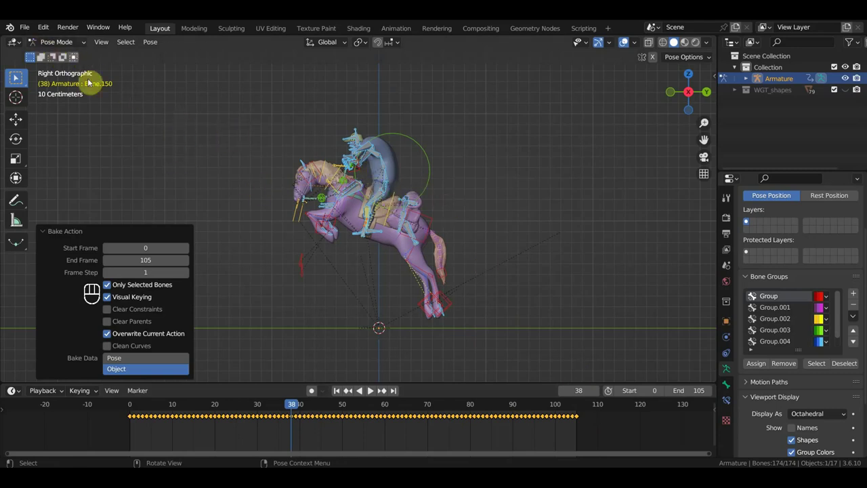
drag(28, 32, 174, 308)
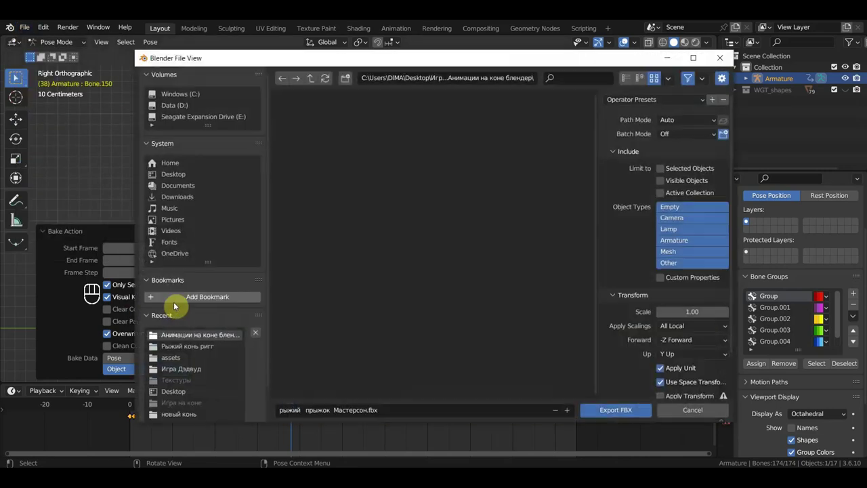
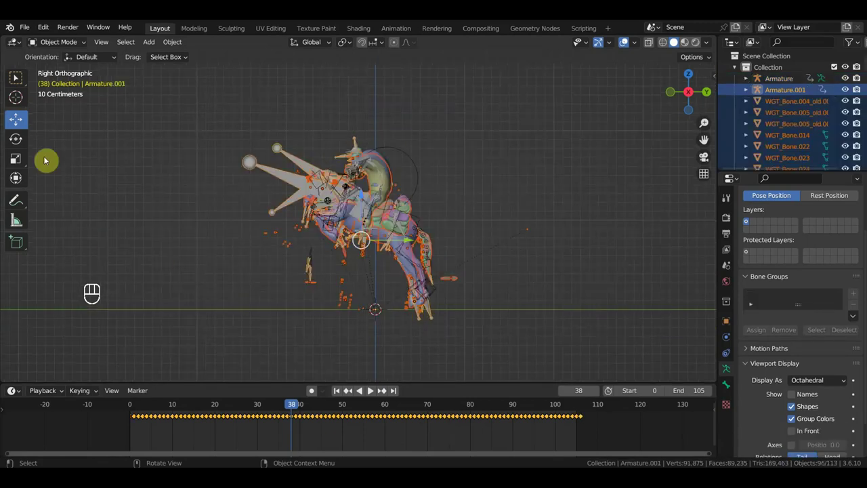
Move the imported FBX horse and rider beside the original rig and hide the rig overlays.
drag(412, 240, 621, 271)
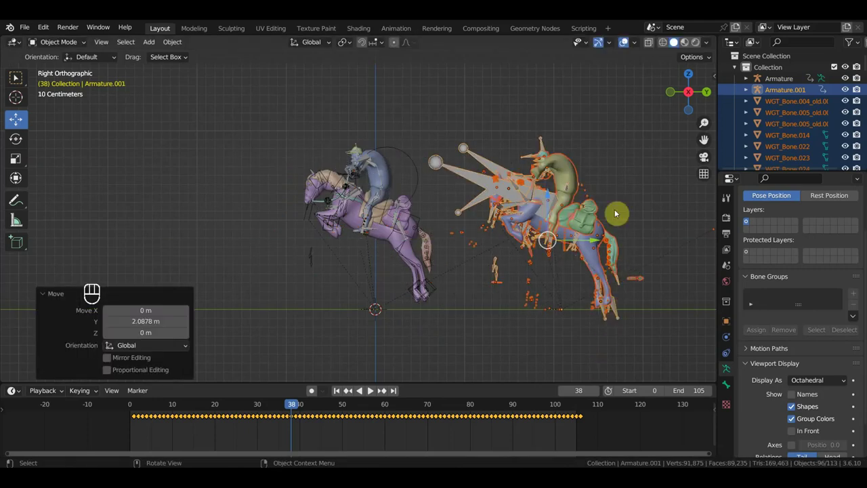
click(628, 45)
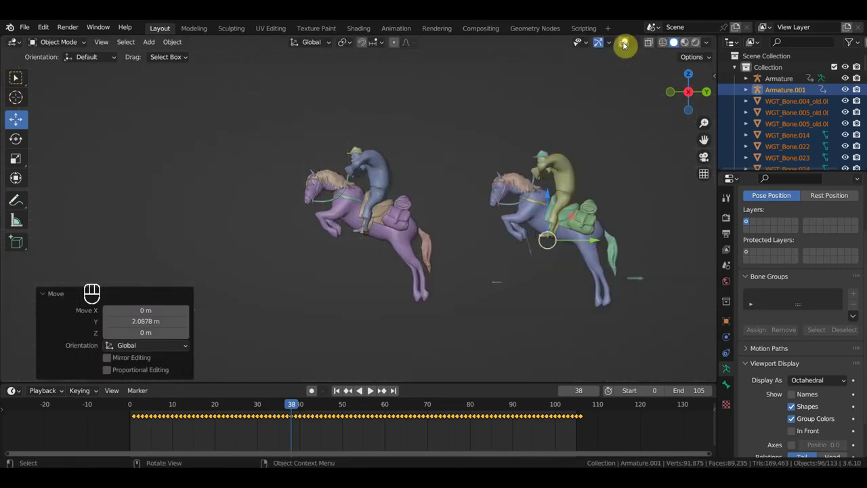
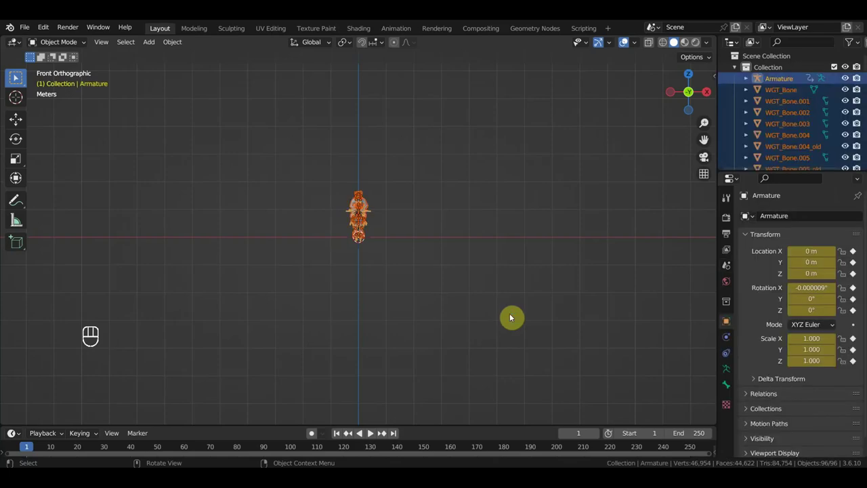
Nudge the imported horse and rider slightly along the Y axis.
key(KP_3)
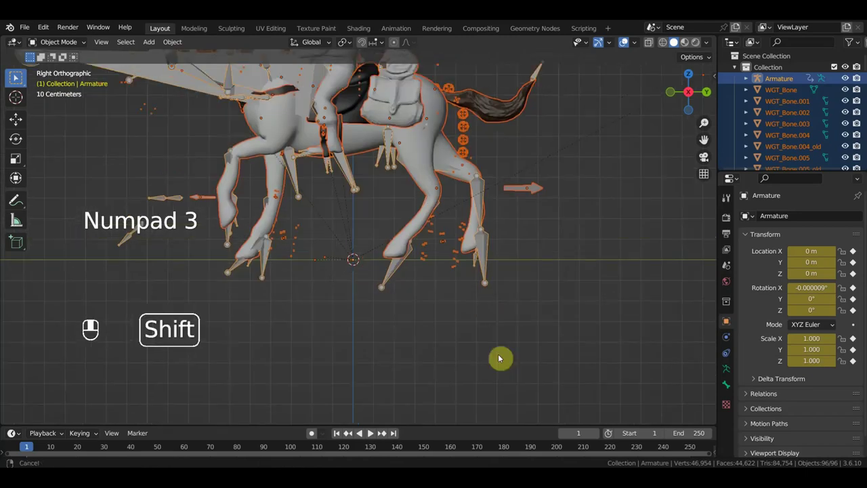
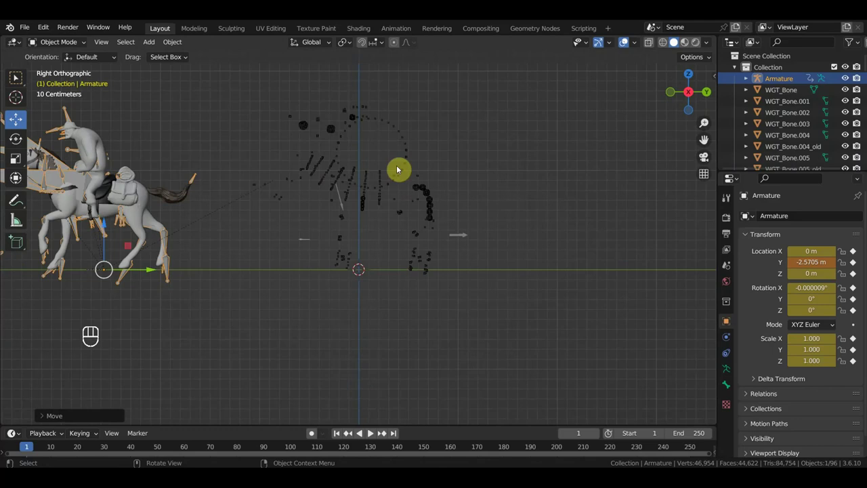
Box-select the 79 leftover WGT_Bone widget objects in the Outliner.
drag(489, 282, 248, 92)
Delete the selected widgets, then play and stop the imported gallop around frame 73.
key(Delete)
key(space)
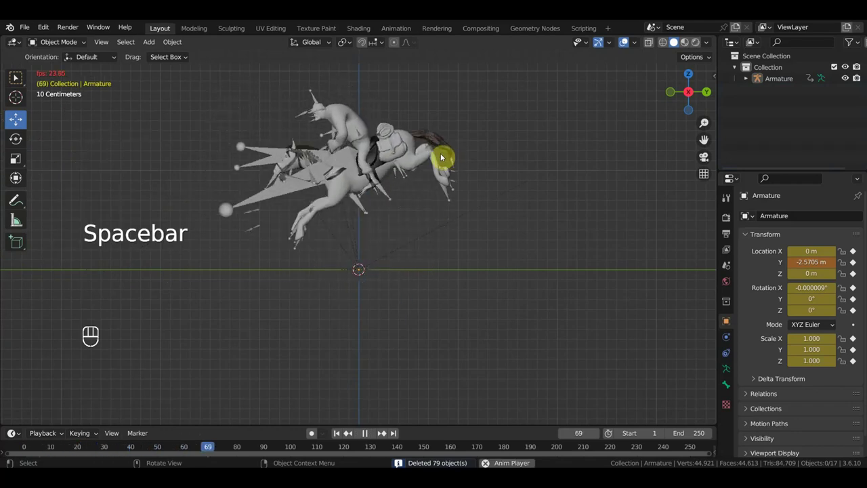
key(space)
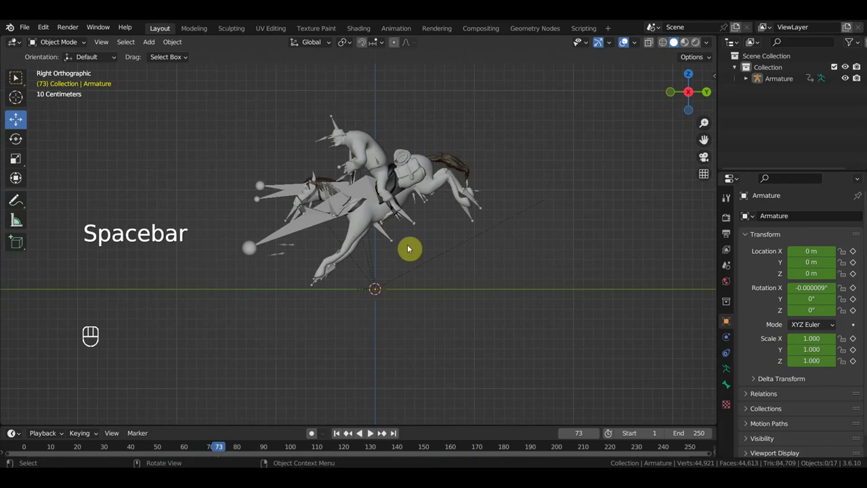